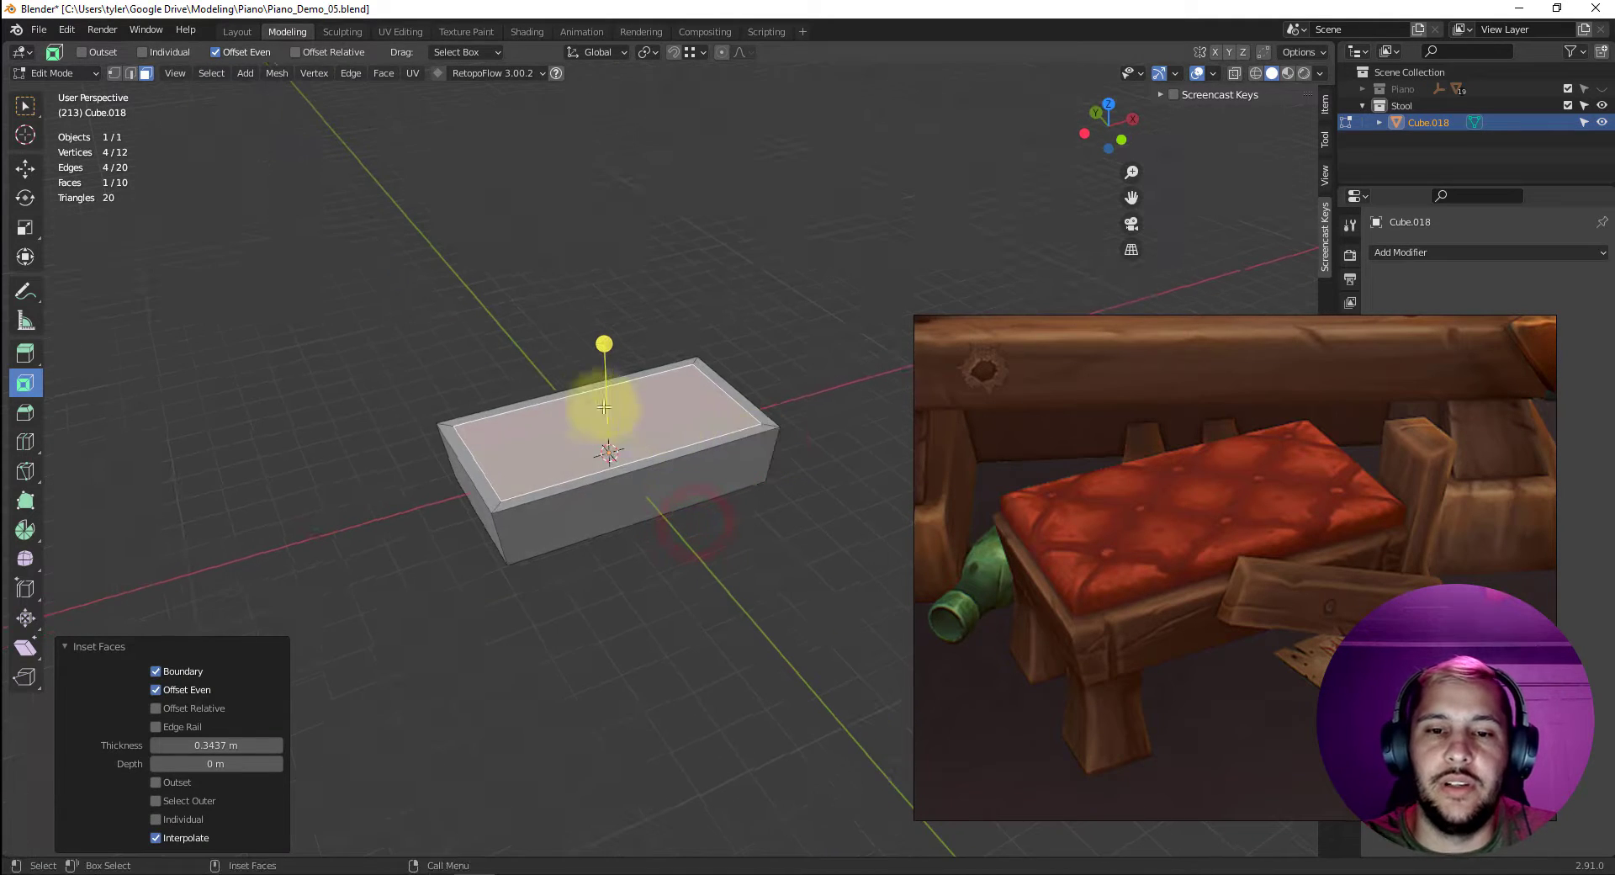
# Inset the stool block's top face and extrude it upward into a raised seat.
pyautogui.click(586, 399)
pyautogui.click(616, 388)
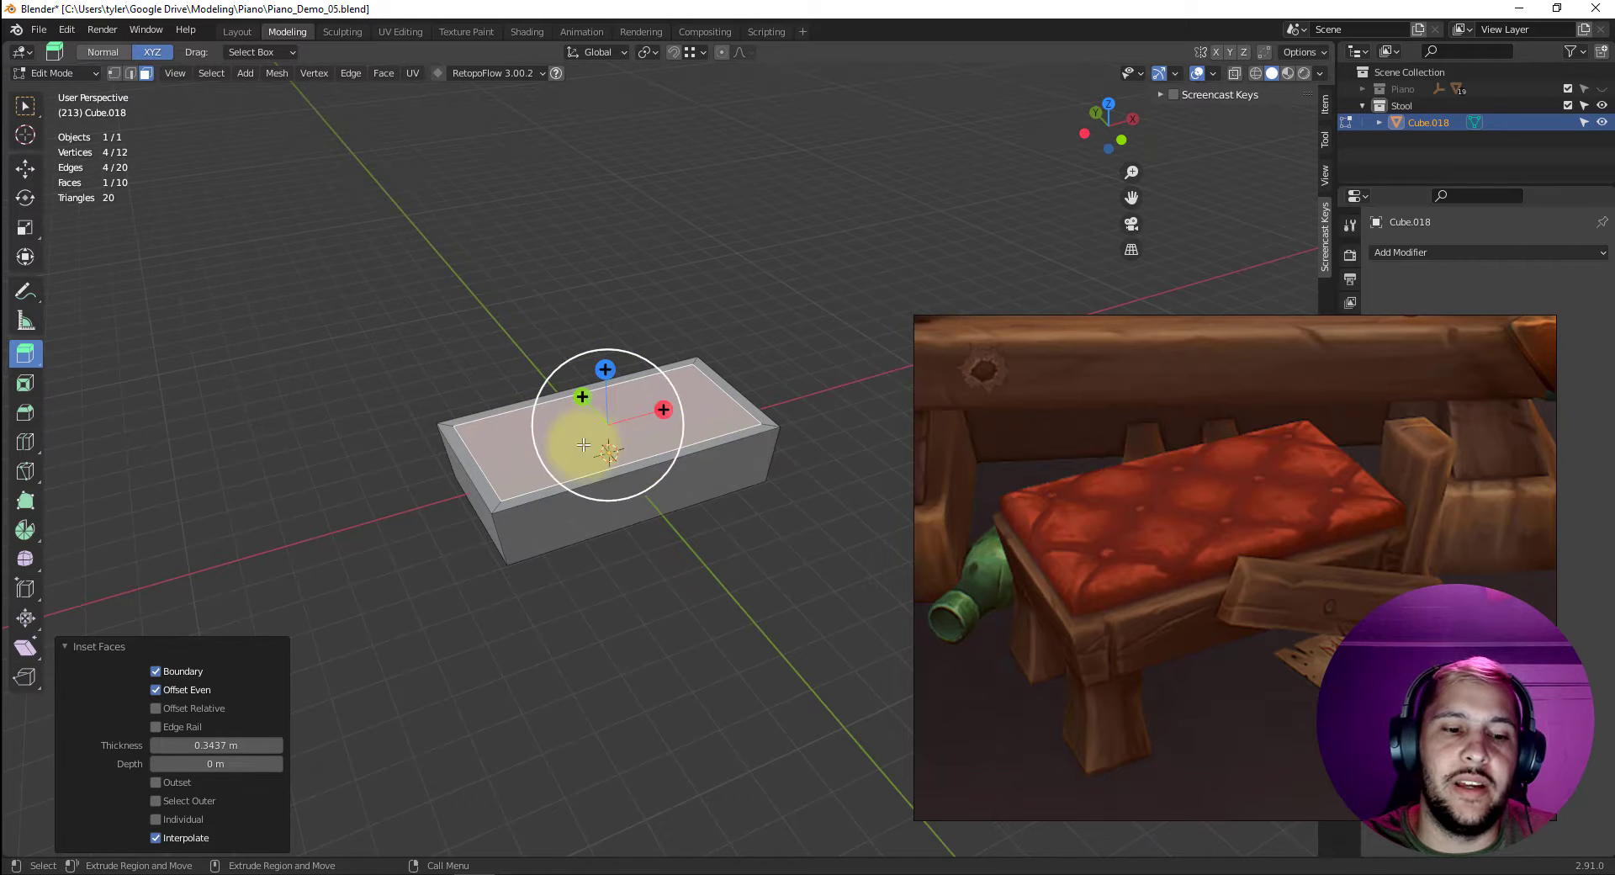
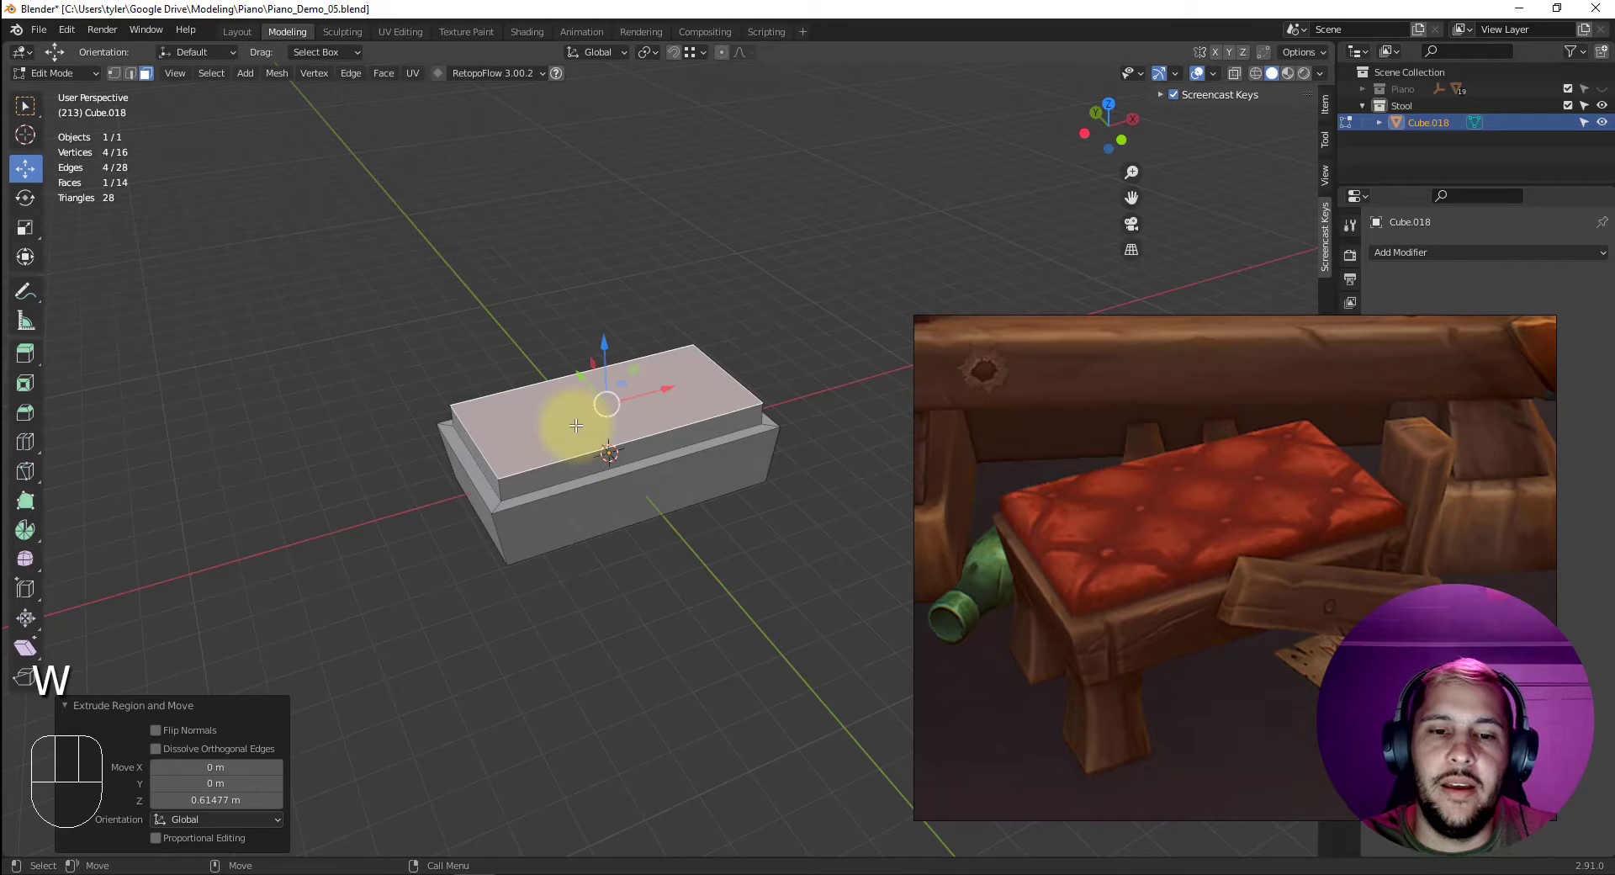
pyautogui.press('2')
pyautogui.click(528, 461)
pyautogui.click(491, 461)
# Bevel the rim edges of the raised seat top.
pyautogui.click(713, 360)
pyautogui.press('ctrl+b')
pyautogui.click(608, 324)
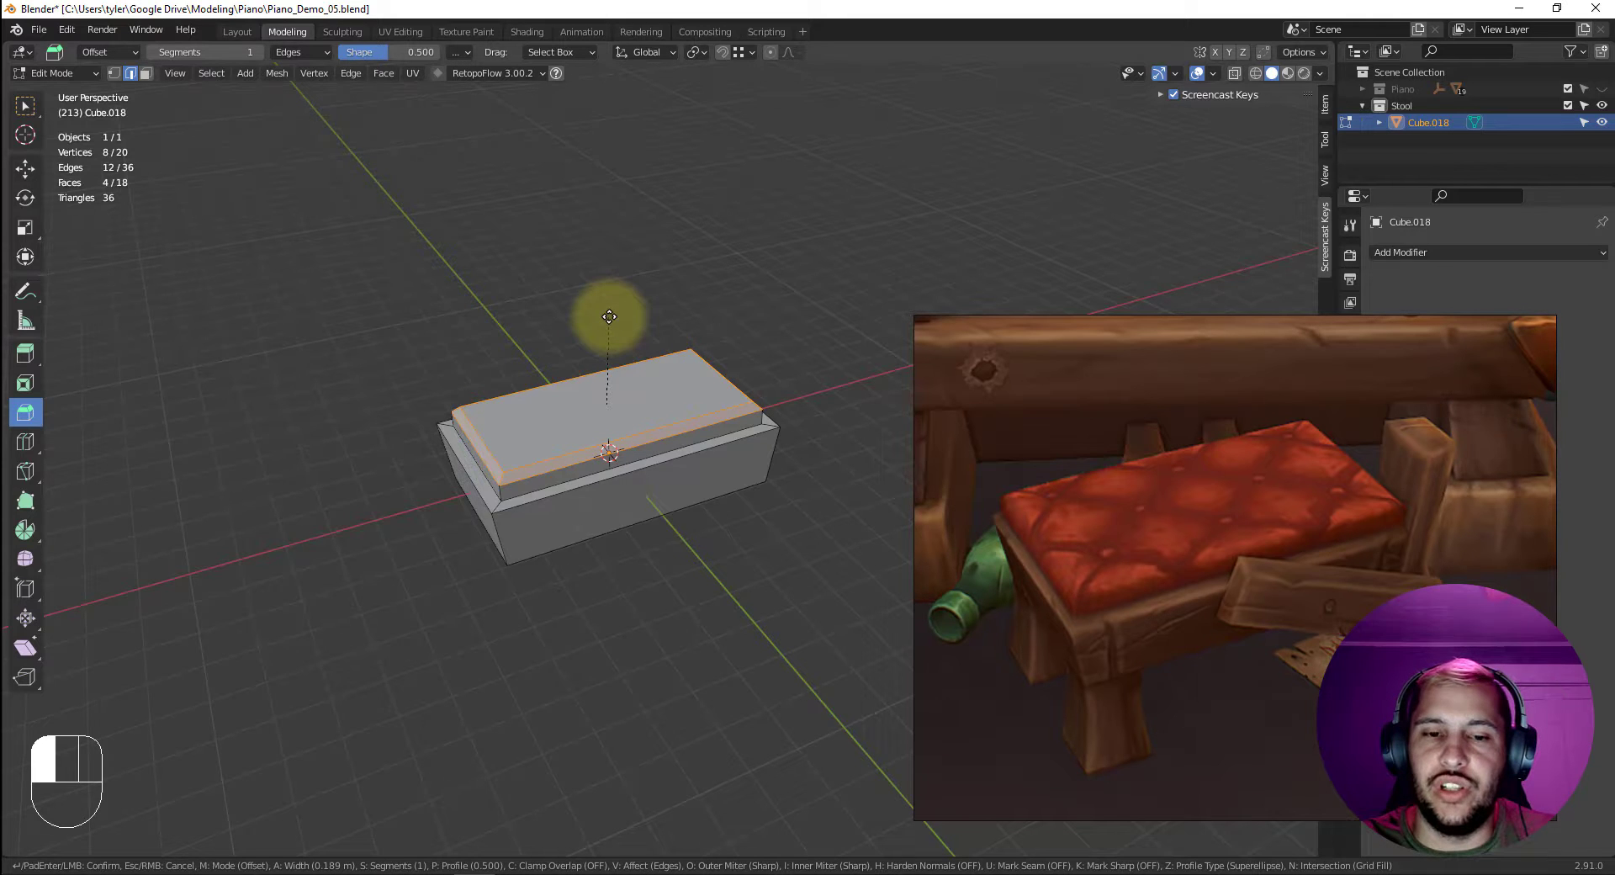
# Orbit to the underside and select the stool block's bottom face.
pyautogui.moveTo(802, 356); pyautogui.dragTo(864, 382)
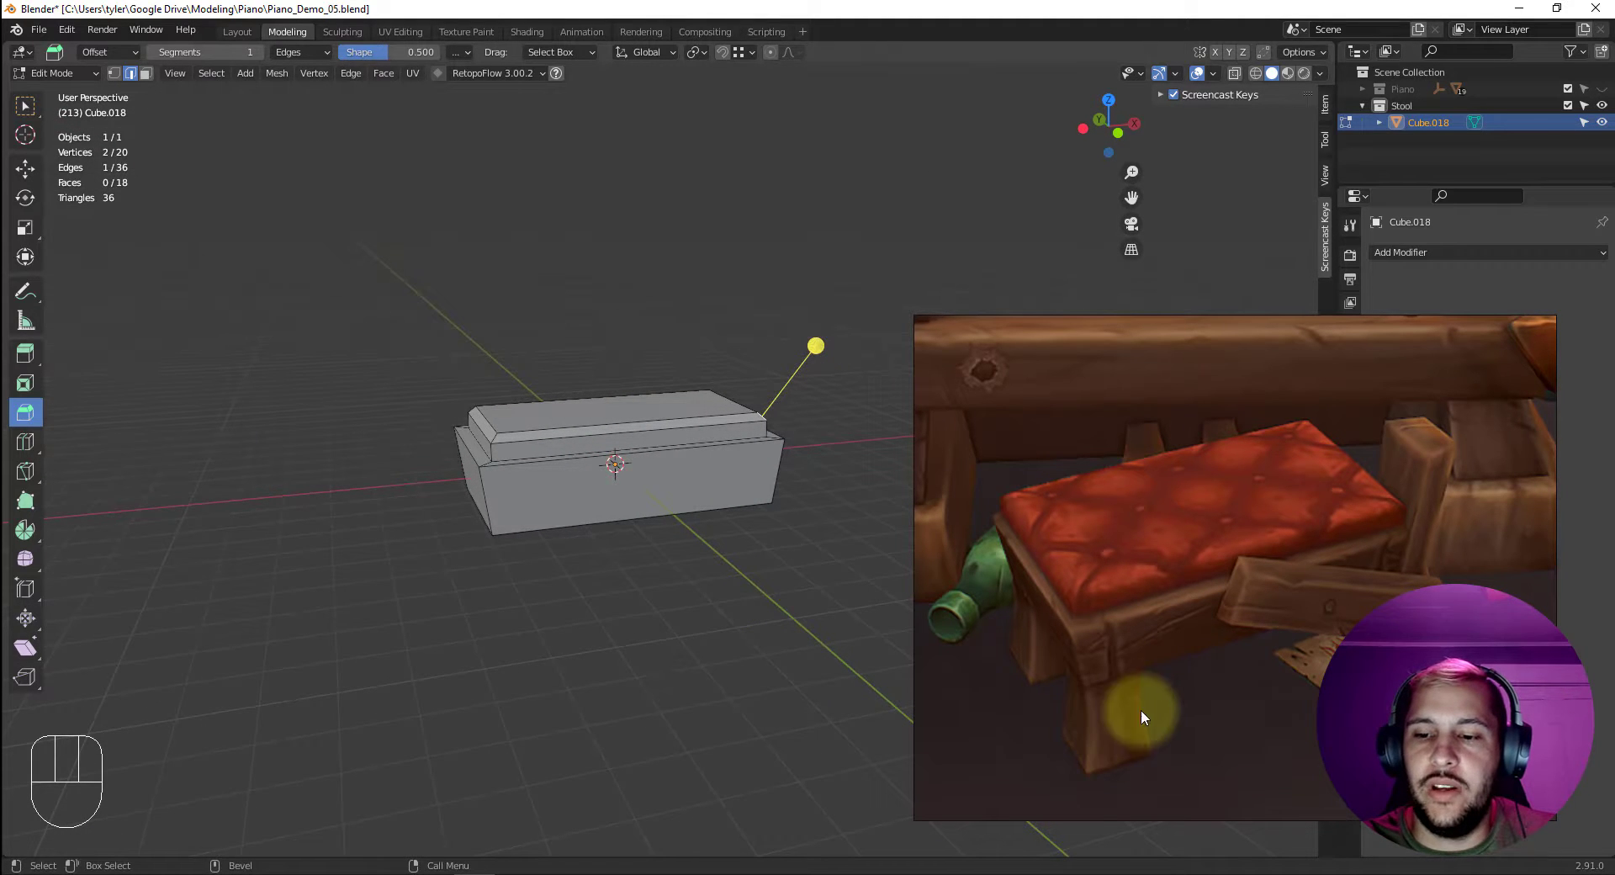
pyautogui.moveTo(711, 571); pyautogui.dragTo(789, 490)
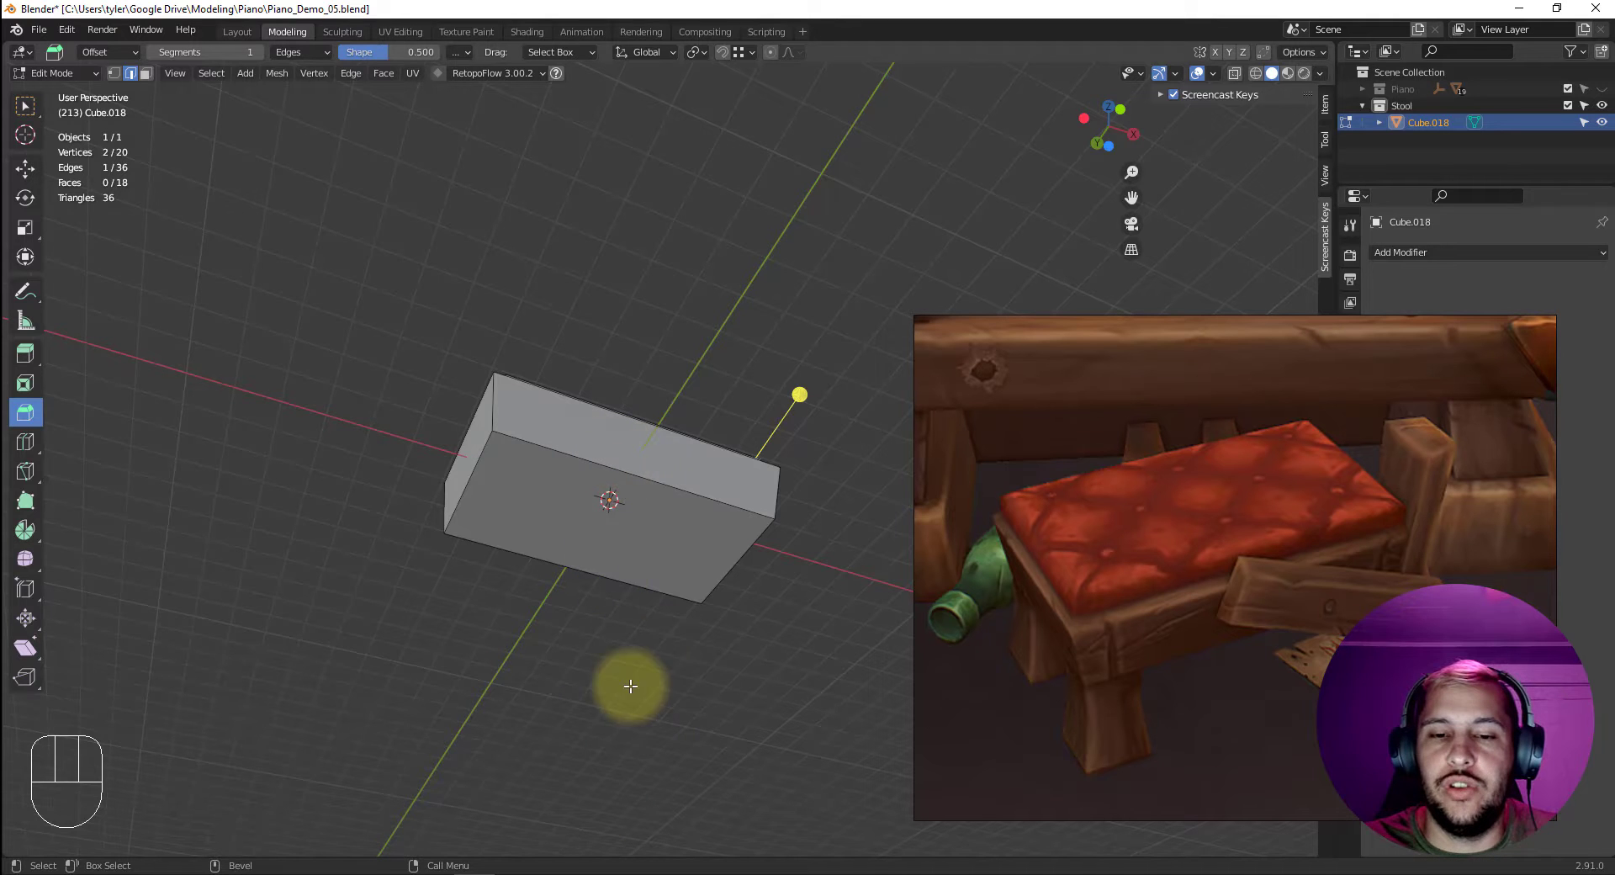
pyautogui.moveTo(633, 588); pyautogui.dragTo(636, 608)
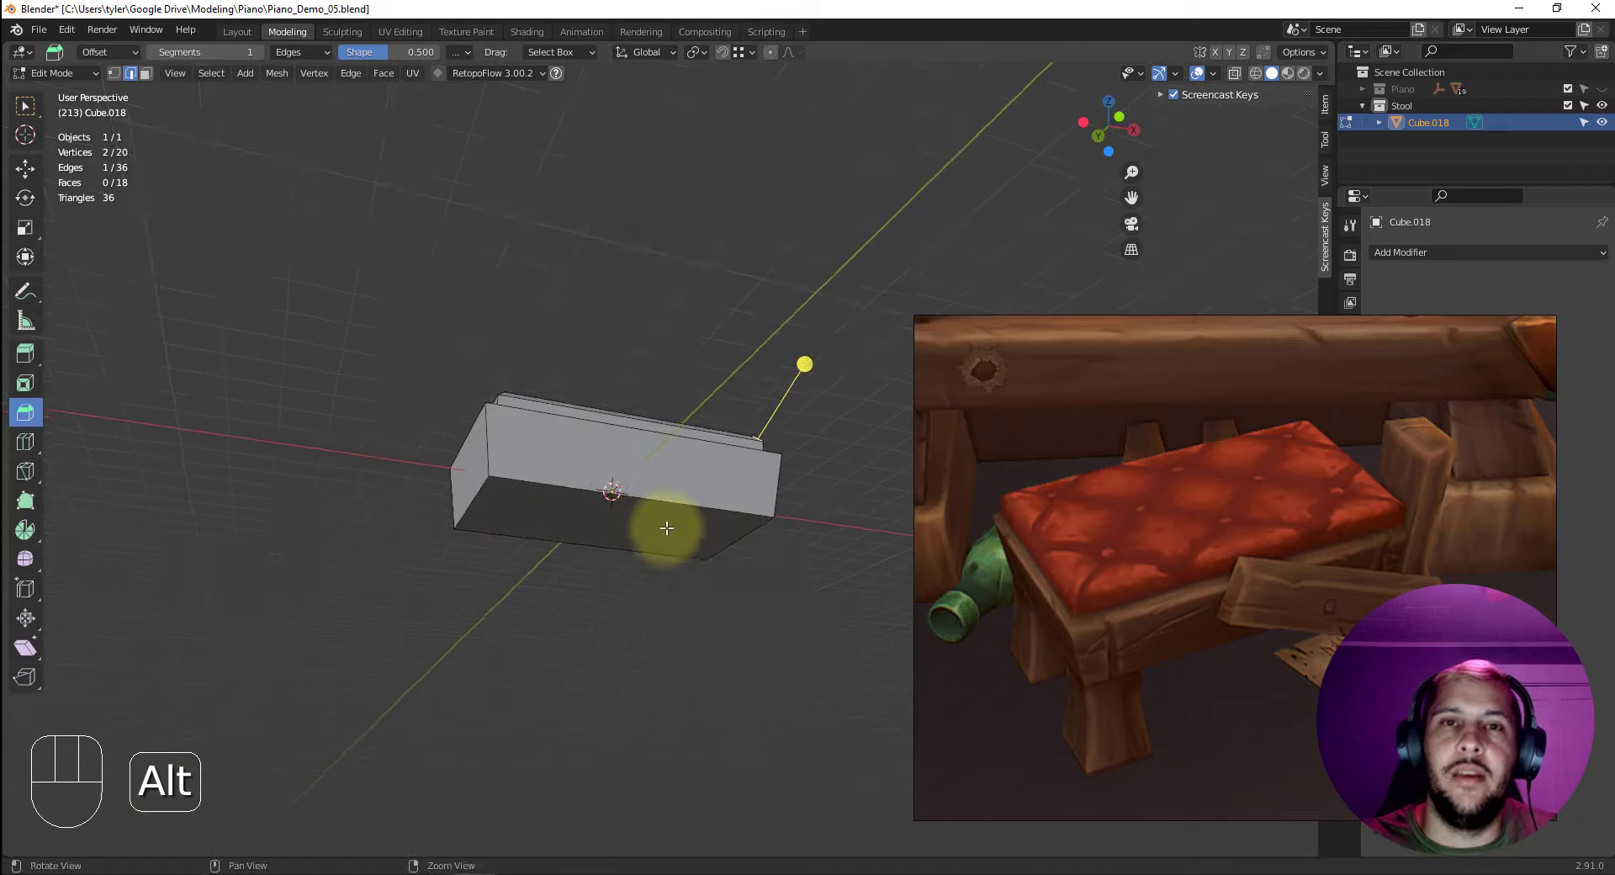
pyautogui.moveTo(676, 513); pyautogui.dragTo(625, 466)
pyautogui.click(637, 473)
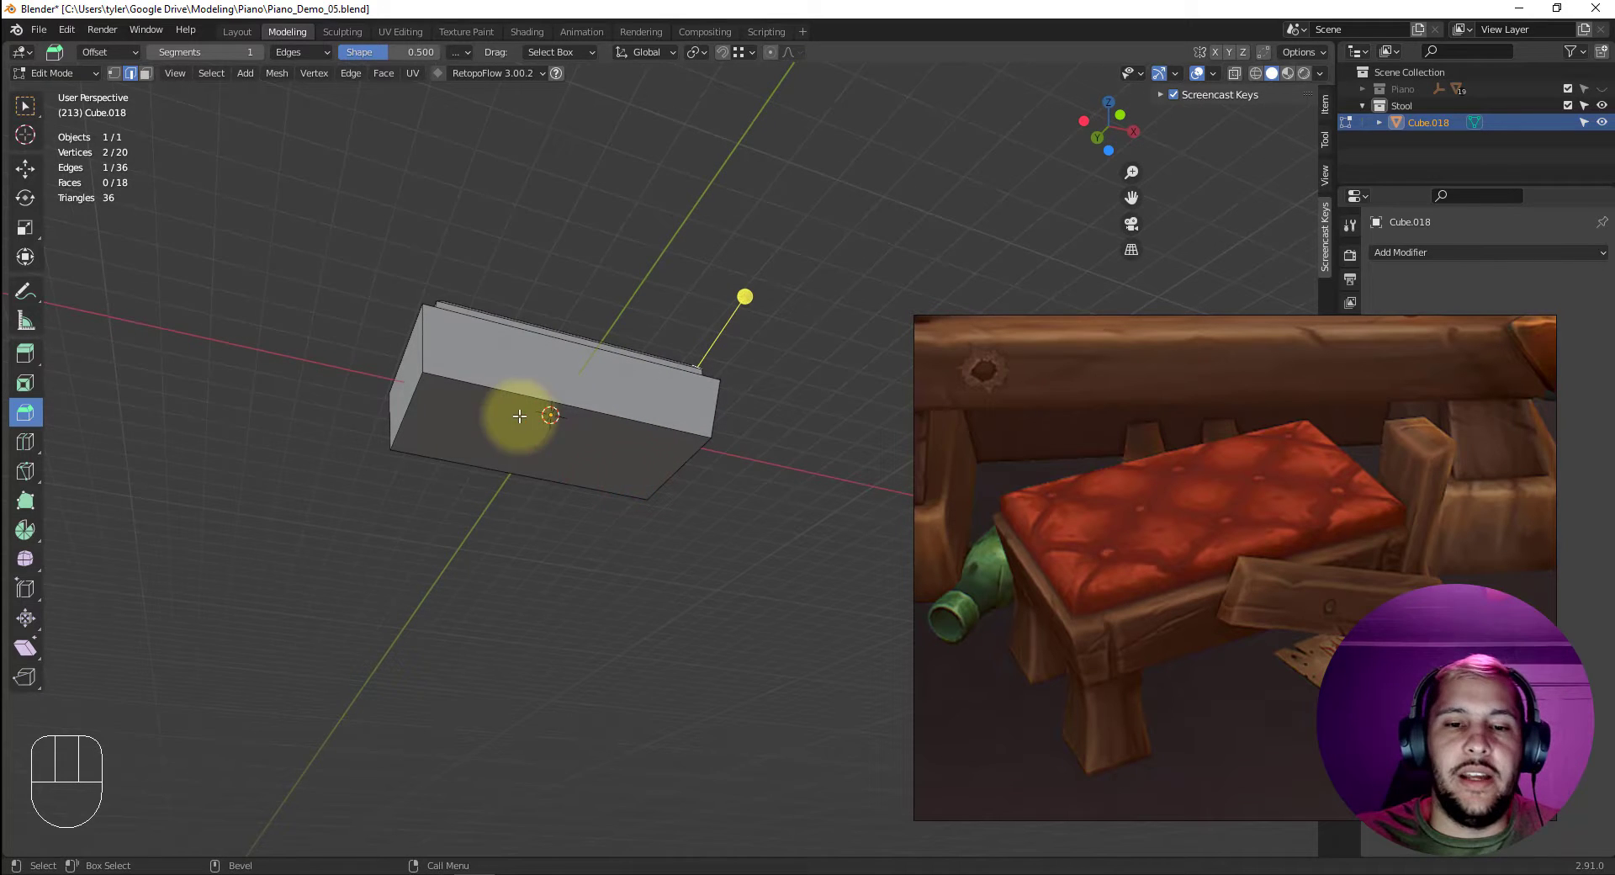
pyautogui.moveTo(624, 491); pyautogui.dragTo(576, 446)
pyautogui.press('3')
pyautogui.click(578, 435)
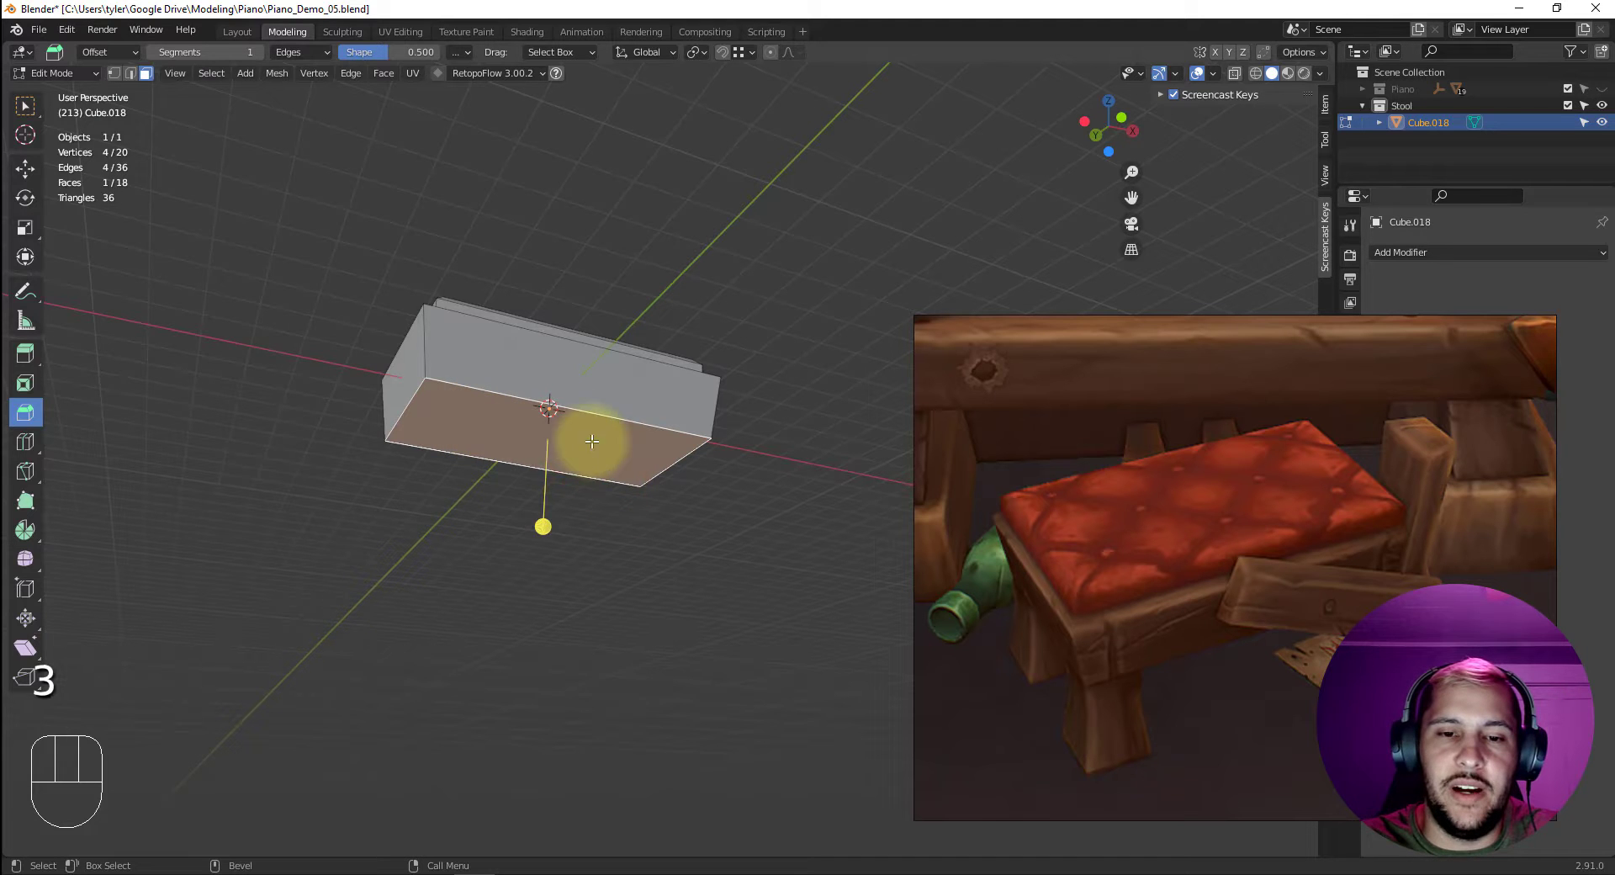
# Scale the bottom face up so the base flares wider than the top, then return to the front view.
pyautogui.moveTo(695, 520); pyautogui.dragTo(705, 572)
pyautogui.click(704, 570)
pyautogui.moveTo(548, 472); pyautogui.dragTo(602, 520)
pyautogui.moveTo(614, 498); pyautogui.dragTo(869, 674)
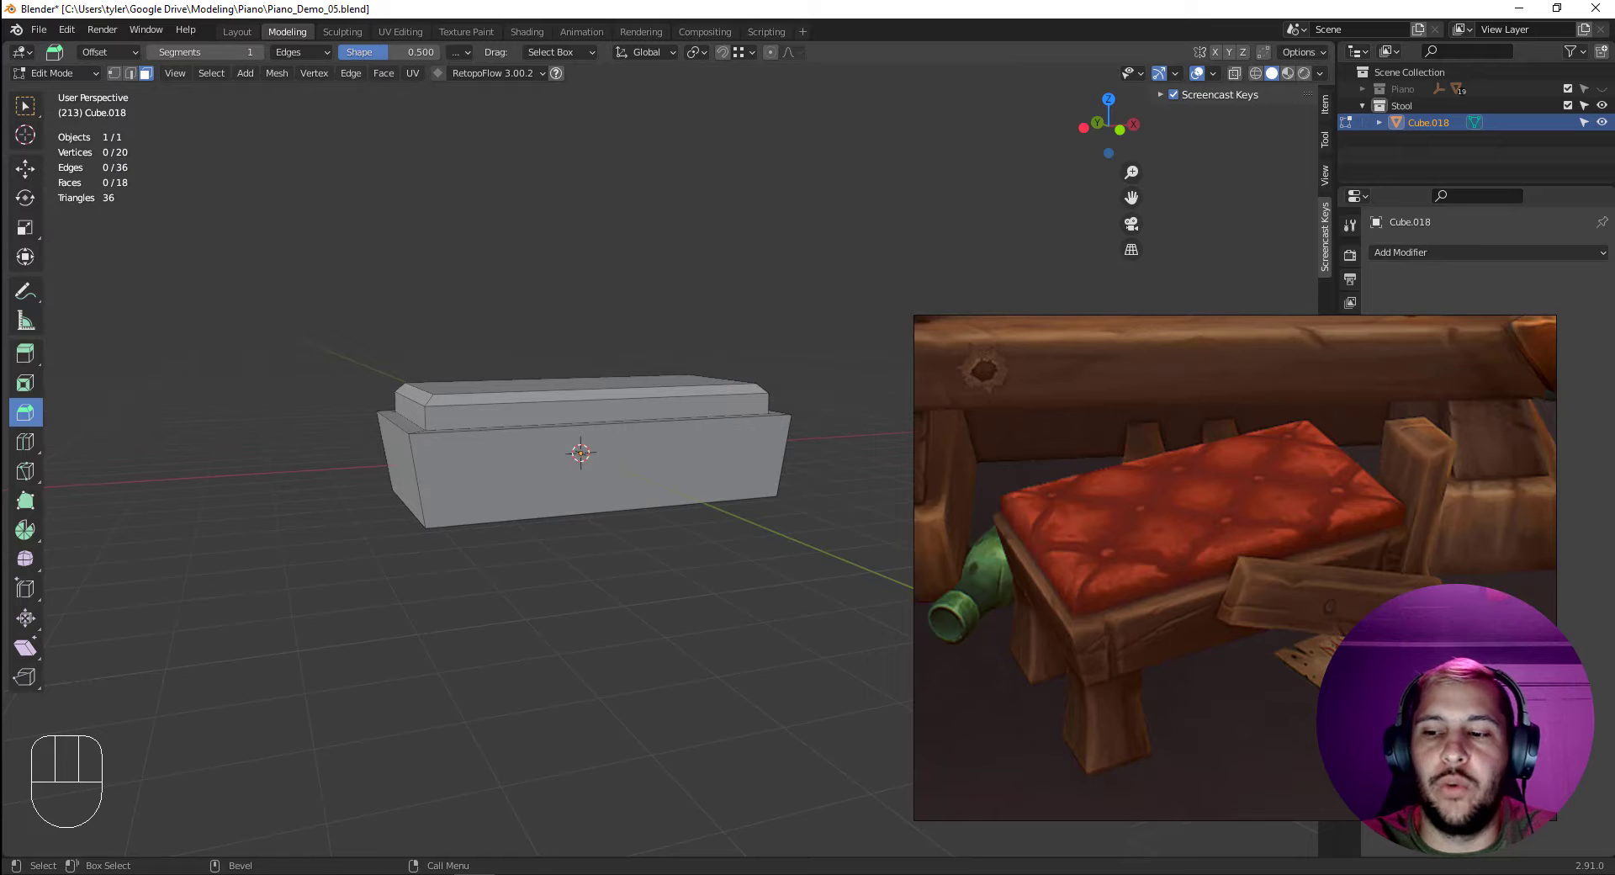
pyautogui.moveTo(565, 581); pyautogui.dragTo(479, 548)
pyautogui.moveTo(590, 555); pyautogui.dragTo(539, 601)
pyautogui.click(531, 611)
pyautogui.click(505, 468)
# Leave Edit Mode and duplicate the stool block as a second object.
pyautogui.press('4')
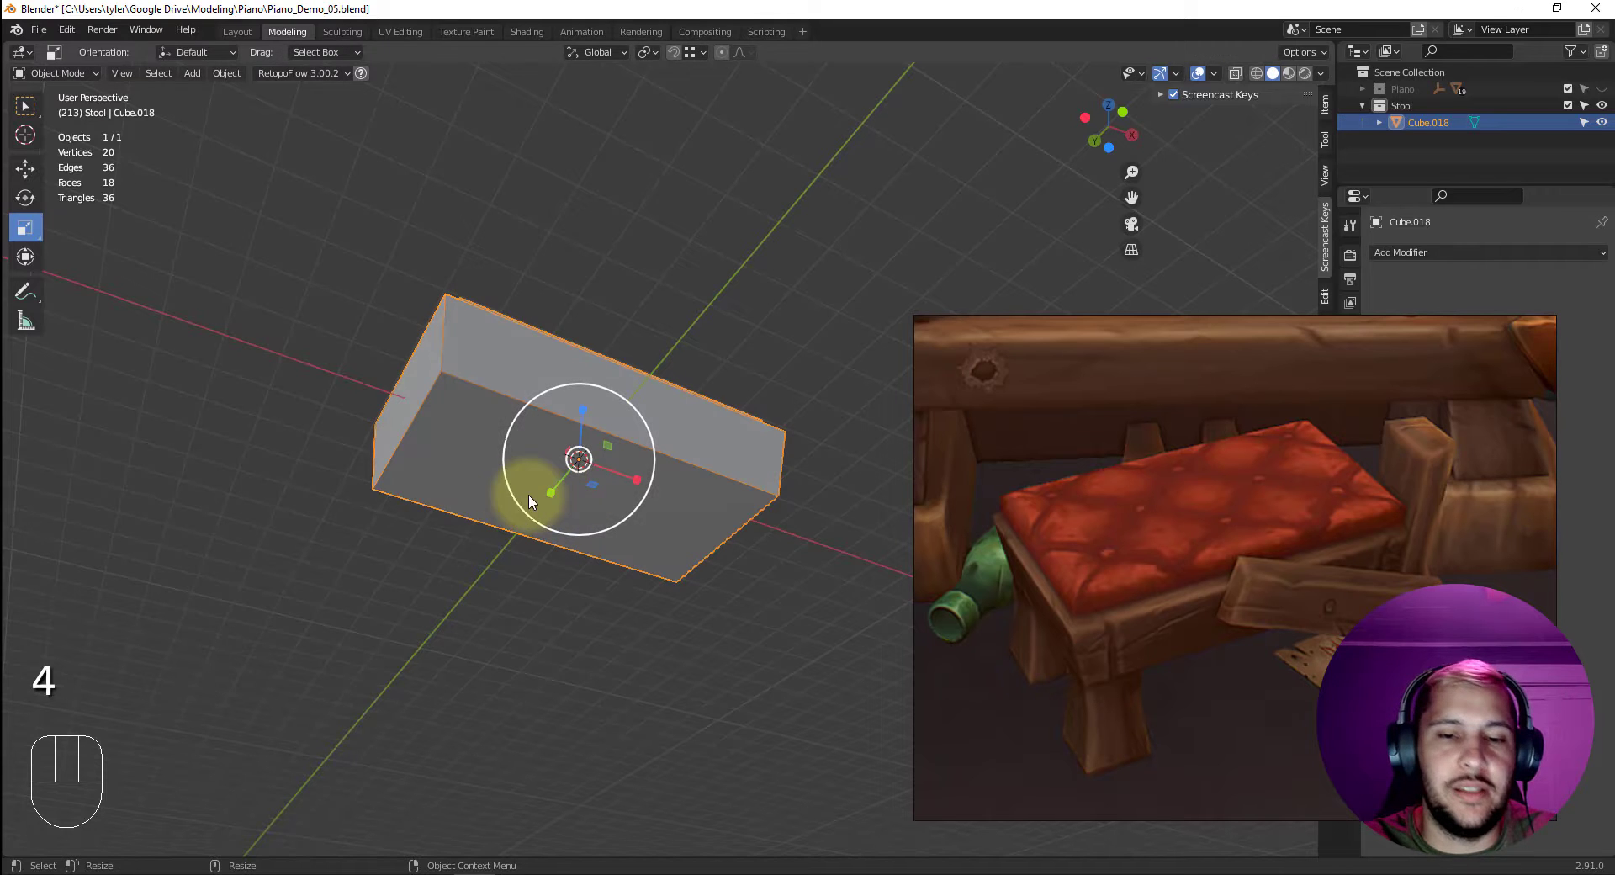
pyautogui.press('ctrl+d')
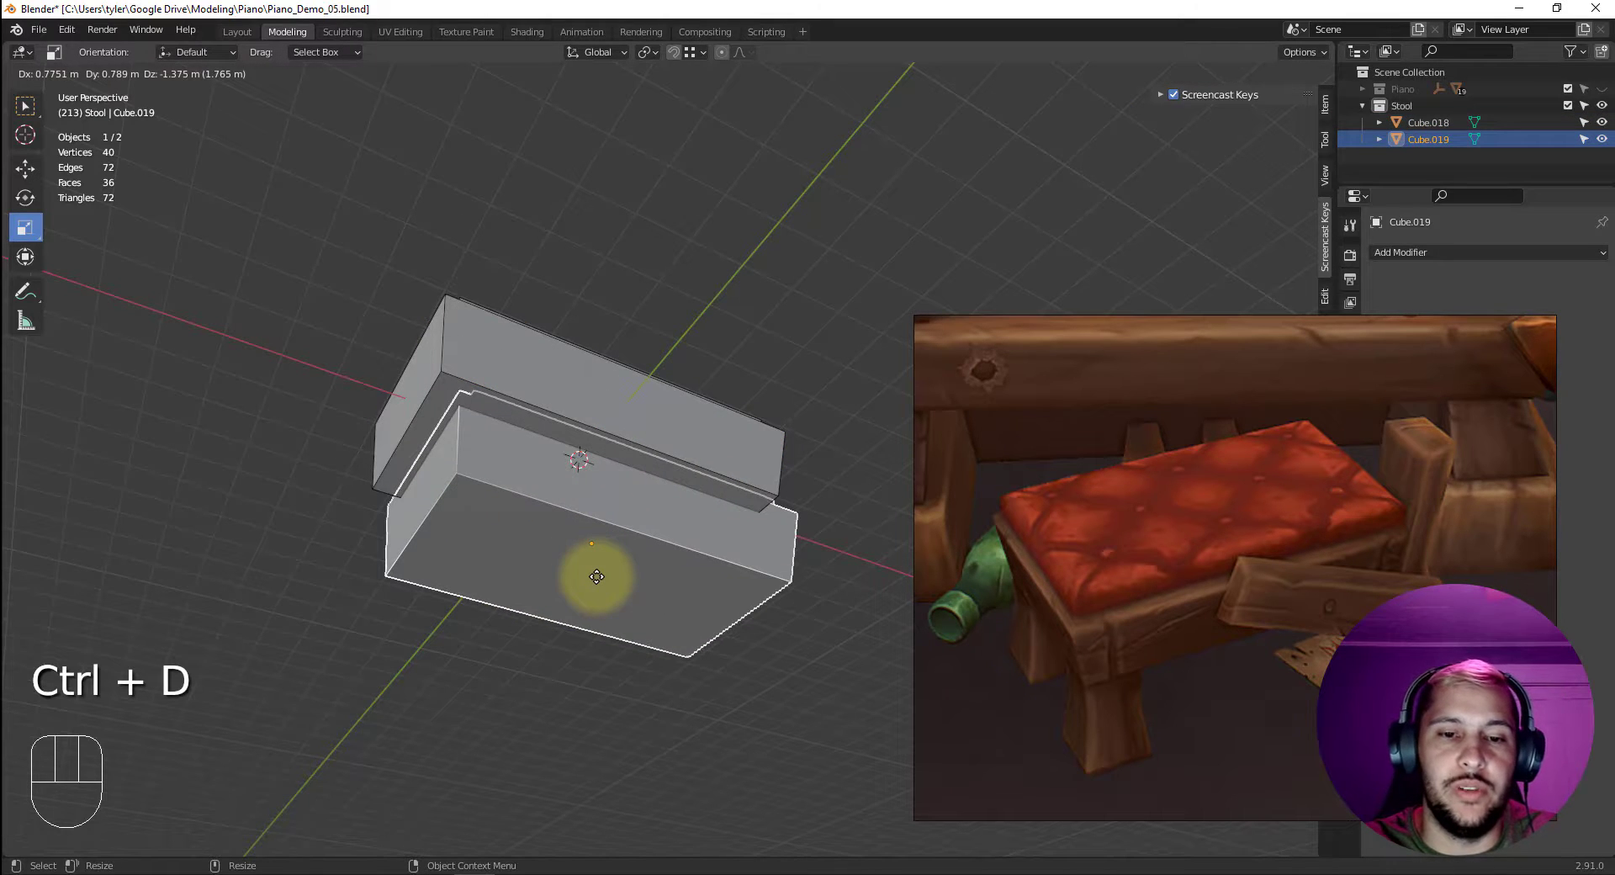
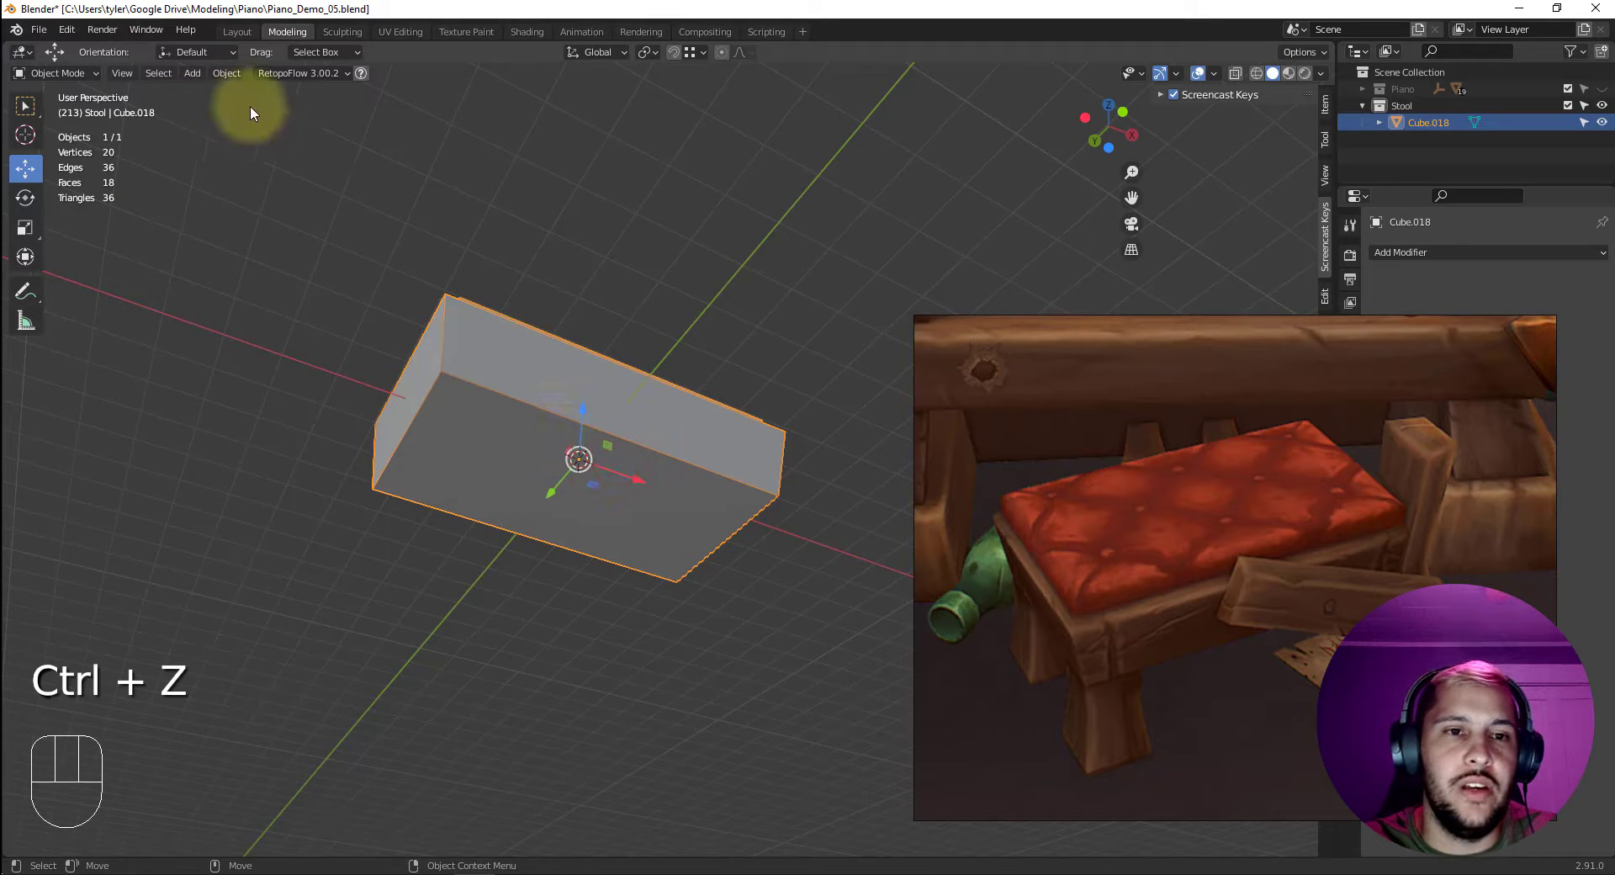
pyautogui.moveTo(229, 78); pyautogui.dragTo(596, 462)
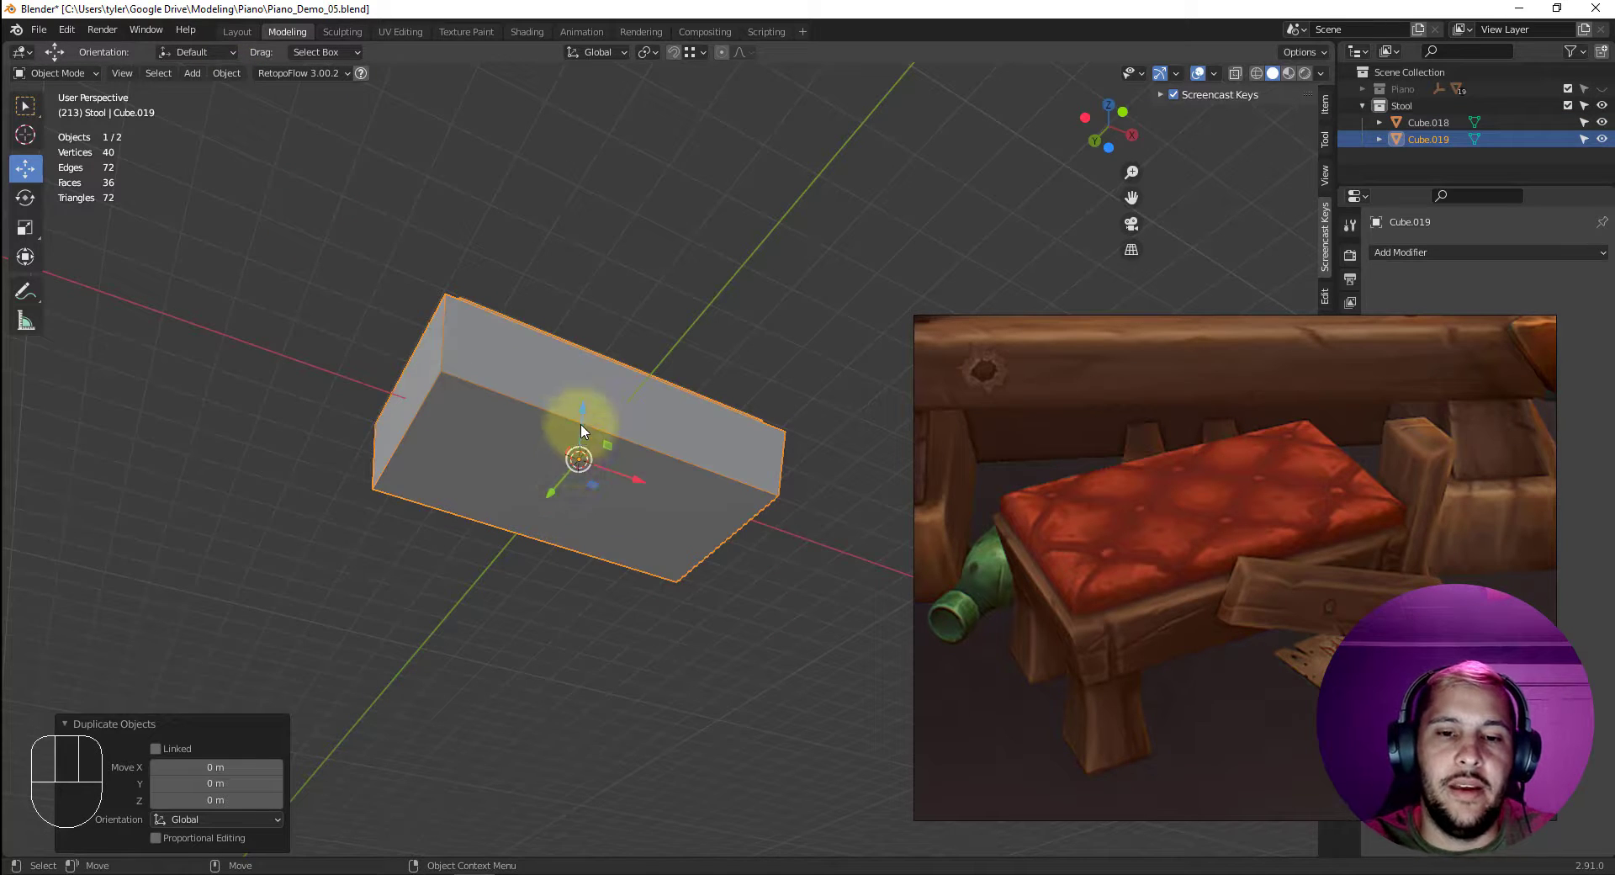
pyautogui.click(584, 419)
pyautogui.press('ctrl+z')
# Isolate the duplicate in Local View and enter Edit Mode on its mesh.
pyautogui.press('shift+i')
pyautogui.moveTo(533, 495); pyautogui.dragTo(530, 511)
pyautogui.click(561, 510)
pyautogui.press('3')
pyautogui.click(489, 508)
pyautogui.press('2')
pyautogui.click(560, 399)
pyautogui.press('alt+c')
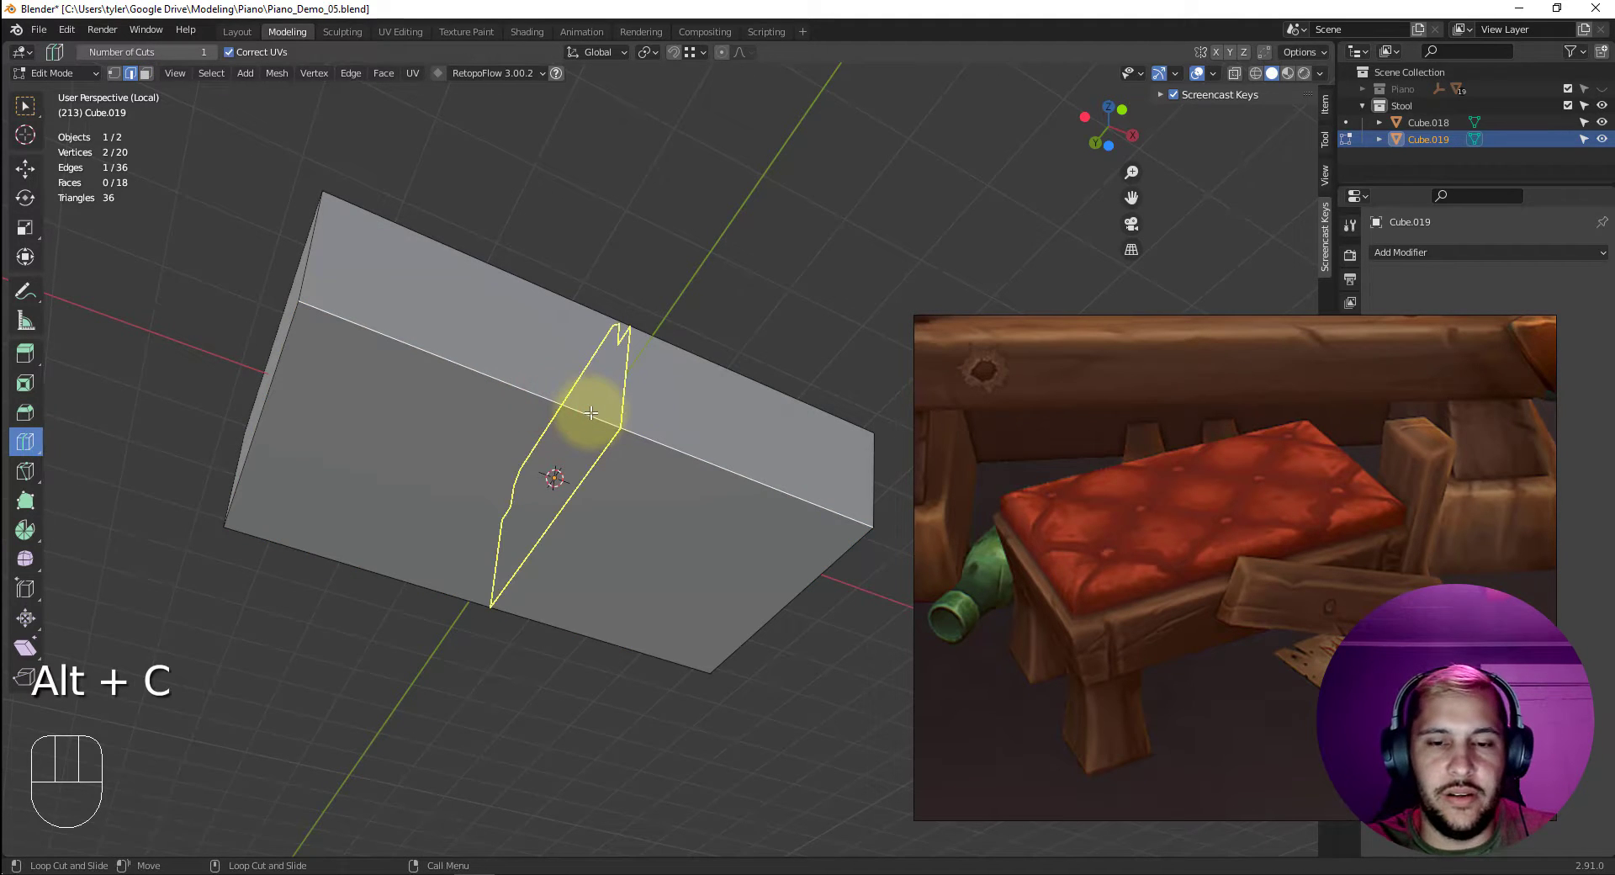
# Add an edge loop along the copied block and switch to a straight-on bottom view.
pyautogui.click(592, 406)
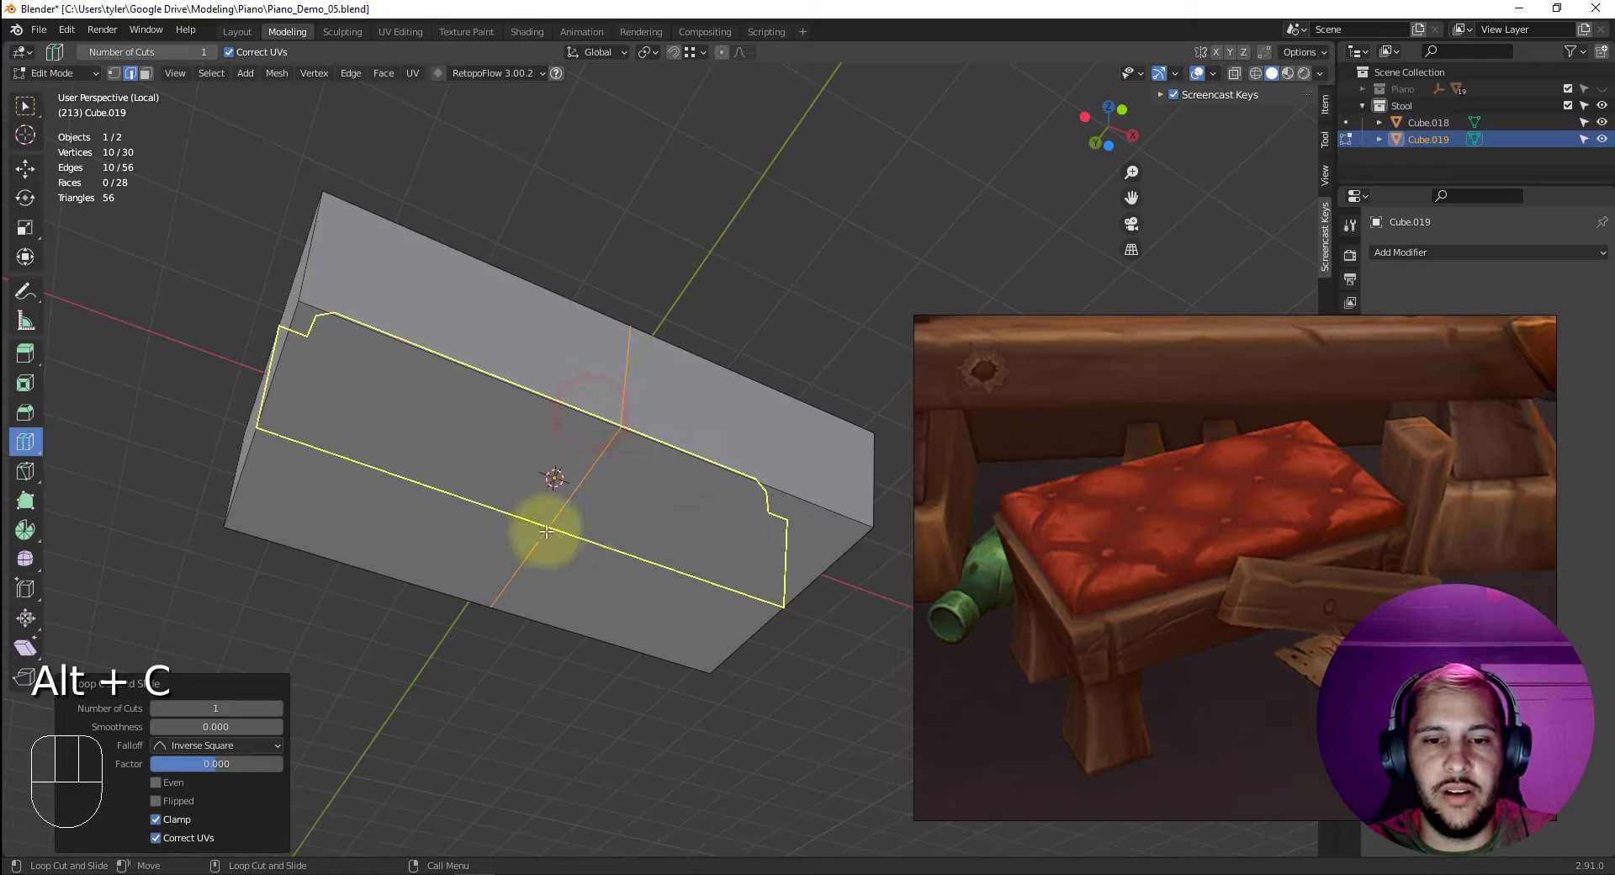
pyautogui.press('ctrl+b')
pyautogui.moveTo(577, 381); pyautogui.dragTo(448, 450)
pyautogui.moveTo(651, 527); pyautogui.dragTo(749, 488)
pyautogui.press('v')
pyautogui.middleClick(824, 463)
pyautogui.press('alt+c')
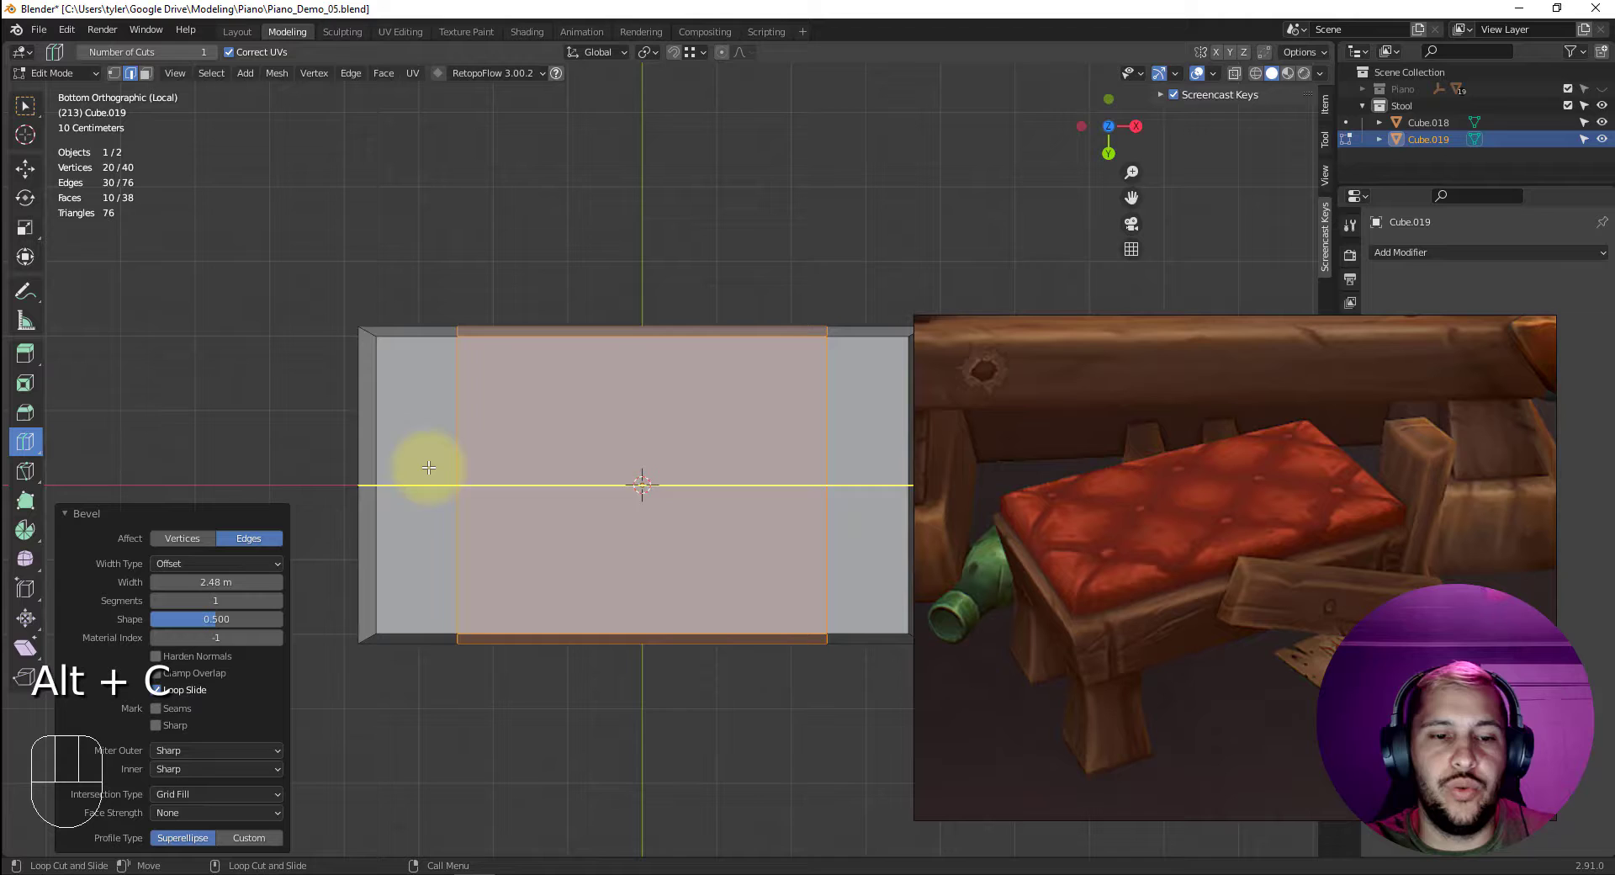
# Add cross loops near the ends so the underside forms a three-by-three grid.
pyautogui.click(434, 473)
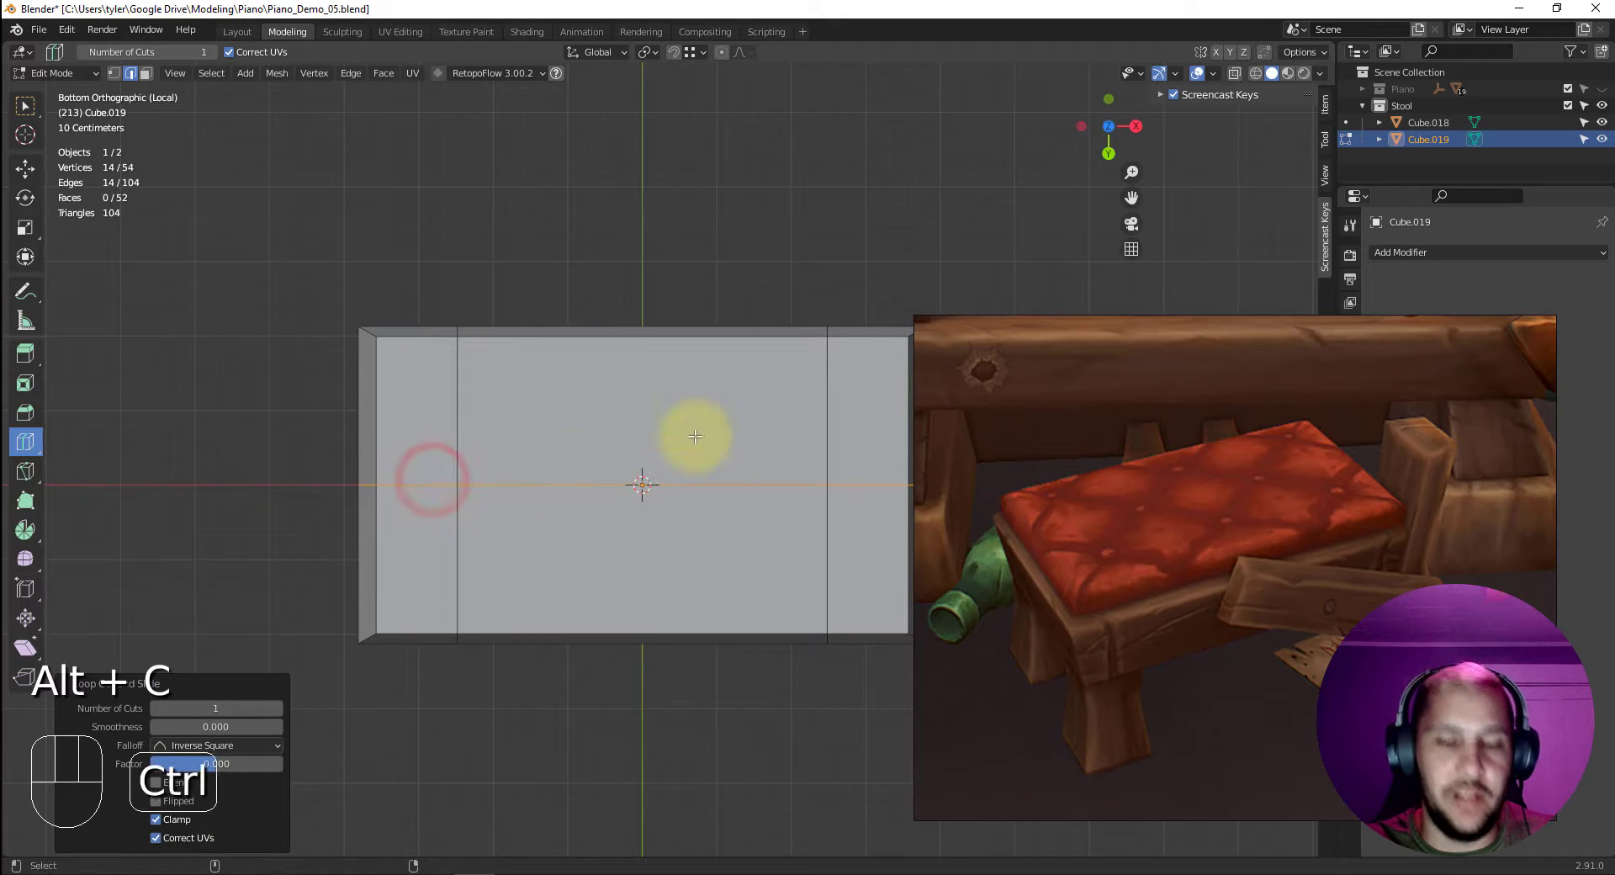
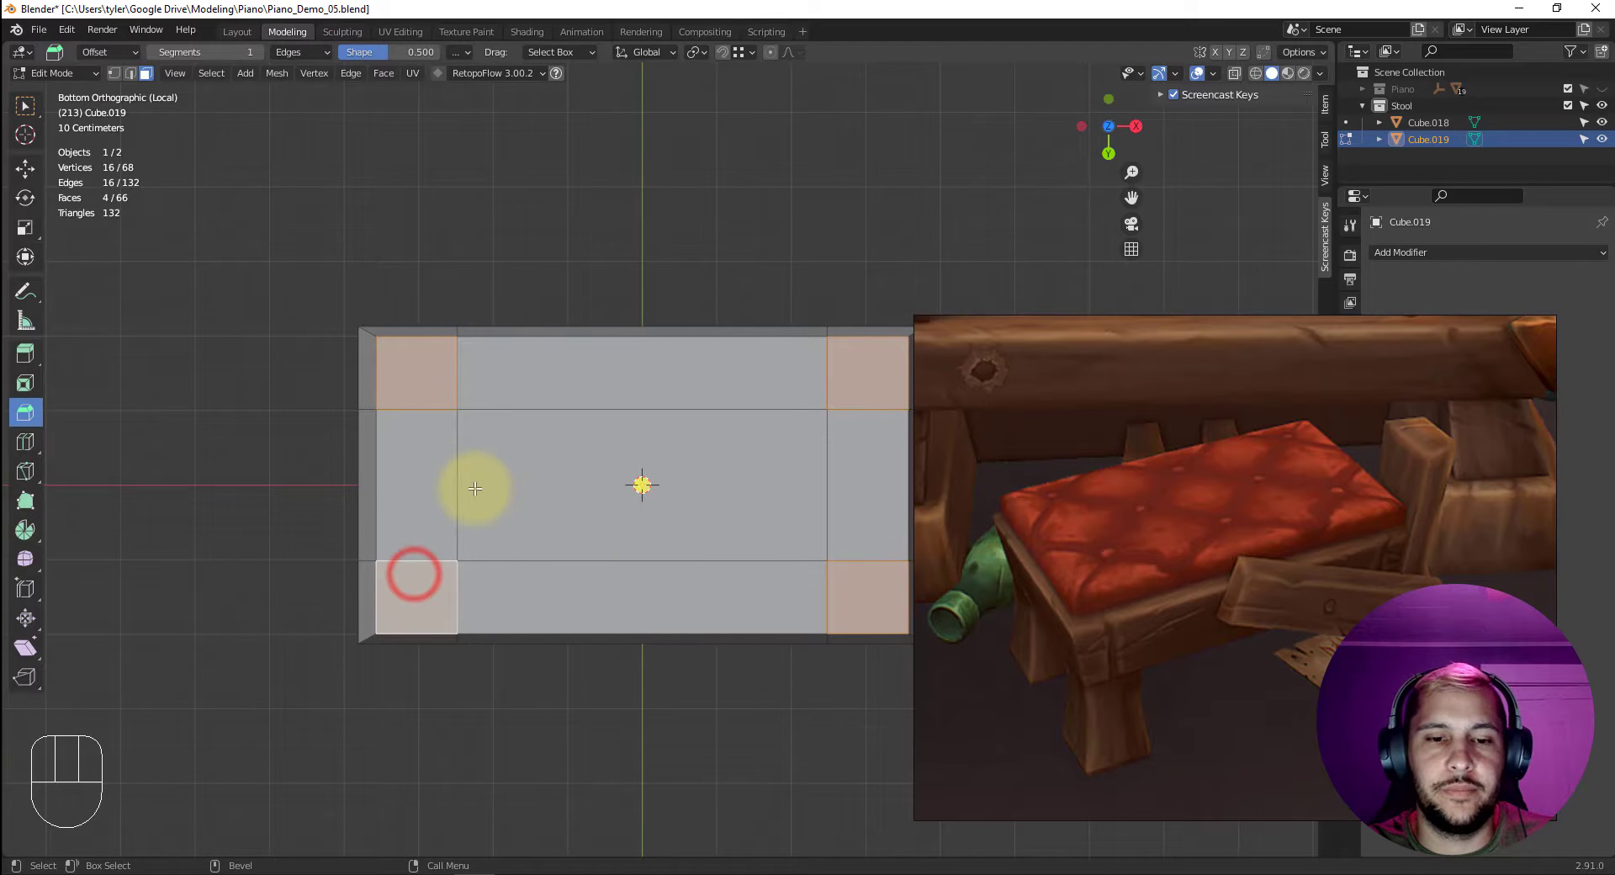
pyautogui.press('2')
pyautogui.click(453, 473)
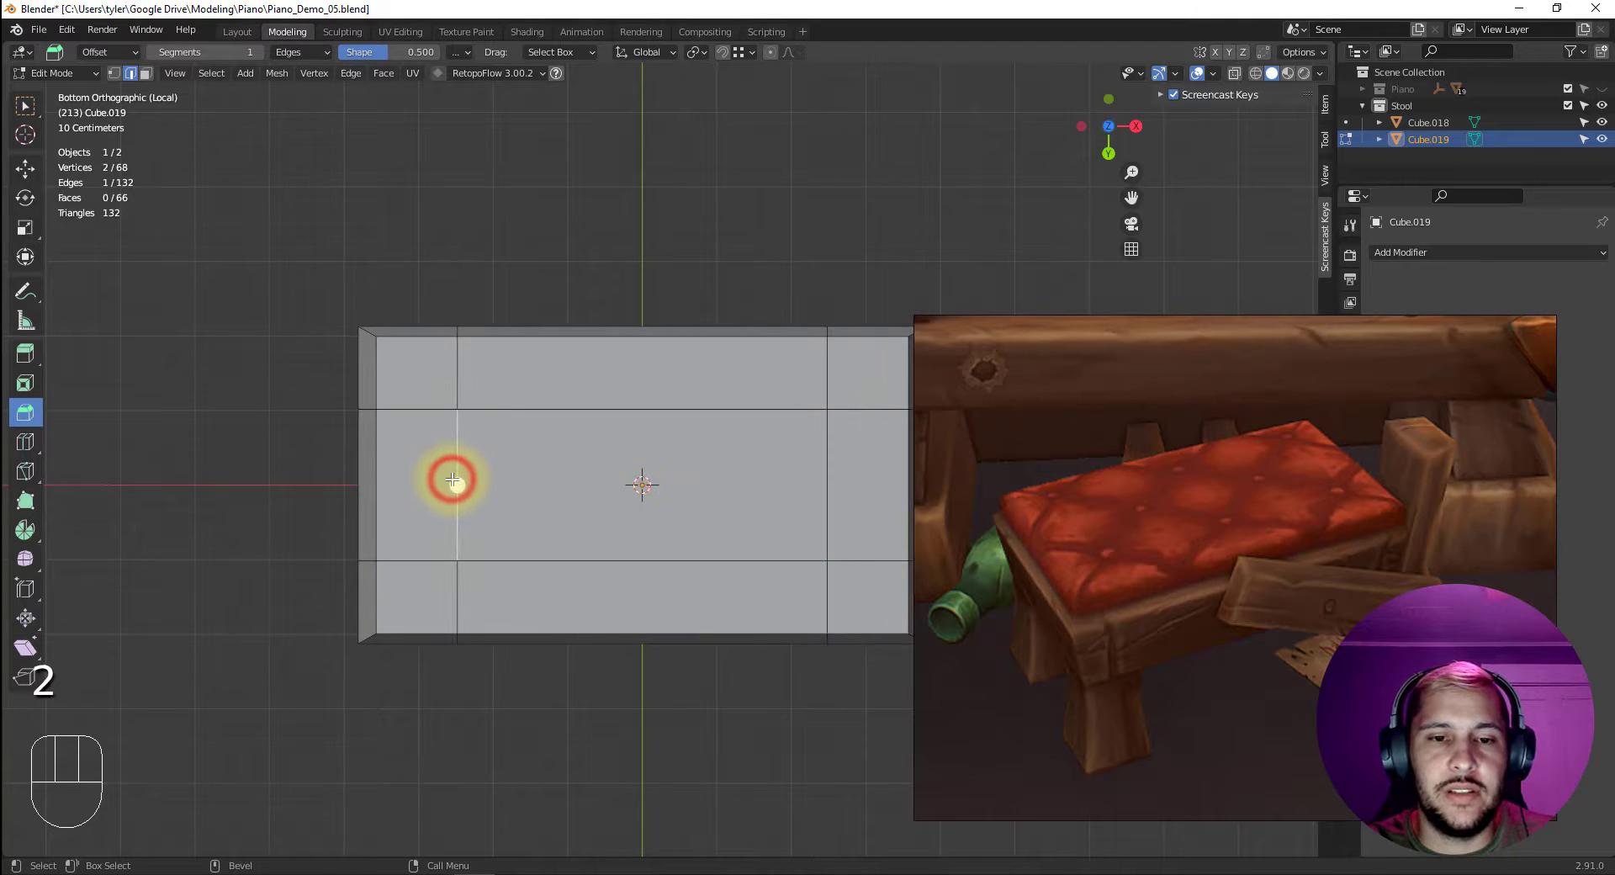
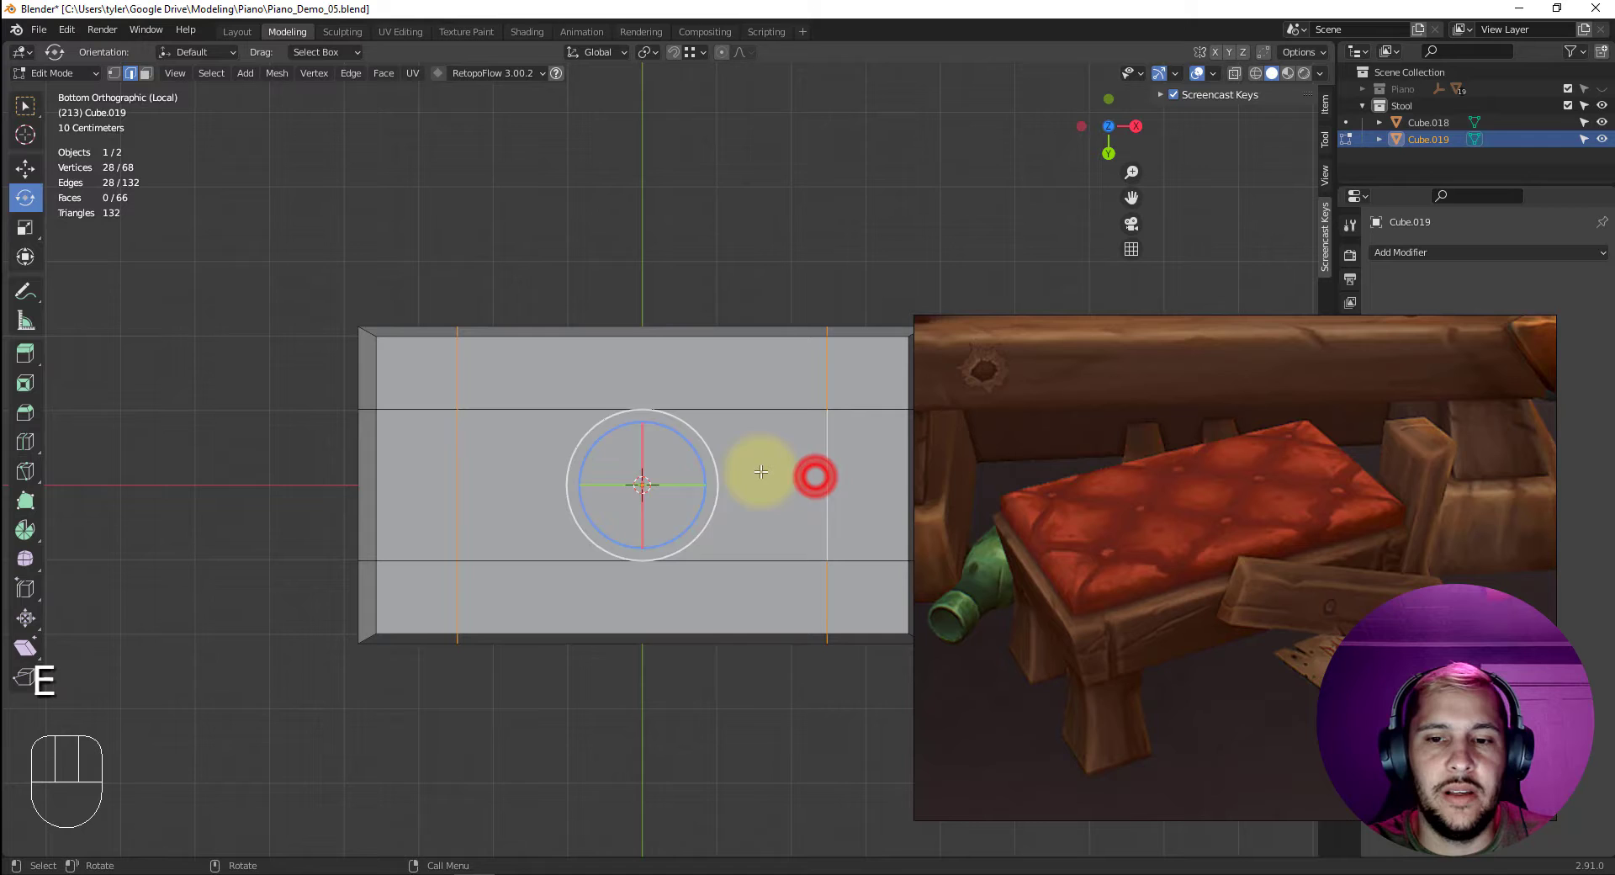
# Select the four corner squares on the block's underside.
pyautogui.moveTo(710, 481); pyautogui.dragTo(720, 425)
pyautogui.moveTo(748, 273); pyautogui.dragTo(764, 435)
pyautogui.press('3')
pyautogui.click(485, 424)
pyautogui.moveTo(622, 430); pyautogui.dragTo(670, 373)
pyautogui.click(840, 408)
pyautogui.click(703, 486)
pyautogui.click(340, 360)
# Extrude the corner squares downward into four legs and select the whole legged frame.
pyautogui.press('ctrl+e')
pyautogui.moveTo(614, 344); pyautogui.dragTo(617, 413)
pyautogui.moveTo(619, 365); pyautogui.dragTo(557, 356)
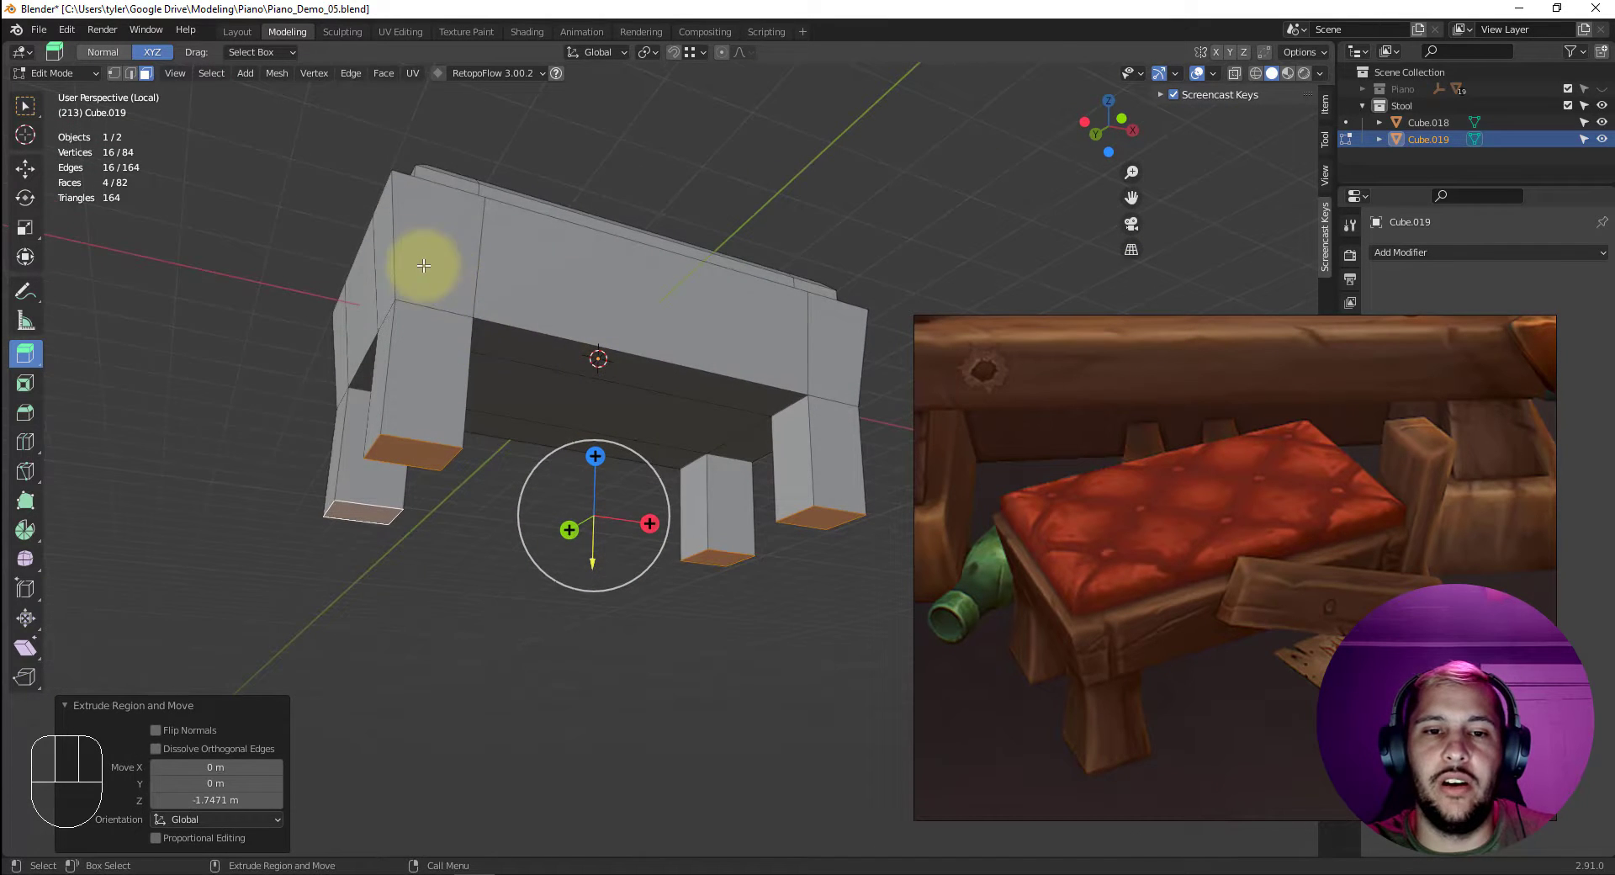
pyautogui.moveTo(588, 349); pyautogui.dragTo(621, 411)
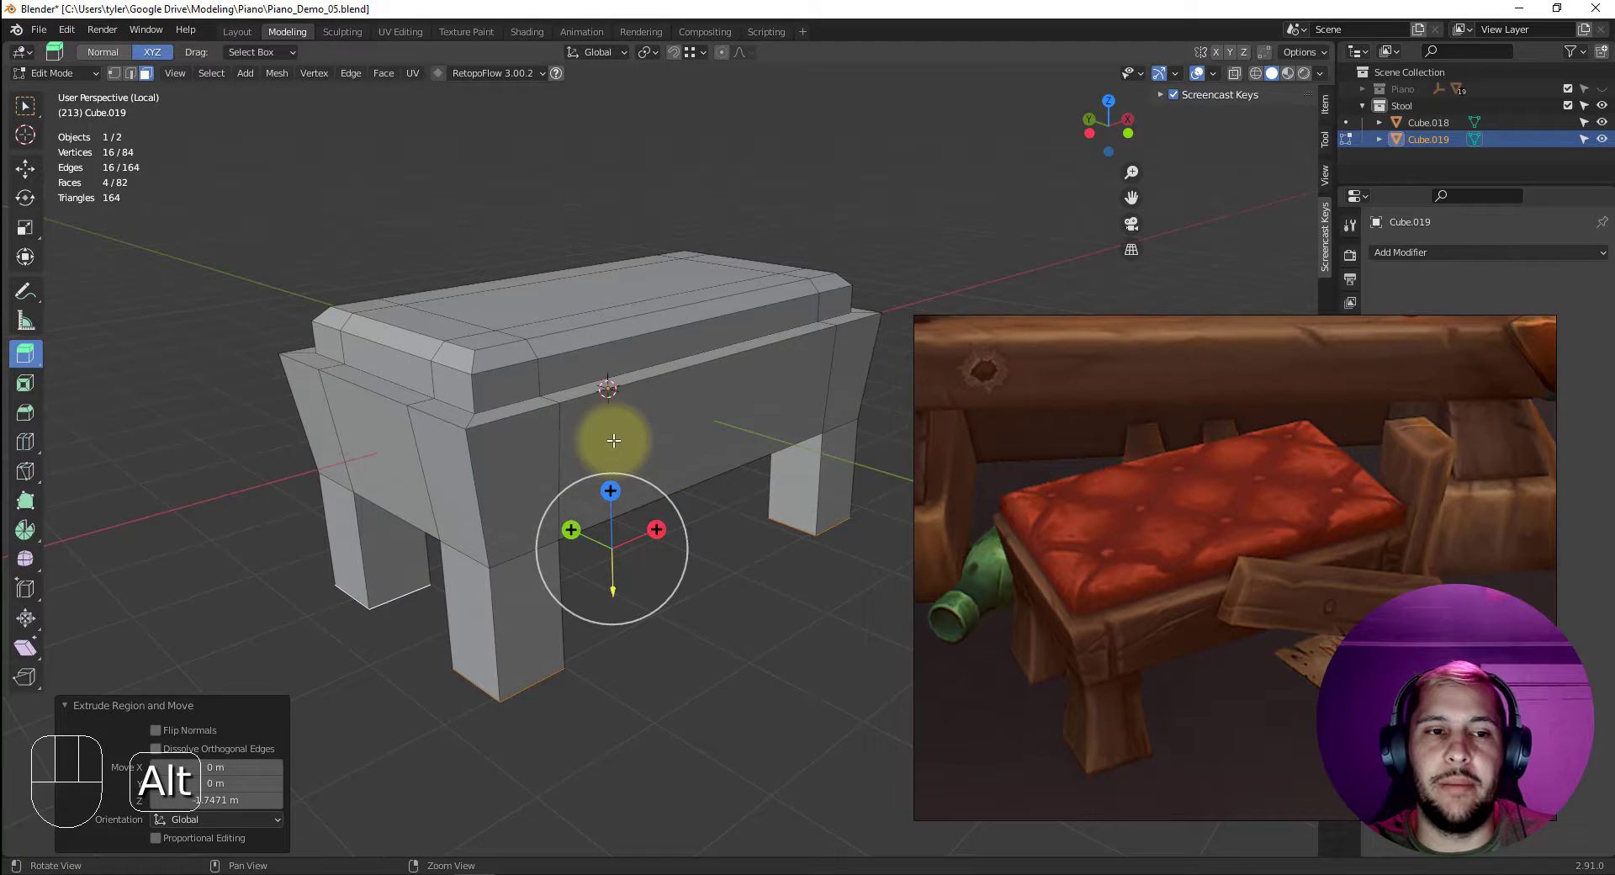
pyautogui.press('ctrl+a')
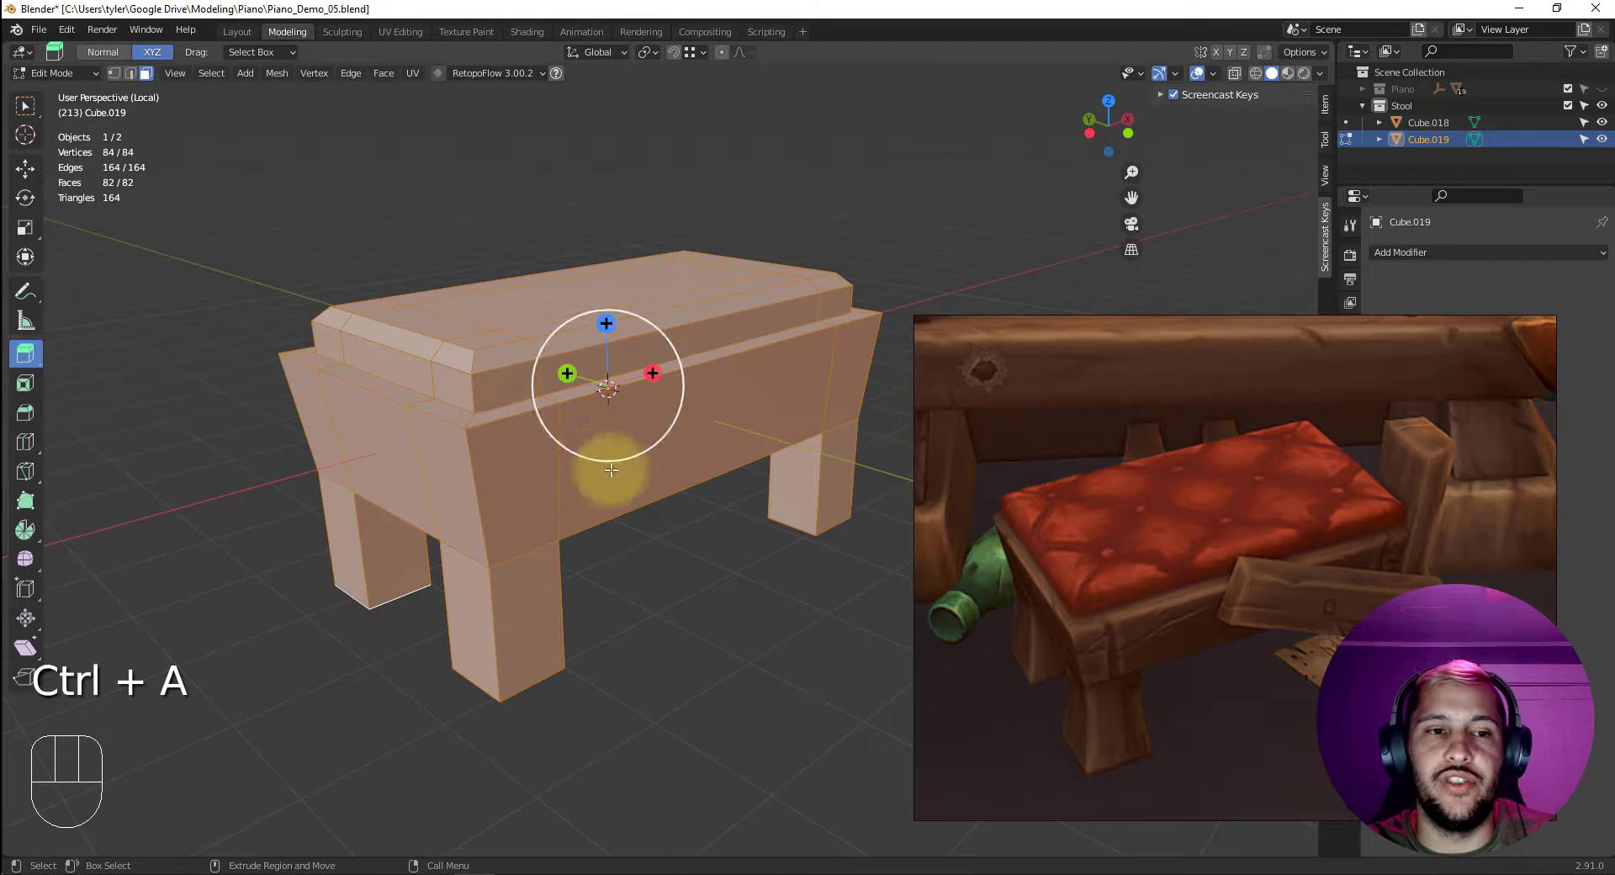
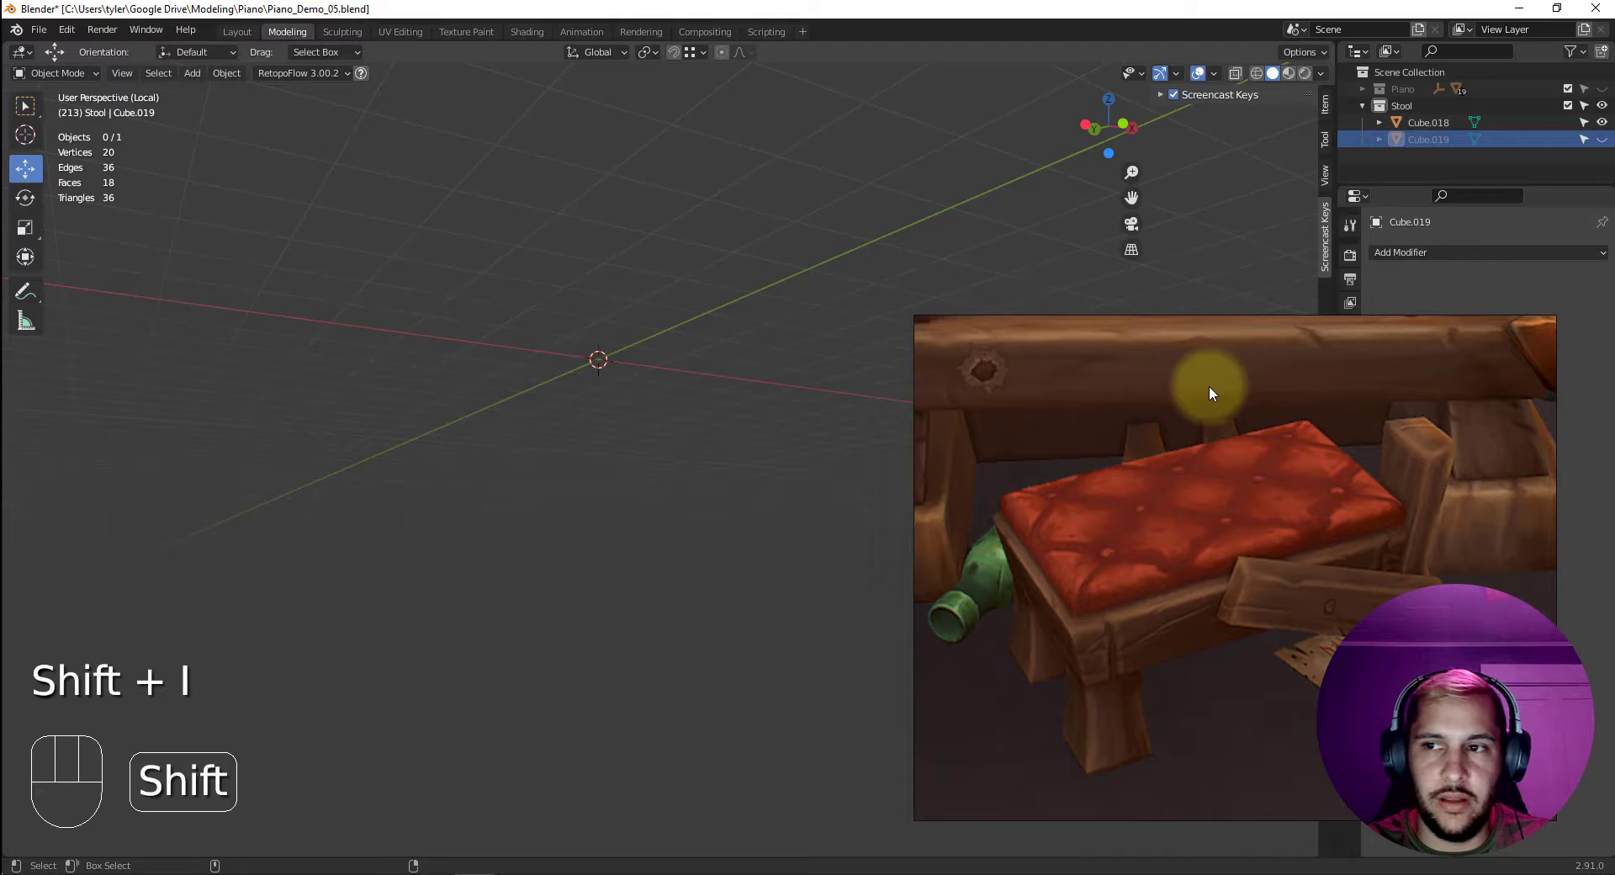
# Toggle visibility in the Outliner and select leg bottom faces on Cube.019 for scaling.
pyautogui.click(1530, 122)
pyautogui.press('shift+i')
pyautogui.click(527, 227)
pyautogui.press('3')
pyautogui.click(480, 438)
pyautogui.press('ctrl+a')
pyautogui.moveTo(607, 273); pyautogui.dragTo(621, 372)
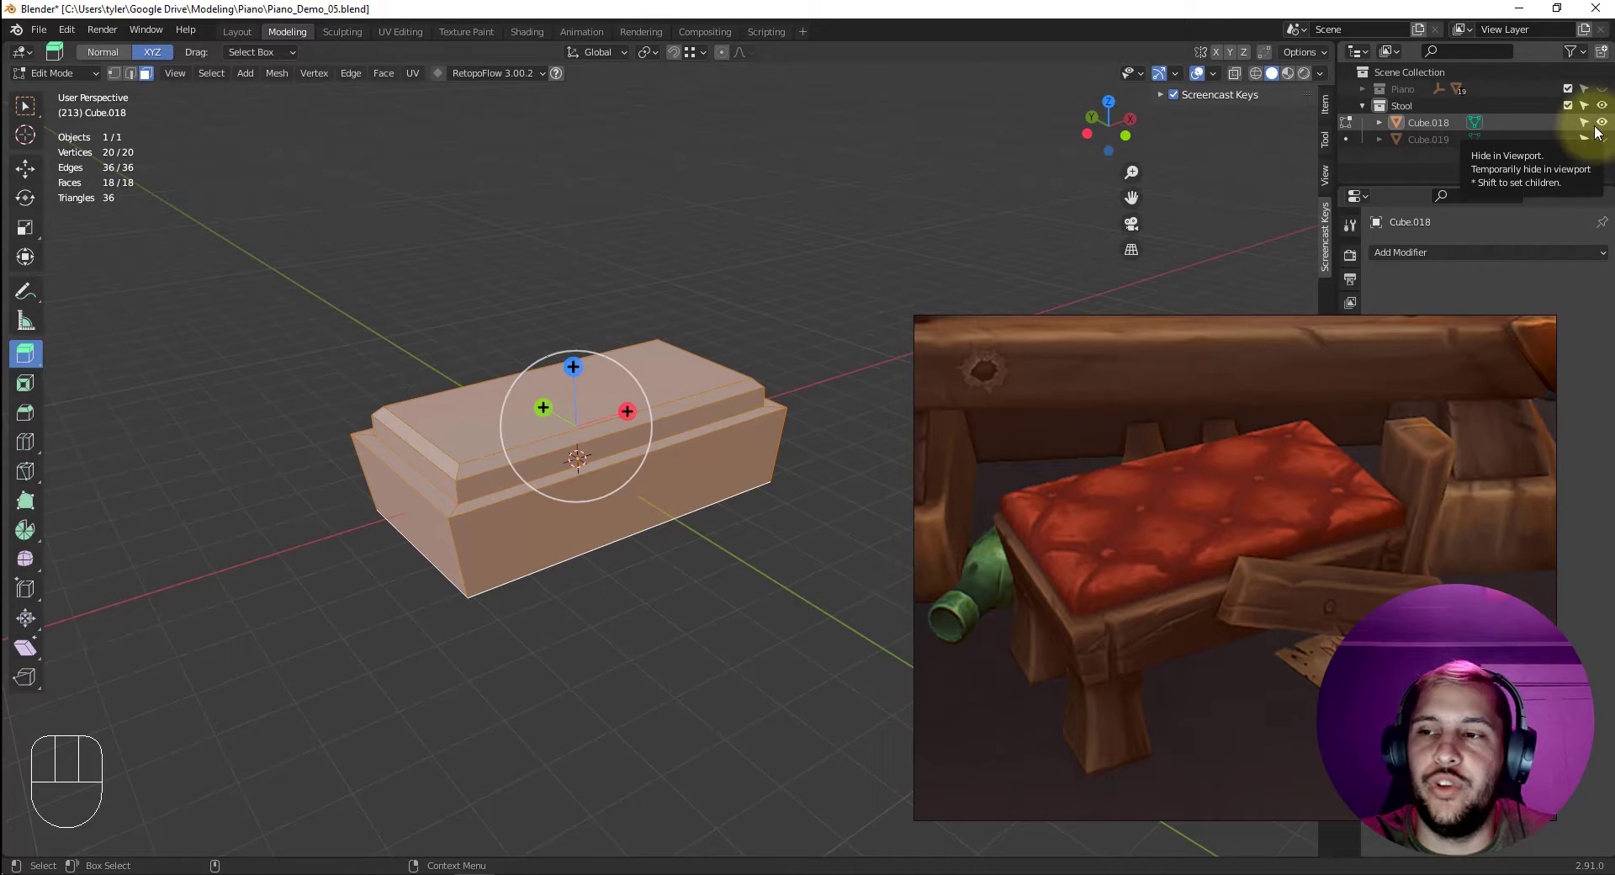
# Show the legged frame alongside the seat block again.
pyautogui.click(775, 276)
pyautogui.click(831, 322)
pyautogui.press('3')
pyautogui.press('4')
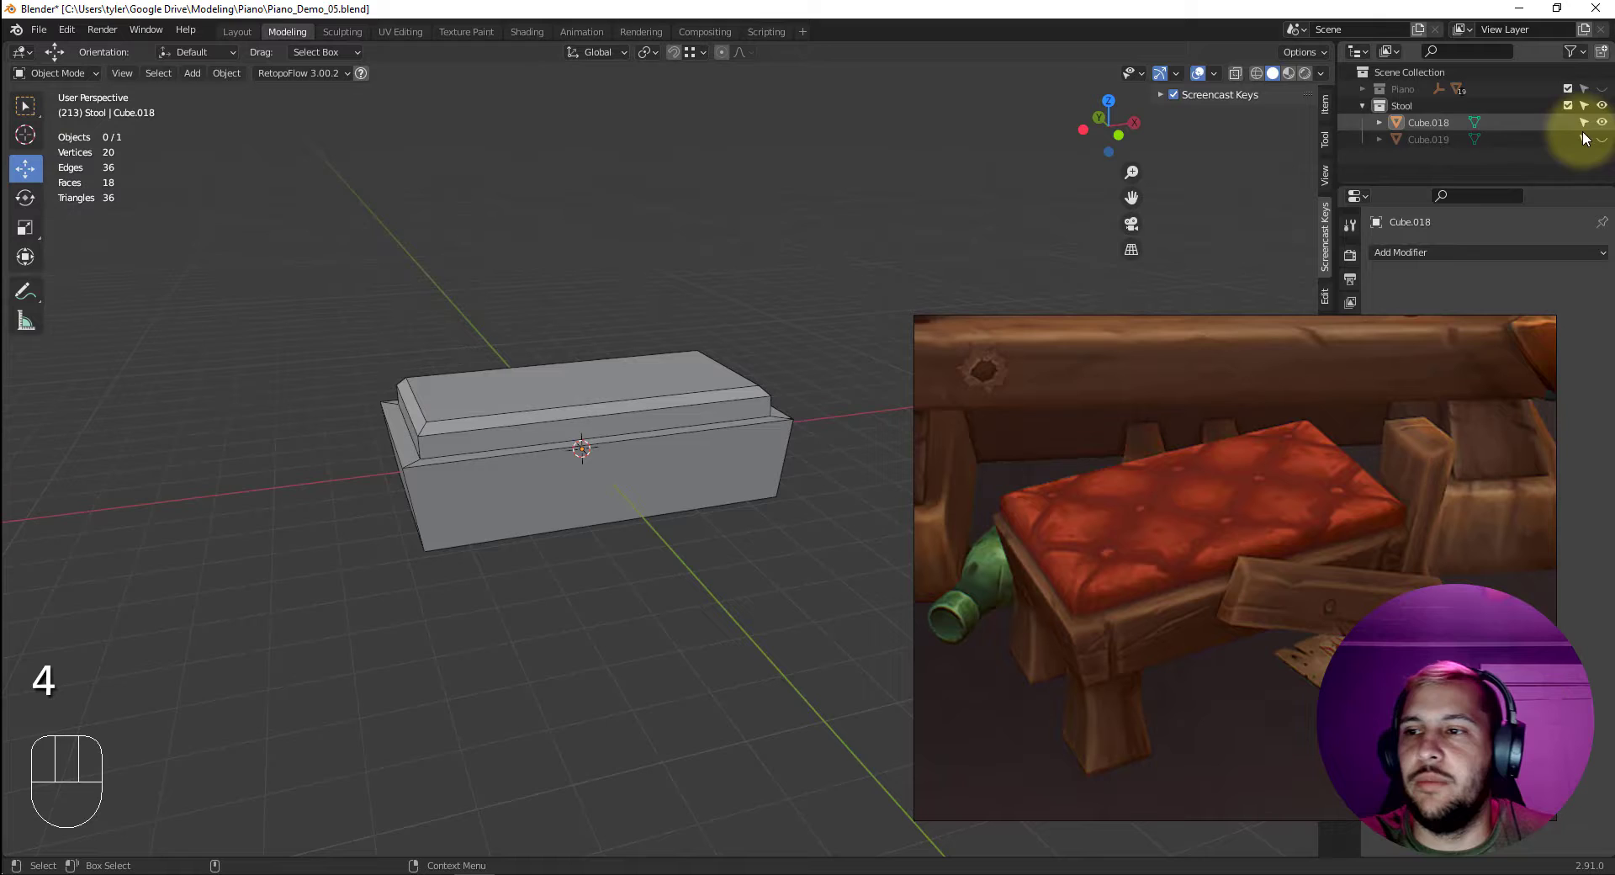
pyautogui.click(1605, 139)
pyautogui.click(776, 425)
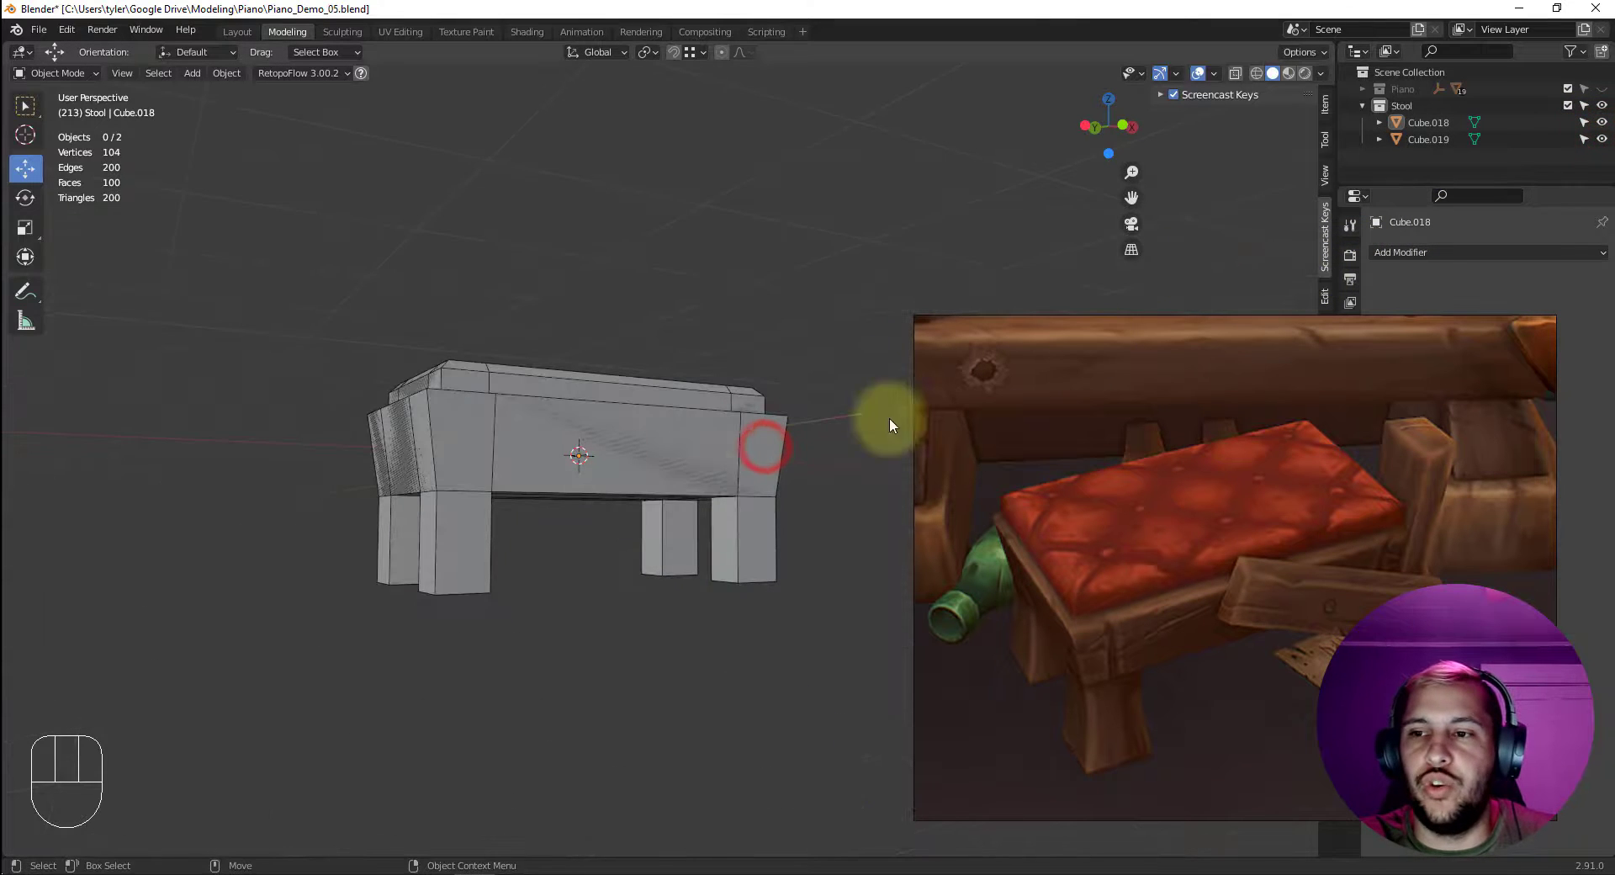
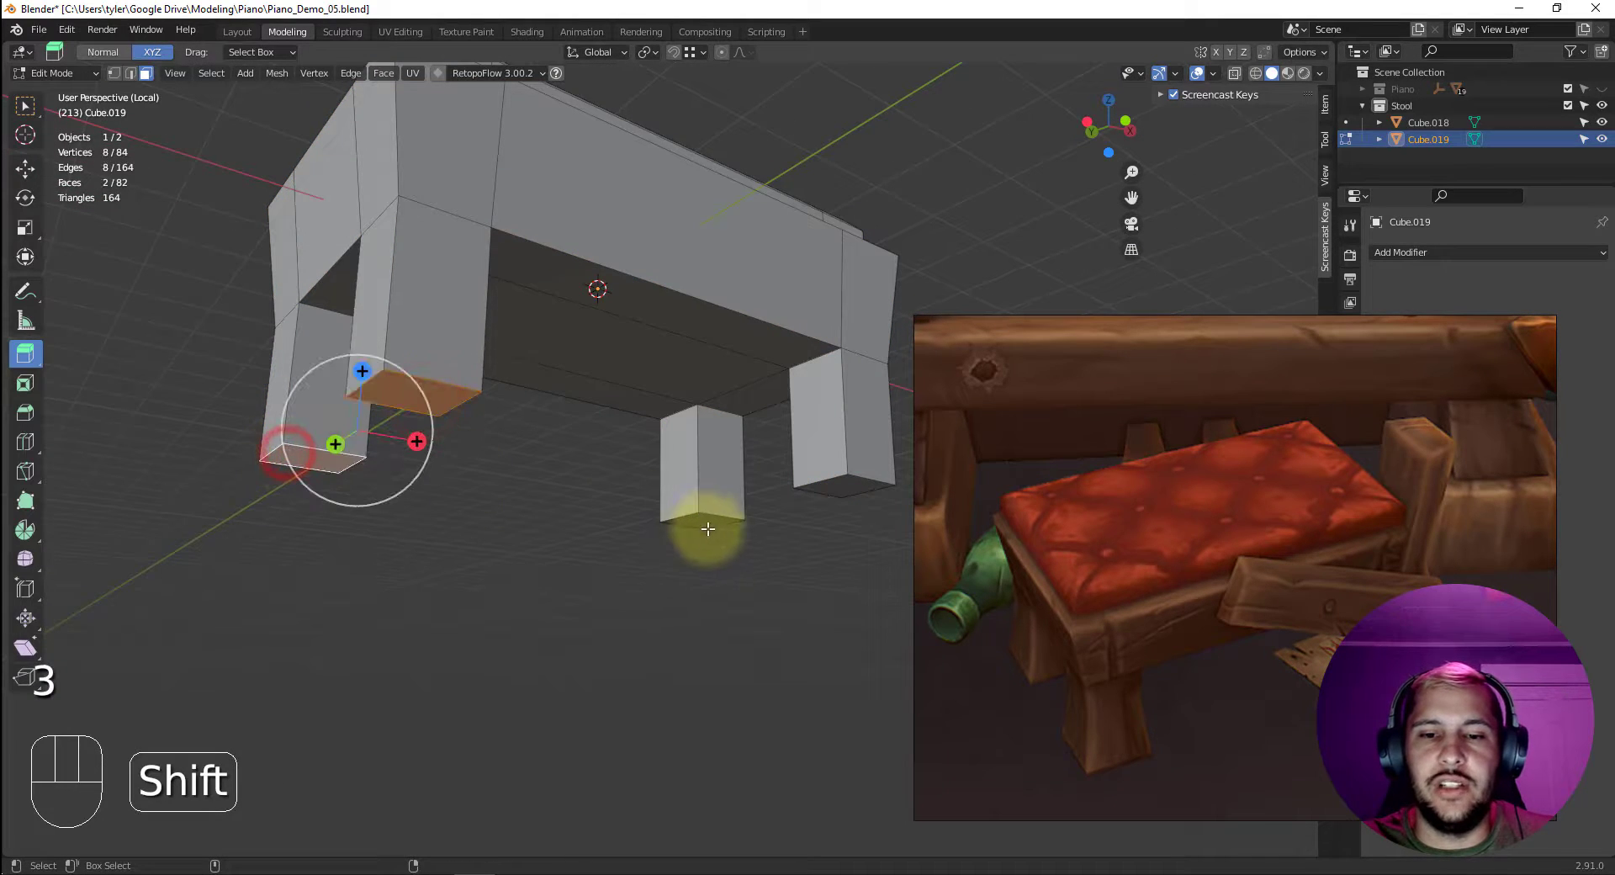
# Cut a horizontal edge loop at mid-height around each stool leg.
pyautogui.click(710, 516)
pyautogui.press('w')
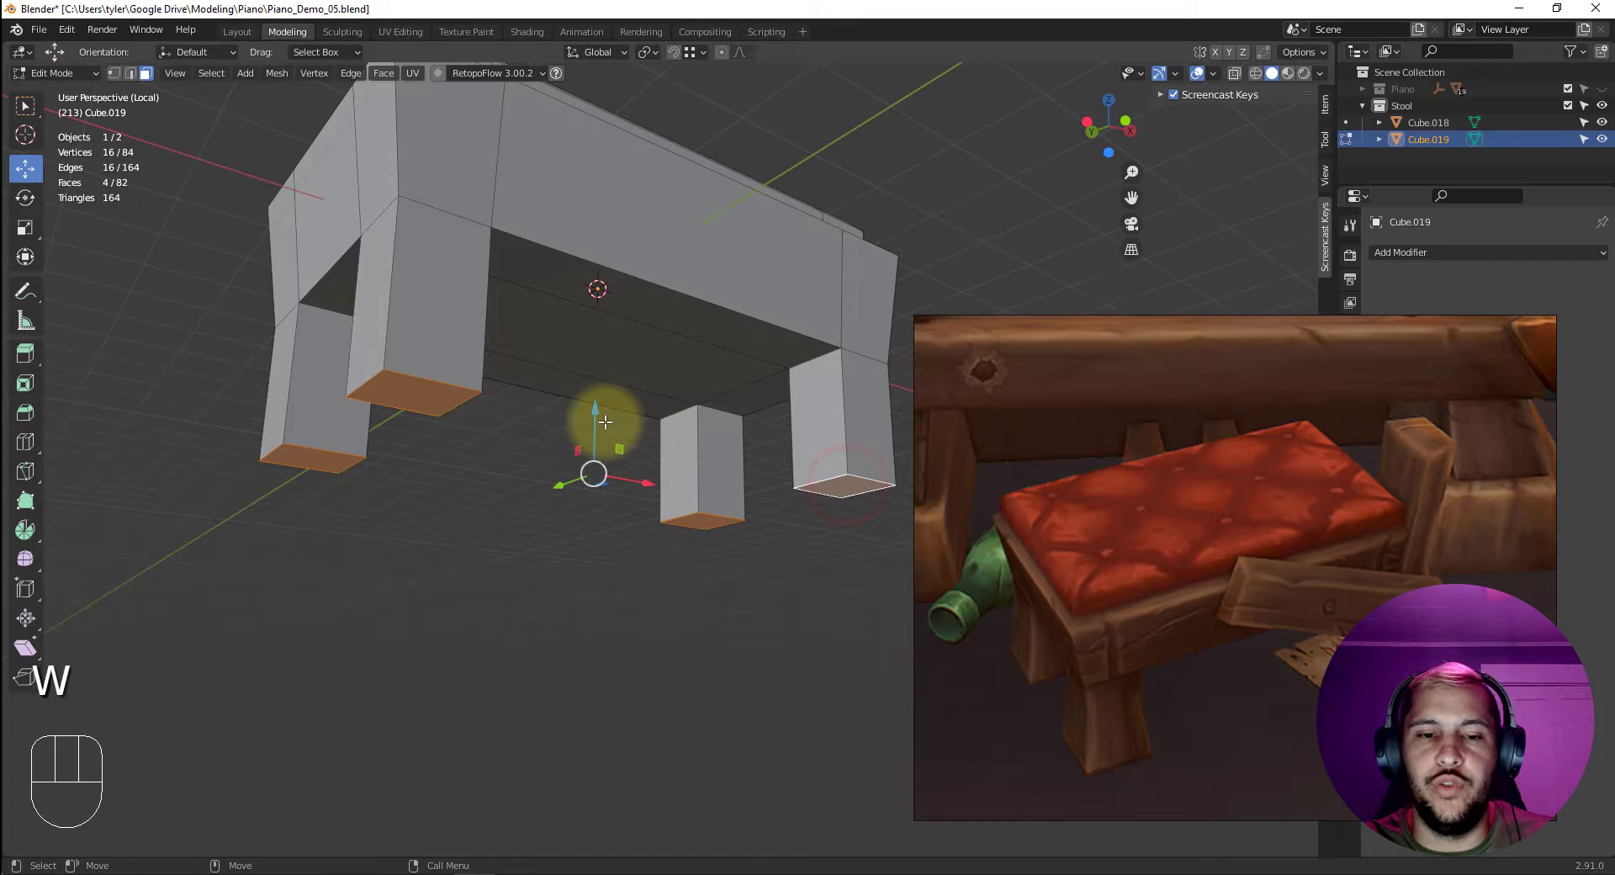
pyautogui.moveTo(601, 411); pyautogui.dragTo(627, 408)
pyautogui.moveTo(640, 393); pyautogui.dragTo(644, 430)
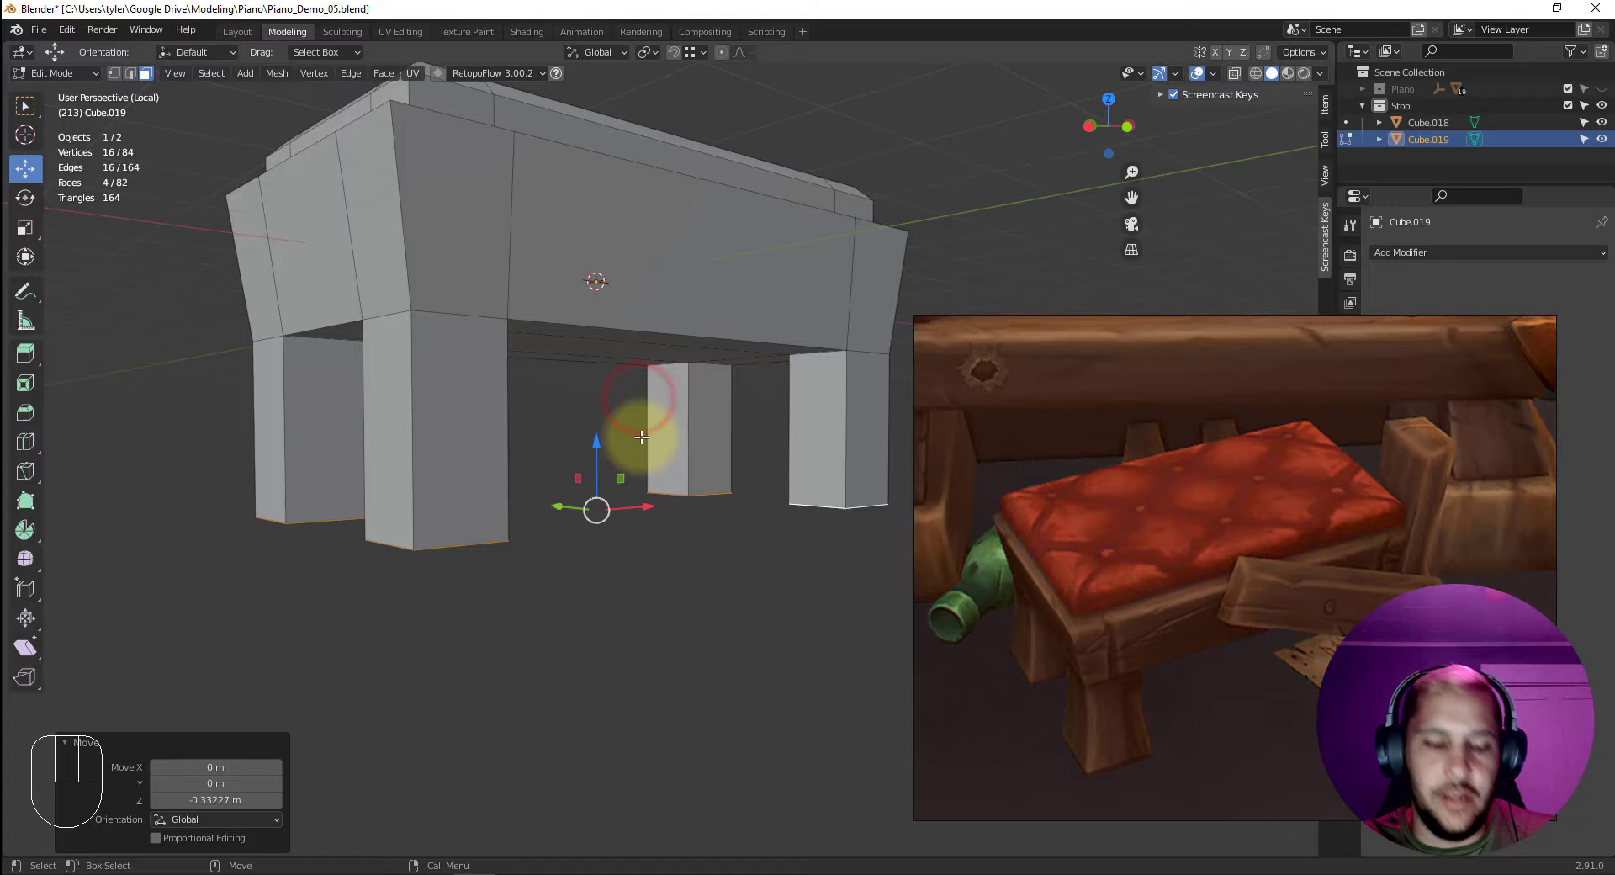
pyautogui.press('alt+c')
pyautogui.click(418, 422)
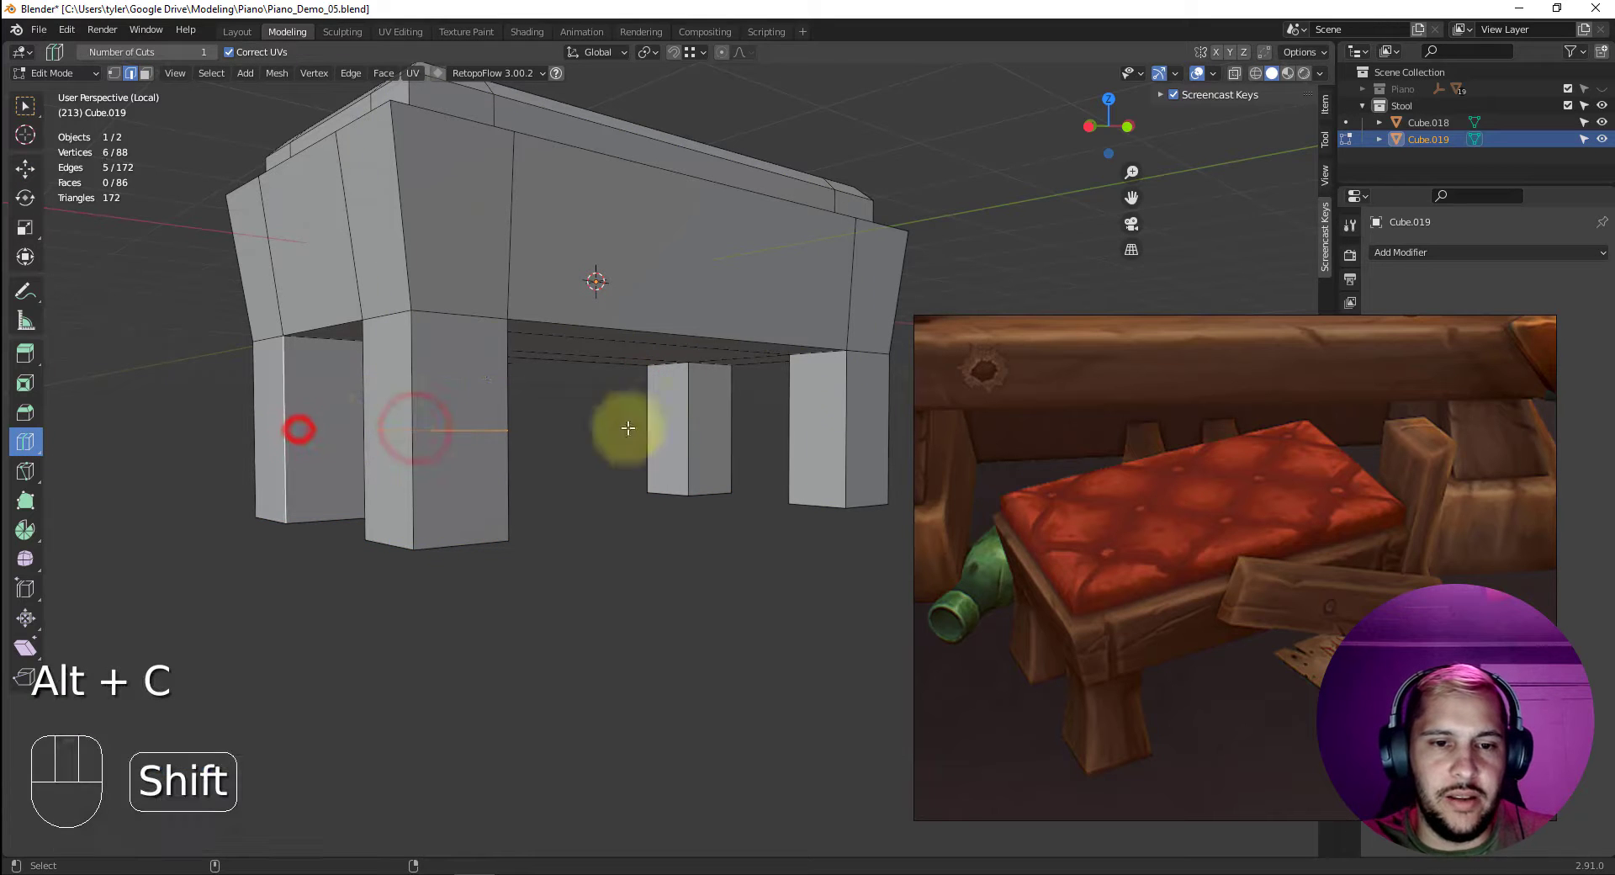
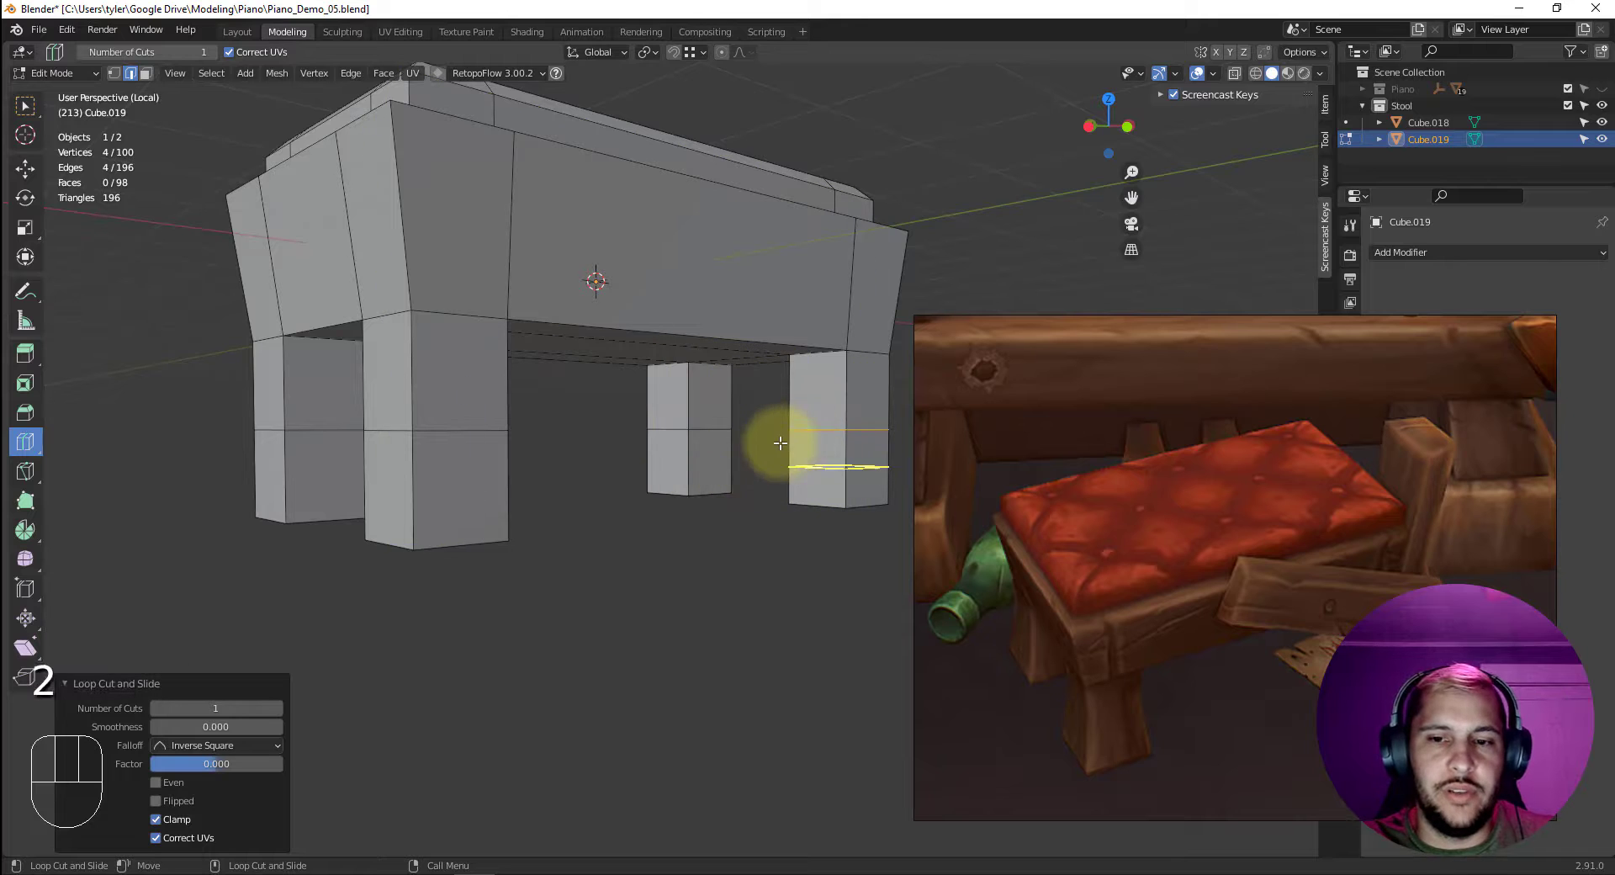
pyautogui.press('q')
pyautogui.click(716, 423)
pyautogui.moveTo(716, 423); pyautogui.dragTo(679, 426)
# Select the legs' middle loops ready for resizing.
pyautogui.doubleClick(459, 428)
pyautogui.doubleClick(328, 423)
pyautogui.press('e')
pyautogui.press('r')
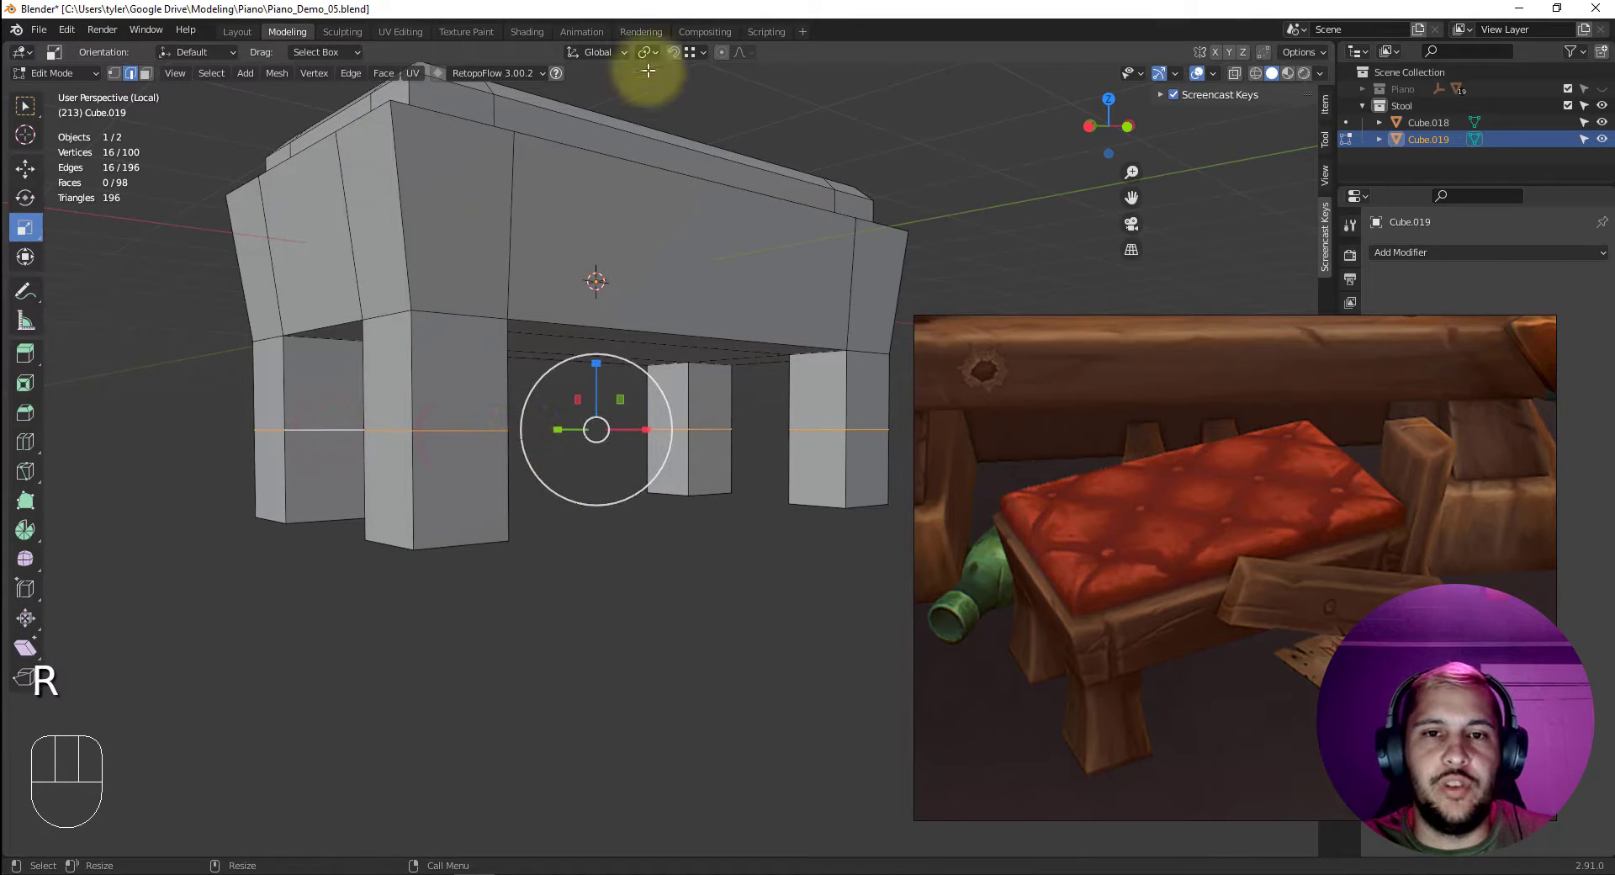
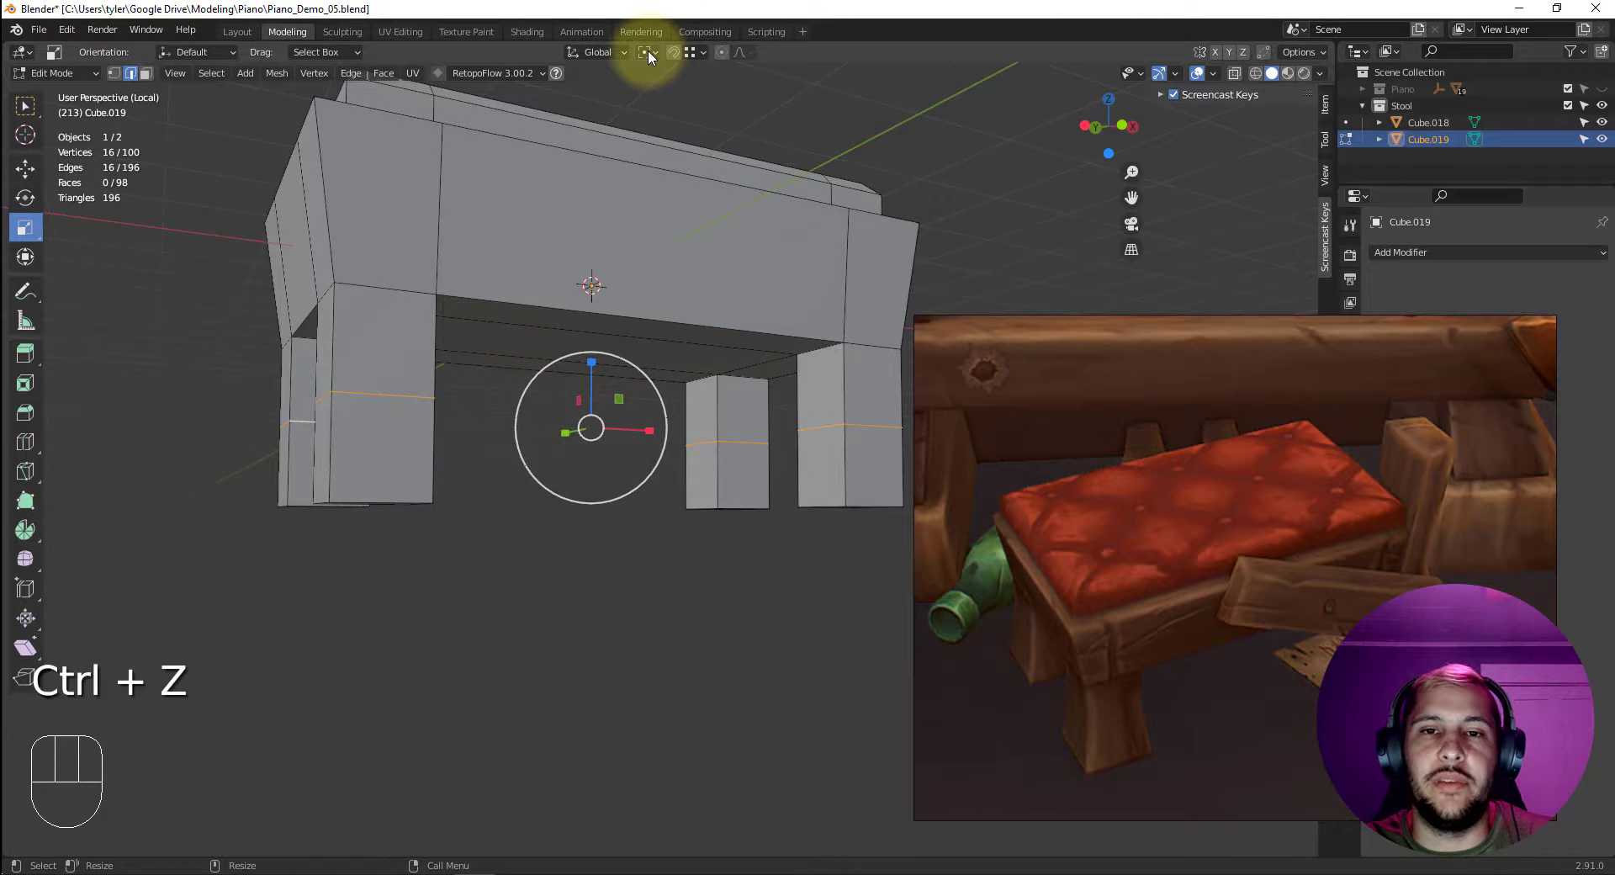
# Set the pivot to Individual Origins, select the leg bottom faces and widen them into flared feet.
pyautogui.click(652, 55)
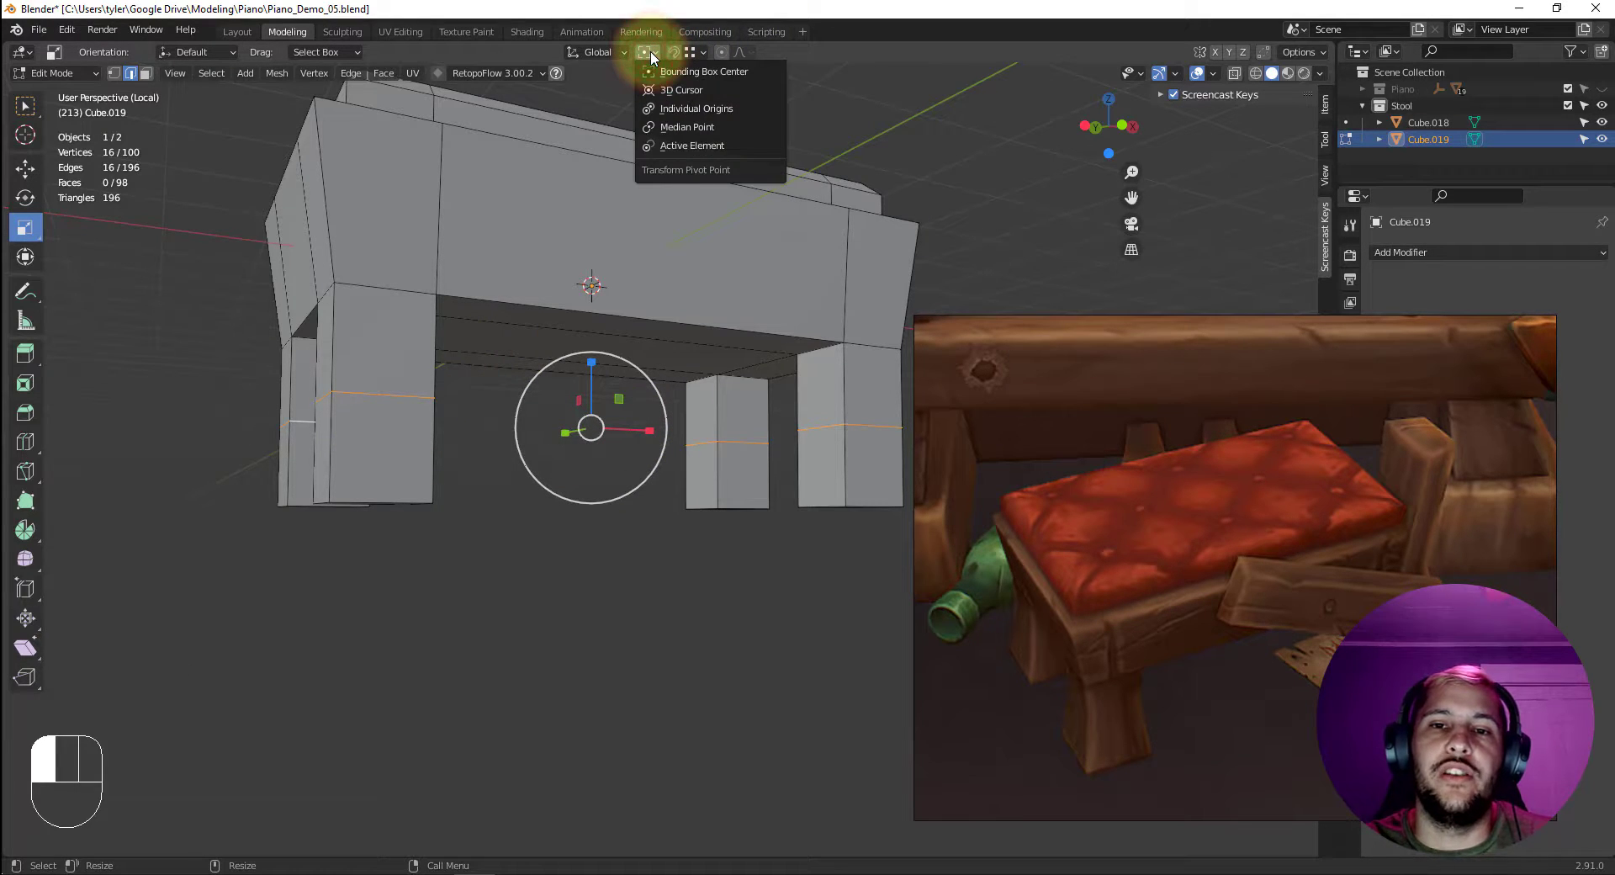
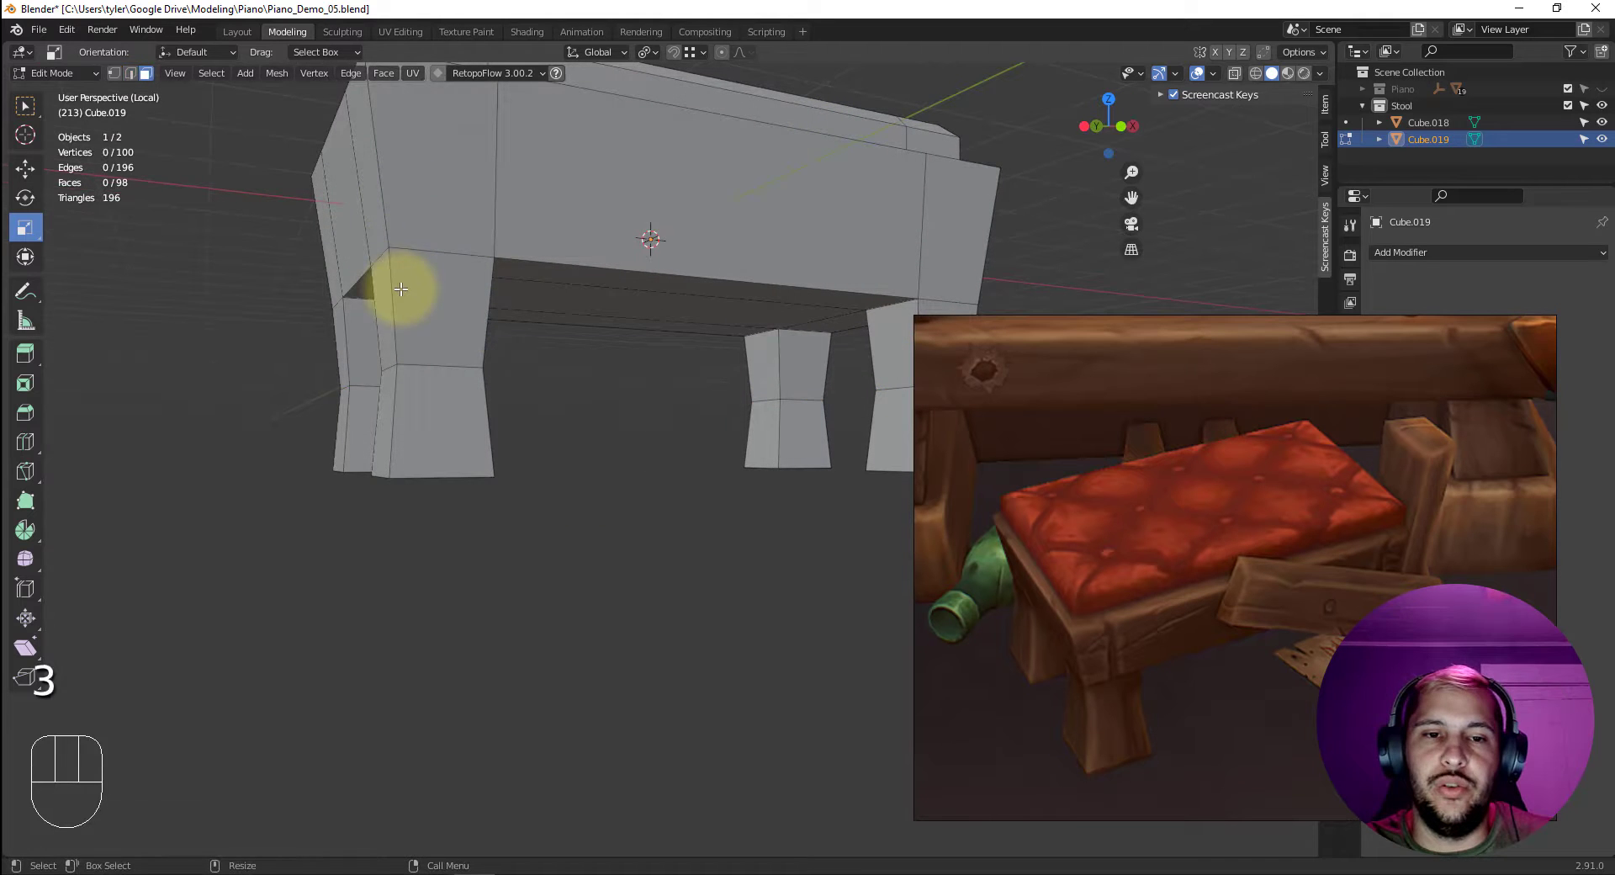
pyautogui.click(390, 302)
pyautogui.moveTo(391, 301); pyautogui.dragTo(362, 321)
pyautogui.moveTo(392, 206); pyautogui.dragTo(425, 211)
pyautogui.moveTo(630, 377); pyautogui.dragTo(540, 462)
pyautogui.moveTo(517, 442); pyautogui.dragTo(496, 309)
pyautogui.click(470, 241)
pyautogui.click(376, 424)
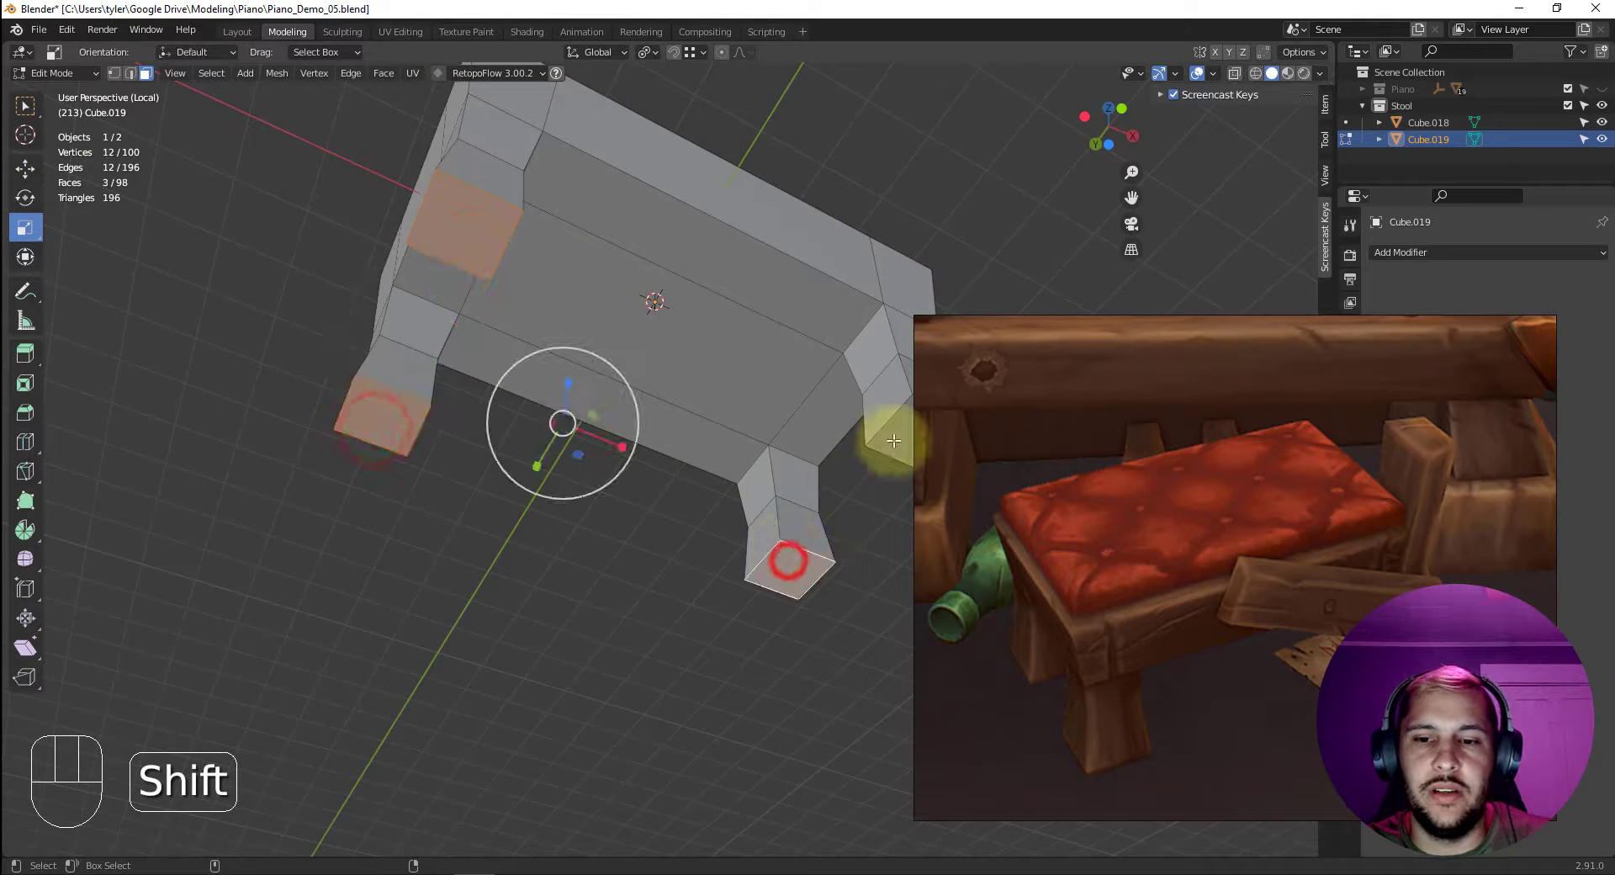
pyautogui.middleClick(670, 413)
pyautogui.moveTo(631, 405); pyautogui.dragTo(565, 383)
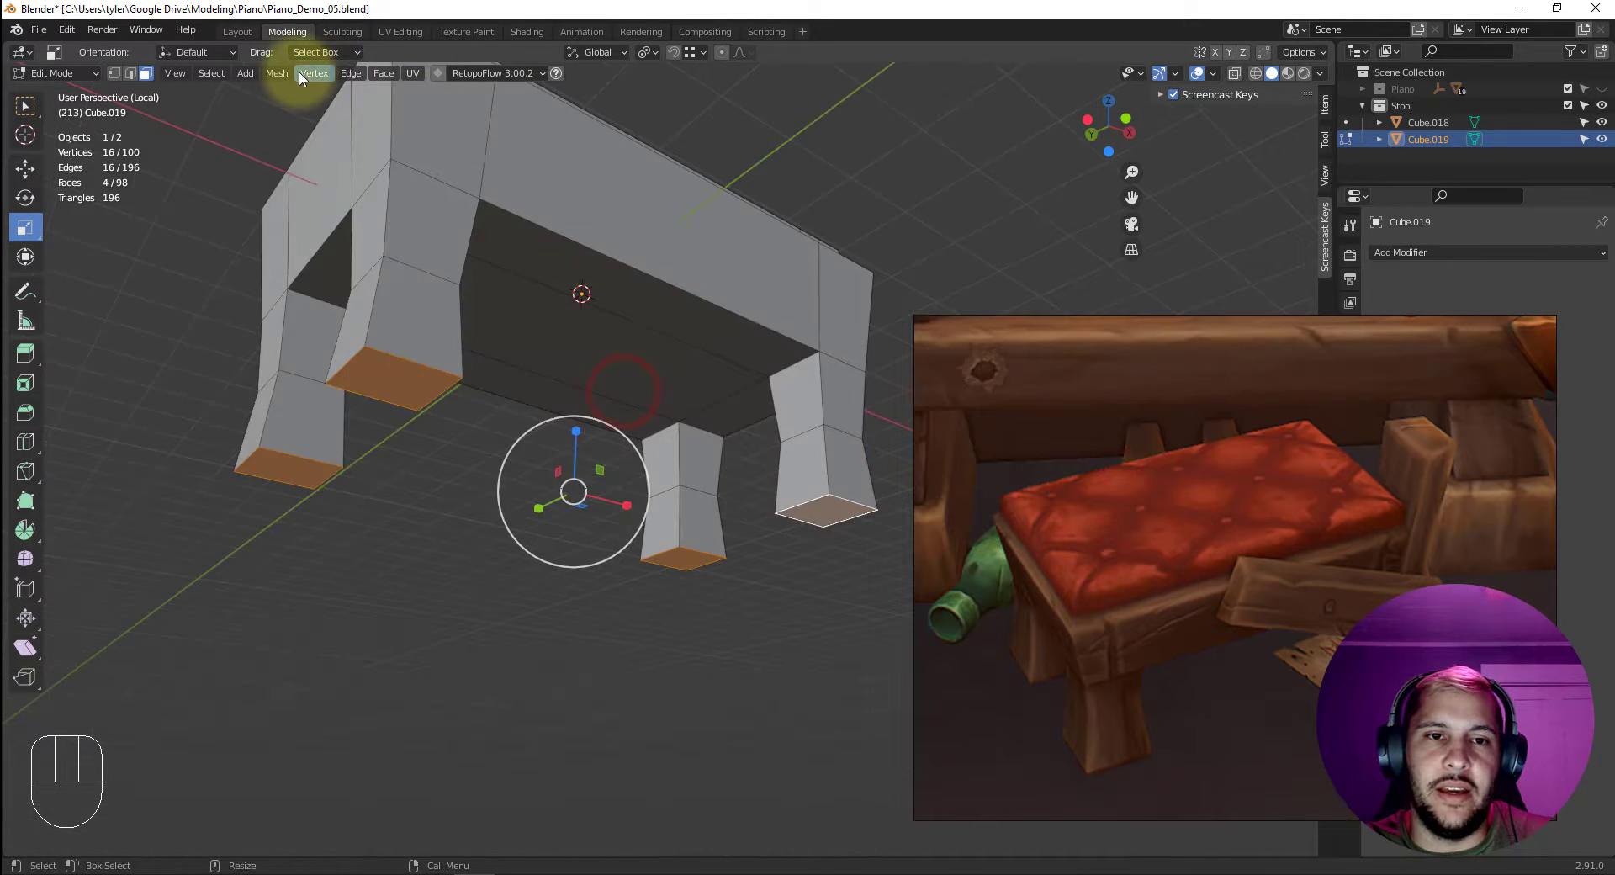
pyautogui.moveTo(217, 79); pyautogui.dragTo(458, 301)
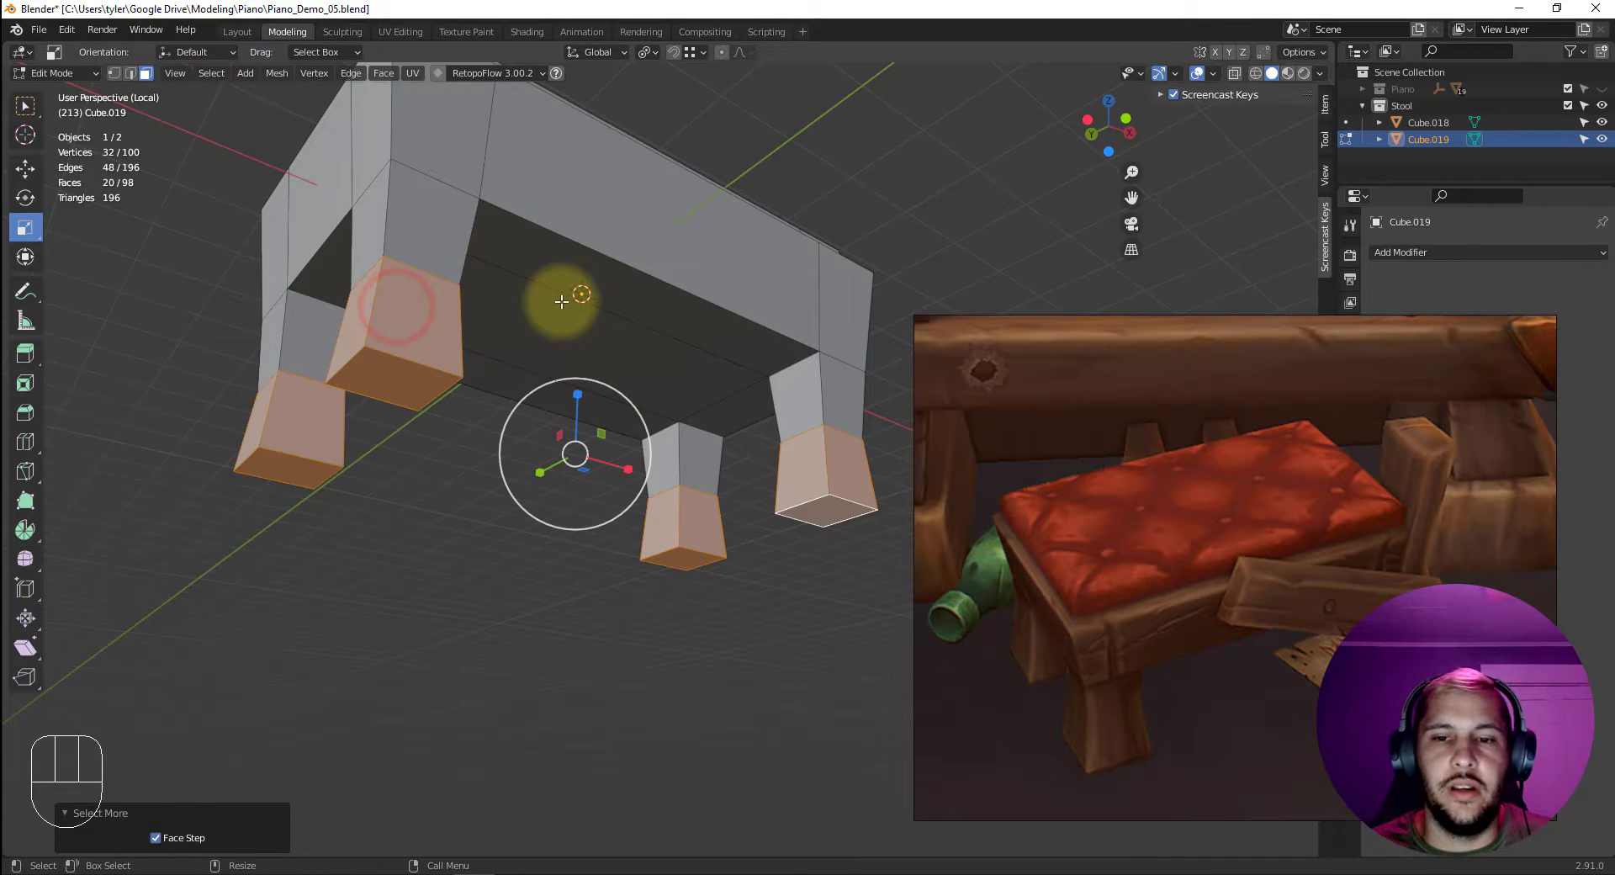
# Grow the selection up to the seat block and delete it, leaving only the four legs.
pyautogui.press('Up')
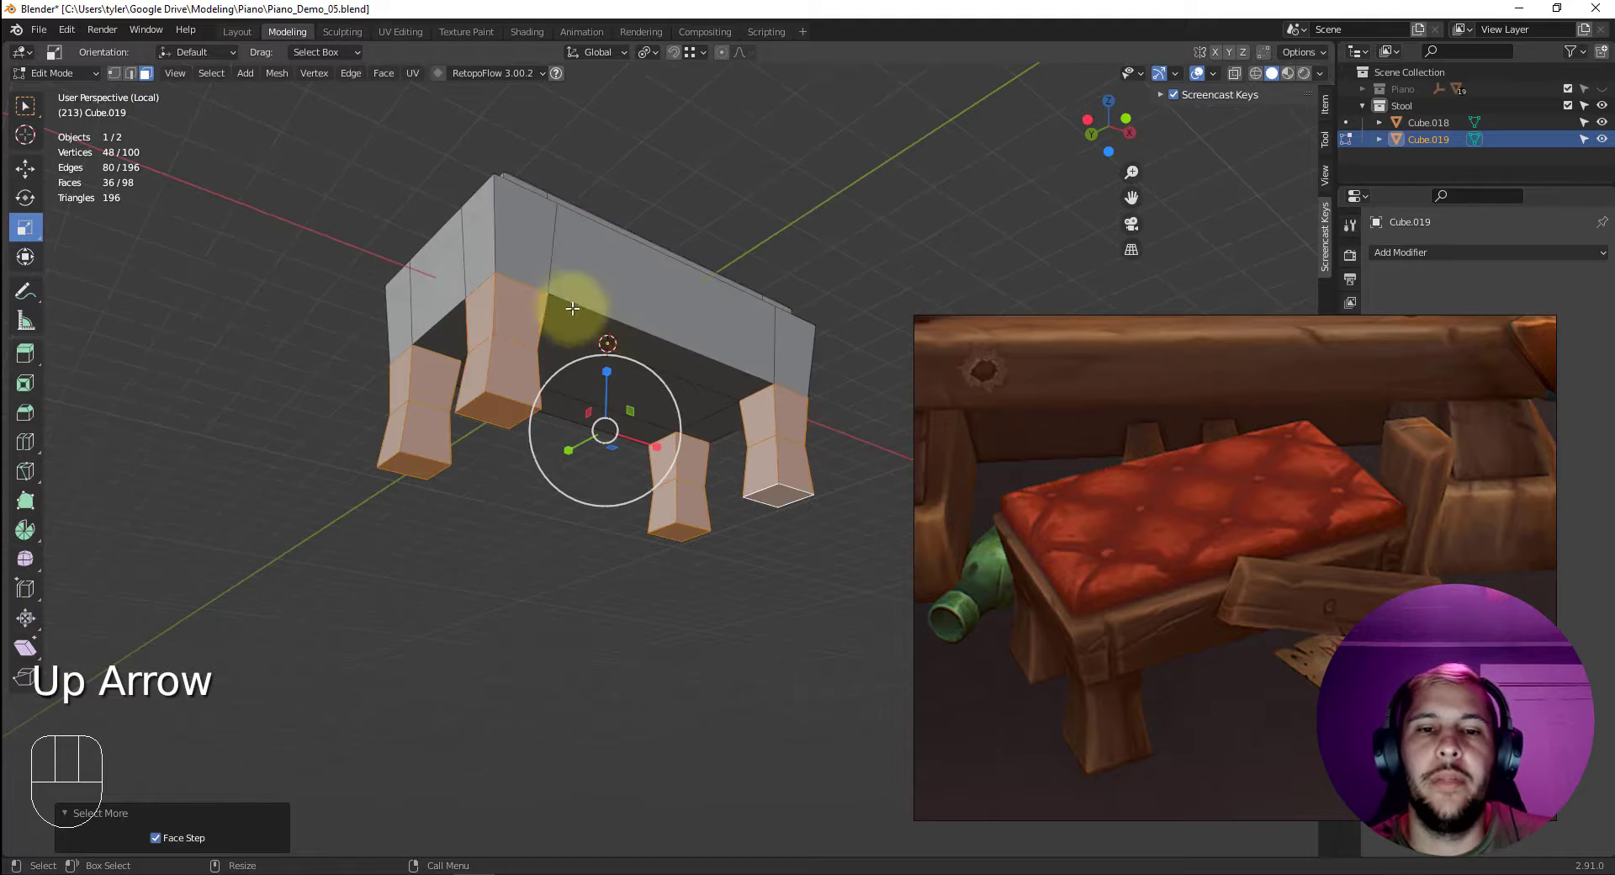
pyautogui.moveTo(668, 356); pyautogui.dragTo(568, 331)
pyautogui.moveTo(217, 80); pyautogui.dragTo(488, 216)
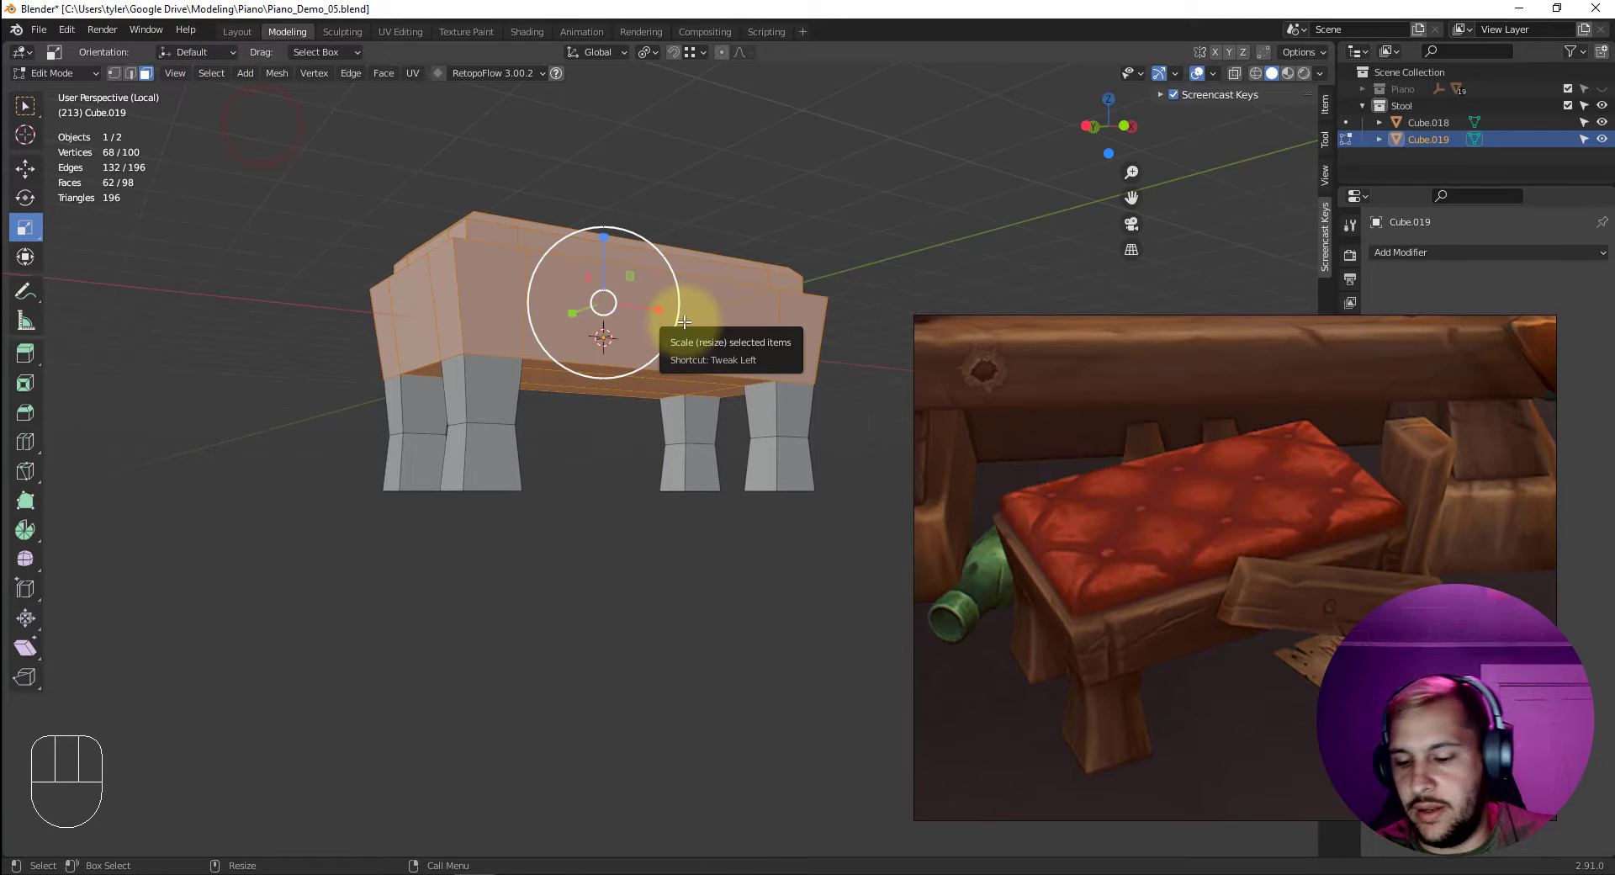
pyautogui.press('Delete')
pyautogui.press('Down')
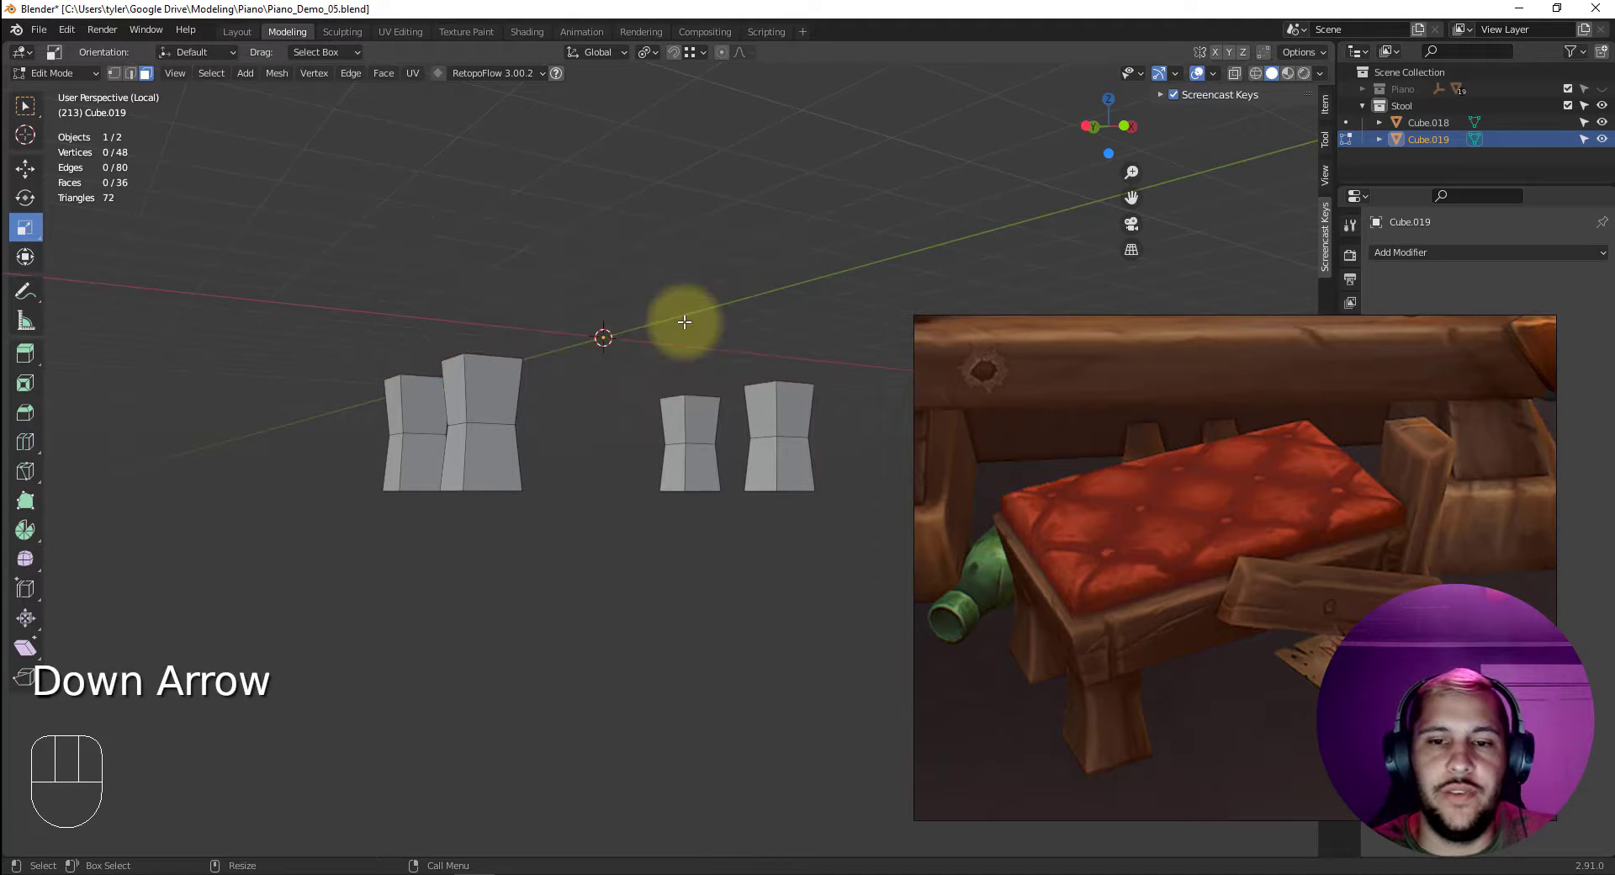
# Select all legs, reveal the hidden seat and move the legs up under its corners.
pyautogui.moveTo(633, 491); pyautogui.dragTo(590, 510)
pyautogui.press('ctrl+a')
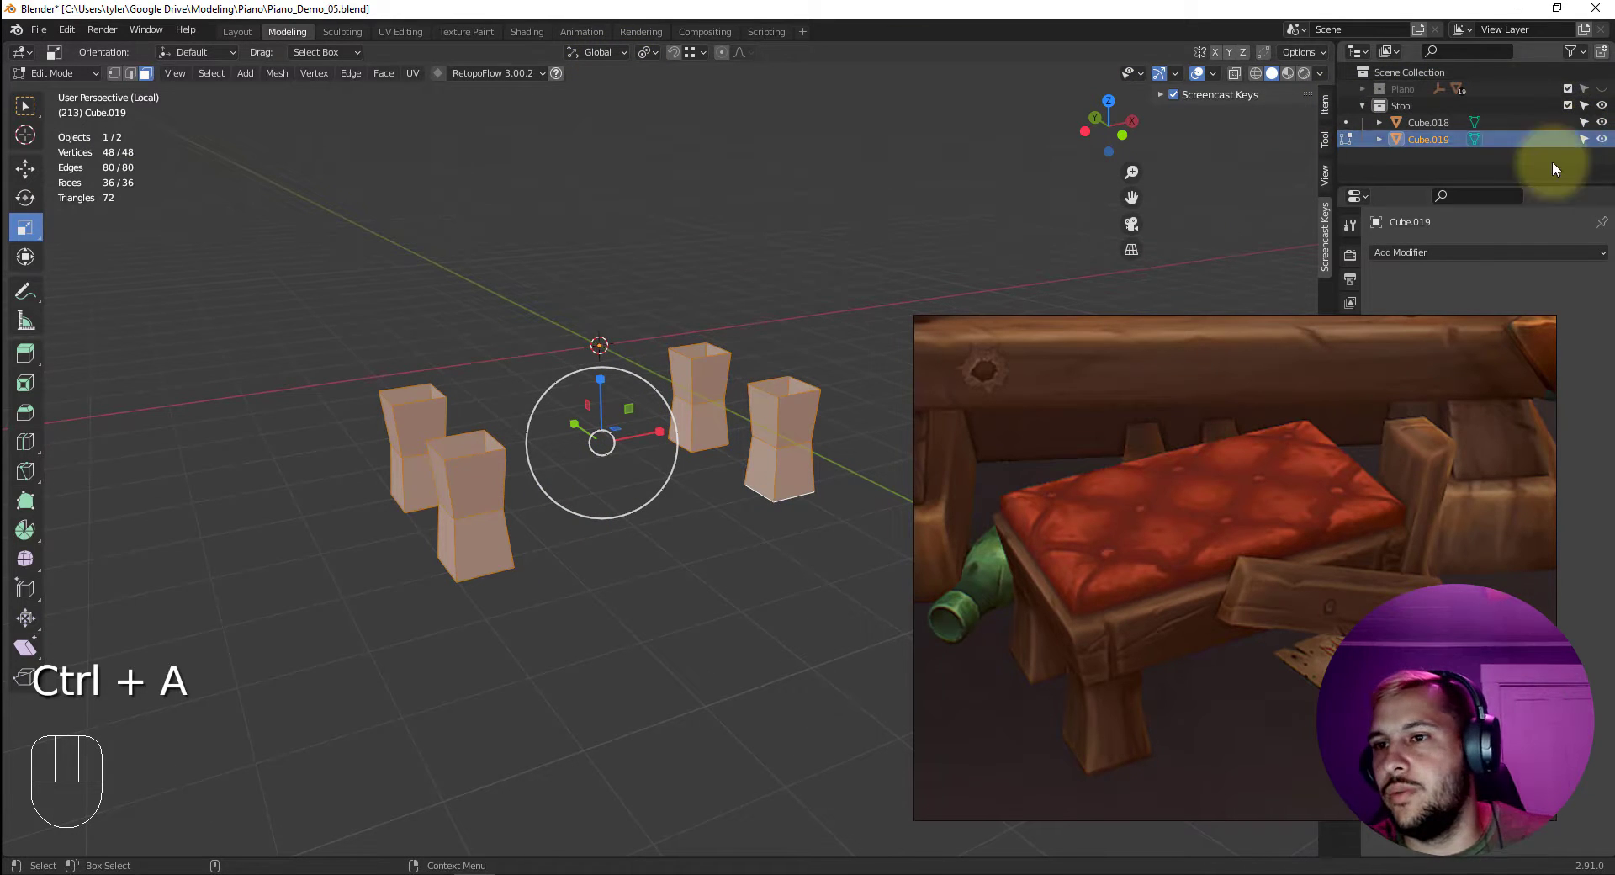
pyautogui.press('shift+i')
pyautogui.moveTo(586, 484); pyautogui.dragTo(666, 422)
pyautogui.moveTo(659, 437); pyautogui.dragTo(638, 507)
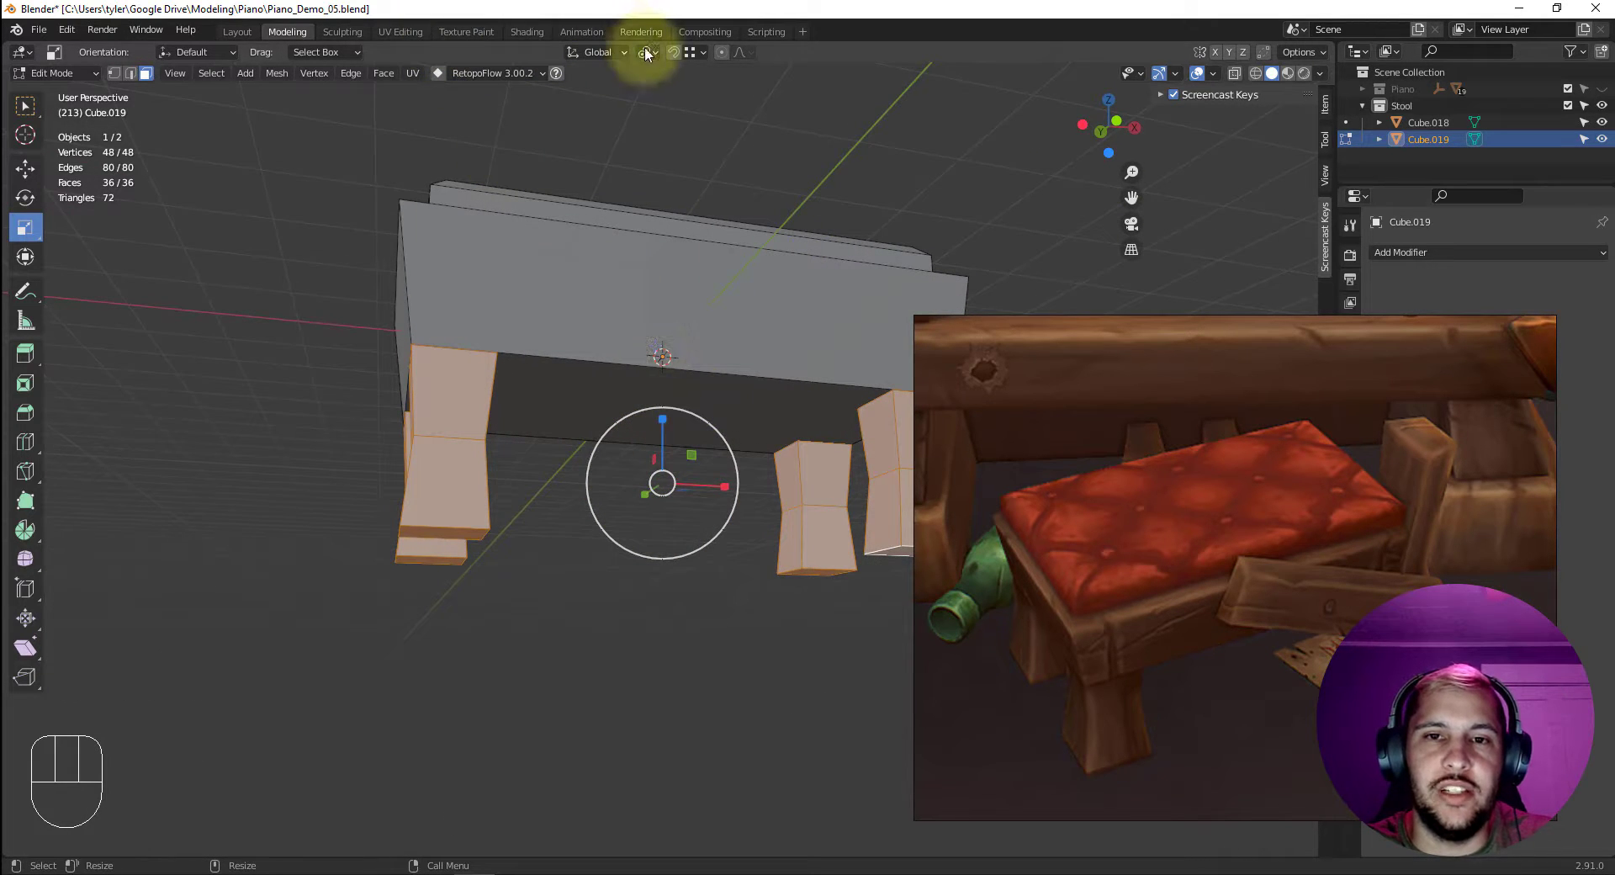
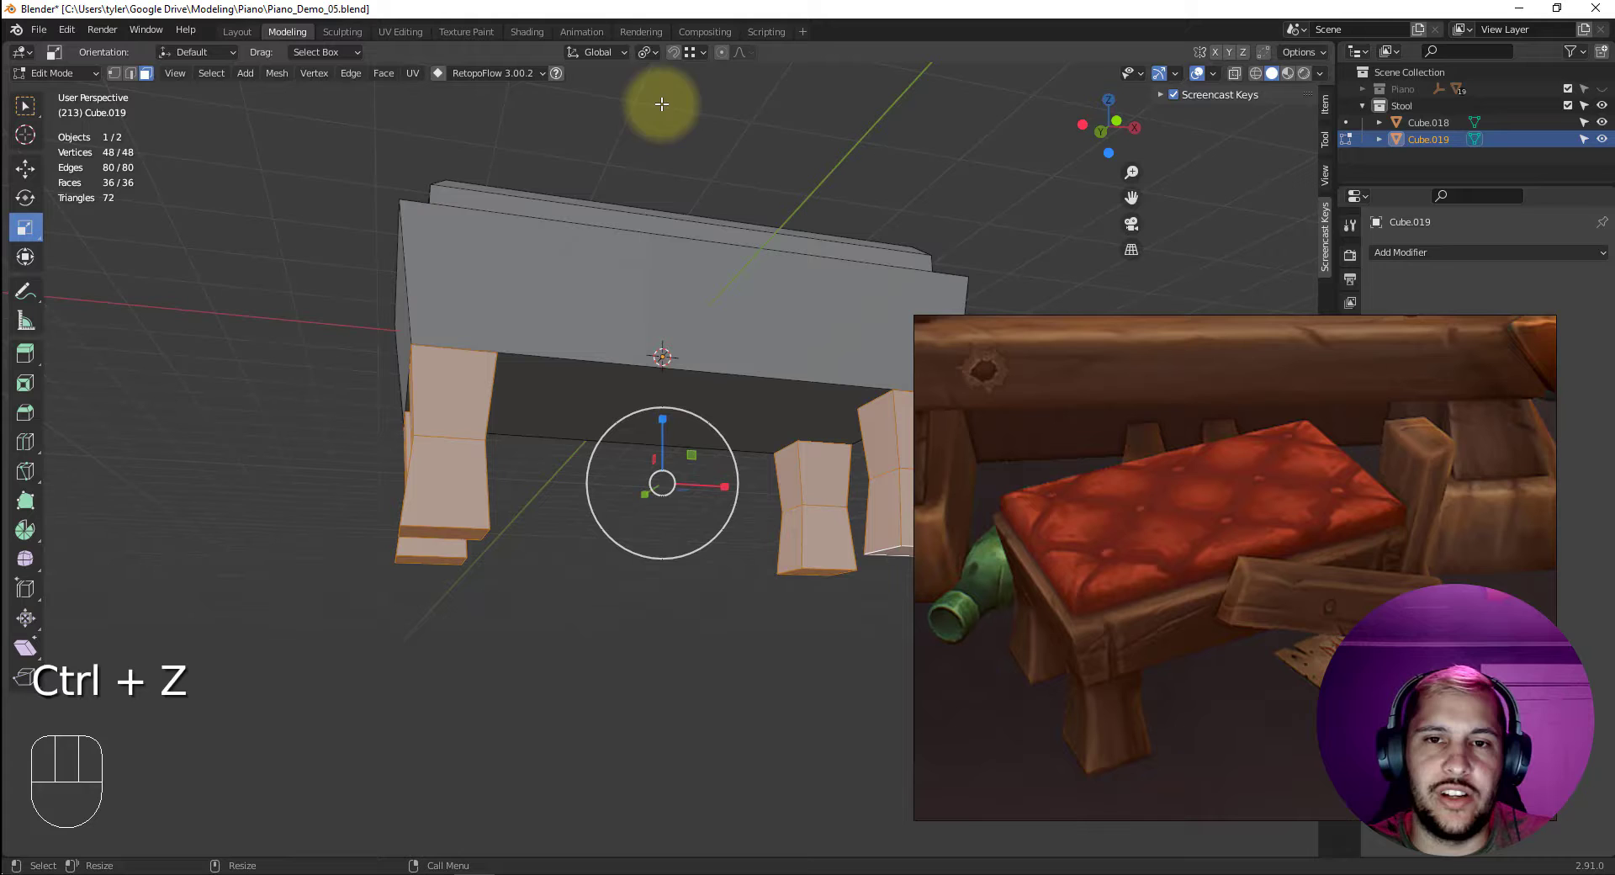
pyautogui.moveTo(648, 59); pyautogui.dragTo(691, 84)
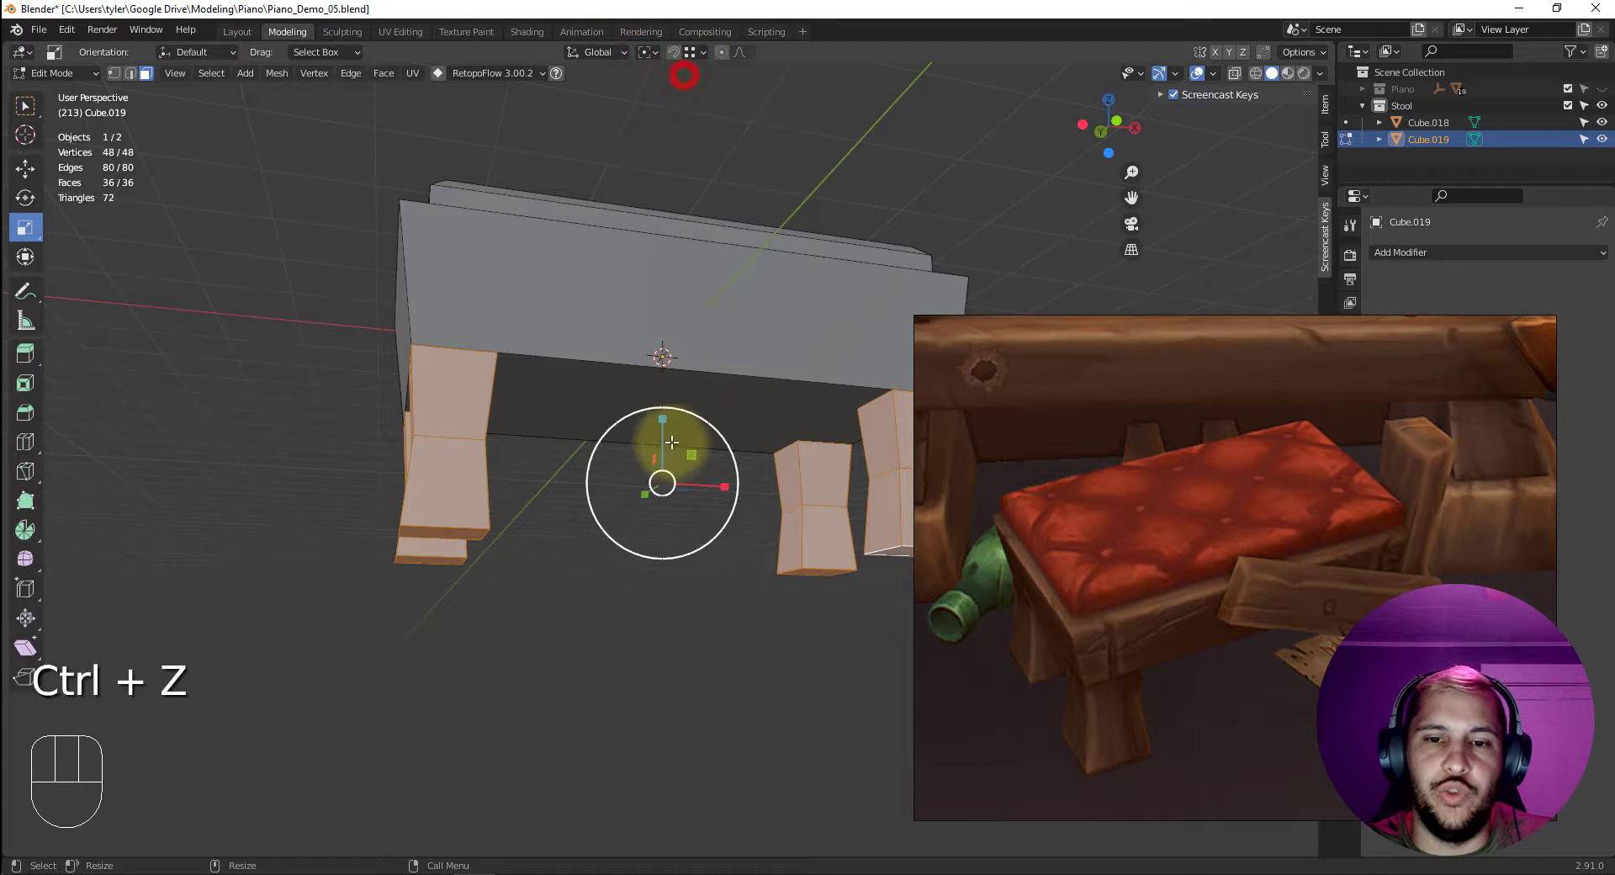
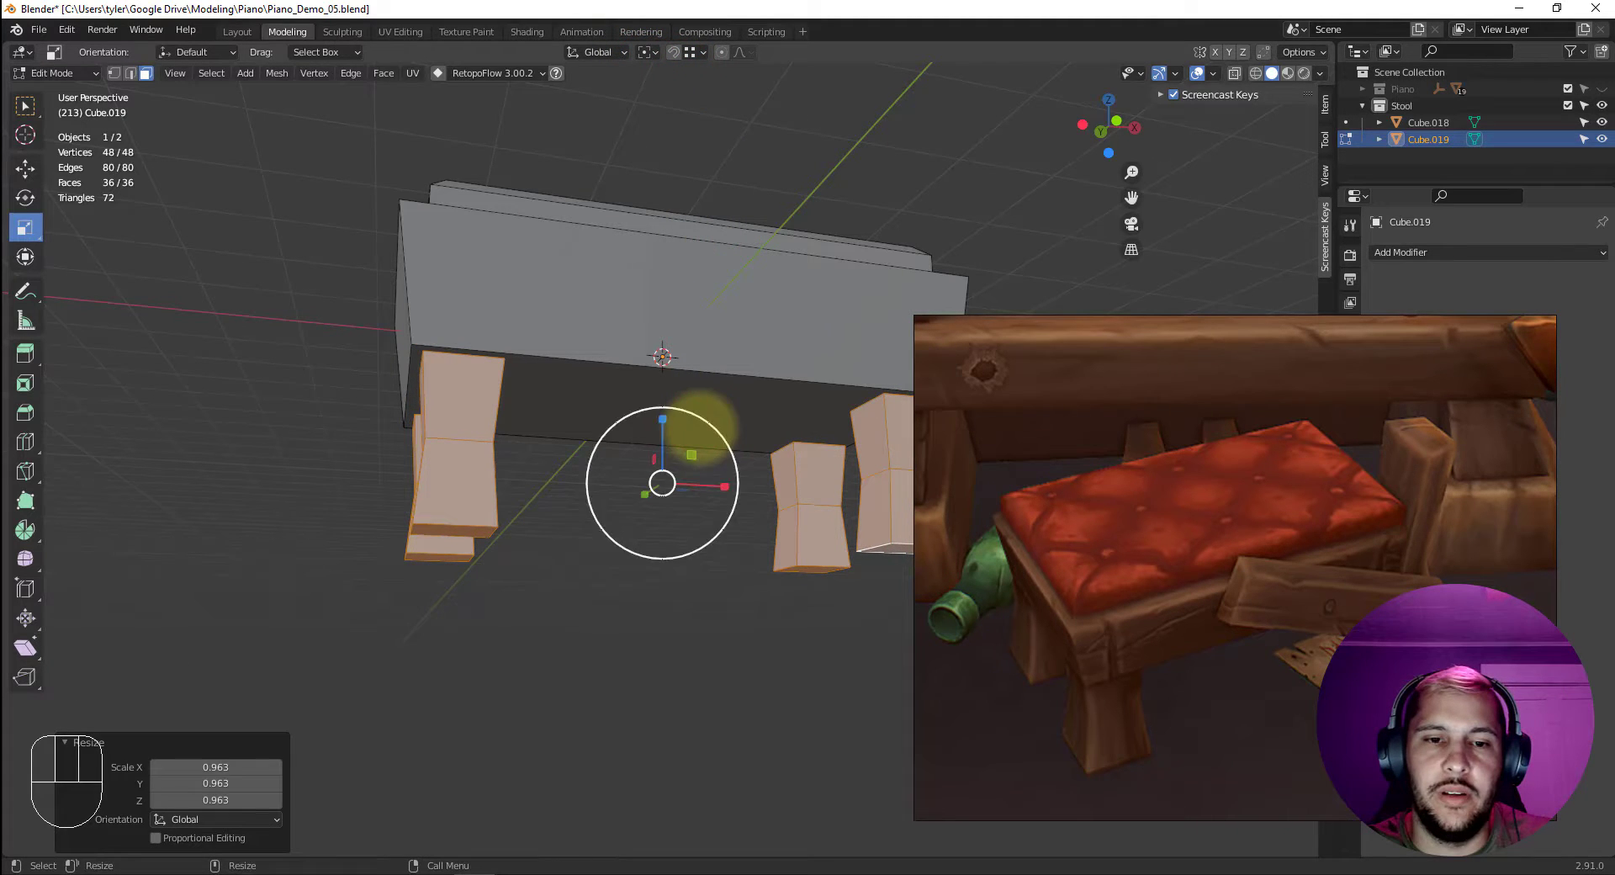
pyautogui.click(664, 410)
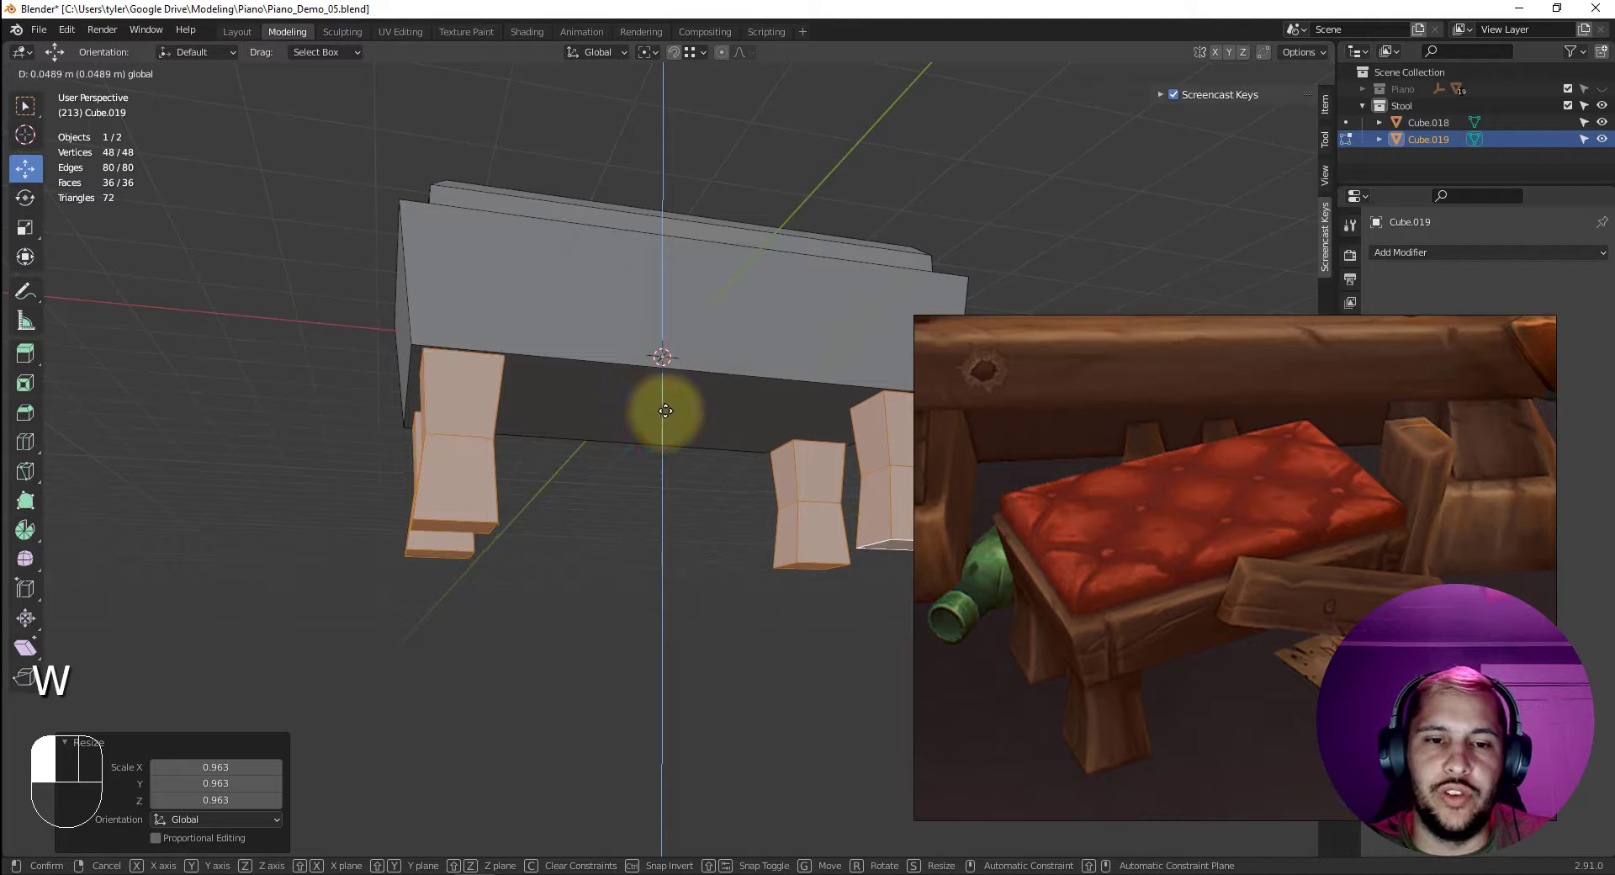
pyautogui.moveTo(401, 513); pyautogui.dragTo(663, 538)
# Check the leg placement from a straight-on bottom view.
pyautogui.middleClick(518, 460)
pyautogui.moveTo(530, 479); pyautogui.dragTo(566, 533)
pyautogui.moveTo(623, 506); pyautogui.dragTo(647, 386)
pyautogui.press('v')
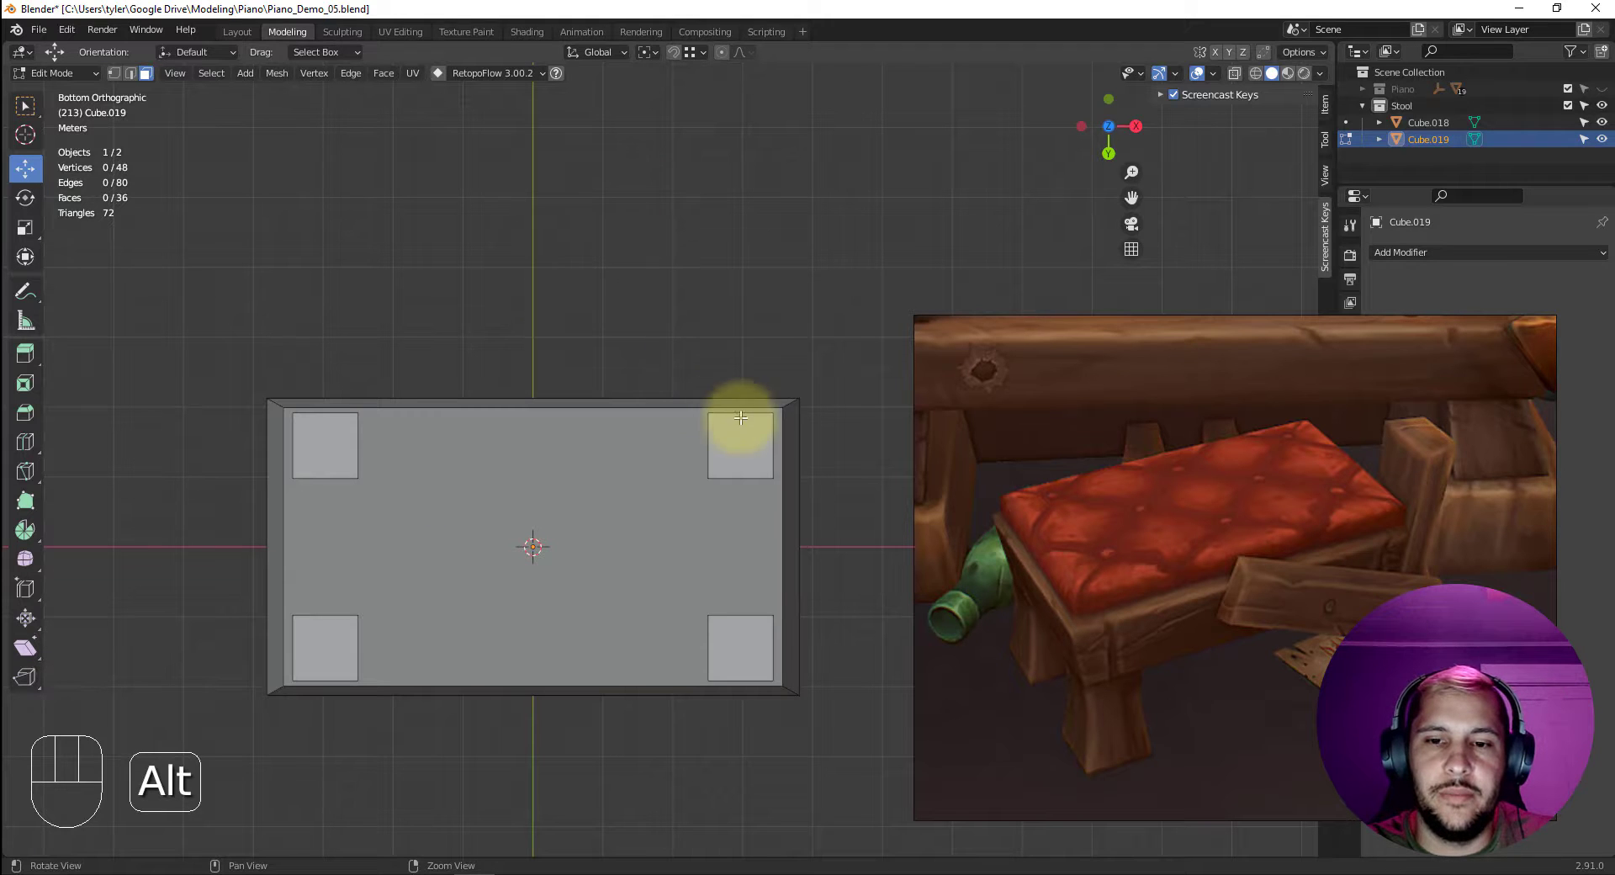
pyautogui.moveTo(500, 270); pyautogui.dragTo(664, 420)
pyautogui.moveTo(726, 399); pyautogui.dragTo(653, 378)
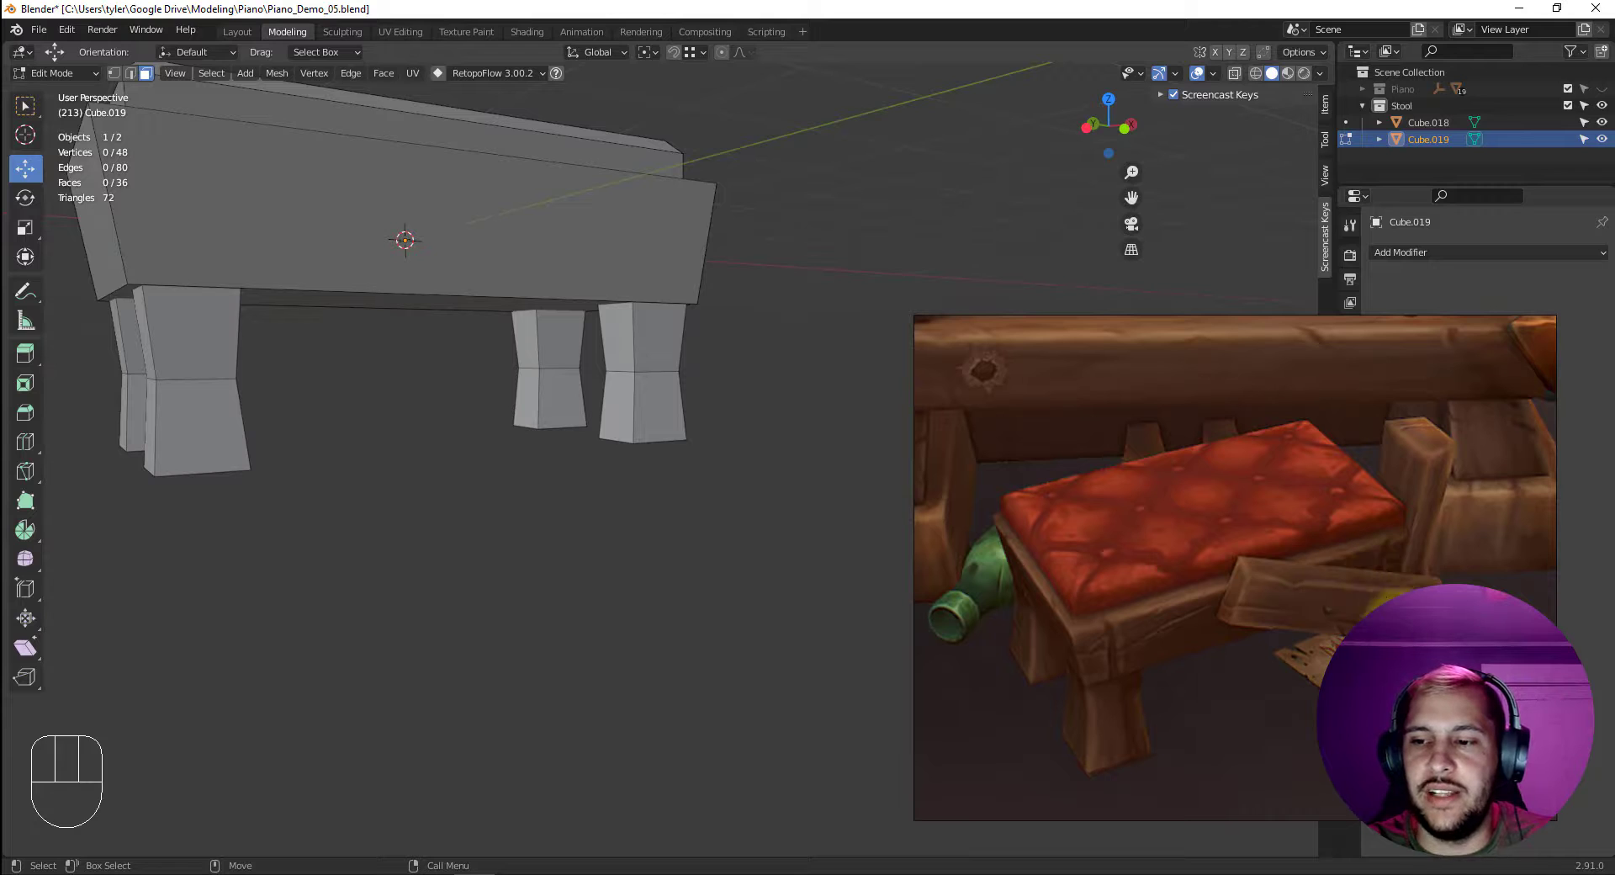
# Cut a vertical edge loop down one front leg.
pyautogui.doubleClick(656, 342)
pyautogui.click(718, 475)
pyautogui.press('alt+c')
pyautogui.moveTo(641, 342); pyautogui.dragTo(640, 352)
pyautogui.press('4')
pyautogui.press('3')
pyautogui.click(646, 360)
pyautogui.press('ctrl+z')
# Select the bottom face of one leg.
pyautogui.press('q')
pyautogui.moveTo(721, 443); pyautogui.dragTo(649, 462)
pyautogui.click(639, 464)
pyautogui.press('3')
pyautogui.click(644, 453)
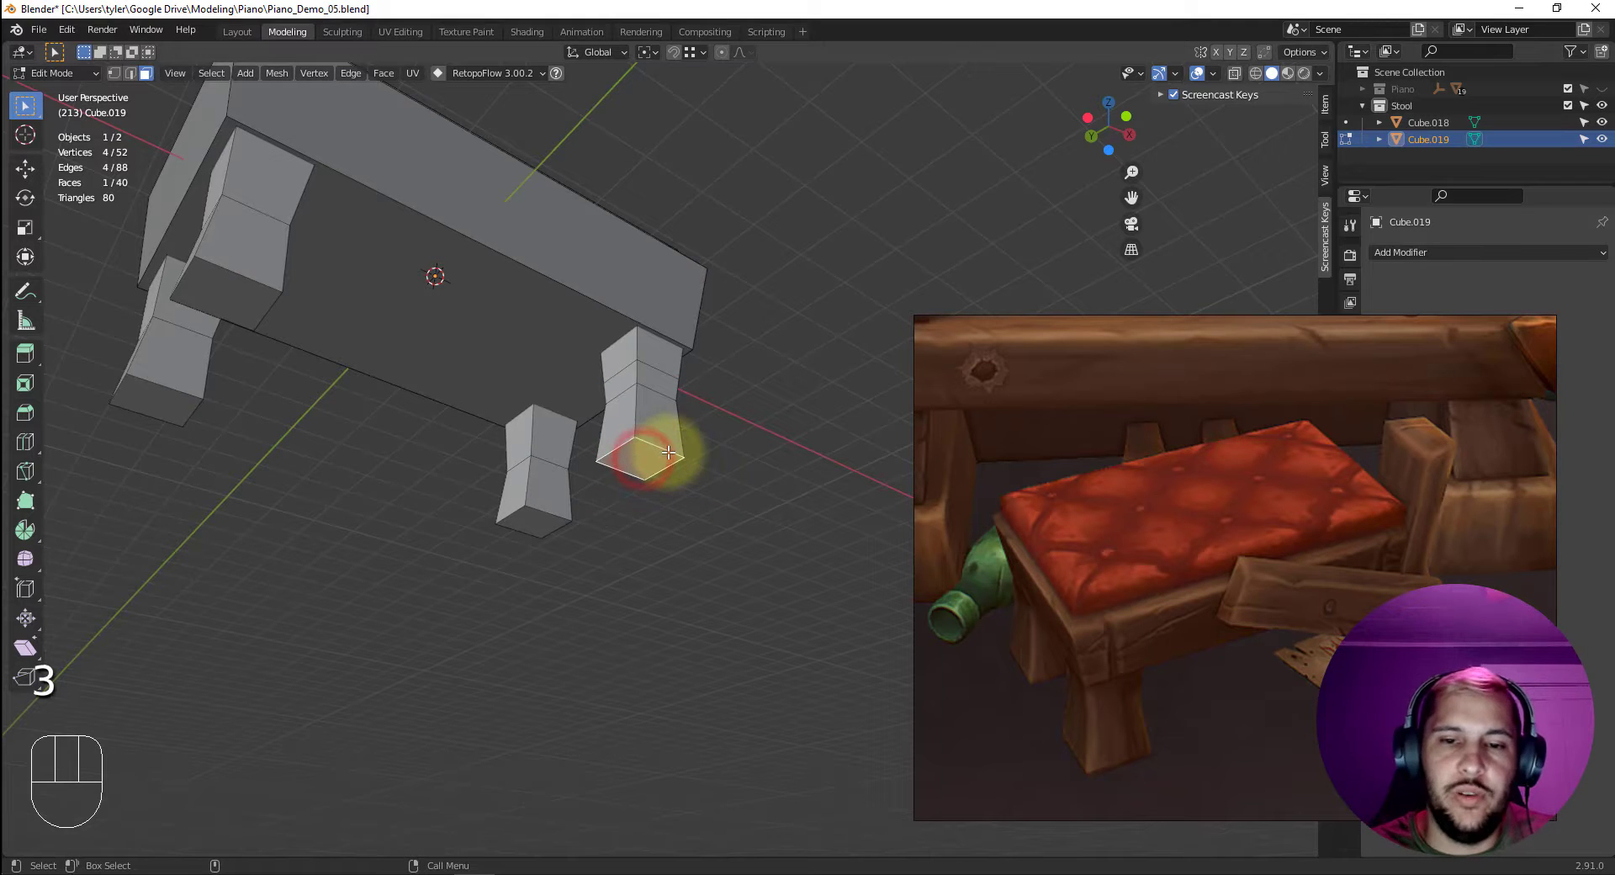
# Delete the leg's lower section and select the bottom of the remaining top stub.
pyautogui.press('Up')
pyautogui.press('Delete')
pyautogui.press('2')
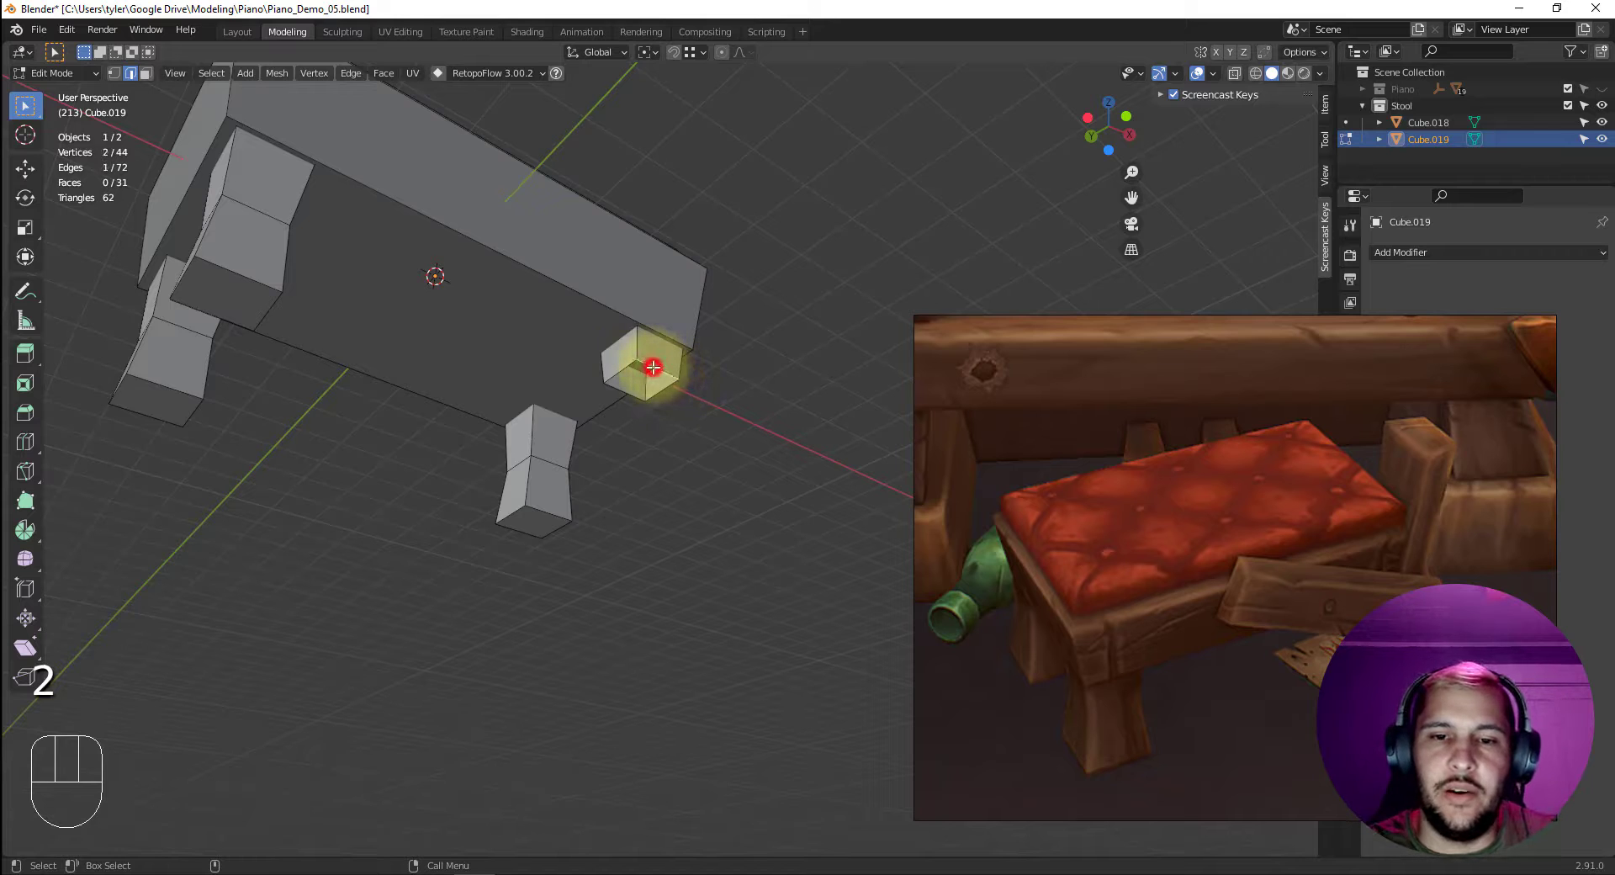
pyautogui.click(653, 361)
pyautogui.moveTo(684, 420); pyautogui.dragTo(681, 405)
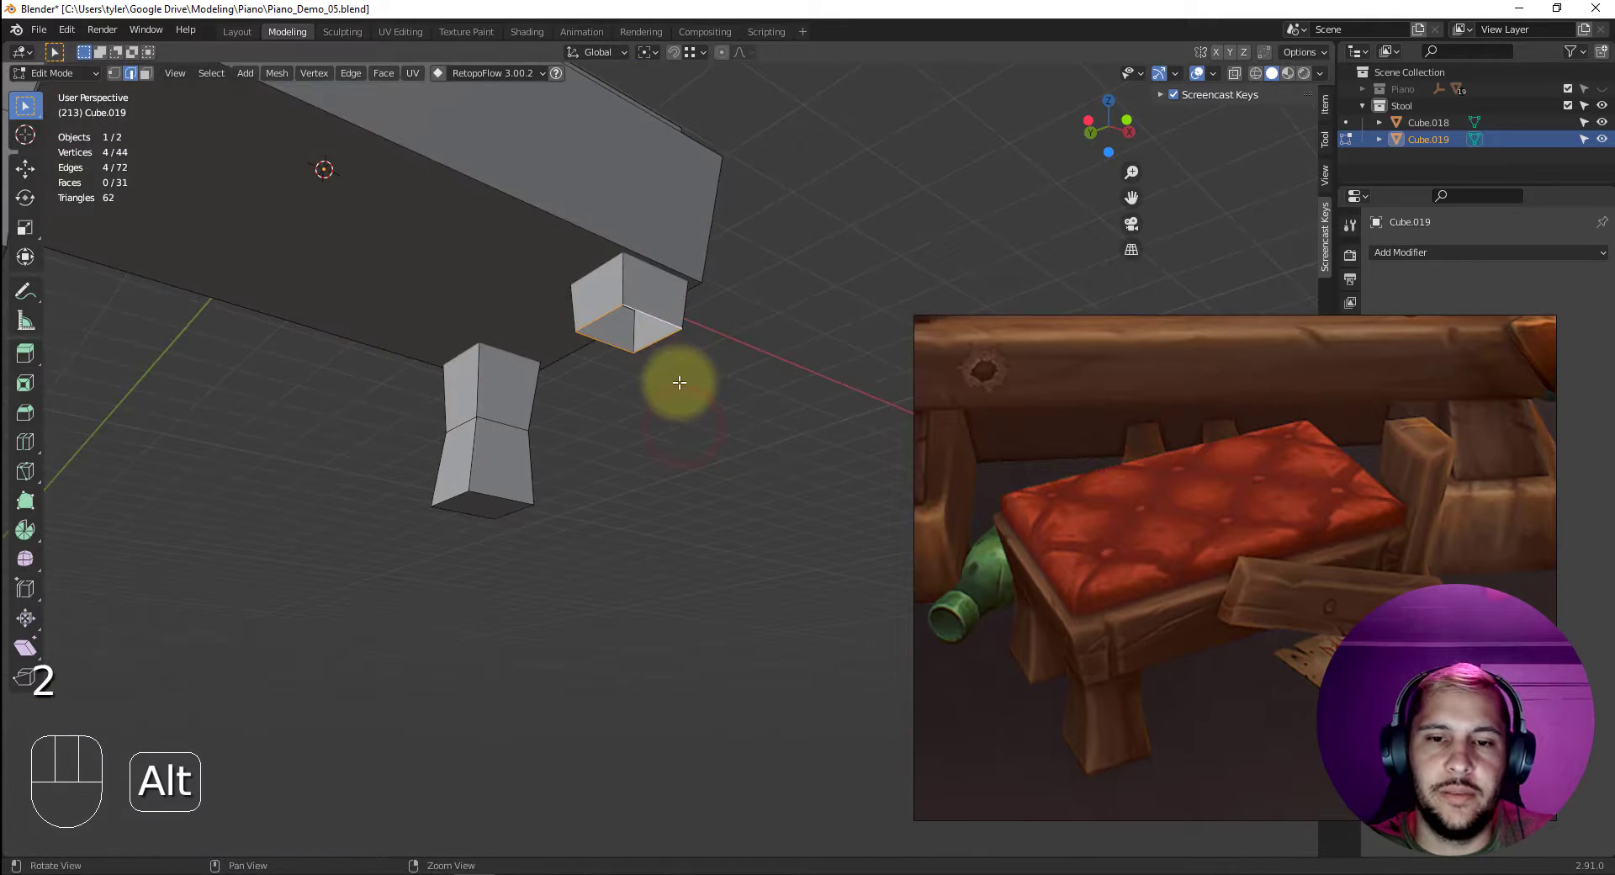
pyautogui.moveTo(672, 384); pyautogui.dragTo(663, 479)
pyautogui.click(668, 459)
# Extrude the stub's bottom face downward to recreate the full leg, checking it from several angles.
pyautogui.moveTo(636, 457); pyautogui.dragTo(722, 464)
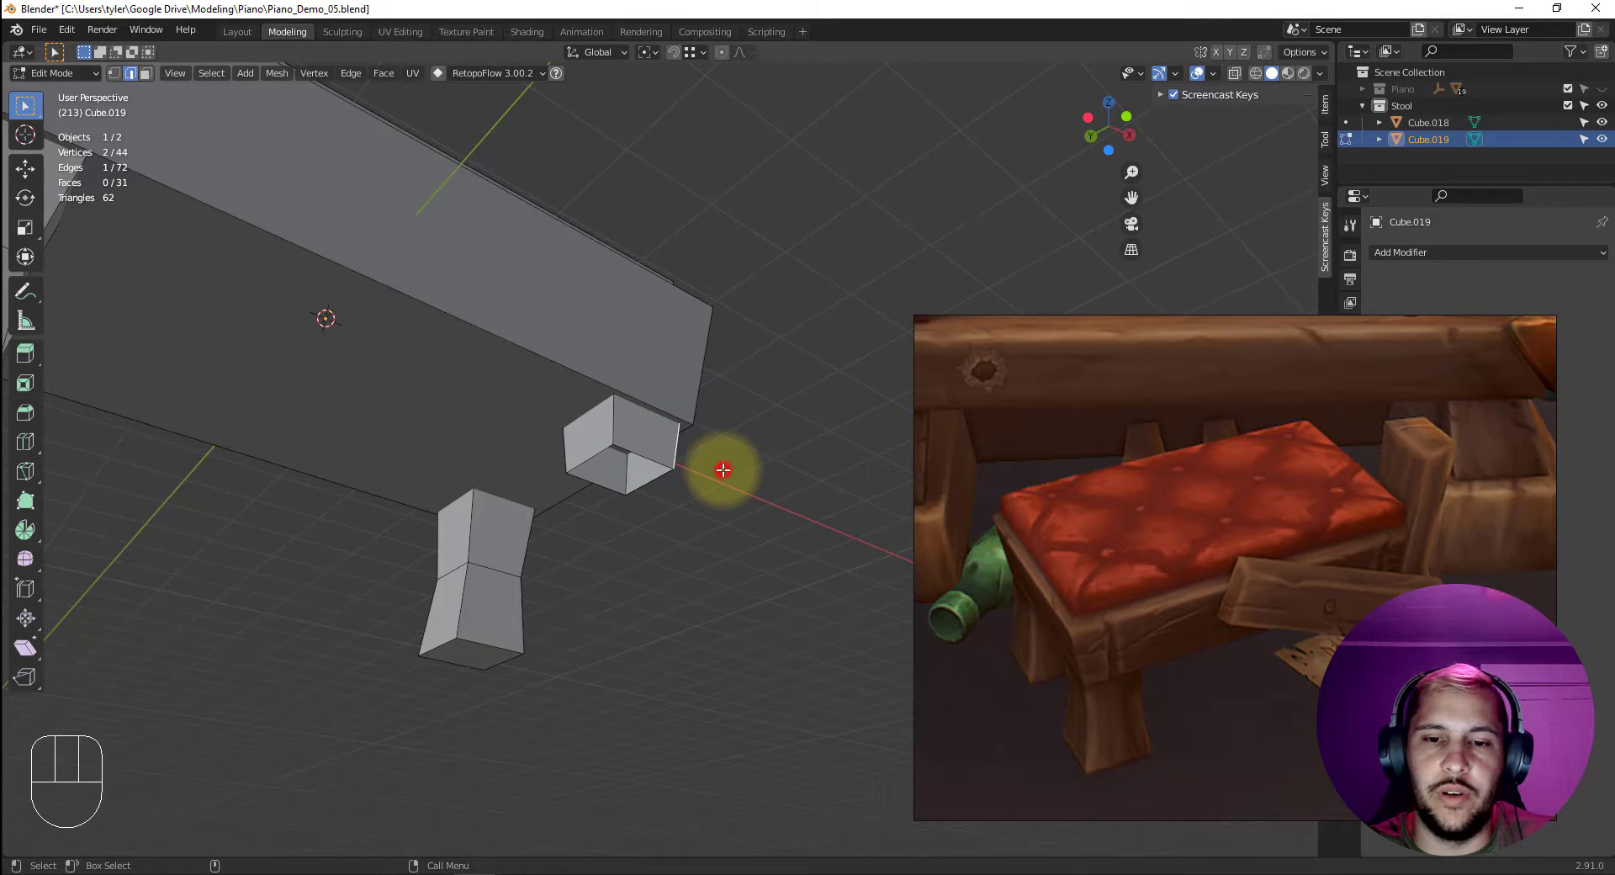
pyautogui.click(648, 452)
pyautogui.click(613, 474)
pyautogui.moveTo(612, 474); pyautogui.dragTo(591, 468)
pyautogui.click(590, 468)
pyautogui.click(730, 531)
pyautogui.moveTo(696, 523); pyautogui.dragTo(714, 513)
pyautogui.moveTo(724, 504); pyautogui.dragTo(796, 513)
pyautogui.click(744, 523)
pyautogui.moveTo(757, 529); pyautogui.dragTo(716, 515)
pyautogui.moveTo(745, 520); pyautogui.dragTo(718, 467)
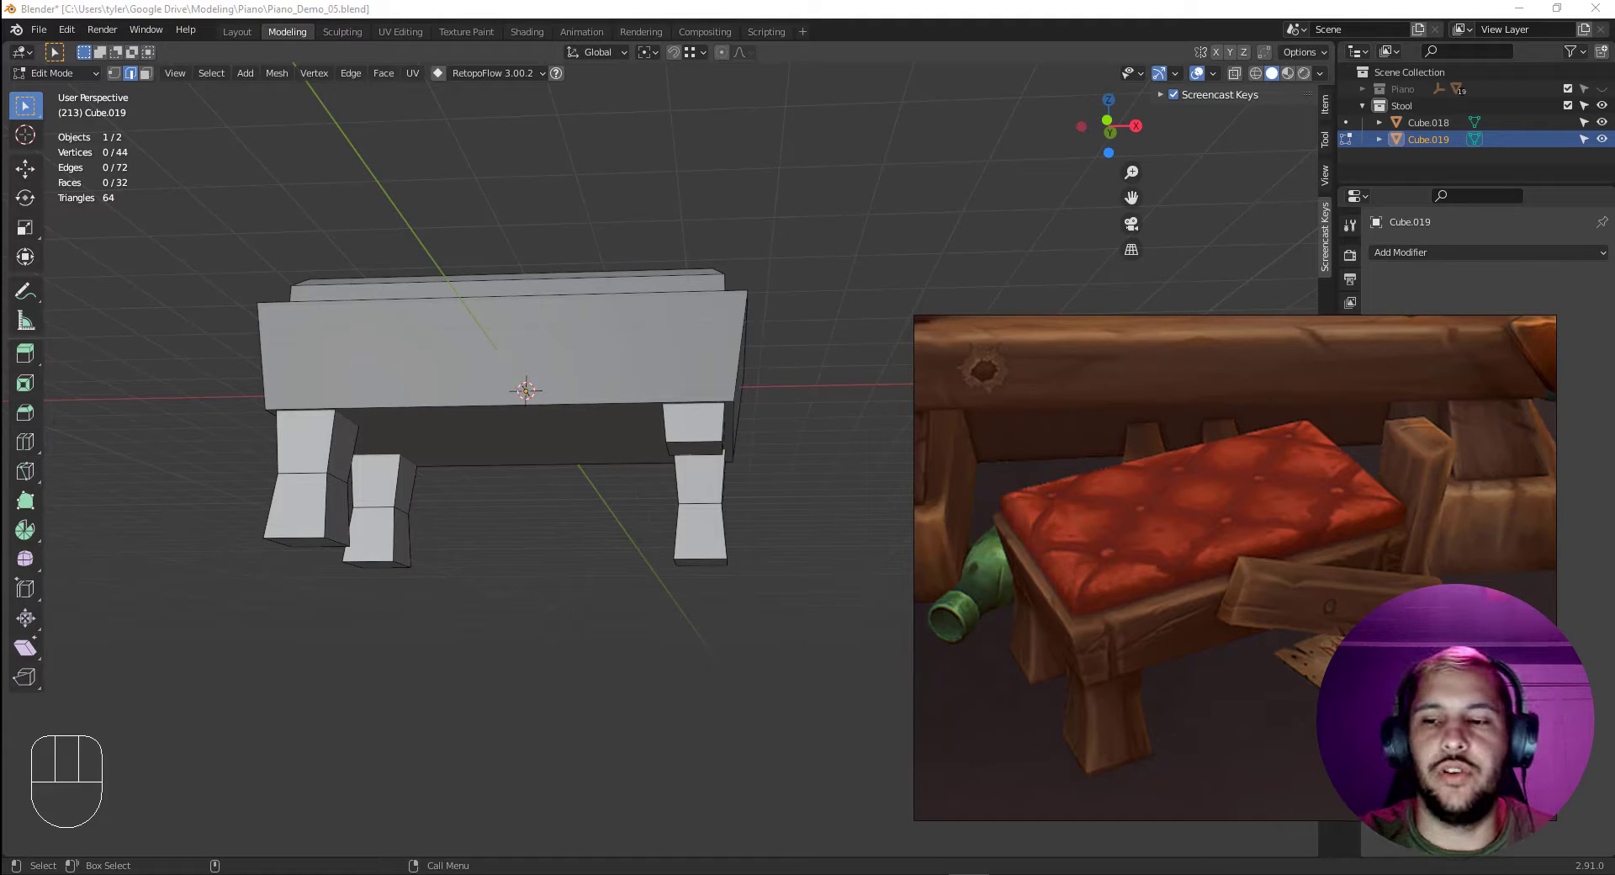
pyautogui.click(590, 593)
# View the stool from the front in Object Mode and add a new cube slid across the stool's front.
pyautogui.press('v')
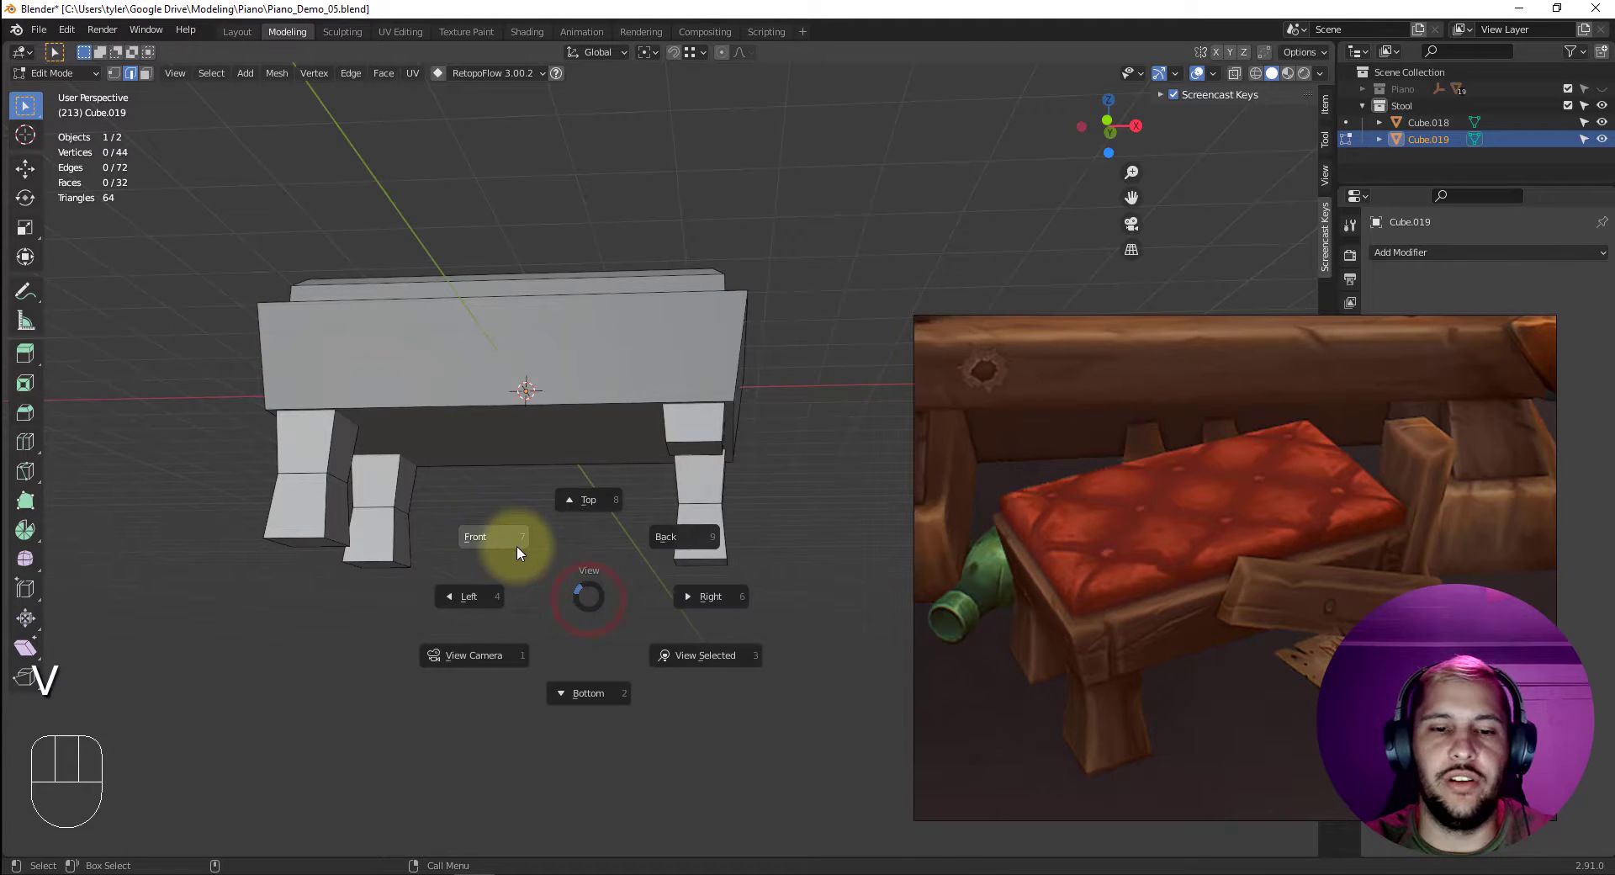
pyautogui.click(680, 658)
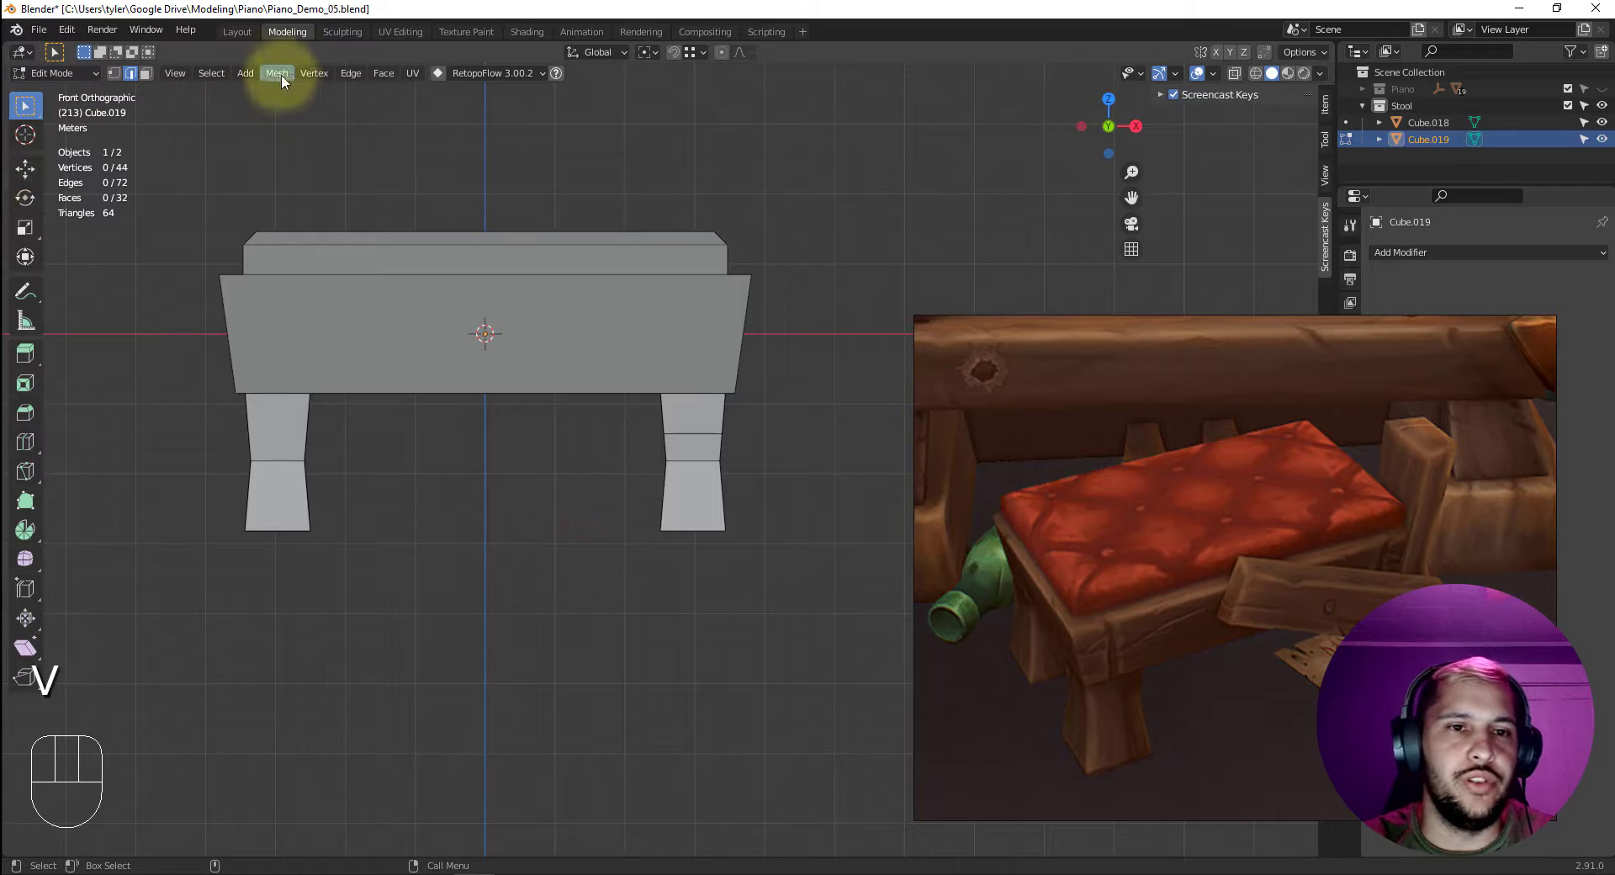
pyautogui.press('4')
pyautogui.moveTo(381, 146); pyautogui.dragTo(450, 169)
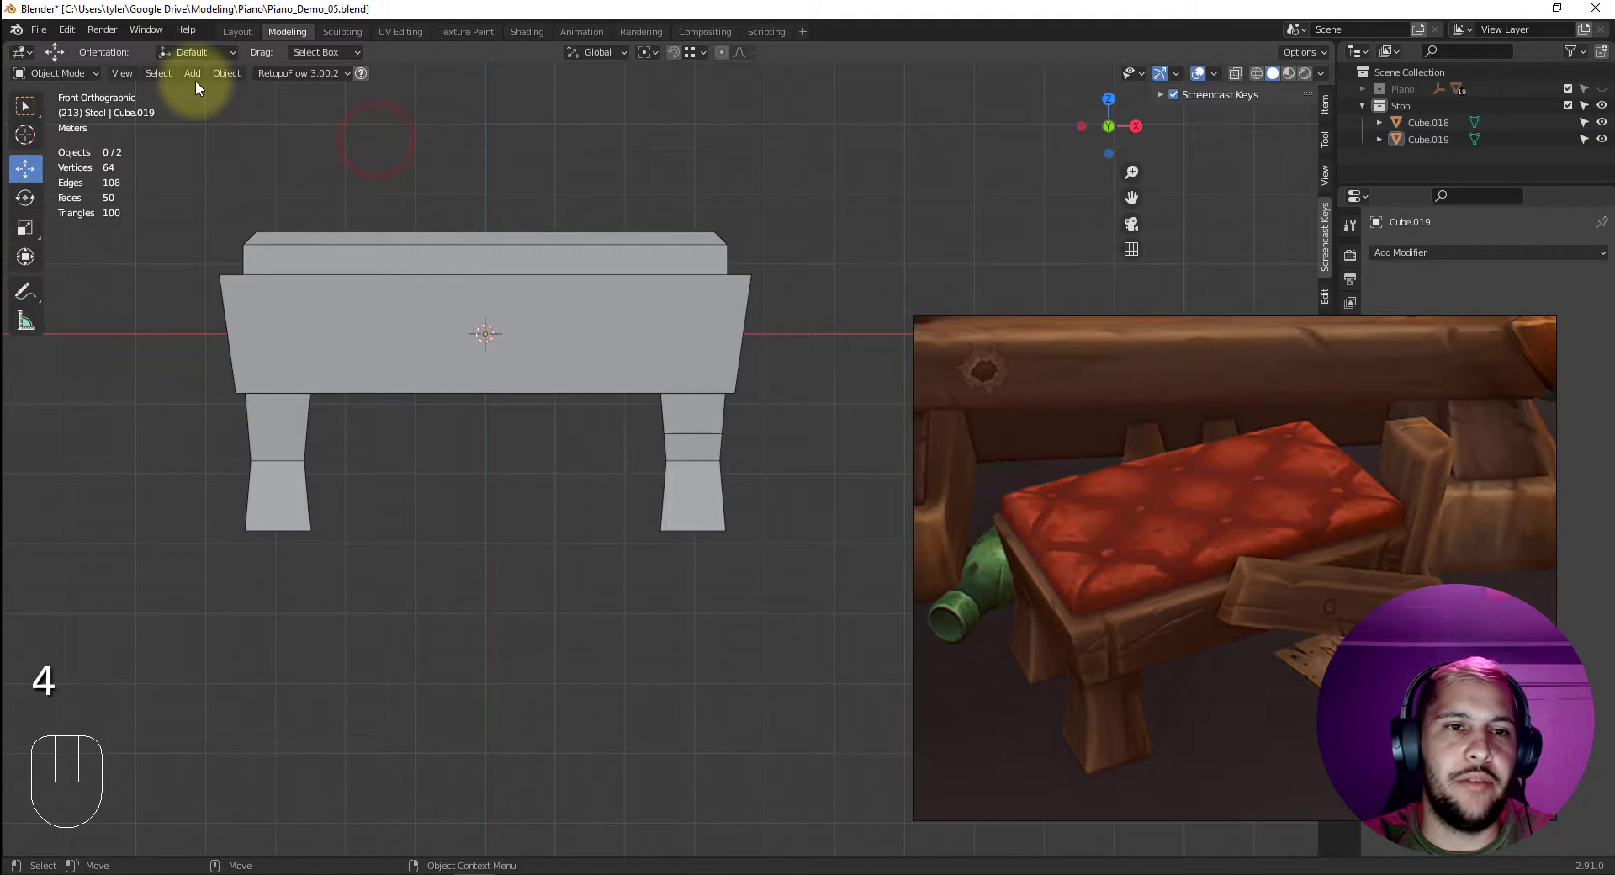
pyautogui.moveTo(193, 80); pyautogui.dragTo(380, 122)
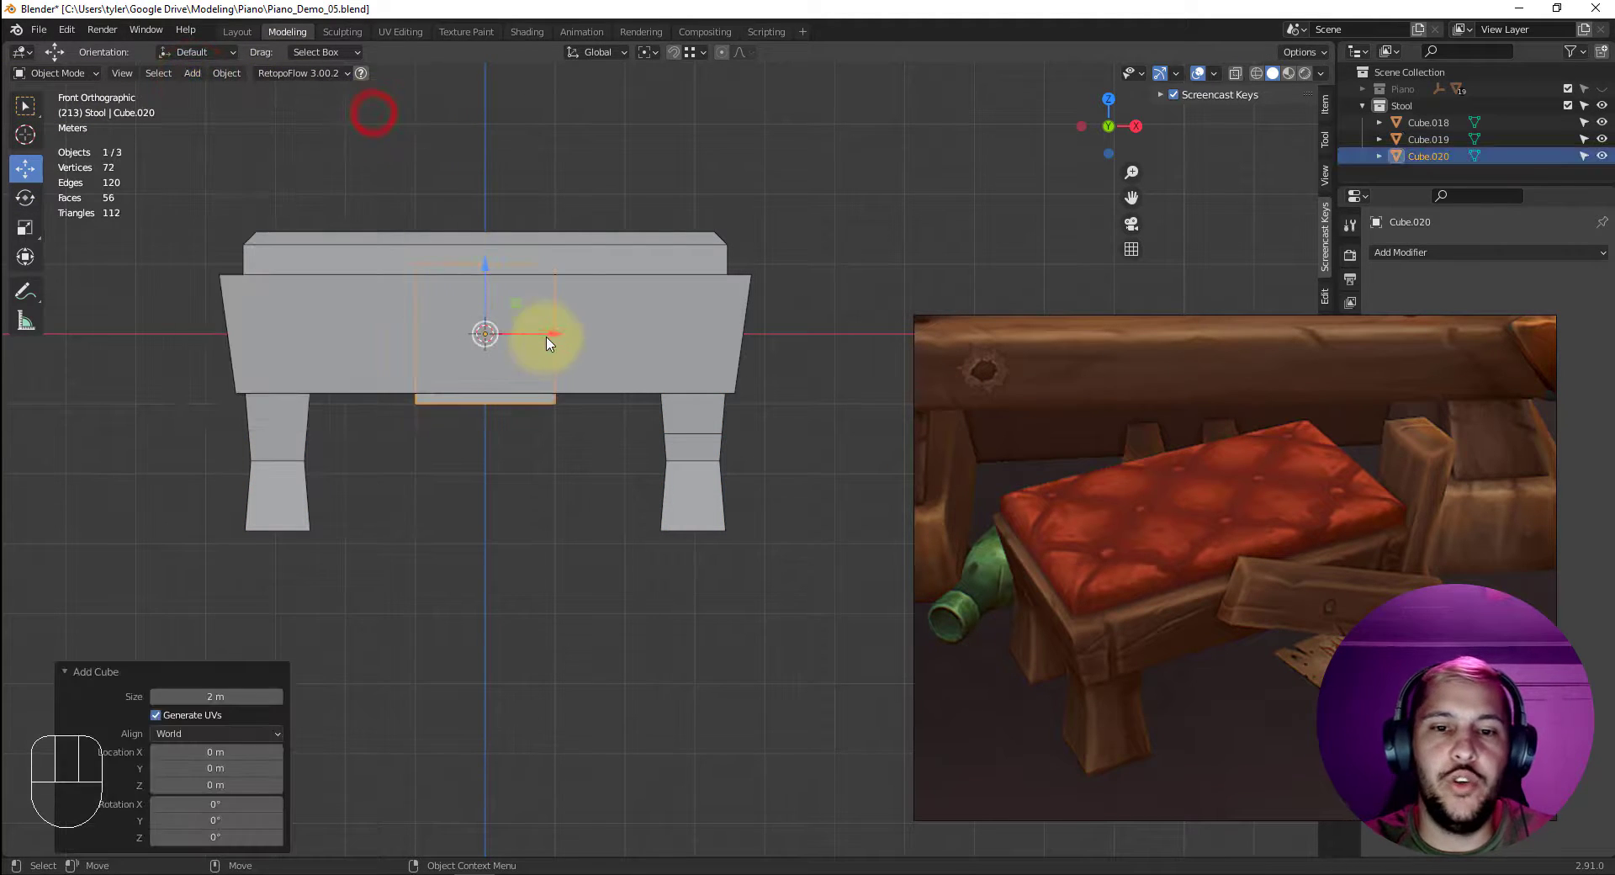
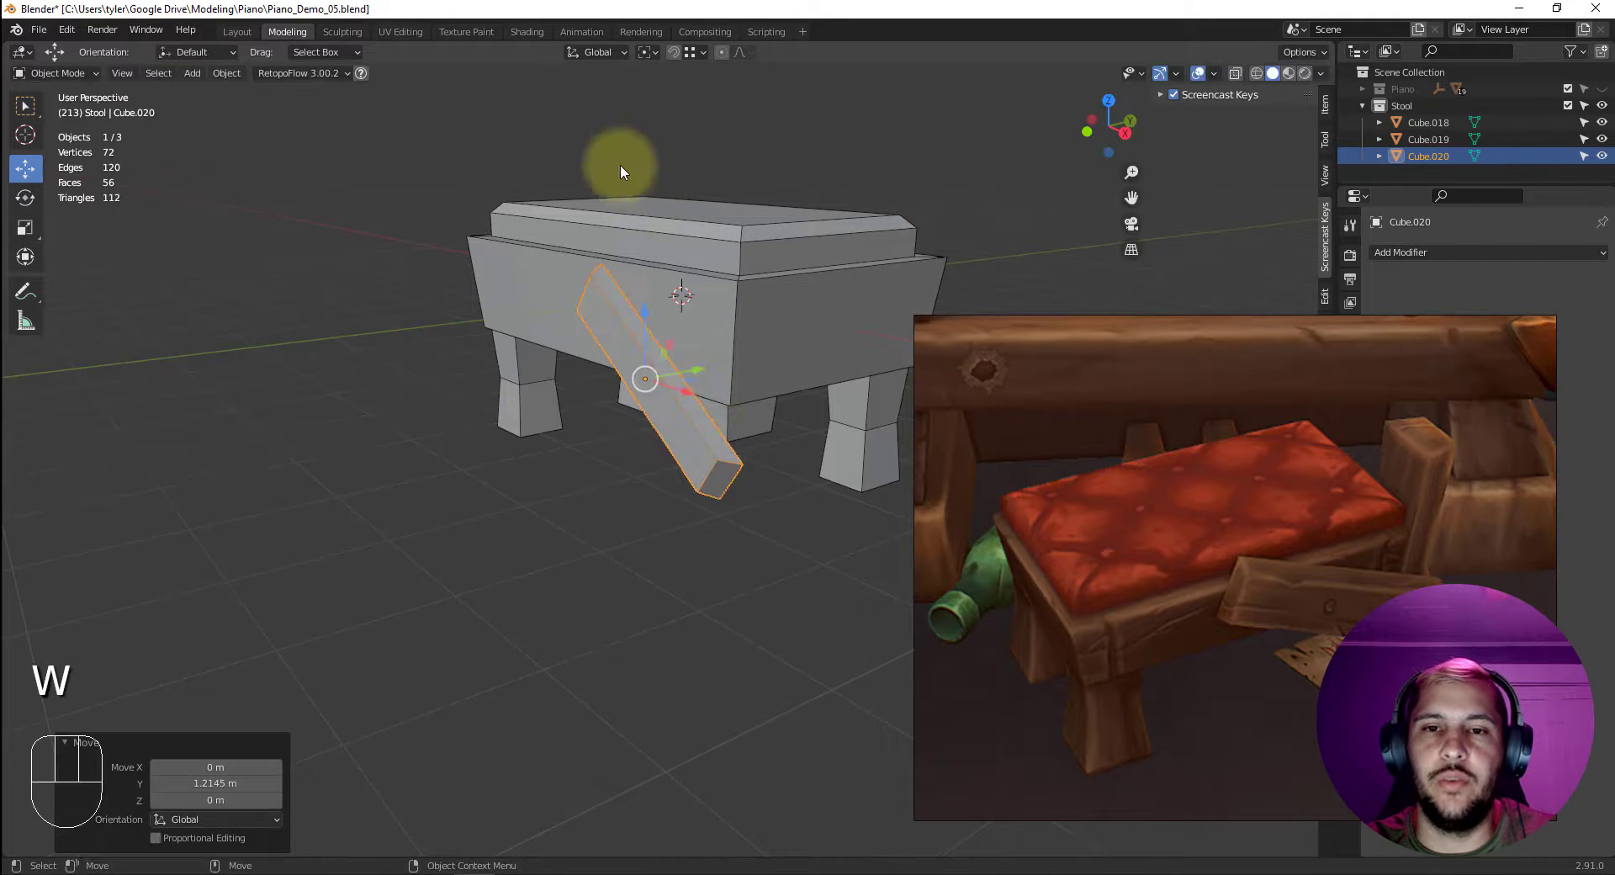
# Select Cube.020 and edit its vertices so the plank leans diagonally along the stool.
pyautogui.click(671, 63)
pyautogui.moveTo(704, 92); pyautogui.dragTo(591, 434)
pyautogui.click(512, 488)
pyautogui.click(704, 444)
pyautogui.click(697, 417)
pyautogui.click(677, 423)
pyautogui.moveTo(696, 376); pyautogui.dragTo(741, 306)
pyautogui.moveTo(752, 412); pyautogui.dragTo(676, 357)
pyautogui.moveTo(736, 380); pyautogui.dragTo(697, 387)
pyautogui.moveTo(700, 382); pyautogui.dragTo(606, 486)
pyautogui.moveTo(706, 503); pyautogui.dragTo(647, 486)
pyautogui.moveTo(581, 447); pyautogui.dragTo(505, 426)
pyautogui.click(706, 433)
# From the bottom view rotate the plank's end to a new angle, then leave Edit Mode and inspect it.
pyautogui.press('v')
pyautogui.press('e')
pyautogui.press('3')
pyautogui.press('3')
pyautogui.press('e')
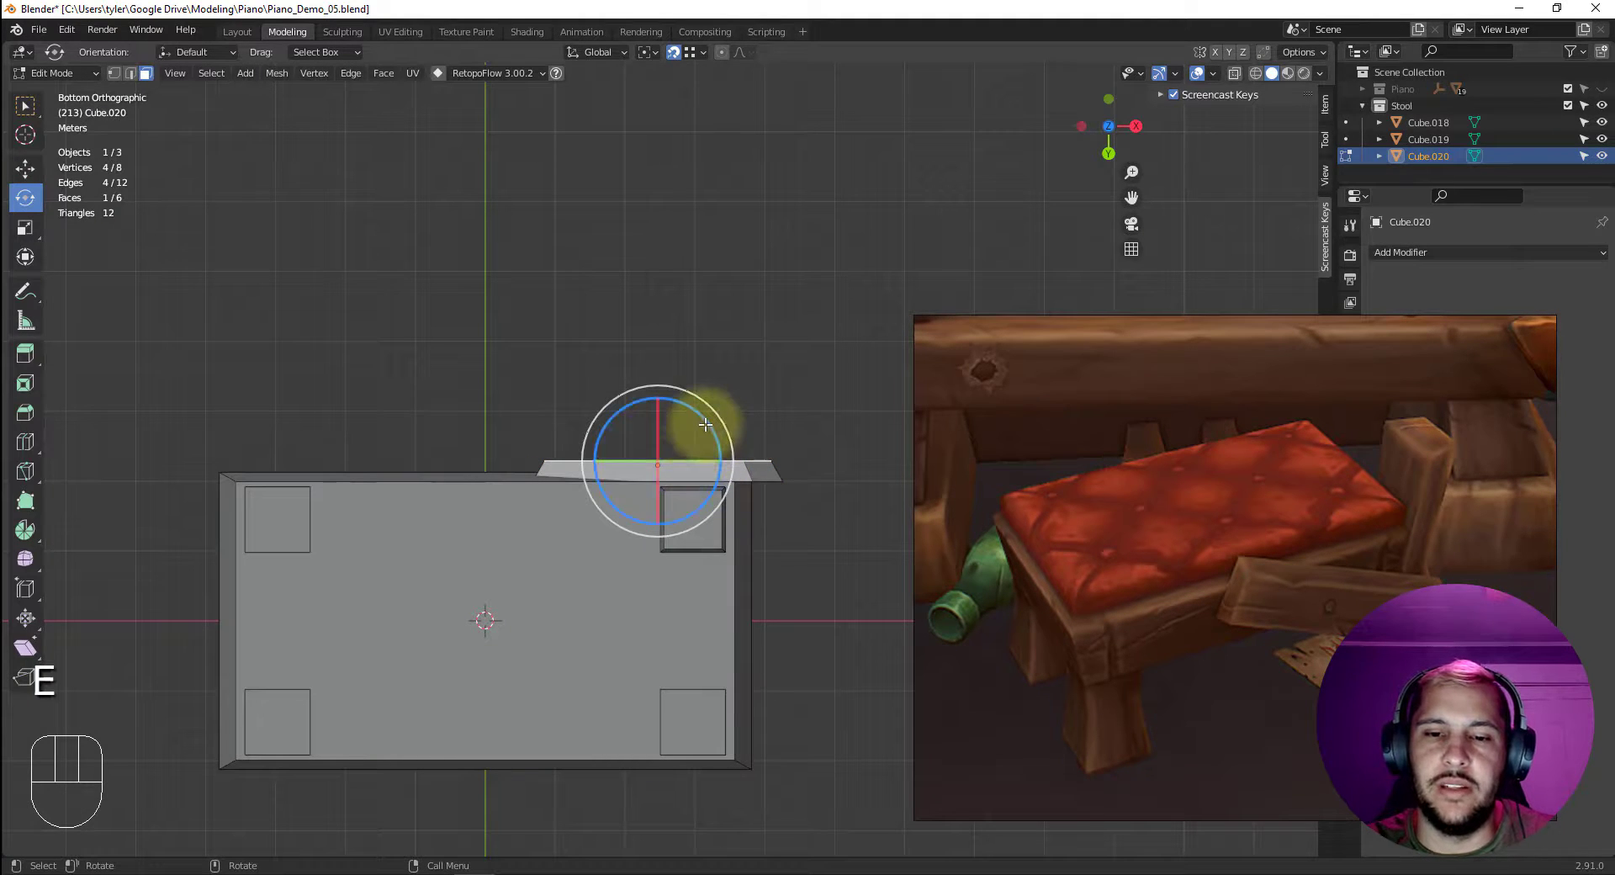
pyautogui.moveTo(706, 418); pyautogui.dragTo(721, 422)
pyautogui.press('ctrl+z')
pyautogui.click(782, 406)
pyautogui.press('3')
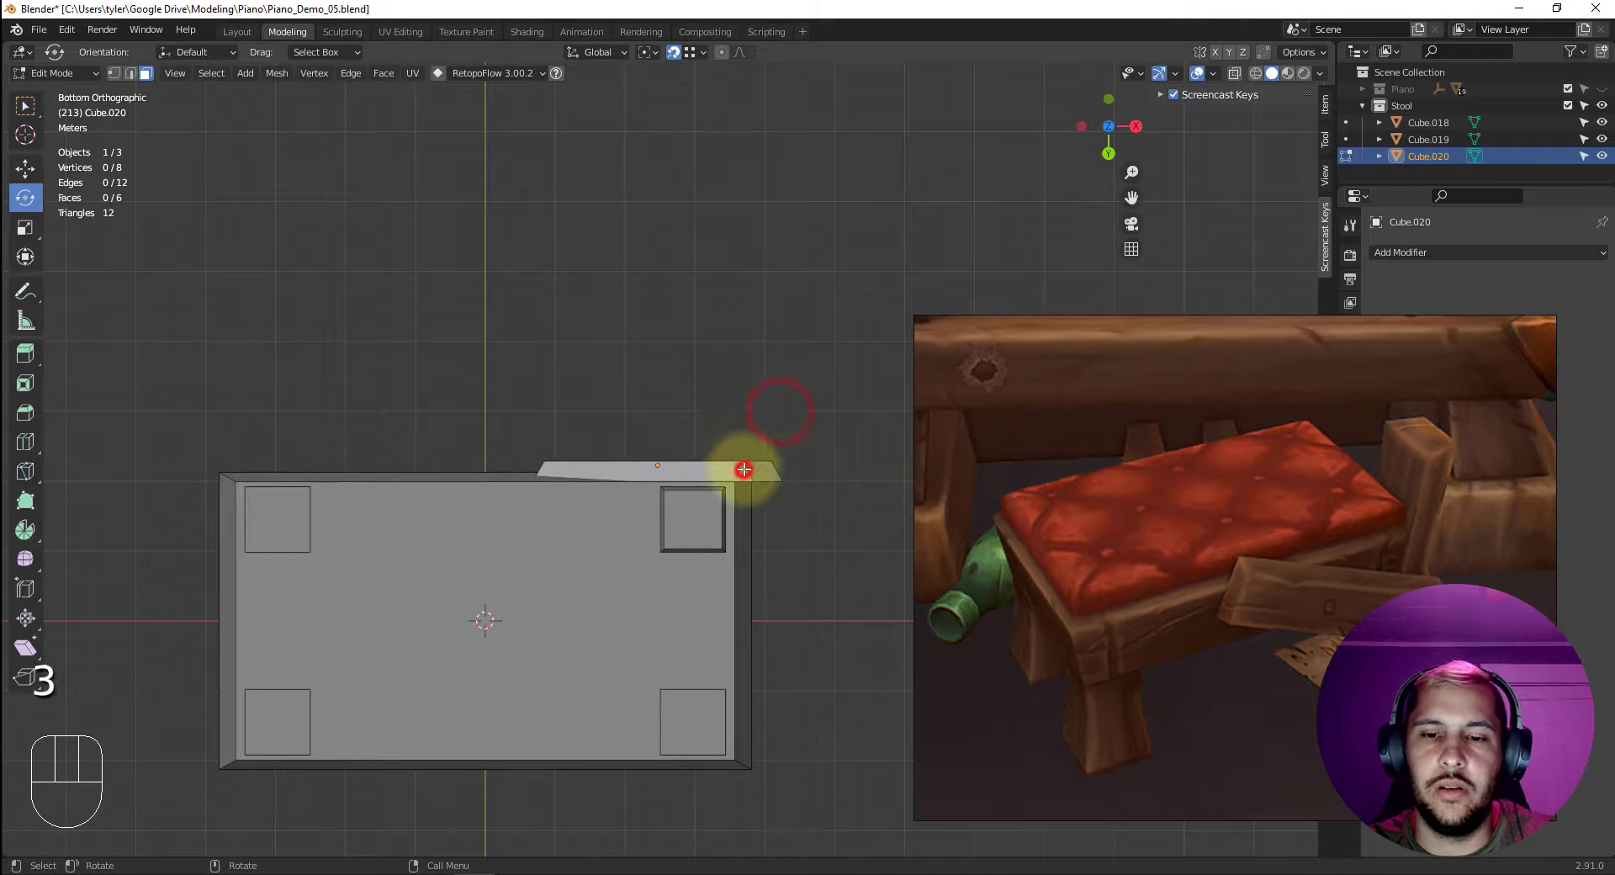
pyautogui.press('4')
pyautogui.moveTo(710, 431); pyautogui.dragTo(702, 432)
pyautogui.press('w')
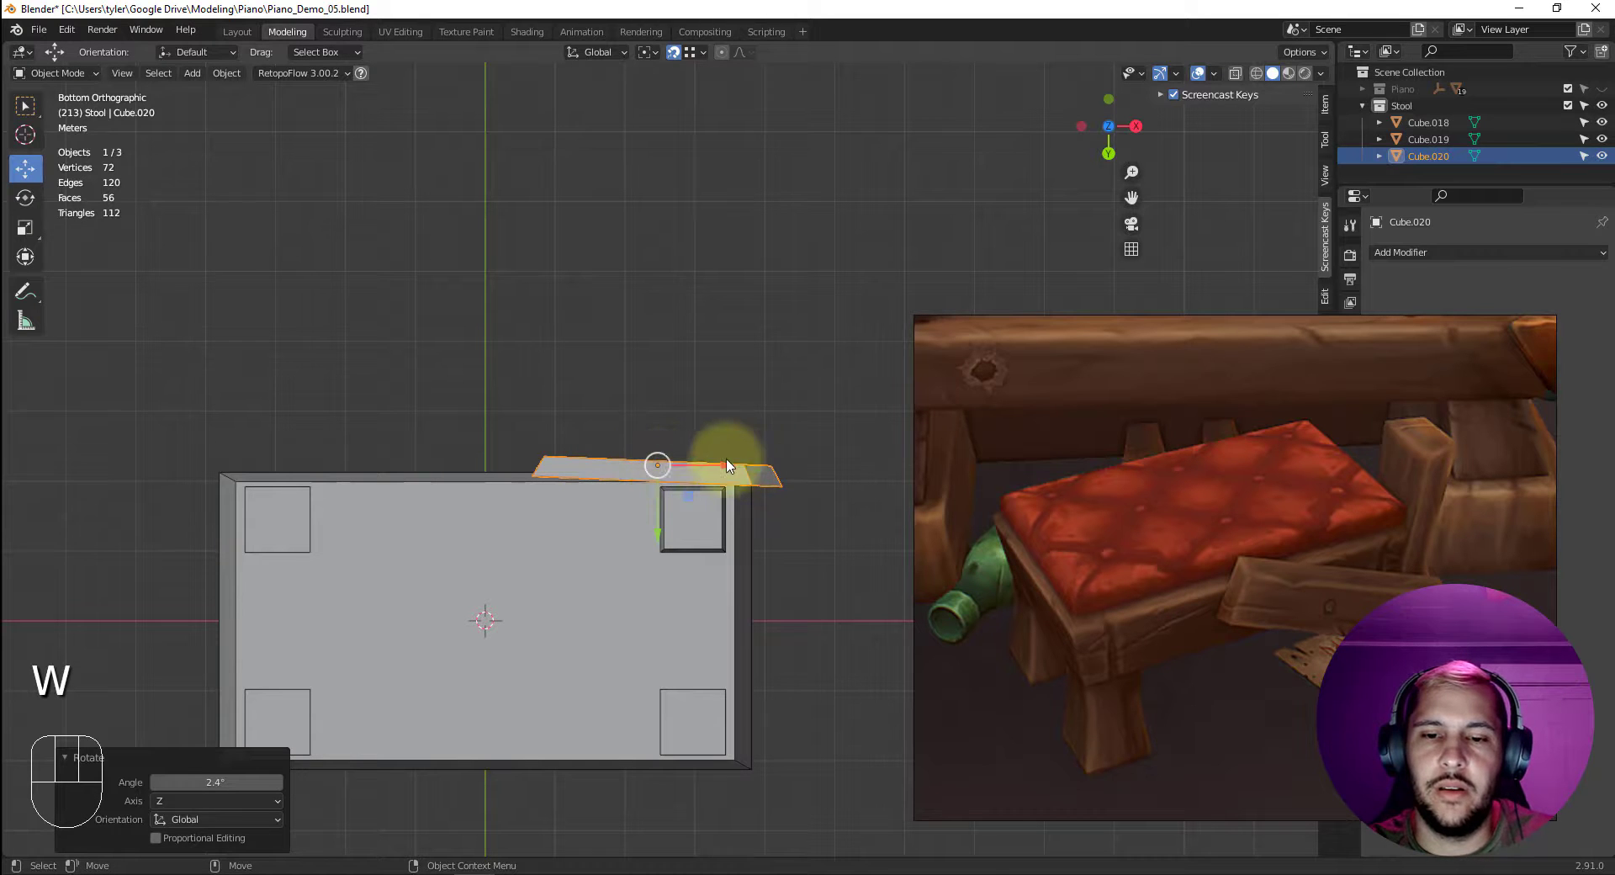
pyautogui.moveTo(729, 466); pyautogui.dragTo(650, 542)
pyautogui.press('alt+v')
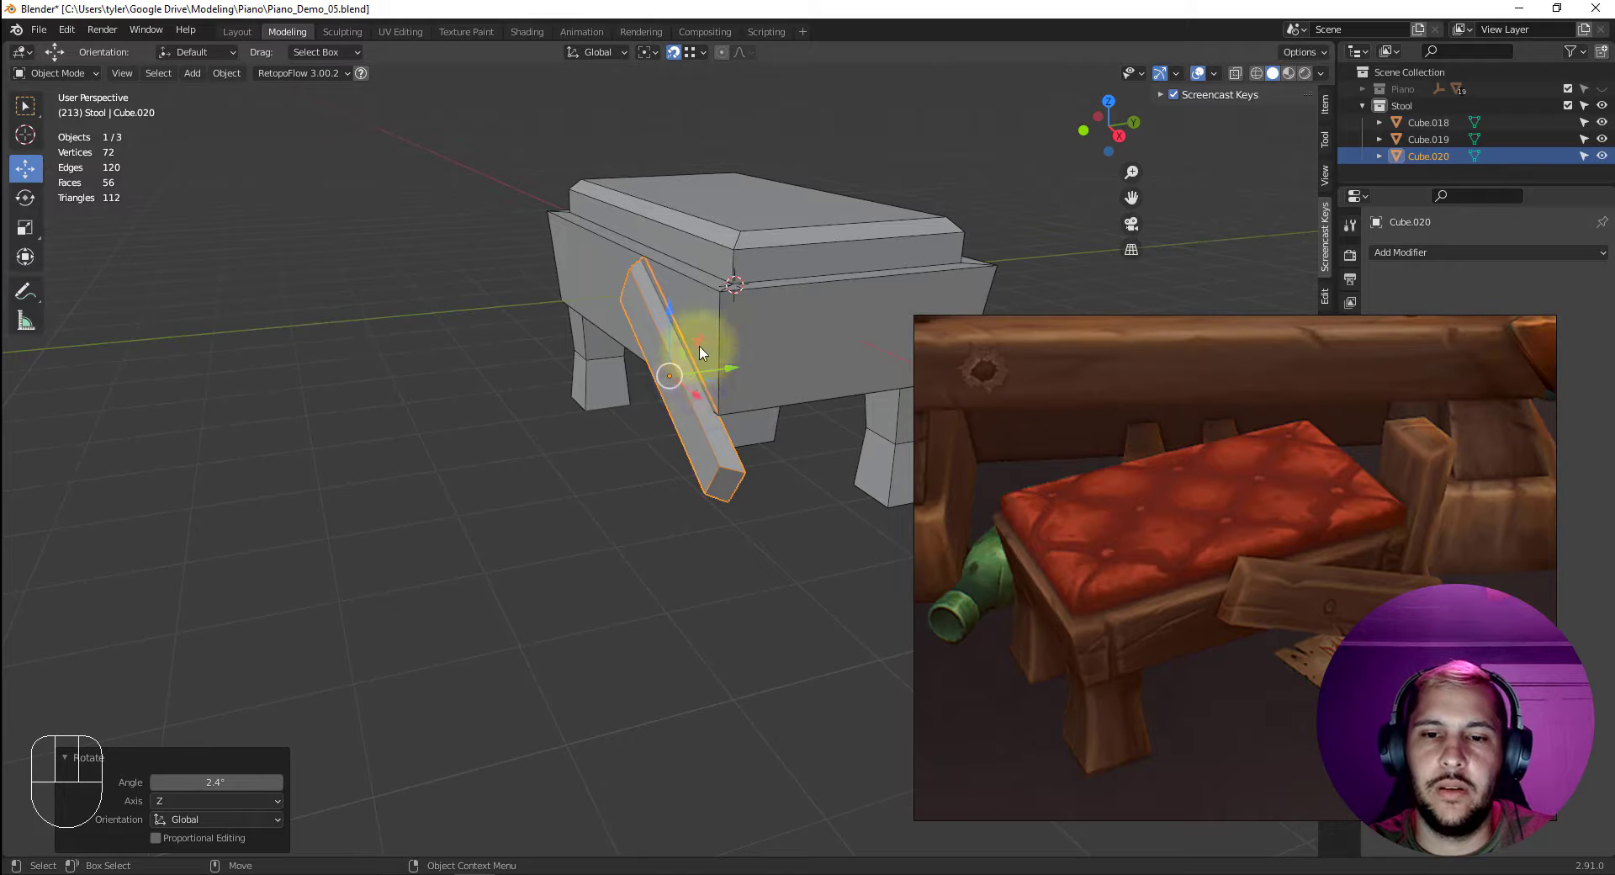
# Grab the slanted plank outward so its end pokes past the stool's side.
pyautogui.moveTo(684, 361); pyautogui.dragTo(695, 337)
pyautogui.click(724, 354)
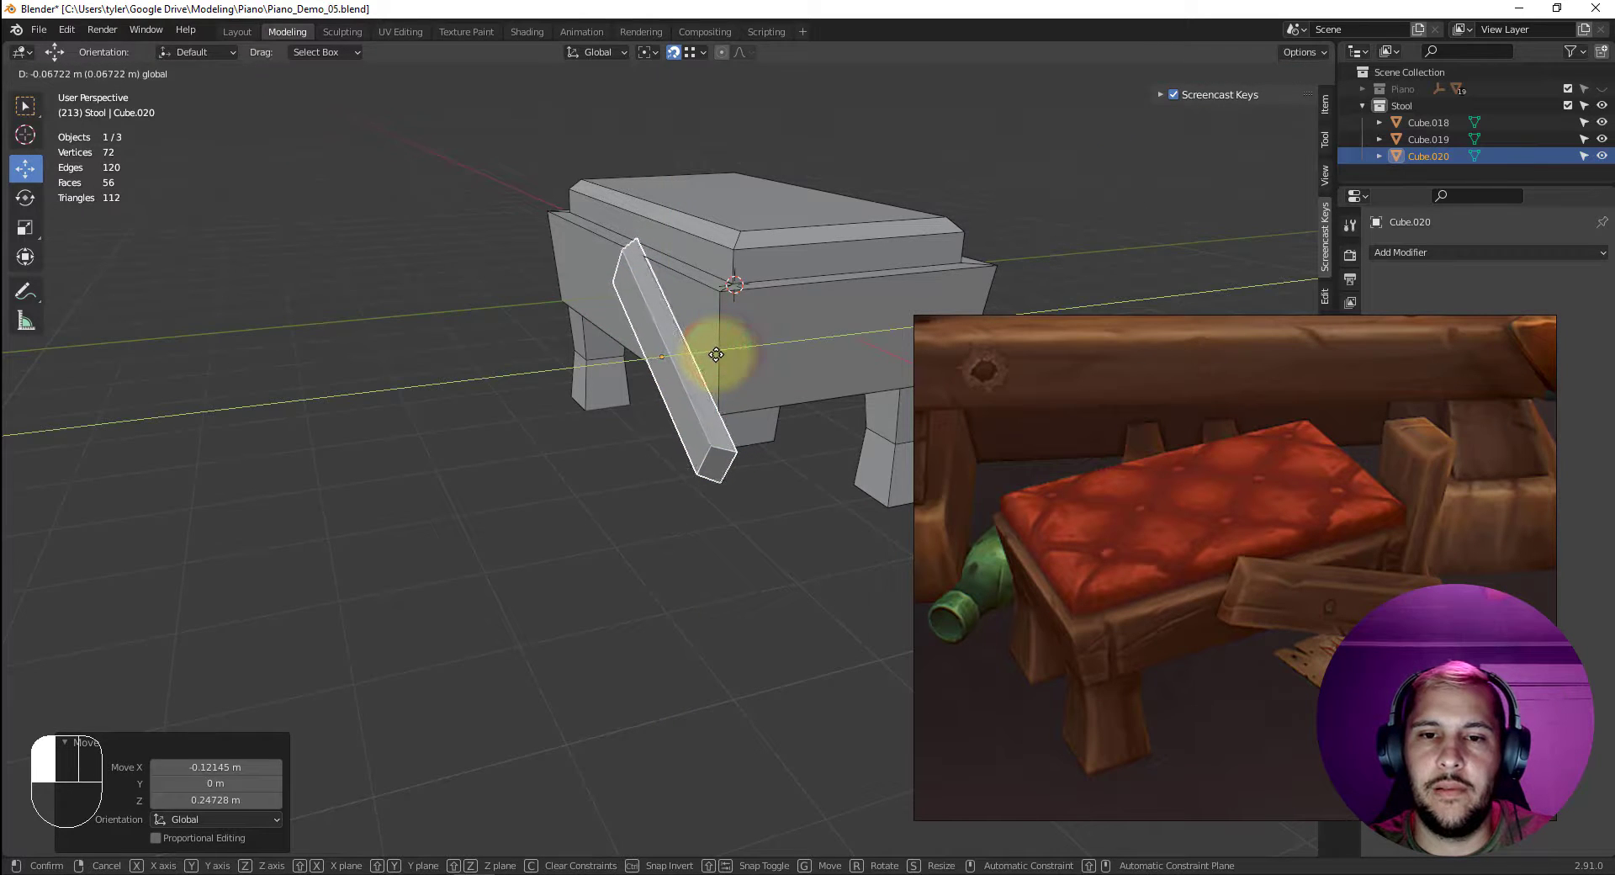
pyautogui.moveTo(544, 500); pyautogui.dragTo(709, 472)
pyautogui.moveTo(715, 364); pyautogui.dragTo(742, 379)
pyautogui.press('x')
pyautogui.moveTo(681, 363); pyautogui.dragTo(763, 381)
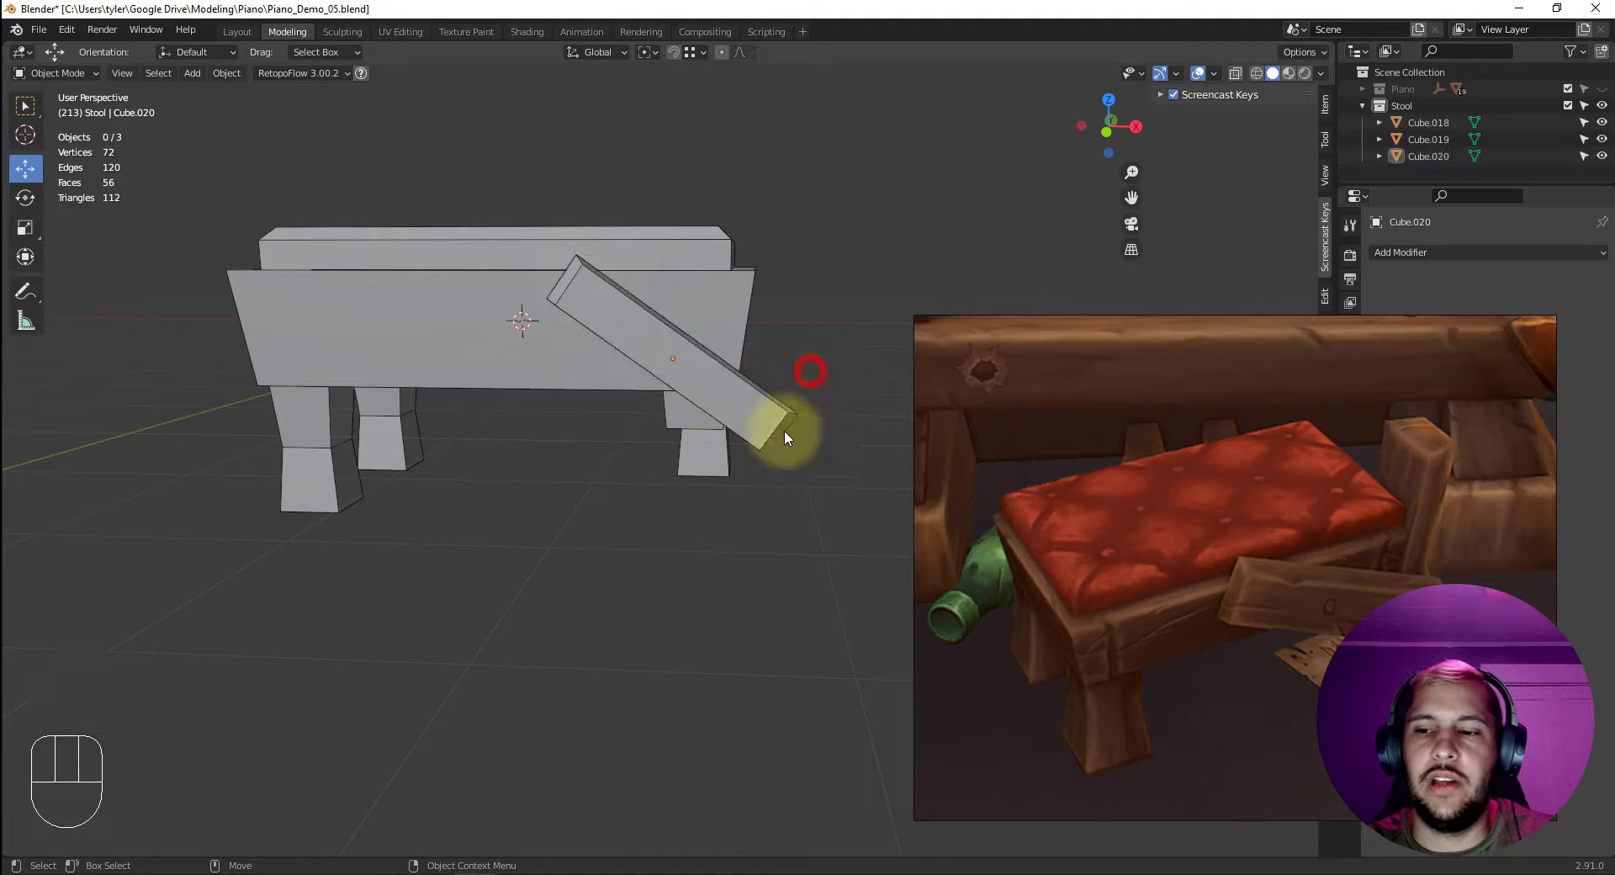
# Deselect everything and switch to the front view of the stool.
pyautogui.click(734, 604)
pyautogui.press('v')
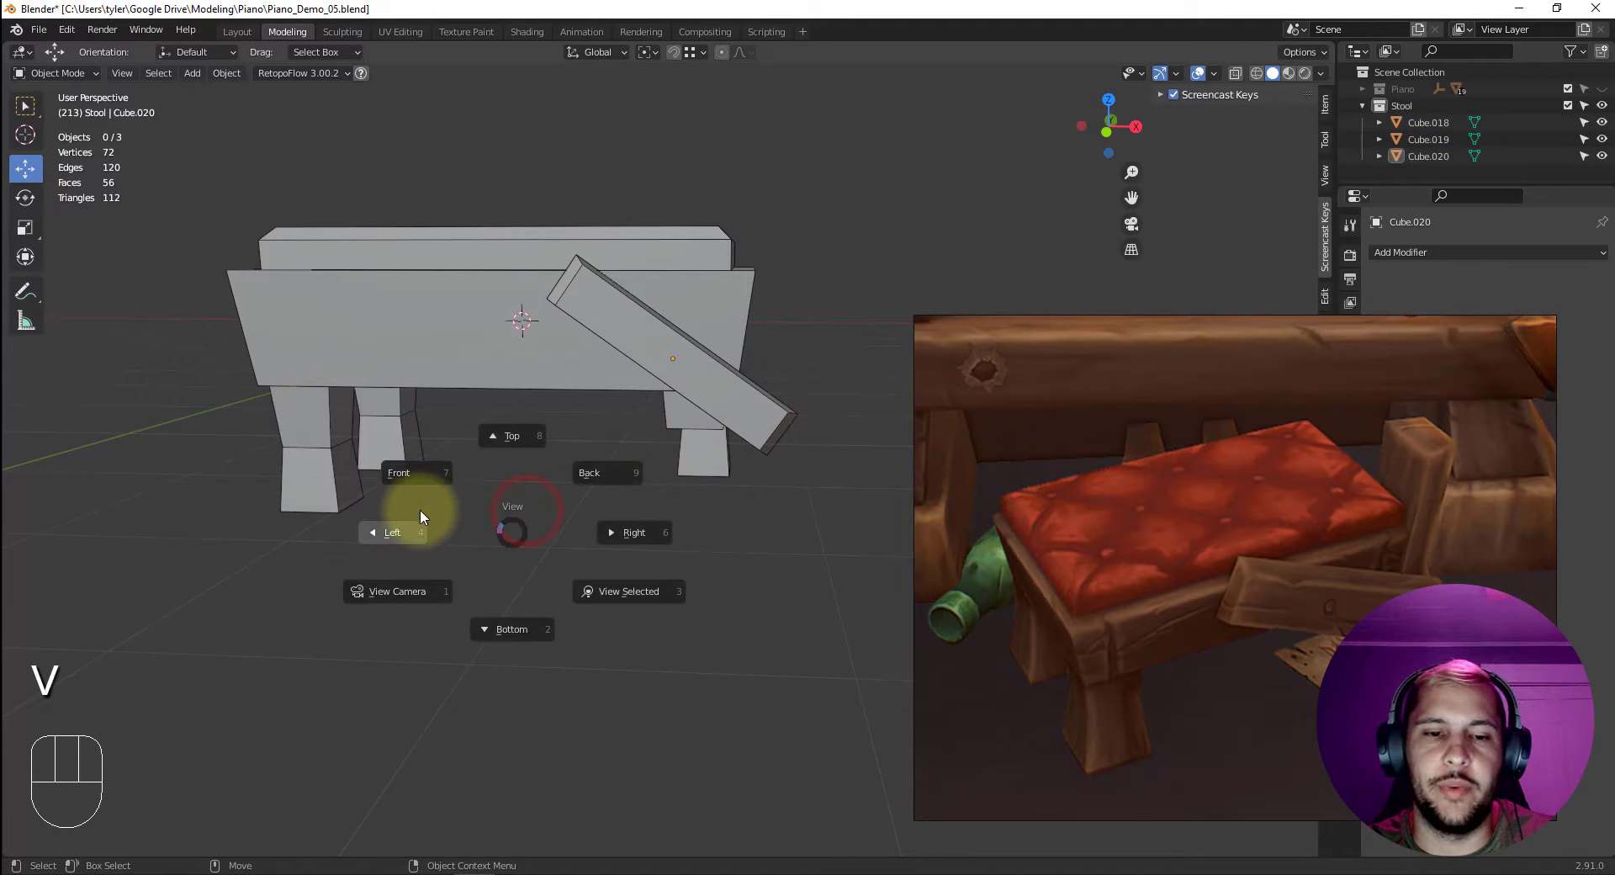
pyautogui.click(594, 621)
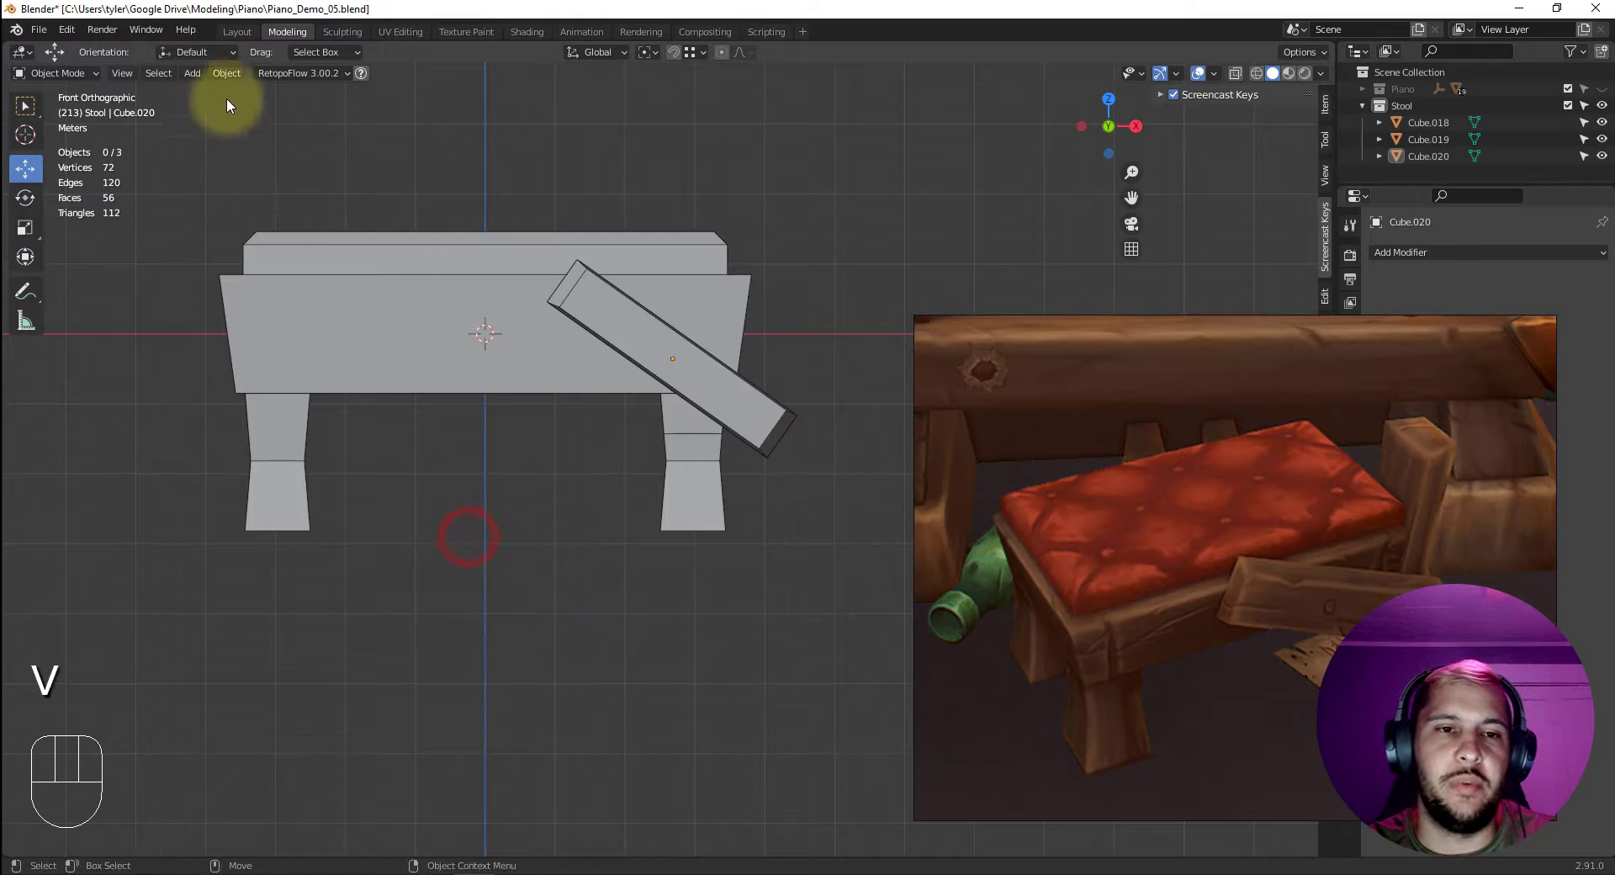
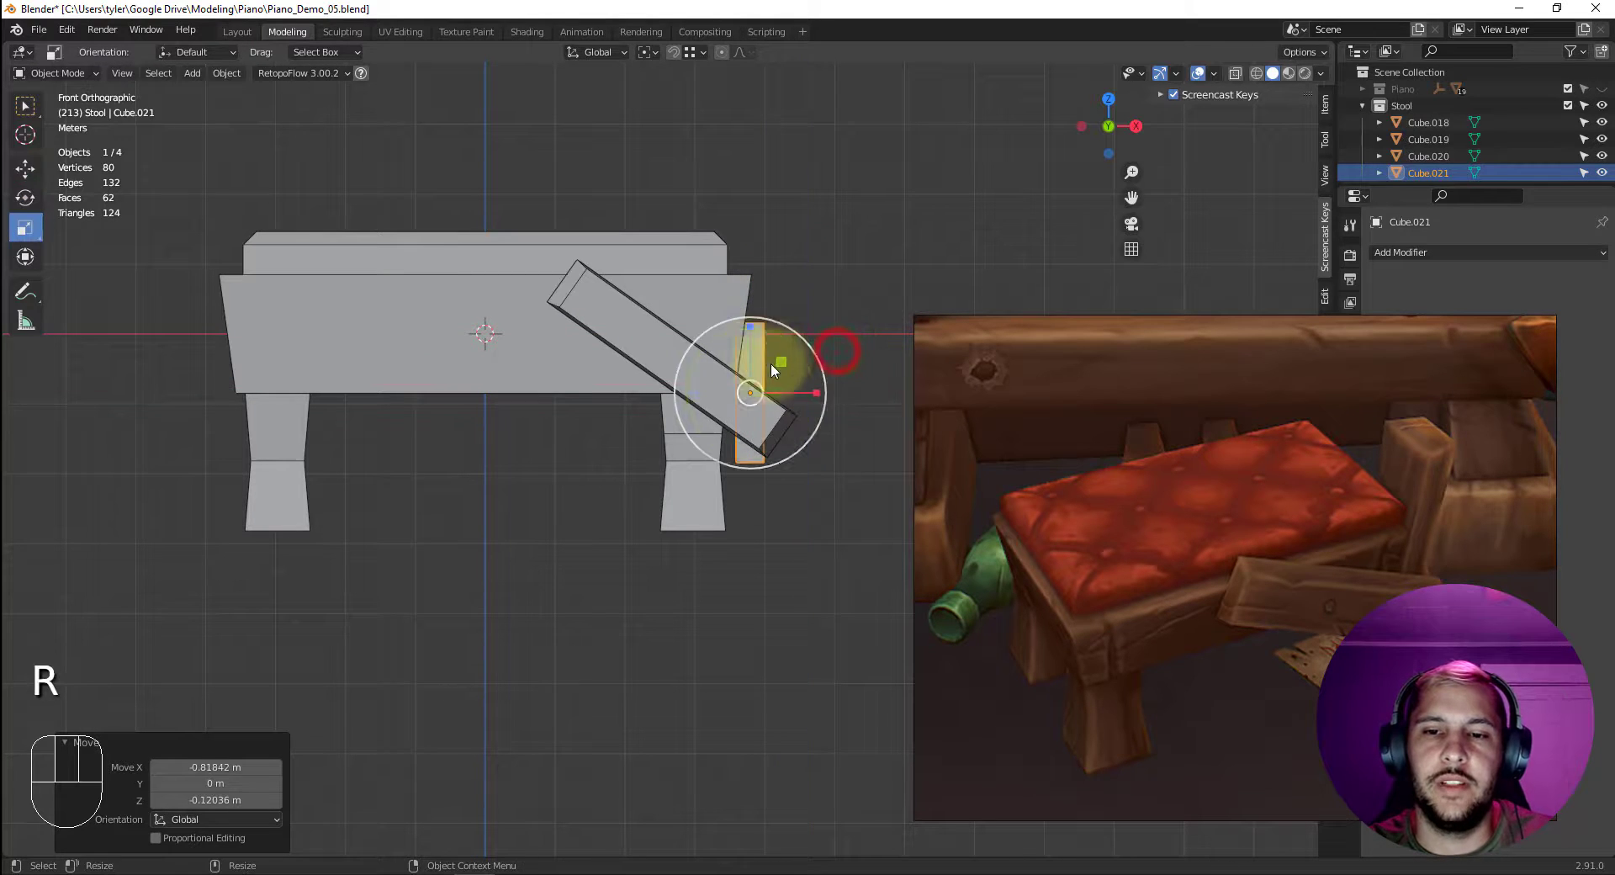
# Scale Cube.021 along Z into a tall post and raise it beside the stool's end.
pyautogui.moveTo(755, 327); pyautogui.dragTo(753, 236)
pyautogui.press('w')
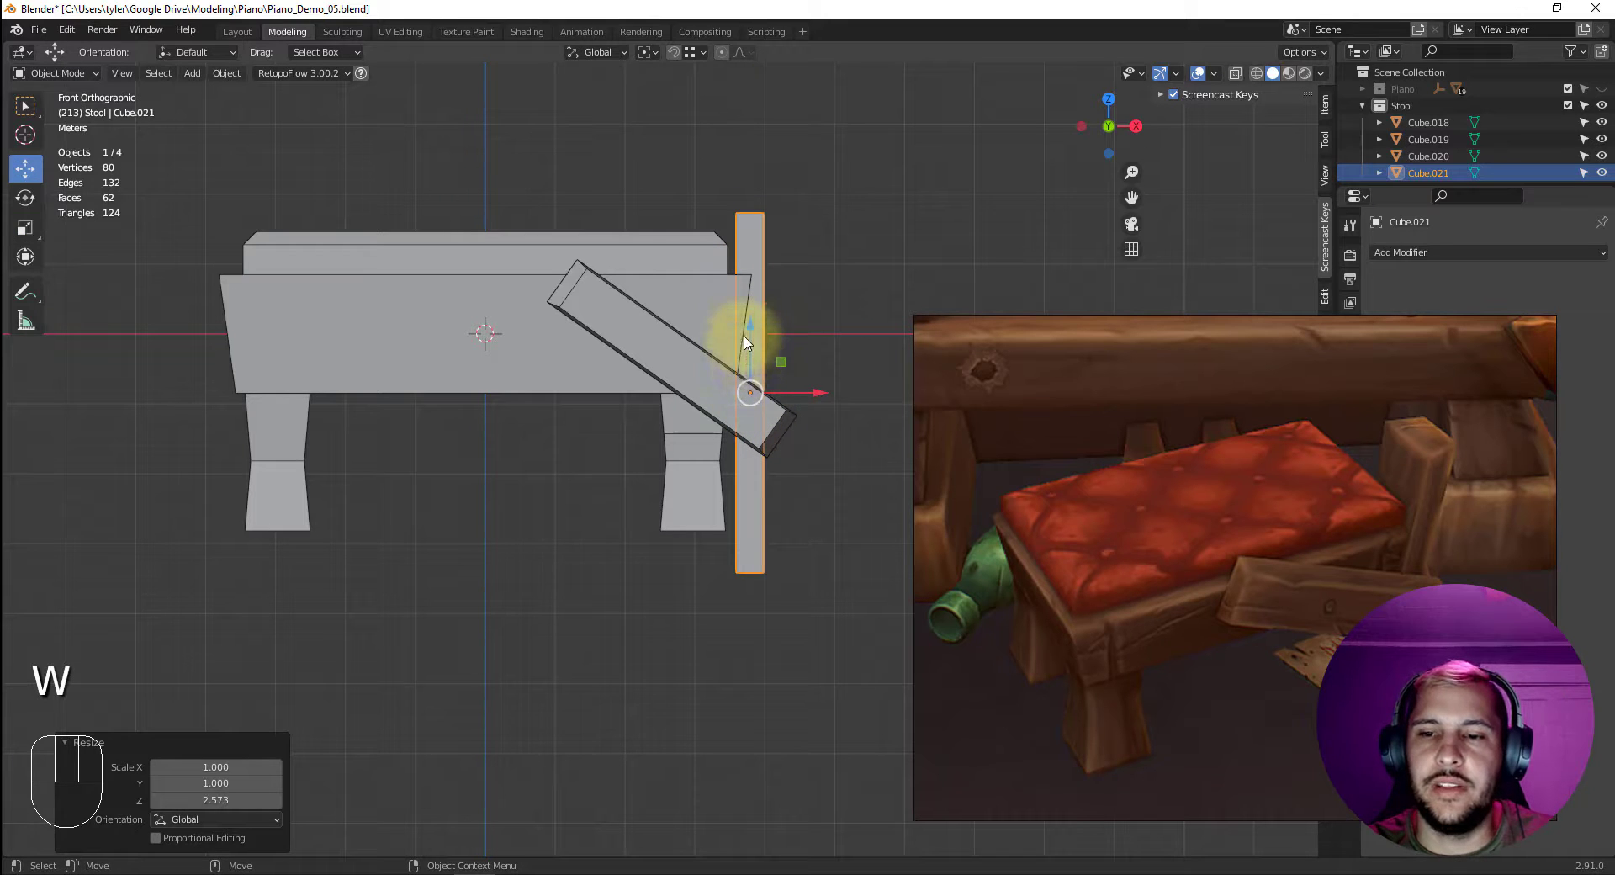
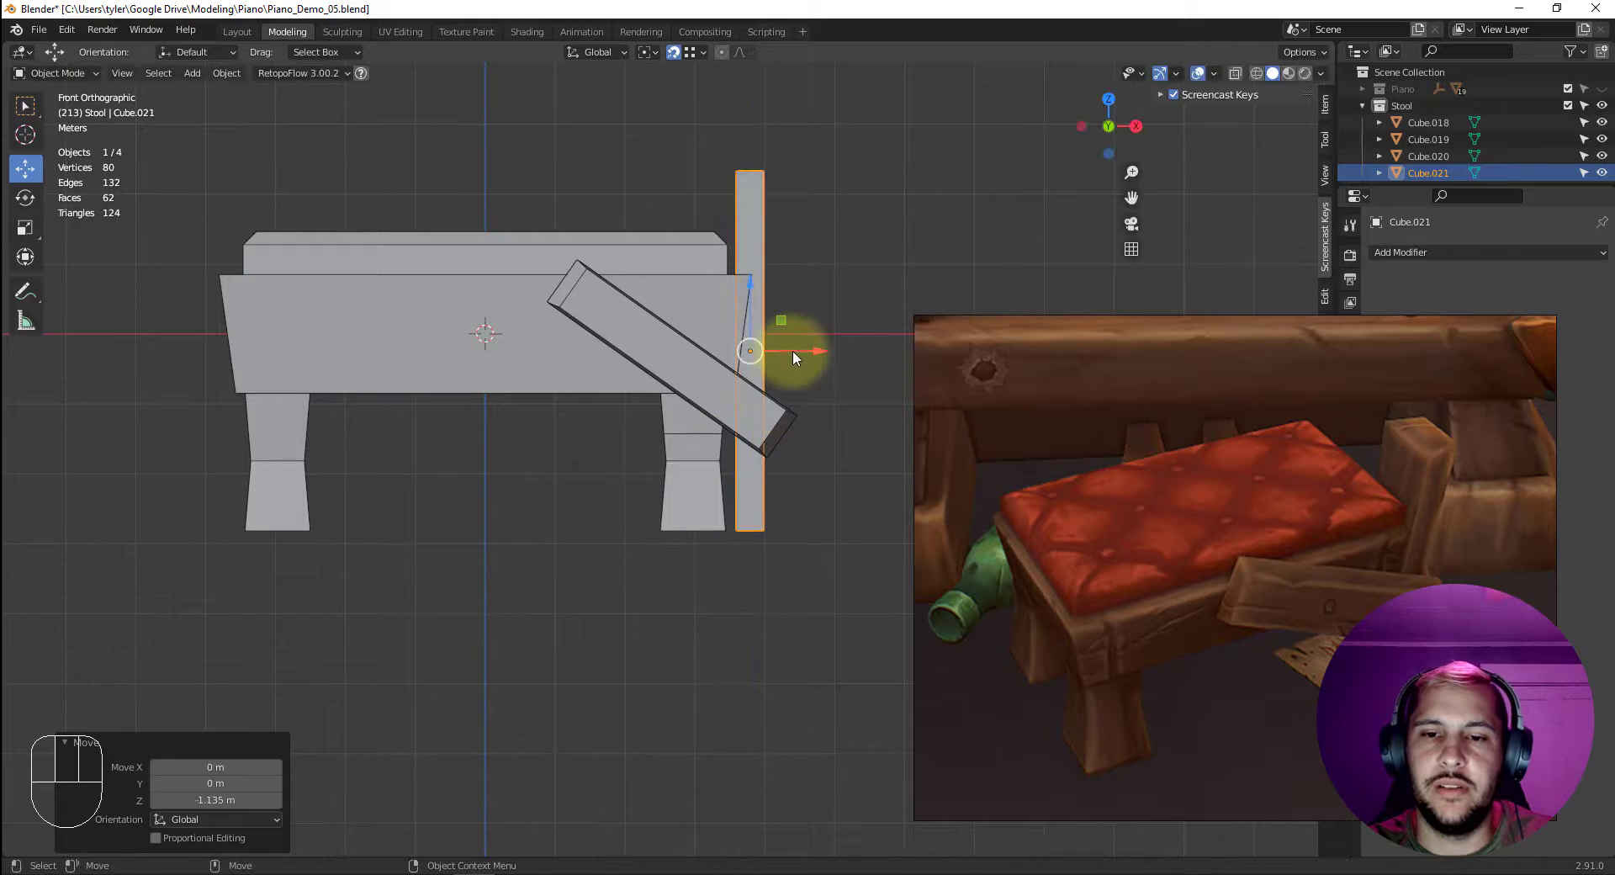
pyautogui.moveTo(820, 357); pyautogui.dragTo(792, 383)
pyautogui.press('alt+c')
pyautogui.press('2')
pyautogui.click(853, 287)
# Add a horizontal loop cut across the post in Edit Mode.
pyautogui.press('alt+c')
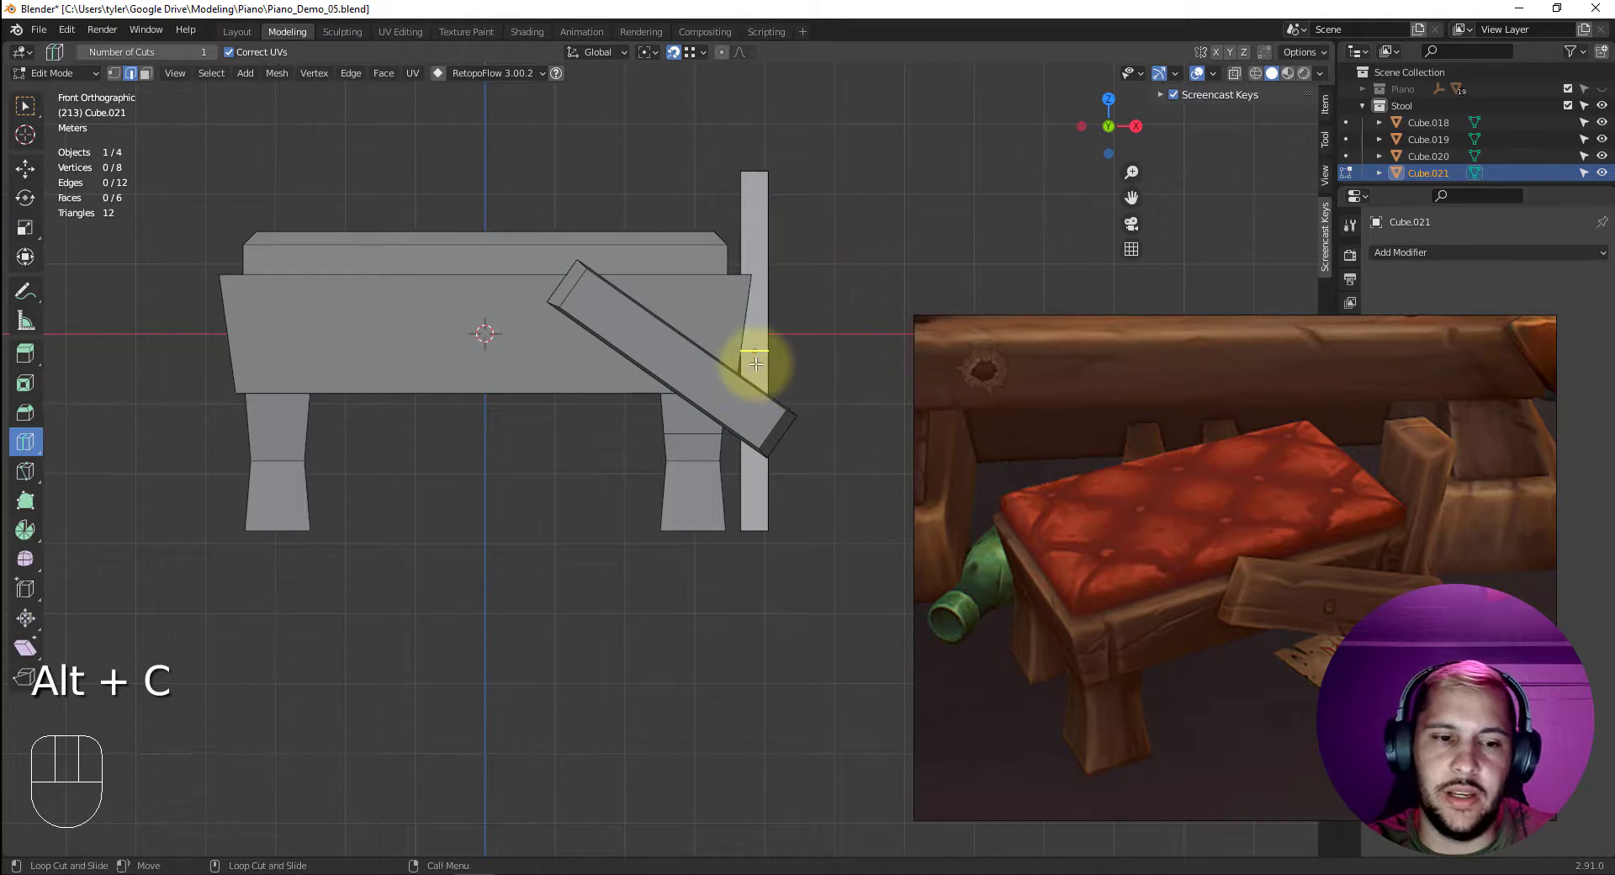
pyautogui.moveTo(761, 349); pyautogui.dragTo(760, 365)
pyautogui.moveTo(859, 324); pyautogui.dragTo(782, 352)
pyautogui.moveTo(698, 344); pyautogui.dragTo(685, 348)
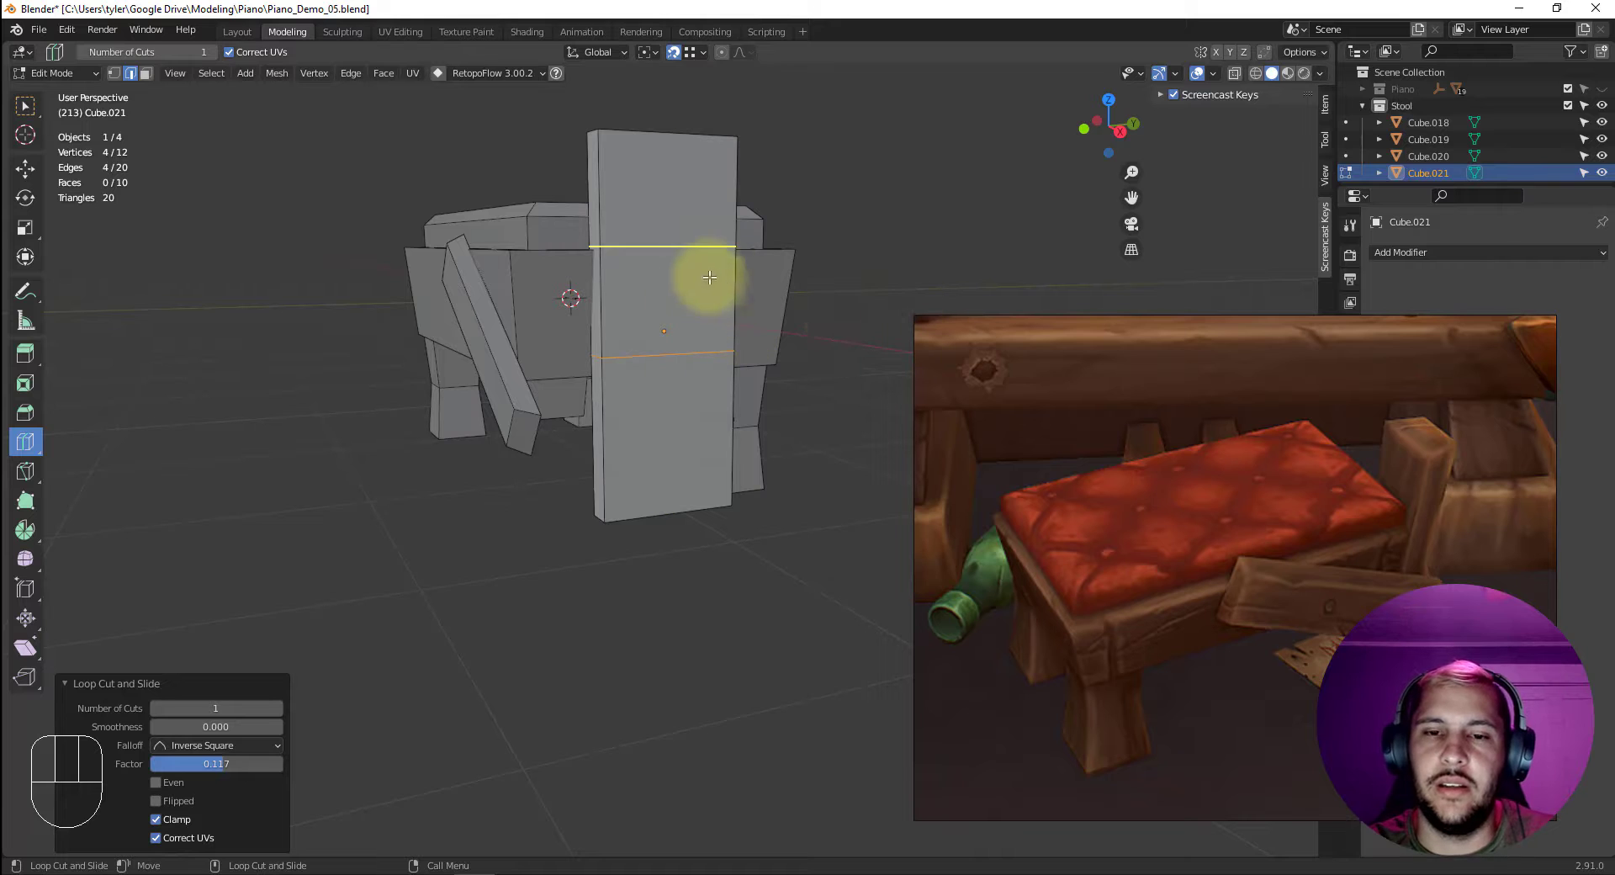
# Confirm the cut, then grab, rotate and adjust the post into position at the stool's end.
pyautogui.press('3')
pyautogui.press('4')
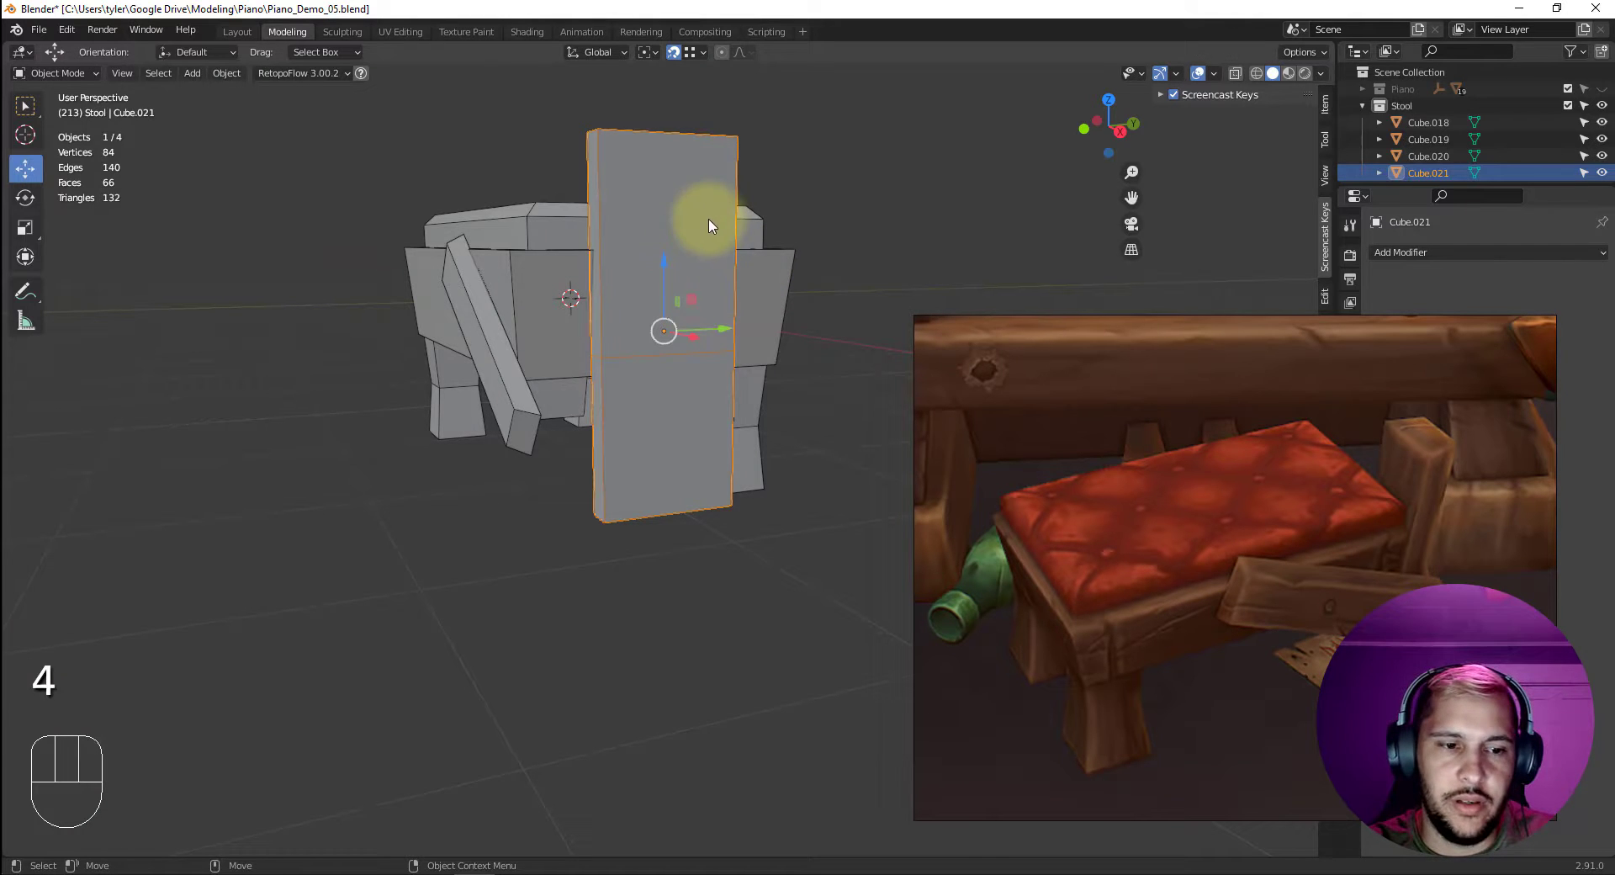
pyautogui.press('w')
pyautogui.moveTo(722, 332); pyautogui.dragTo(543, 410)
pyautogui.press('x')
pyautogui.moveTo(657, 332); pyautogui.dragTo(658, 324)
pyautogui.press('e')
pyautogui.press('r')
pyautogui.moveTo(655, 333); pyautogui.dragTo(621, 340)
pyautogui.press('w')
pyautogui.moveTo(656, 338); pyautogui.dragTo(646, 411)
pyautogui.press('x')
pyautogui.moveTo(674, 332); pyautogui.dragTo(590, 414)
pyautogui.moveTo(640, 430); pyautogui.dragTo(726, 334)
# Move the post's lower faces upward so it becomes a short raised board.
pyautogui.press('3')
pyautogui.click(646, 158)
pyautogui.press('ctrl+z')
pyautogui.press('3')
pyautogui.press('q')
pyautogui.click(640, 162)
pyautogui.press('x')
pyautogui.press('w')
pyautogui.moveTo(695, 167); pyautogui.dragTo(730, 201)
pyautogui.moveTo(768, 333); pyautogui.dragTo(599, 355)
pyautogui.click(572, 354)
pyautogui.click(571, 463)
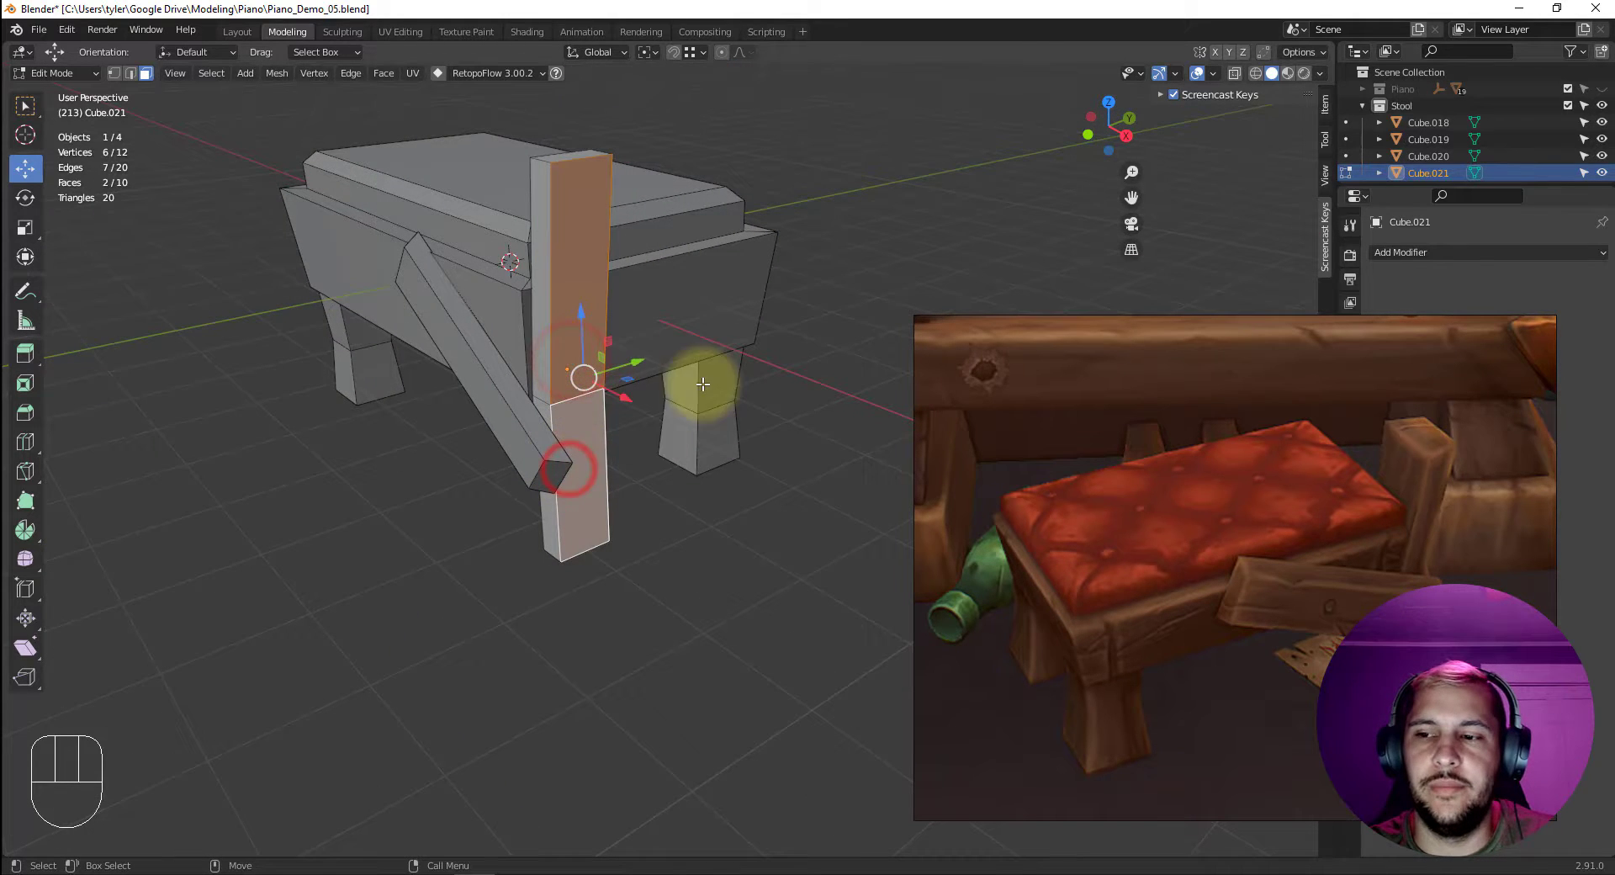
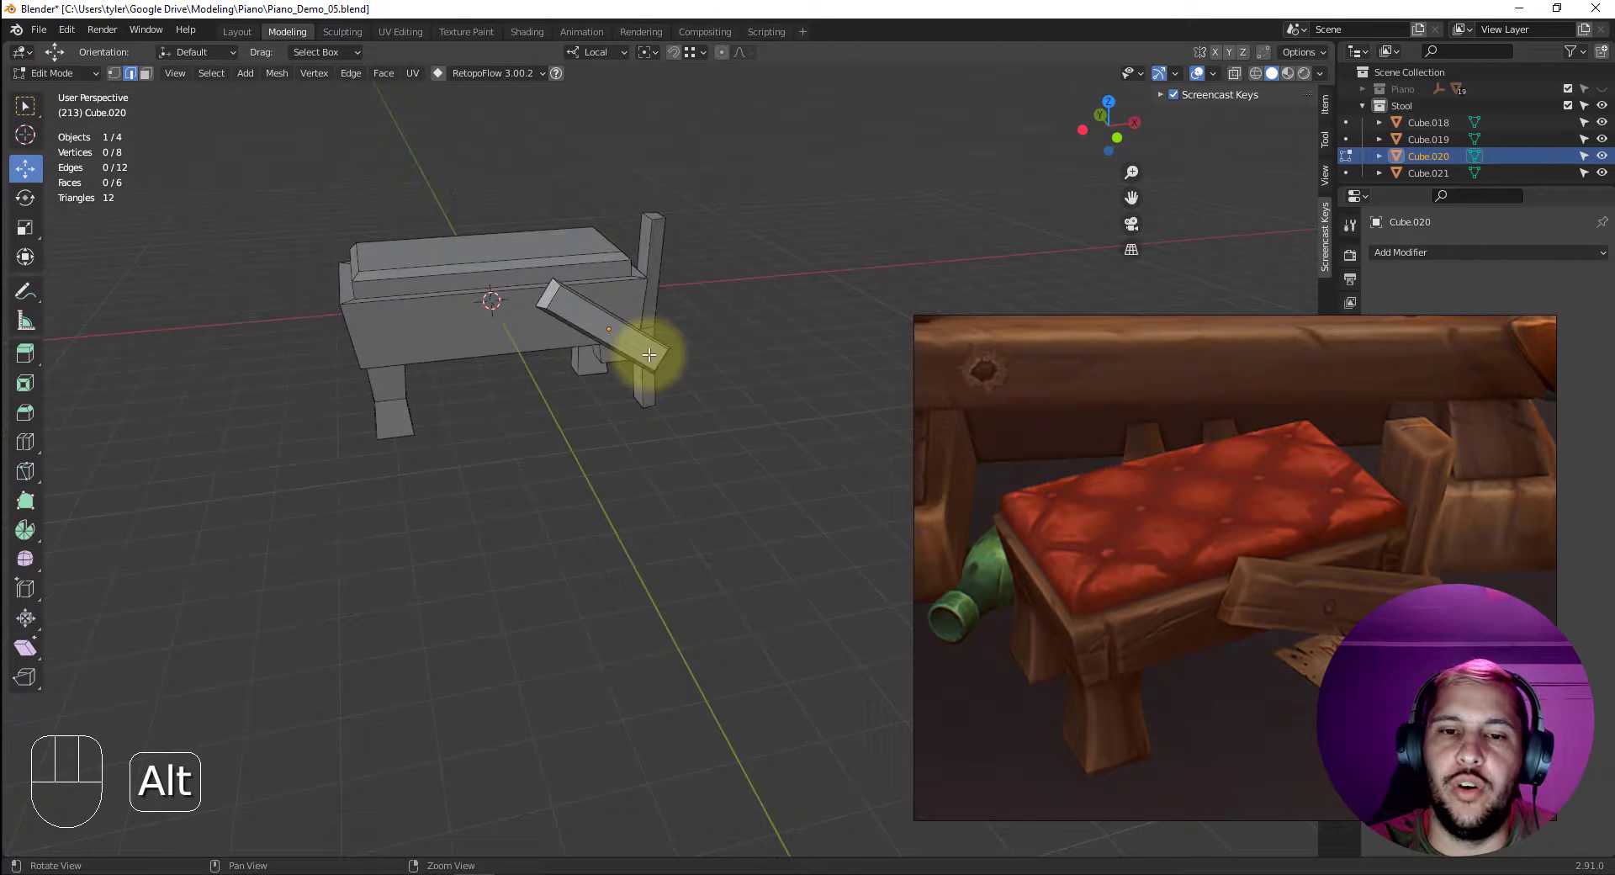
# Zoom in and isolate the slanted plank Cube.020 in local view.
pyautogui.moveTo(605, 267); pyautogui.dragTo(700, 329)
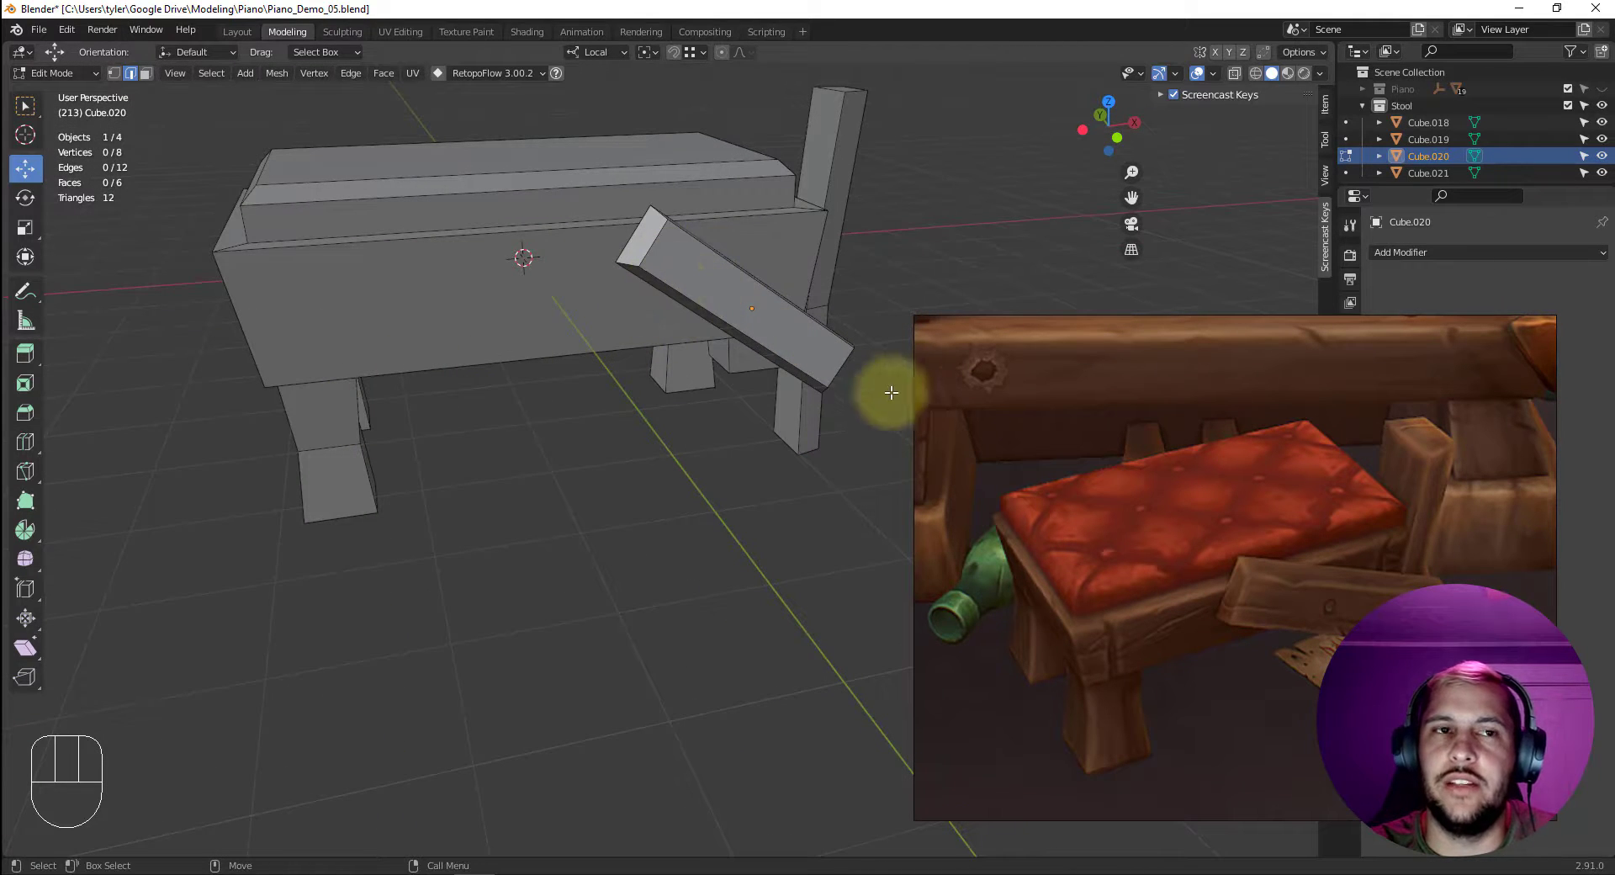
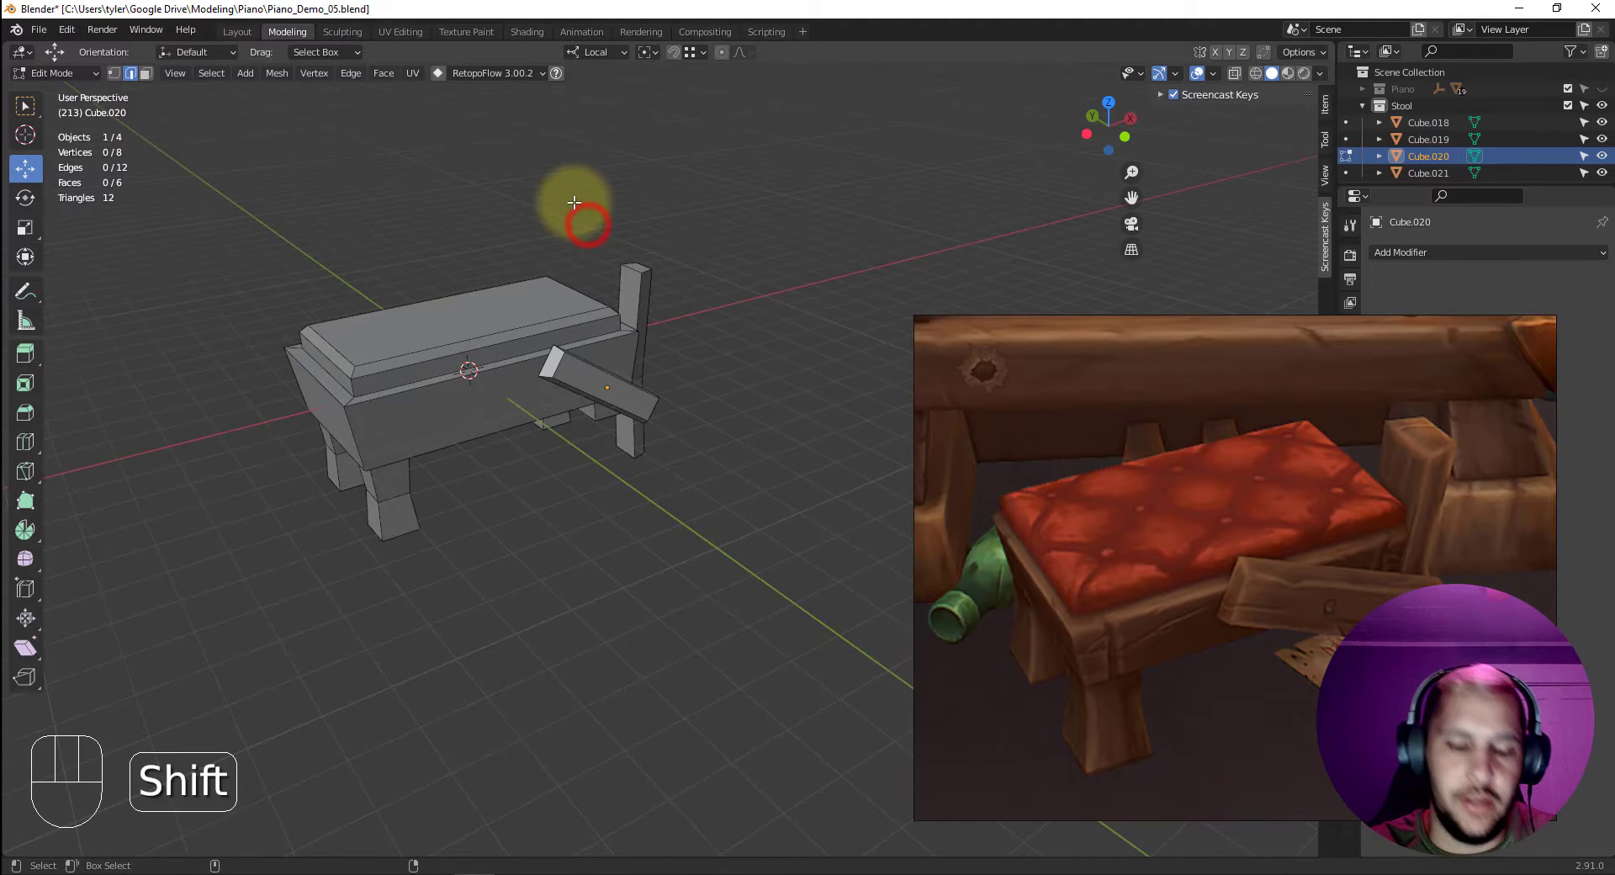
pyautogui.press('shift+i')
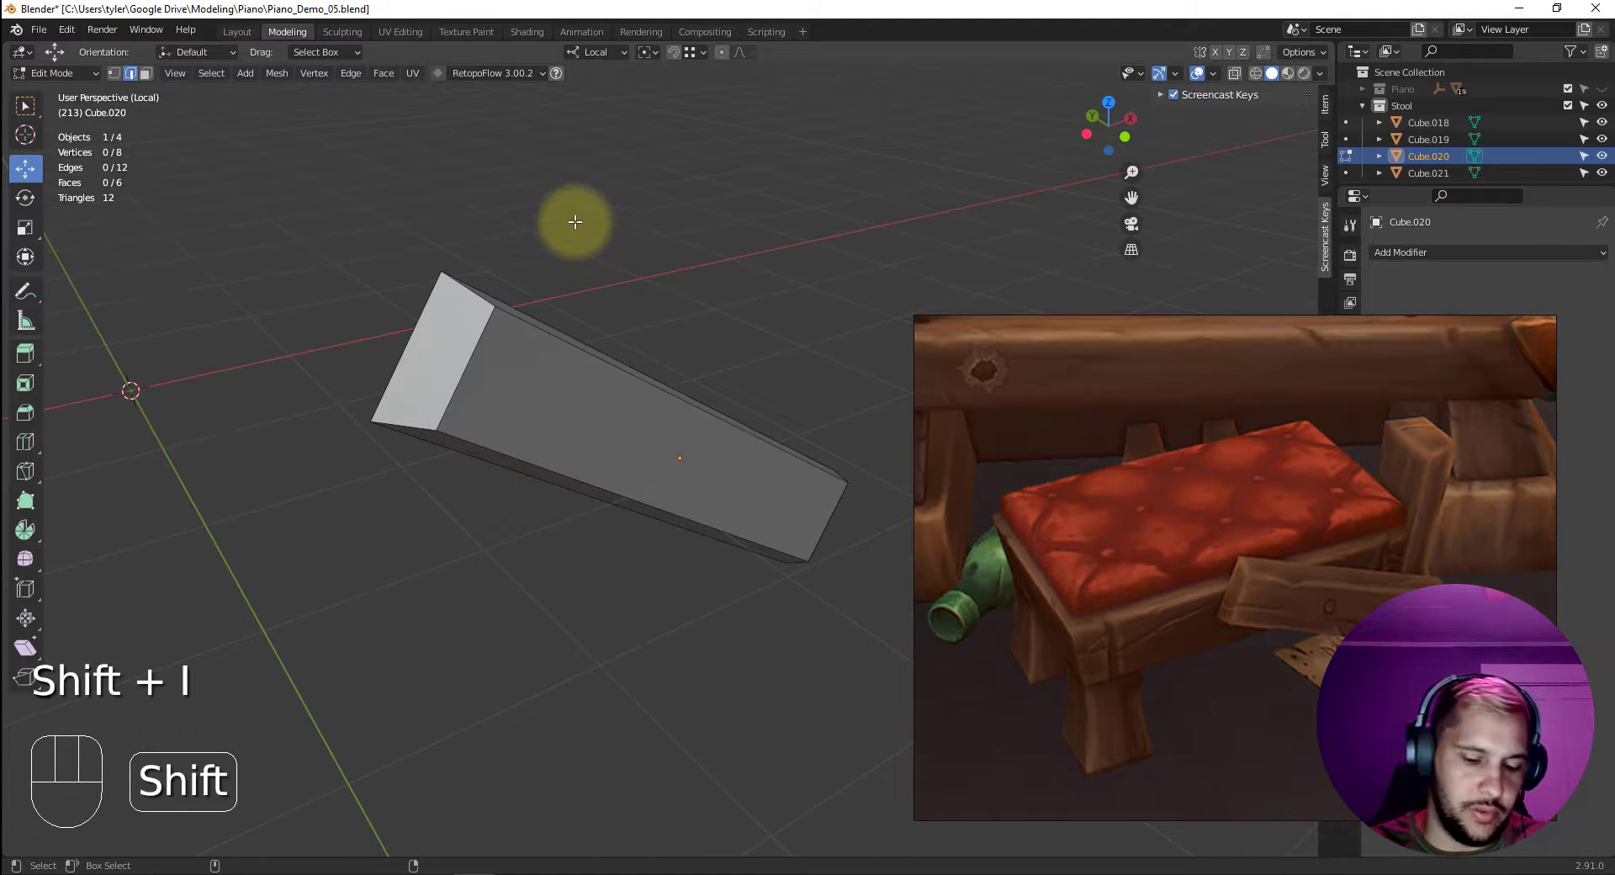
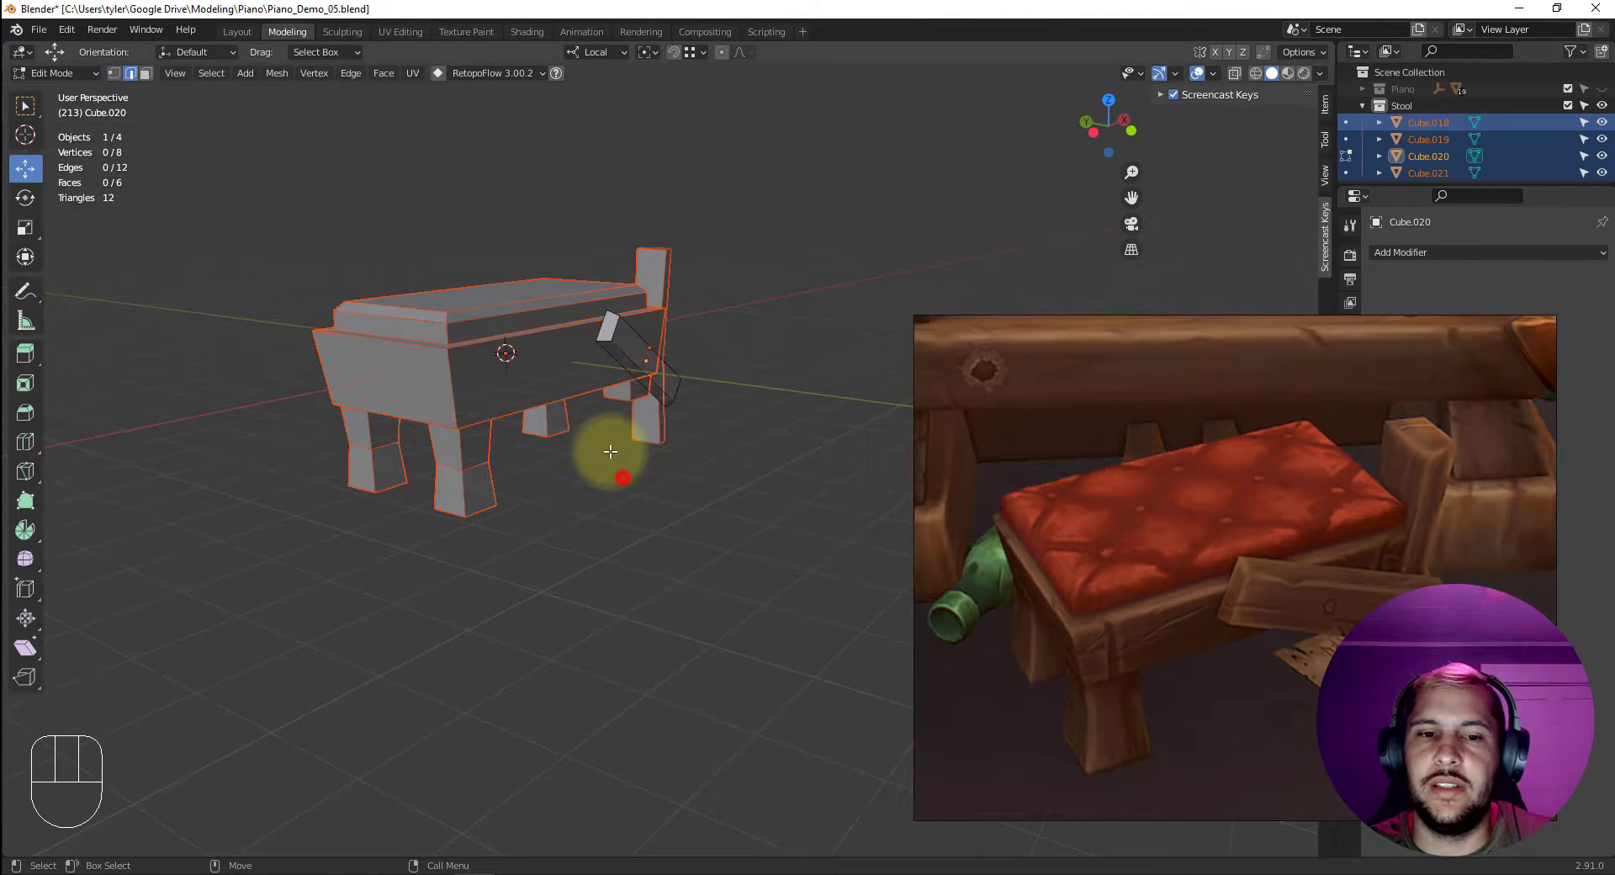
# Leave local view and select all the stool pieces in the Outliner and viewport.
pyautogui.click(574, 480)
pyautogui.press('4')
pyautogui.click(586, 464)
pyautogui.click(1422, 176)
pyautogui.moveTo(1424, 121); pyautogui.dragTo(1394, 119)
pyautogui.moveTo(1363, 107); pyautogui.dragTo(1546, 88)
pyautogui.click(1603, 92)
pyautogui.moveTo(539, 420); pyautogui.dragTo(616, 431)
pyautogui.click(618, 431)
# Join the seat, legs, plank and board into the single object Cube.018.
pyautogui.click(1413, 105)
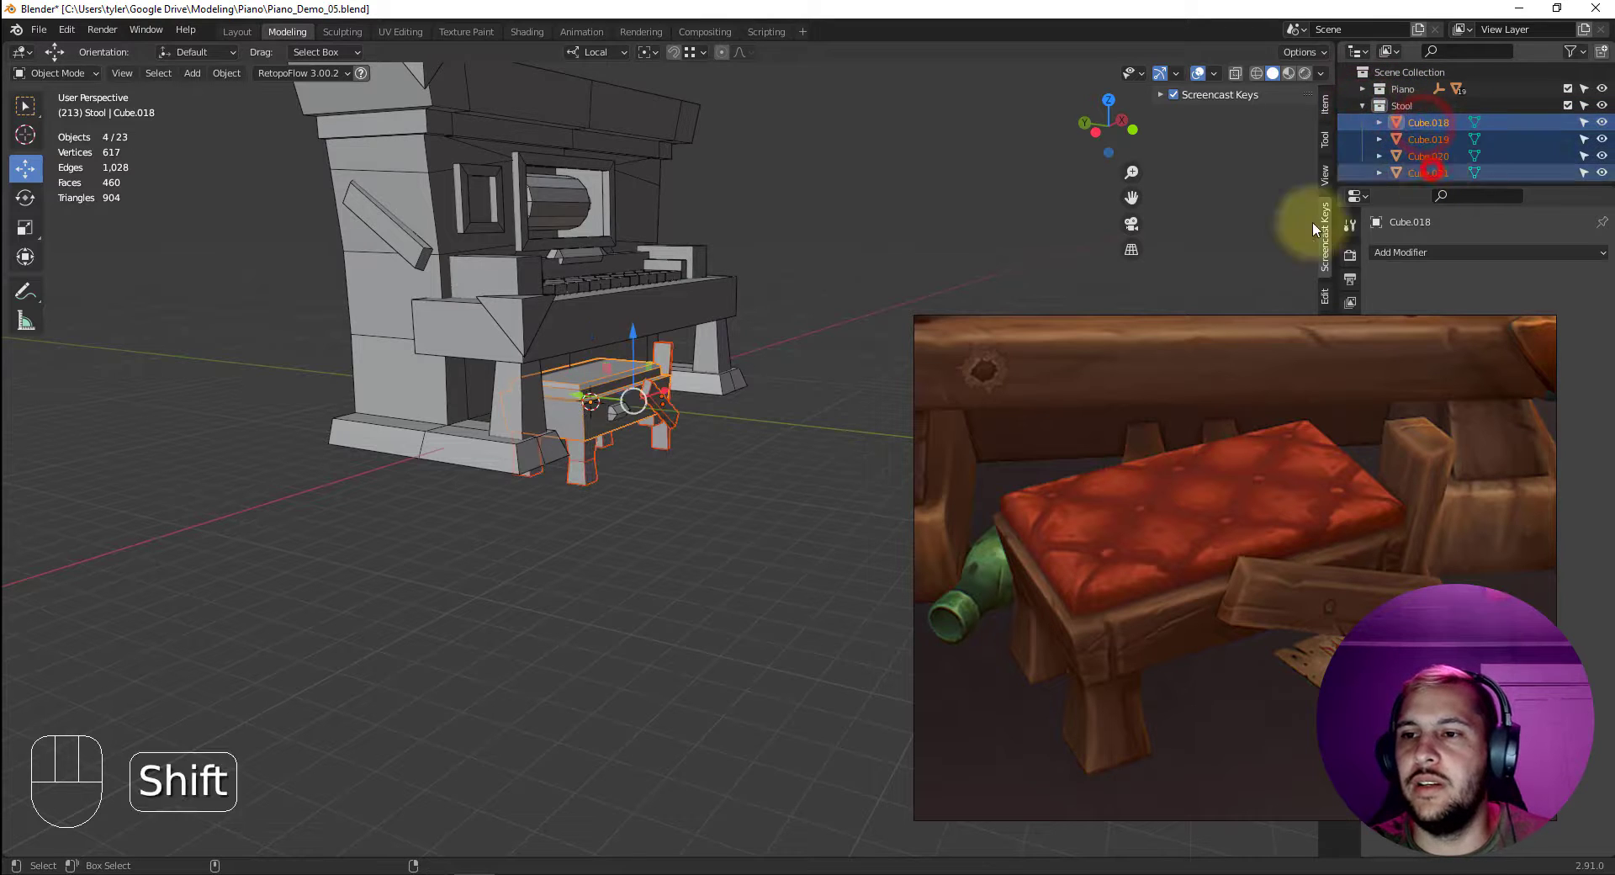
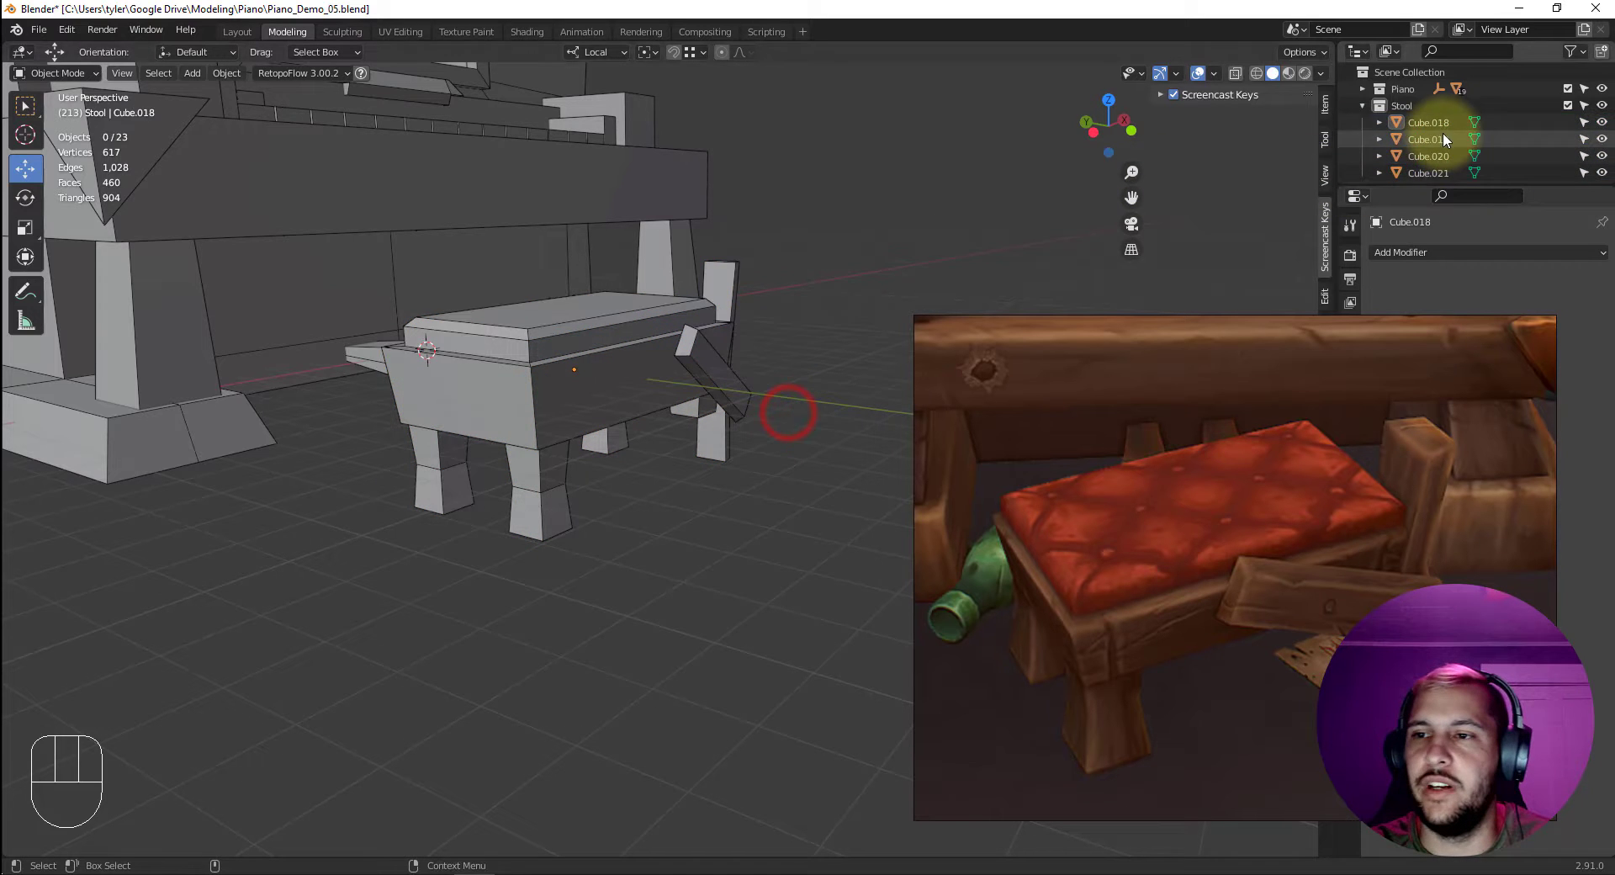
pyautogui.click(1451, 130)
pyautogui.click(1436, 174)
pyautogui.moveTo(556, 362); pyautogui.dragTo(501, 417)
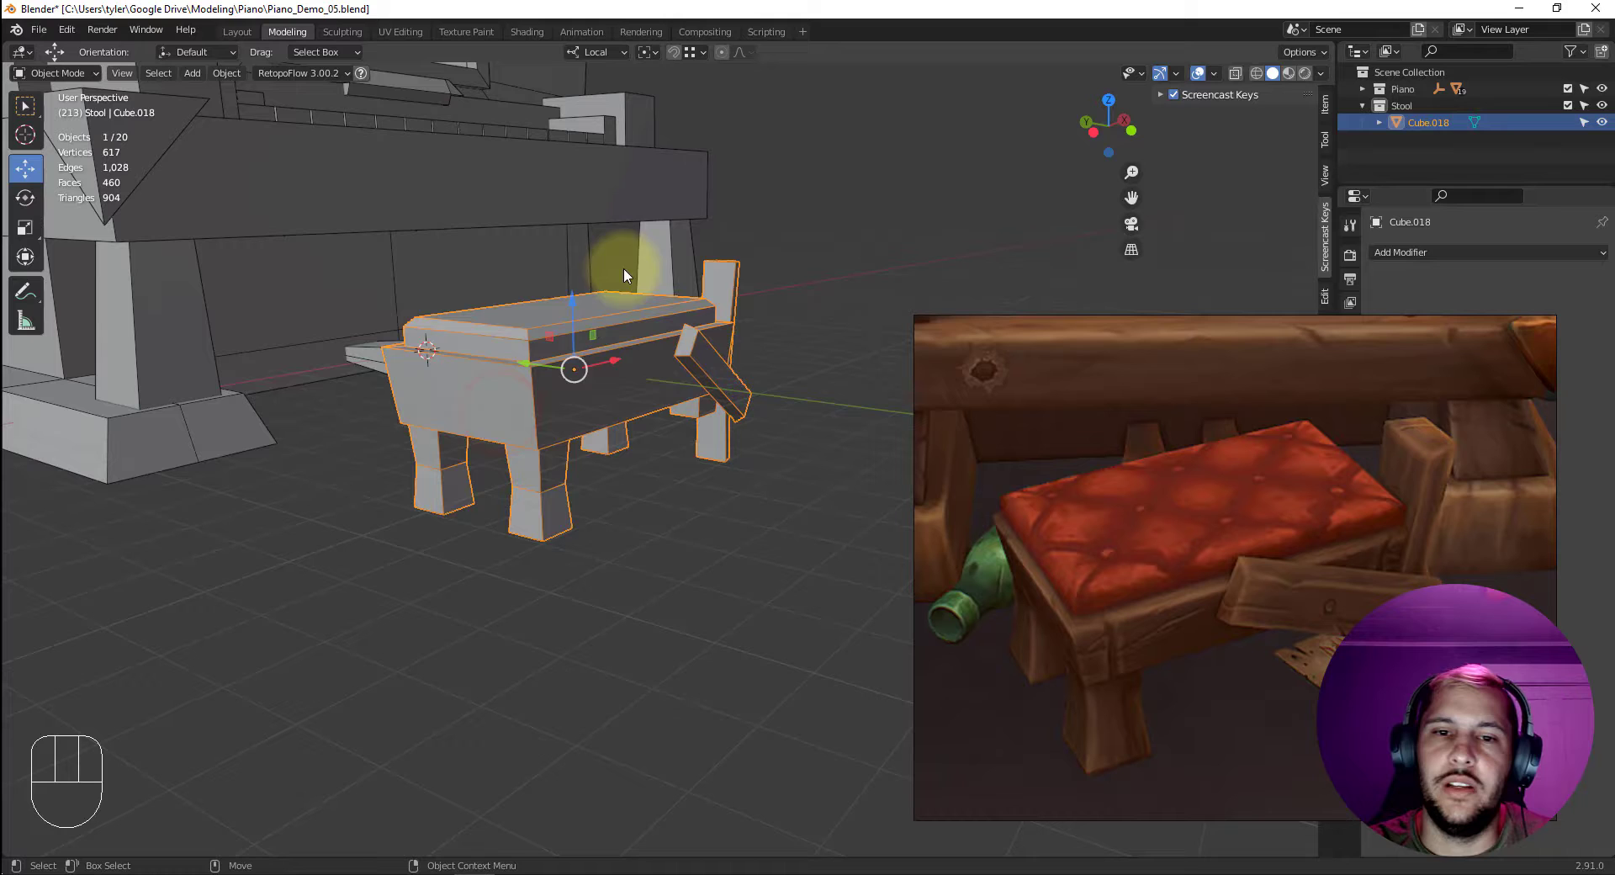
# From the front view scale the stool down to fit the piano.
pyautogui.press('v')
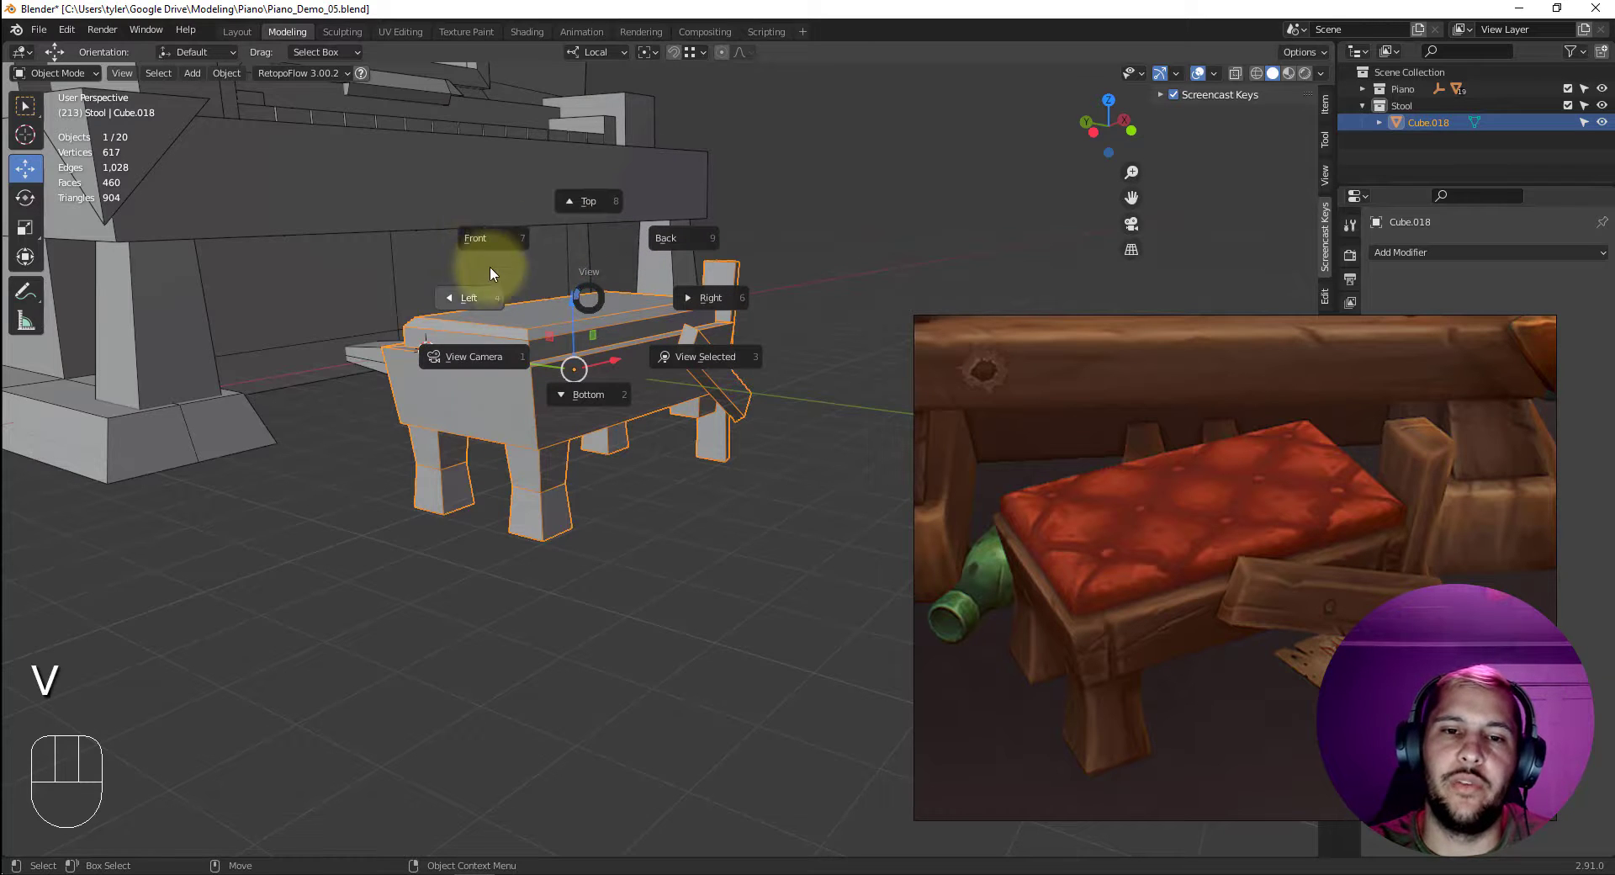
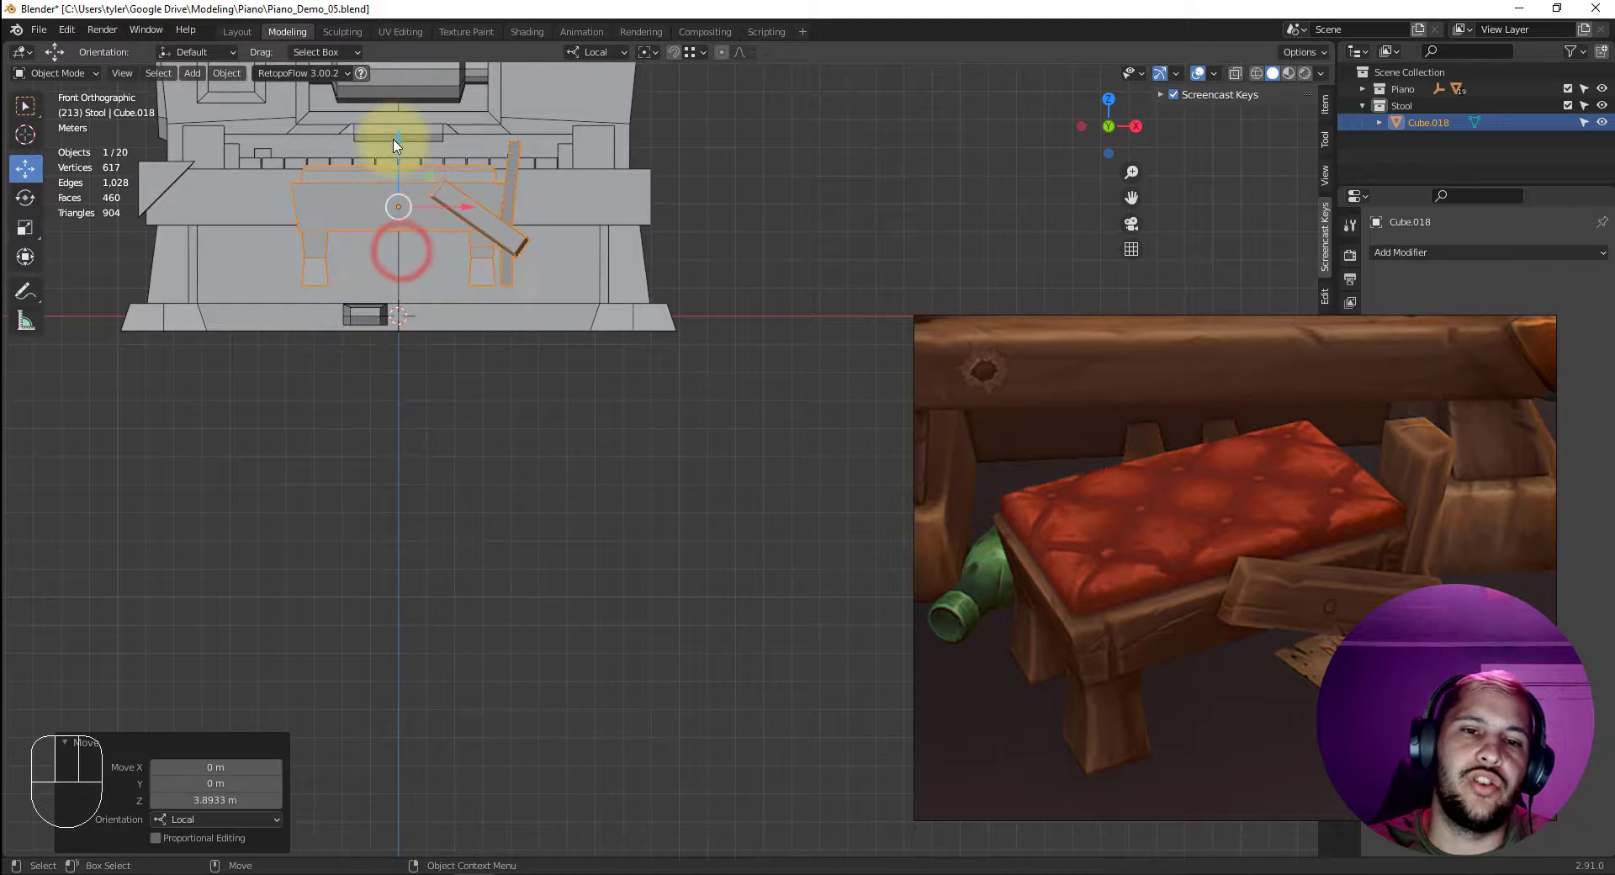
pyautogui.moveTo(399, 143); pyautogui.dragTo(405, 140)
pyautogui.press('x')
pyautogui.moveTo(397, 135); pyautogui.dragTo(340, 324)
pyautogui.moveTo(371, 353); pyautogui.dragTo(576, 397)
pyautogui.press('e')
pyautogui.press('r')
pyautogui.moveTo(707, 355); pyautogui.dragTo(689, 375)
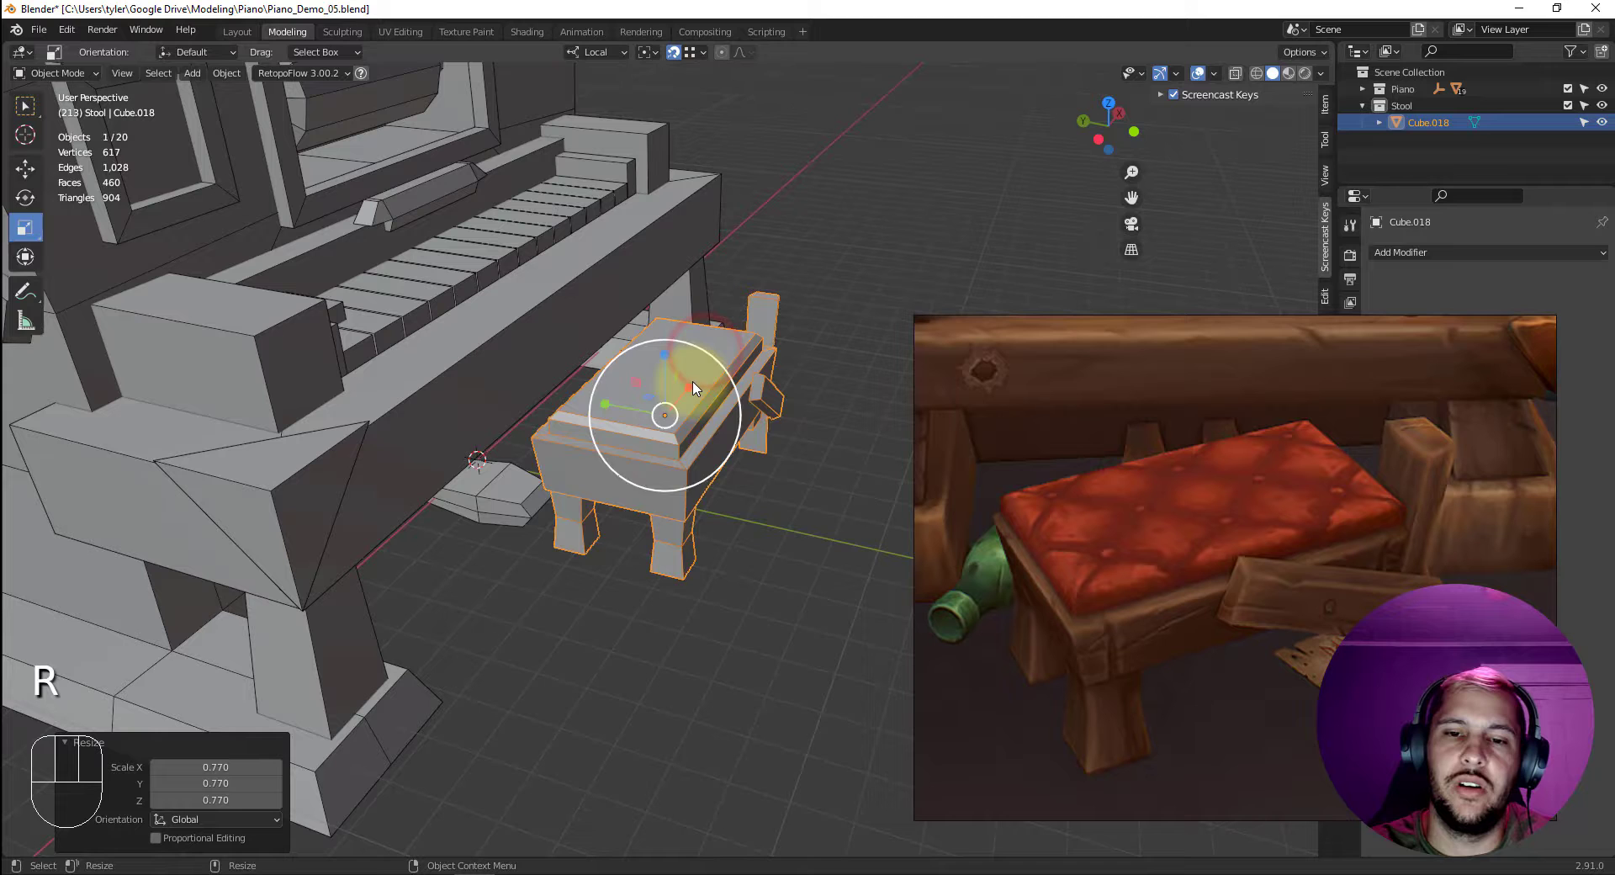
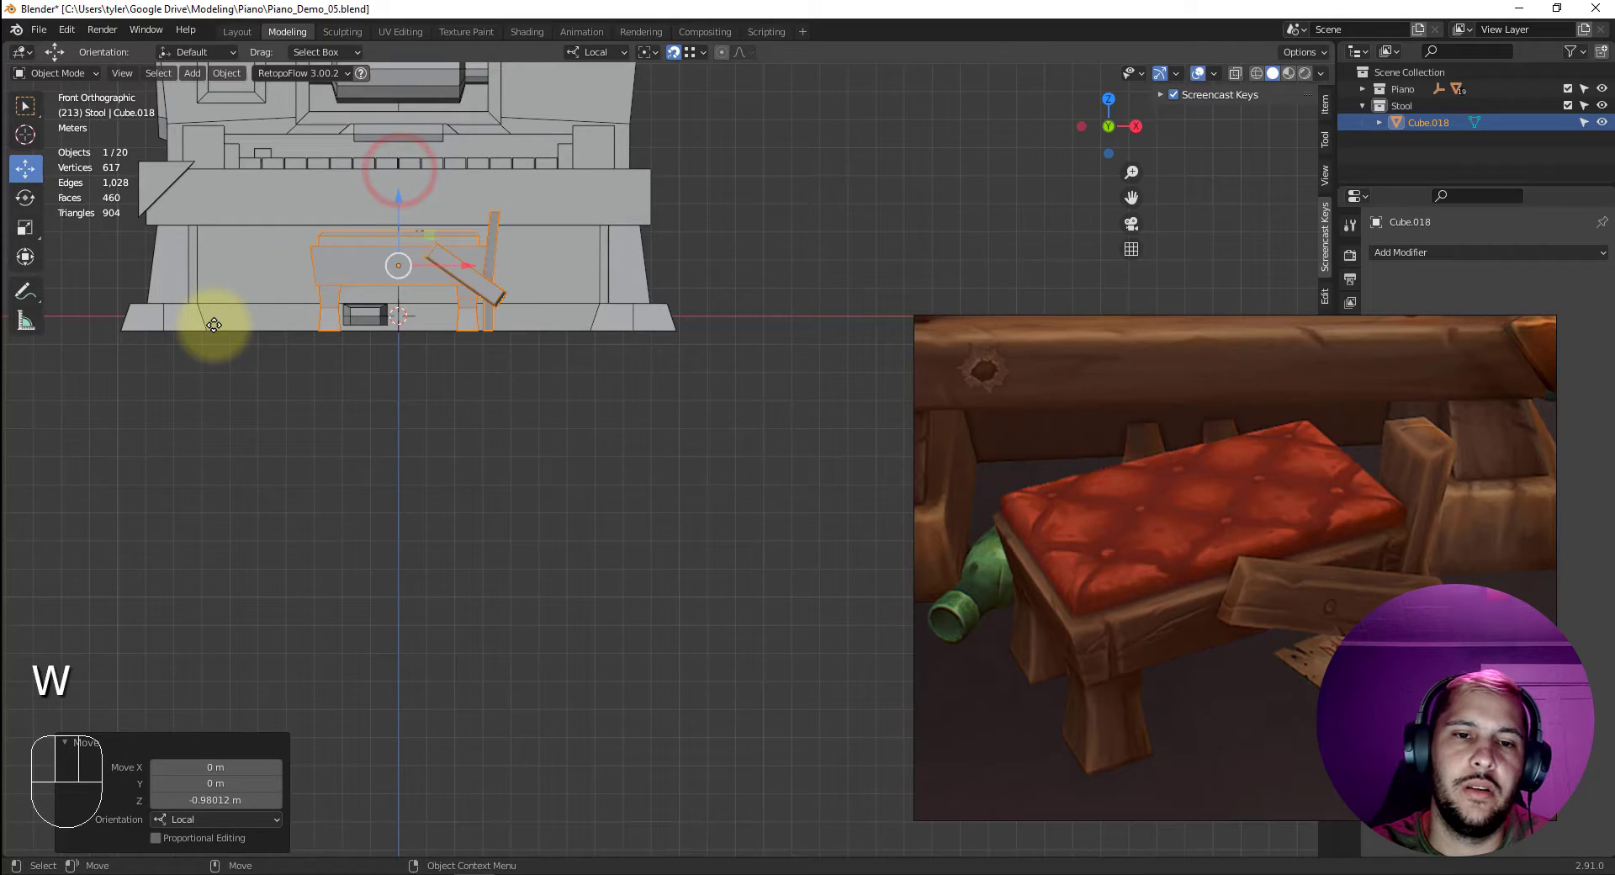
# Move the stool in front of the keyboard and rotate it slightly at an angle.
pyautogui.moveTo(364, 454); pyautogui.dragTo(550, 445)
pyautogui.press('w')
pyautogui.moveTo(546, 419); pyautogui.dragTo(733, 489)
pyautogui.press('e')
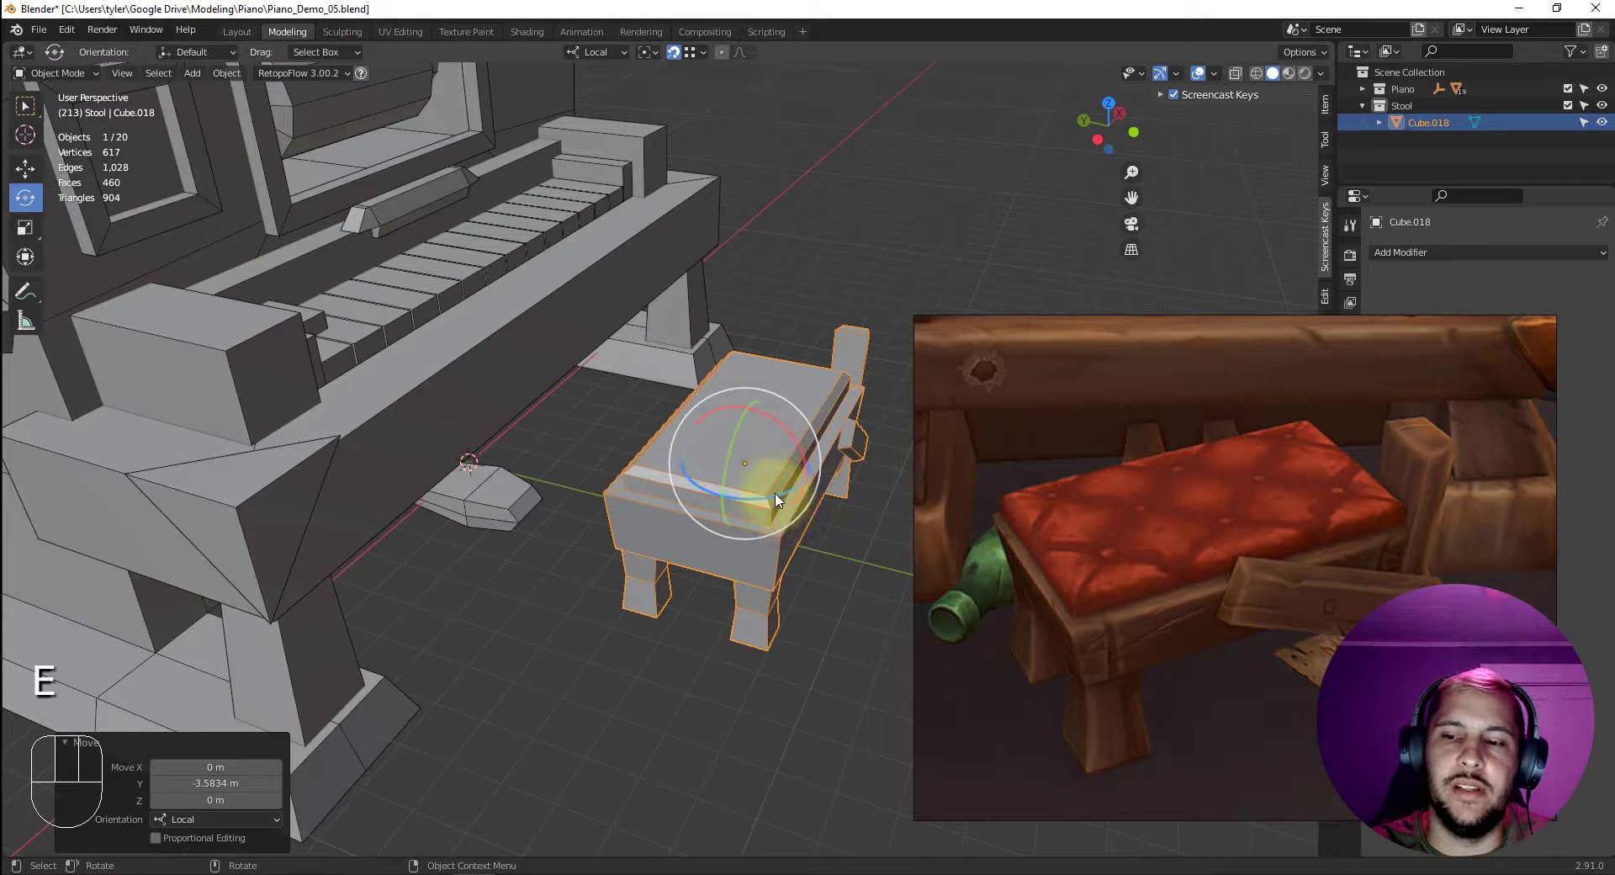
pyautogui.moveTo(776, 496); pyautogui.dragTo(805, 500)
pyautogui.moveTo(548, 604); pyautogui.dragTo(494, 563)
pyautogui.moveTo(594, 508); pyautogui.dragTo(631, 542)
pyautogui.moveTo(608, 540); pyautogui.dragTo(495, 607)
pyautogui.moveTo(563, 552); pyautogui.dragTo(613, 555)
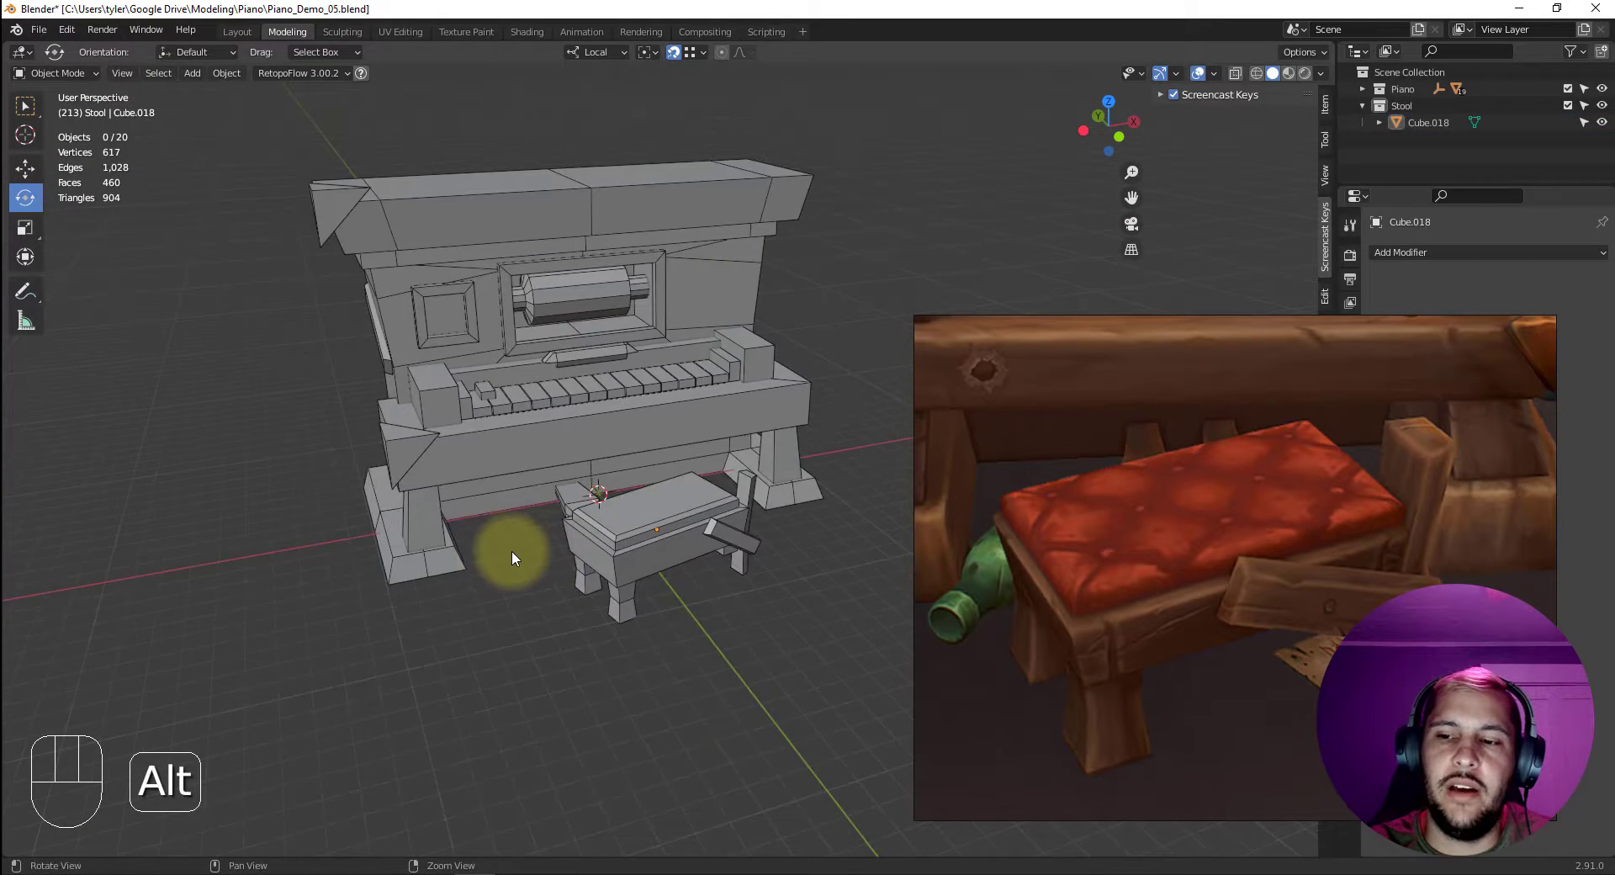
pyautogui.middleClick(524, 552)
pyautogui.moveTo(576, 574); pyautogui.dragTo(555, 568)
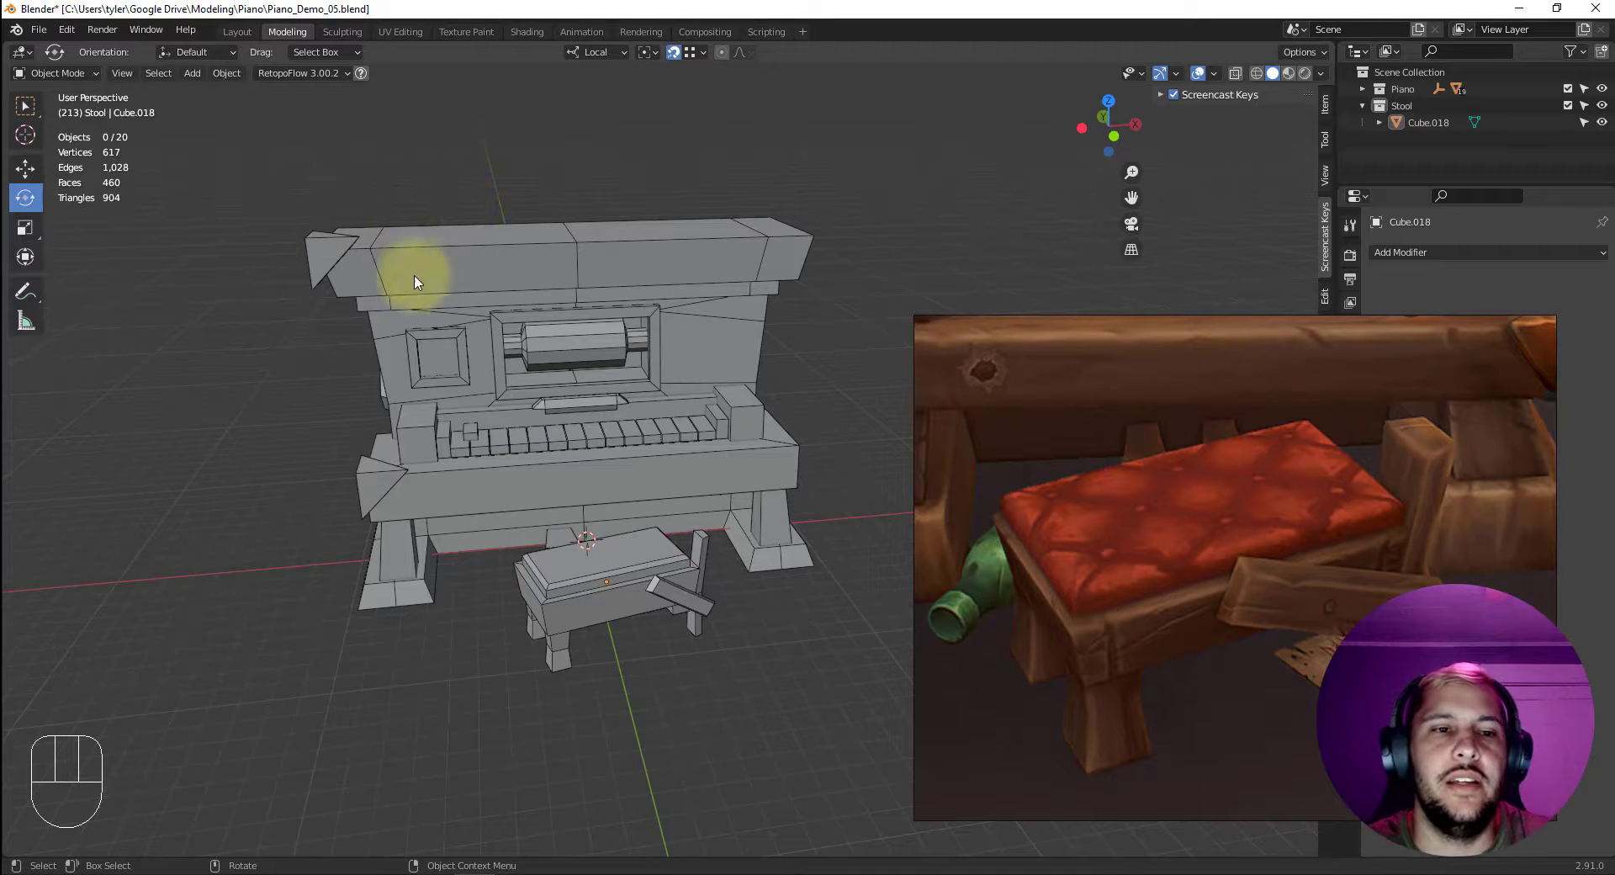
pyautogui.moveTo(560, 464); pyautogui.dragTo(524, 458)
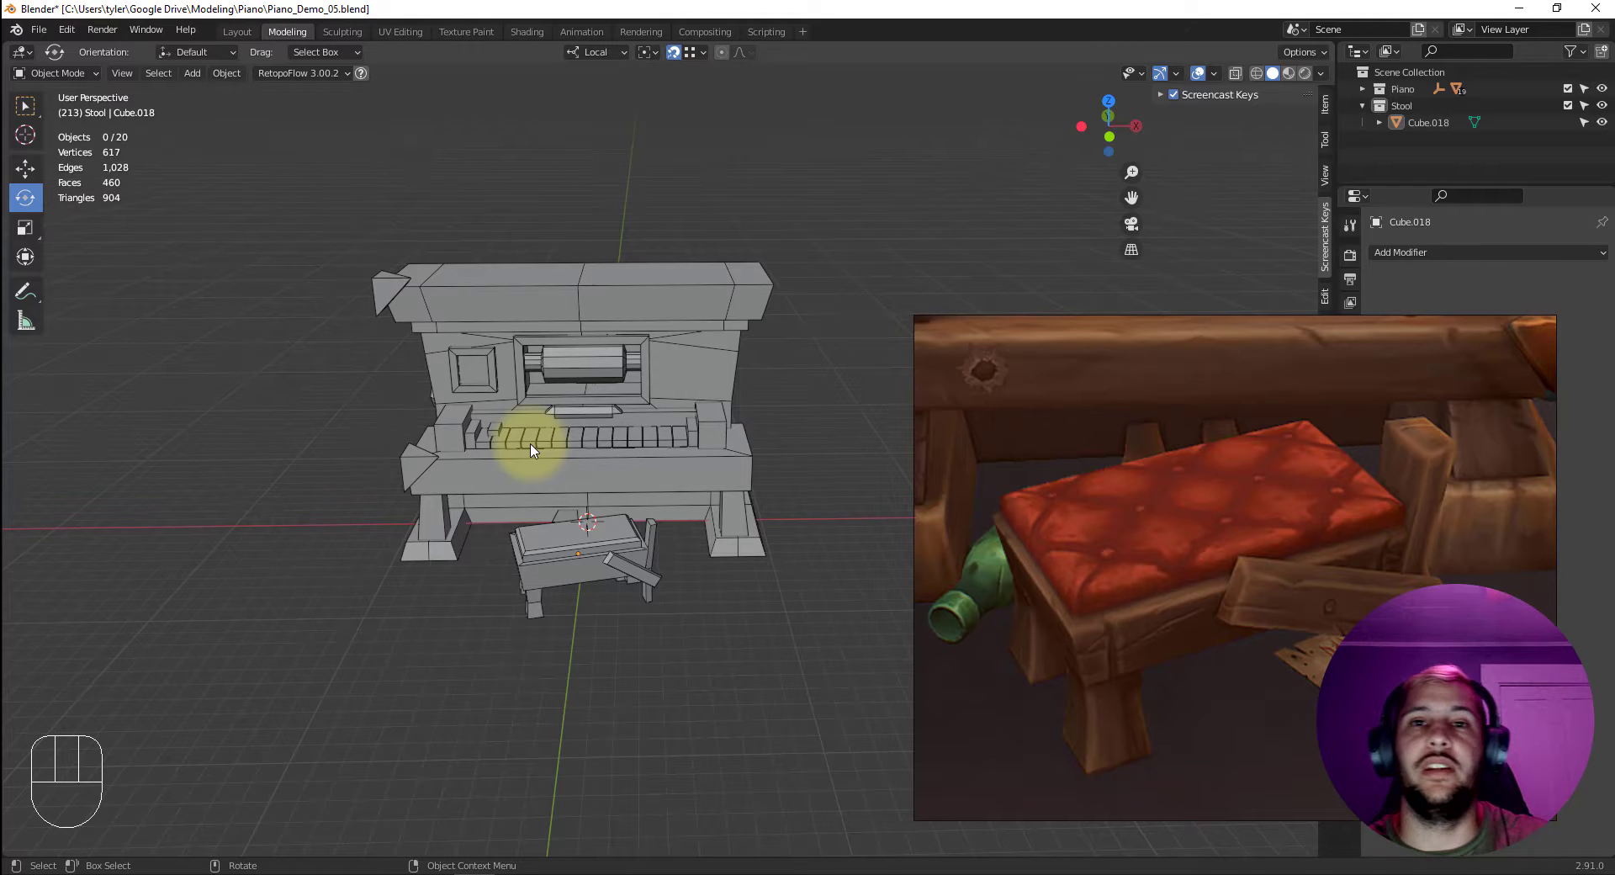
# Orbit beneath the model and switch into face editing on its underside.
pyautogui.moveTo(558, 533); pyautogui.dragTo(629, 421)
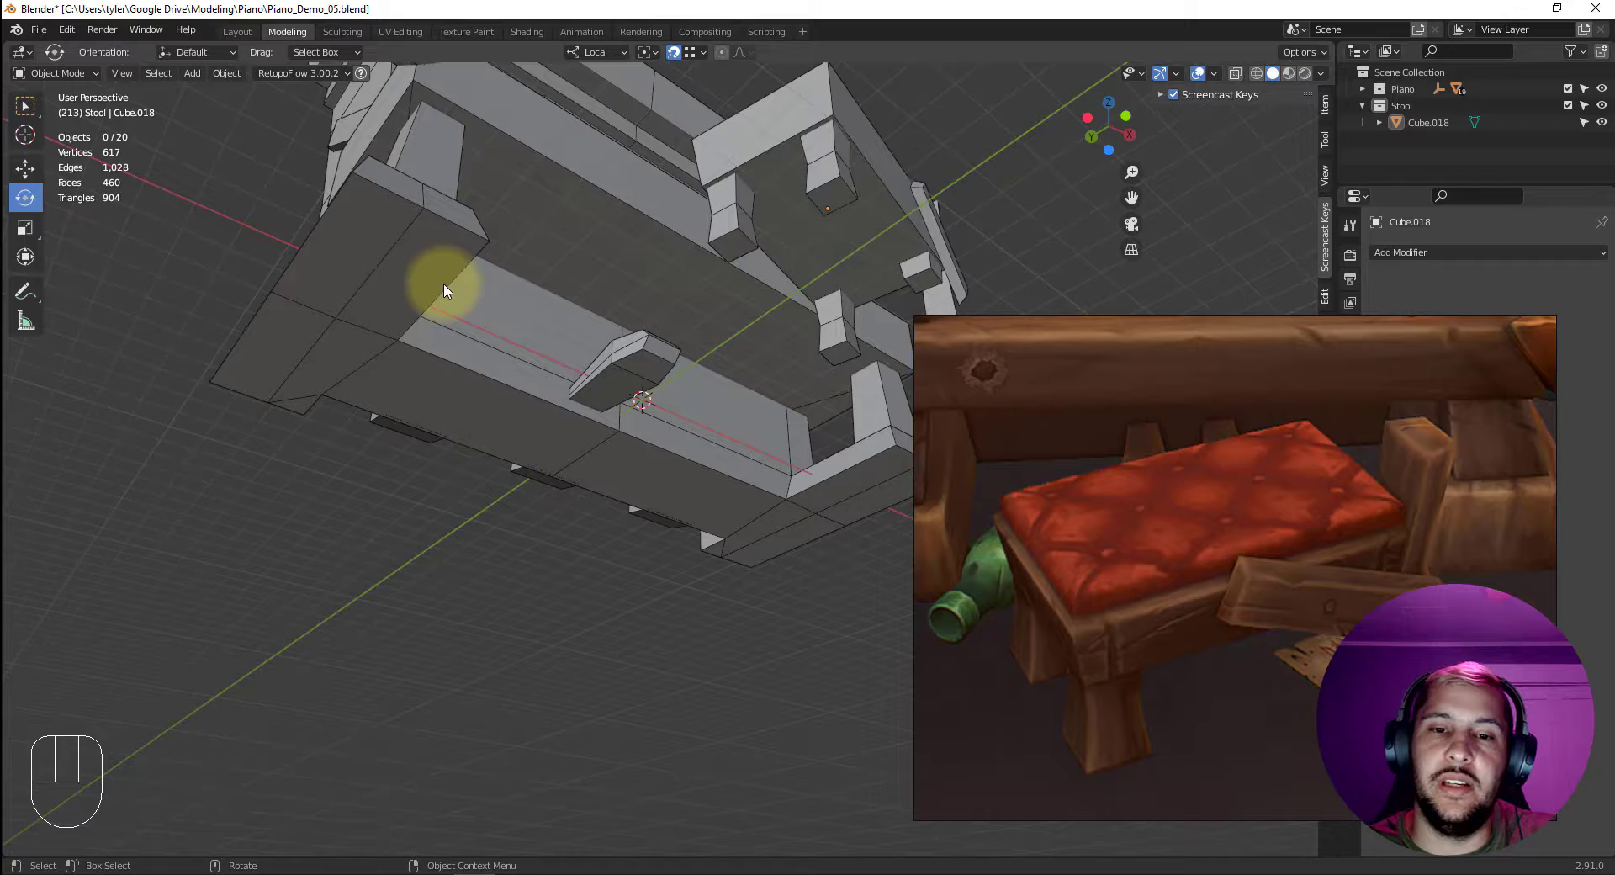
pyautogui.press('3')
pyautogui.press('4')
pyautogui.press('3')
pyautogui.press('4')
pyautogui.click(394, 285)
pyautogui.press('3')
pyautogui.click(402, 277)
pyautogui.click(390, 280)
# Select a first batch of floor-facing underside faces and delete them.
pyautogui.click(308, 323)
pyautogui.click(302, 397)
pyautogui.click(383, 386)
pyautogui.click(774, 539)
pyautogui.click(716, 547)
pyautogui.click(857, 504)
pyautogui.moveTo(821, 482); pyautogui.dragTo(690, 460)
pyautogui.press('Delete')
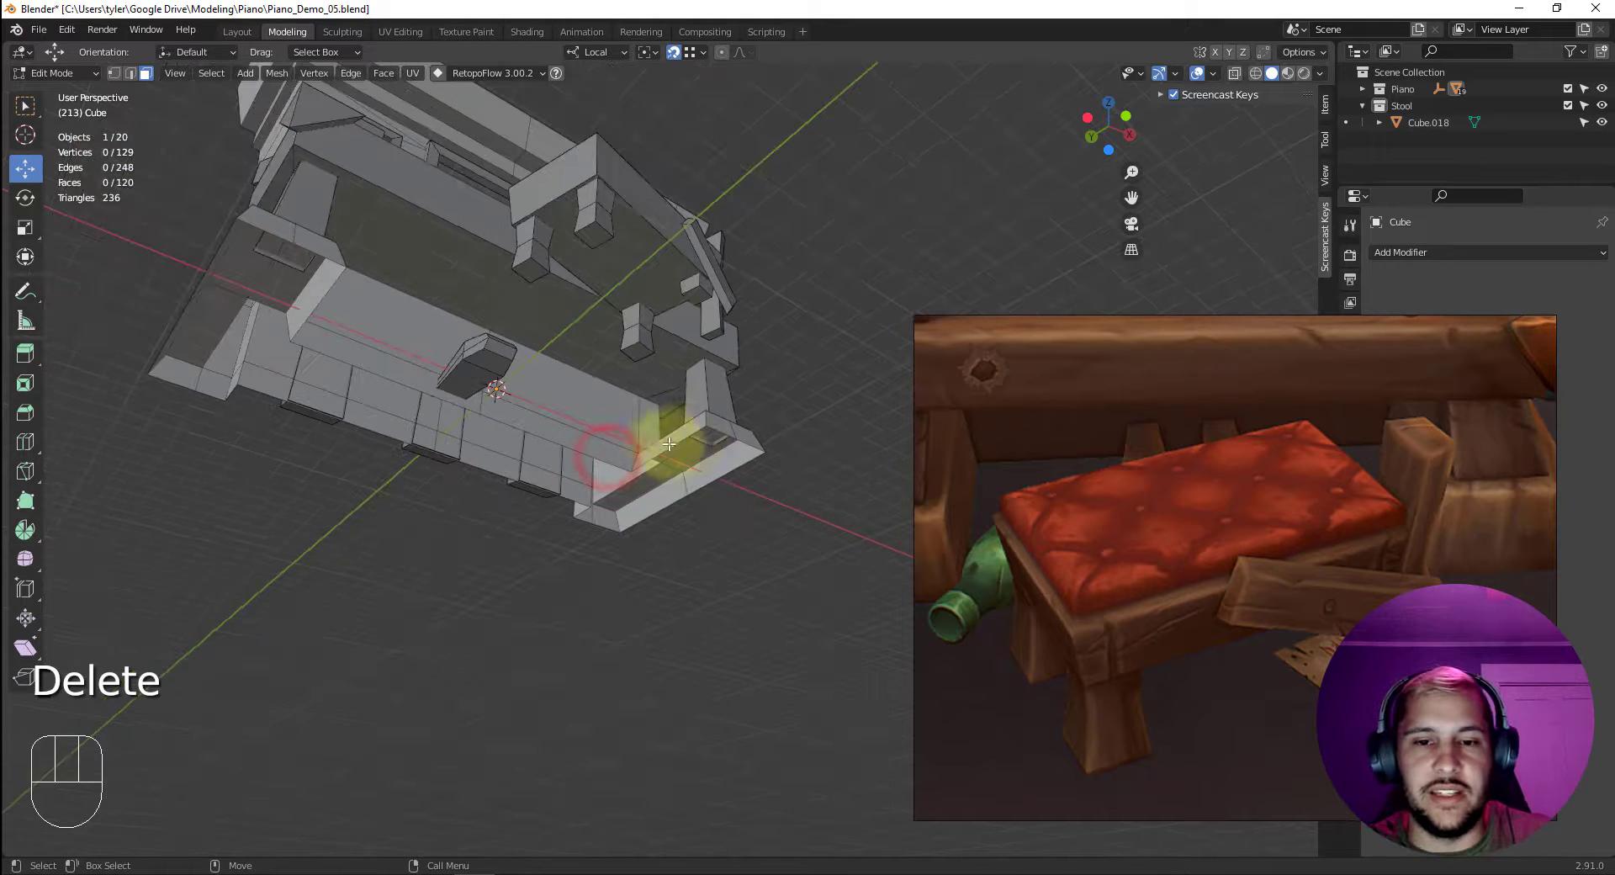
# Select the bottom face of each leg in turn and delete them all.
pyautogui.moveTo(631, 446); pyautogui.dragTo(615, 425)
pyautogui.press('4')
pyautogui.click(594, 243)
pyautogui.press('4')
pyautogui.press('3')
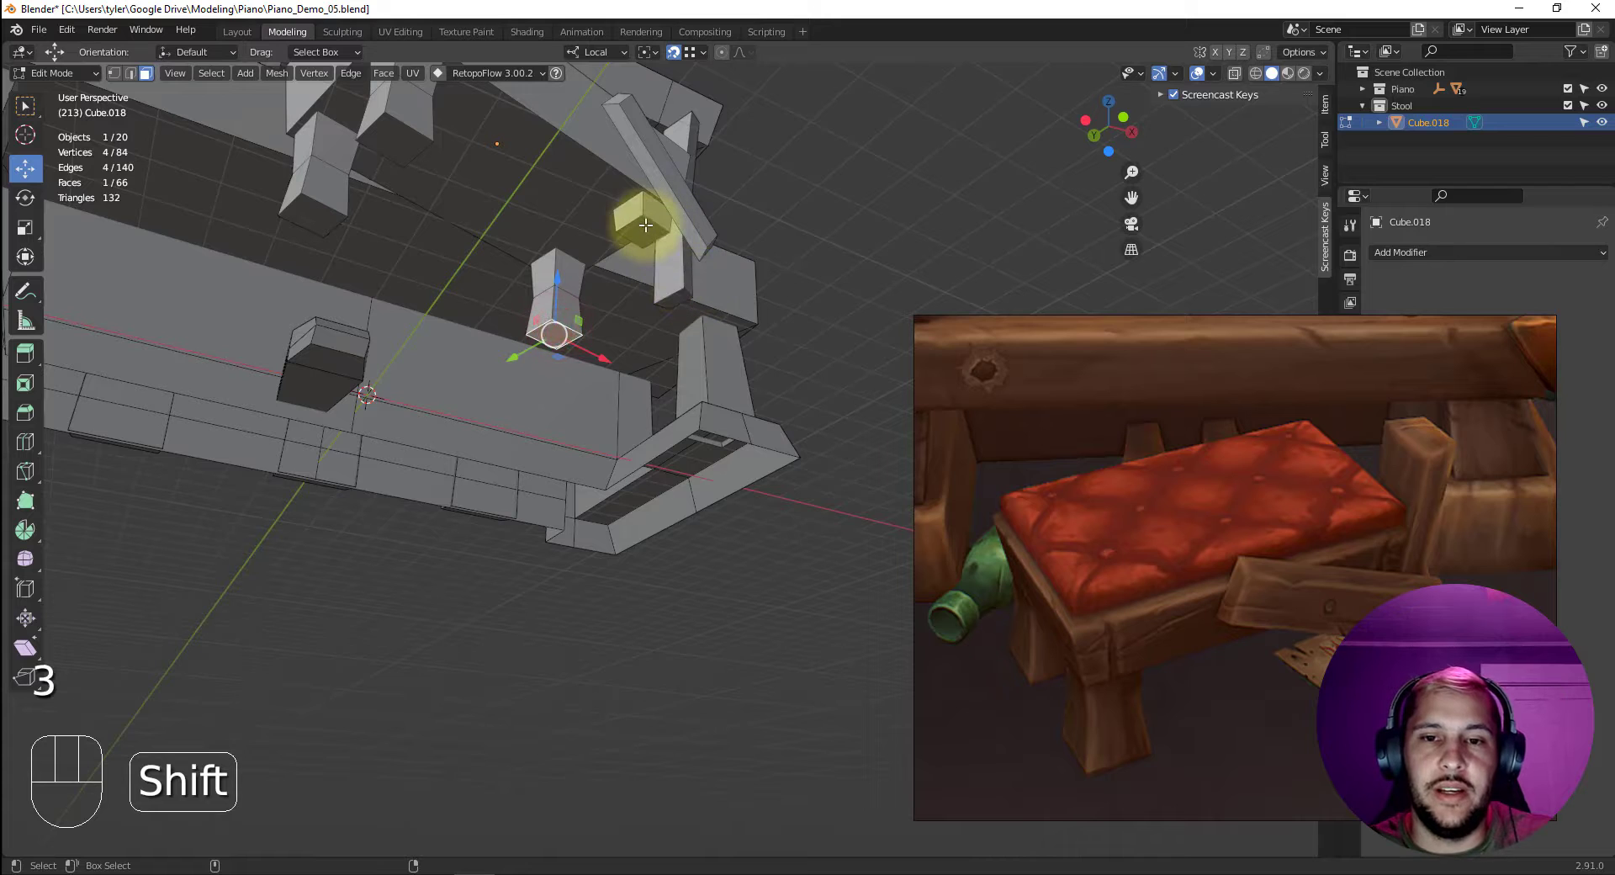
pyautogui.click(648, 232)
pyautogui.click(559, 332)
pyautogui.press('4')
pyautogui.click(832, 211)
pyautogui.press('3')
pyautogui.click(308, 207)
pyautogui.click(398, 133)
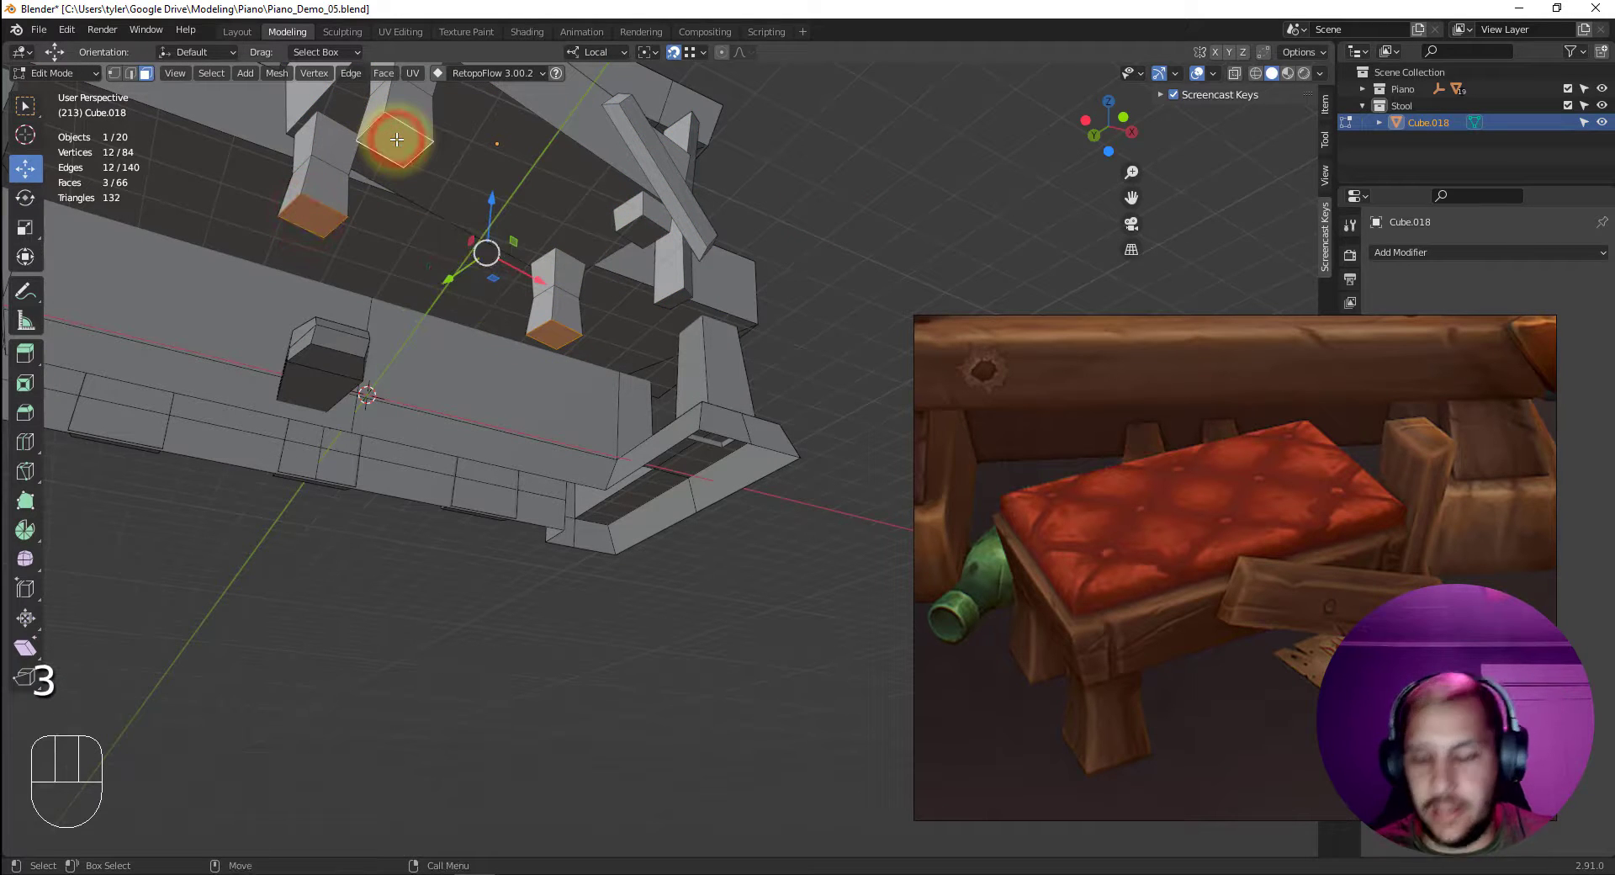
pyautogui.press('Delete')
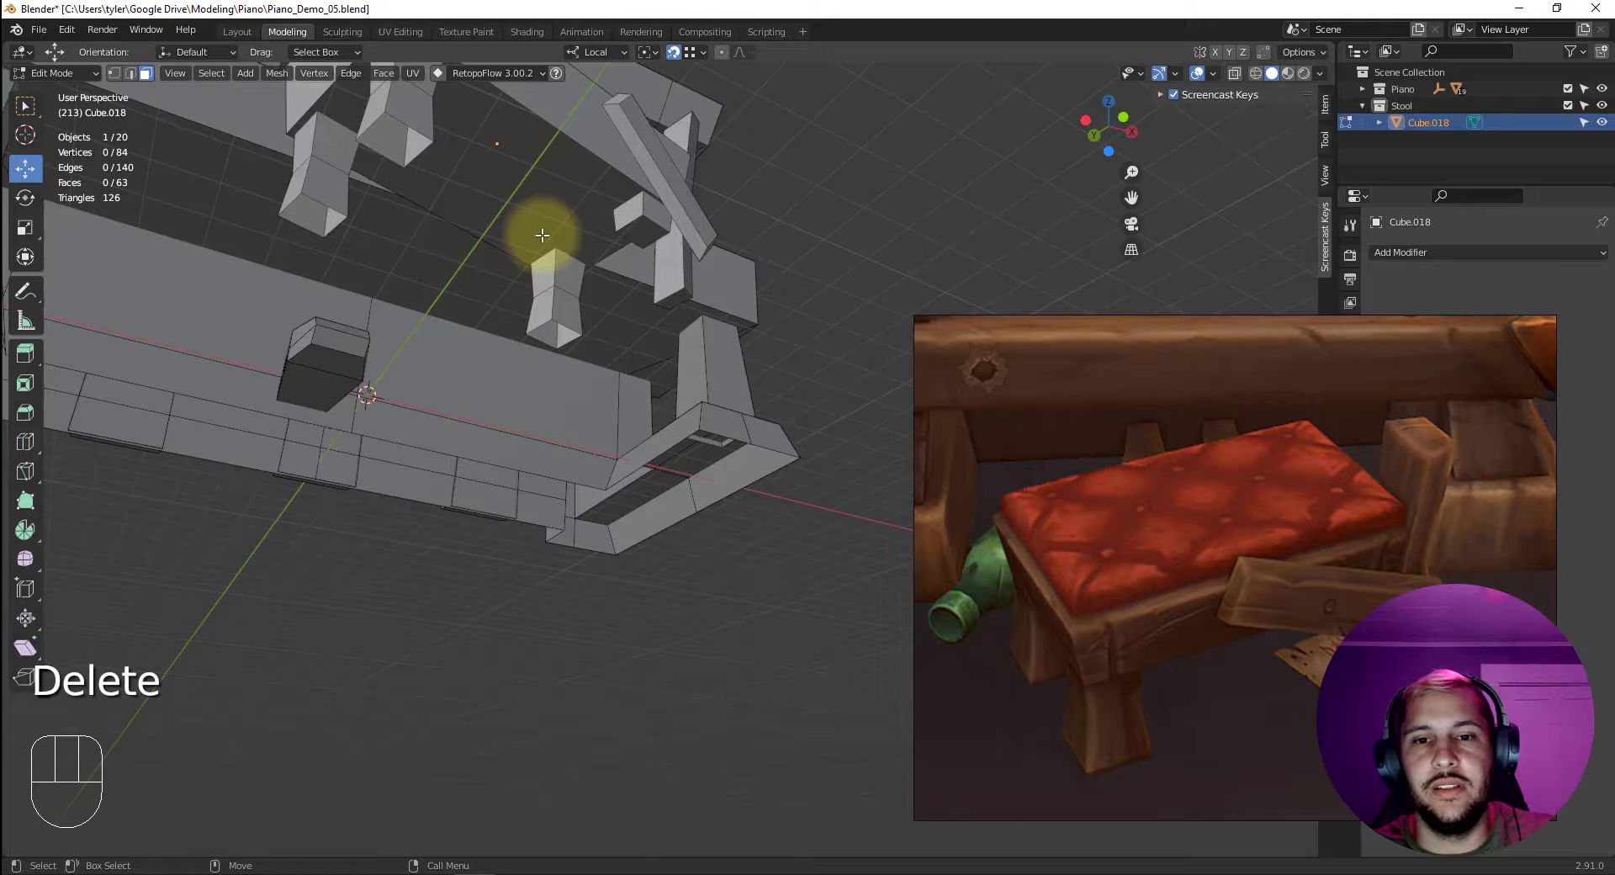
# Remove one remaining hidden bottom face and return the stool to Object Mode.
pyautogui.moveTo(743, 371); pyautogui.dragTo(564, 404)
pyautogui.moveTo(537, 393); pyautogui.dragTo(612, 423)
pyautogui.moveTo(571, 415); pyautogui.dragTo(543, 365)
pyautogui.click(406, 276)
pyautogui.press('Delete')
pyautogui.moveTo(485, 373); pyautogui.dragTo(492, 453)
pyautogui.press('4')
pyautogui.press('5')
pyautogui.press('4')
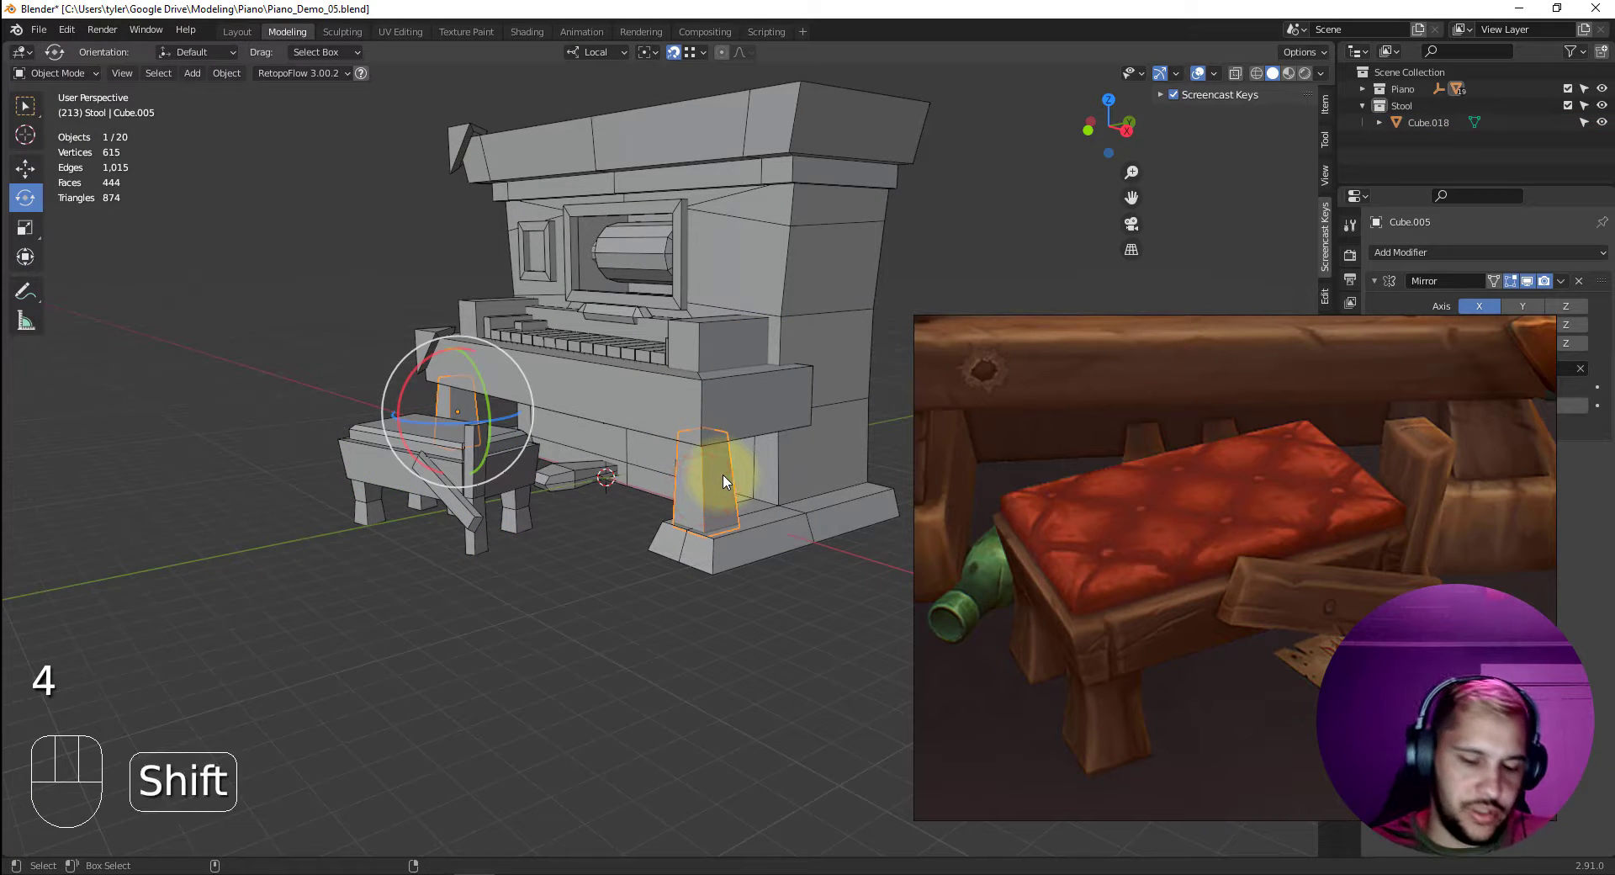
# Isolate the first slanted back board in Local View and frame it from behind.
pyautogui.press('shift+i')
pyautogui.moveTo(757, 484); pyautogui.dragTo(713, 402)
pyautogui.press('shift+i')
pyautogui.moveTo(763, 472); pyautogui.dragTo(725, 467)
pyautogui.click(663, 454)
pyautogui.middleClick(659, 440)
pyautogui.moveTo(564, 477); pyautogui.dragTo(745, 458)
pyautogui.press('alt+s')
pyautogui.click(820, 462)
pyautogui.middleClick(686, 450)
pyautogui.press('shift+i')
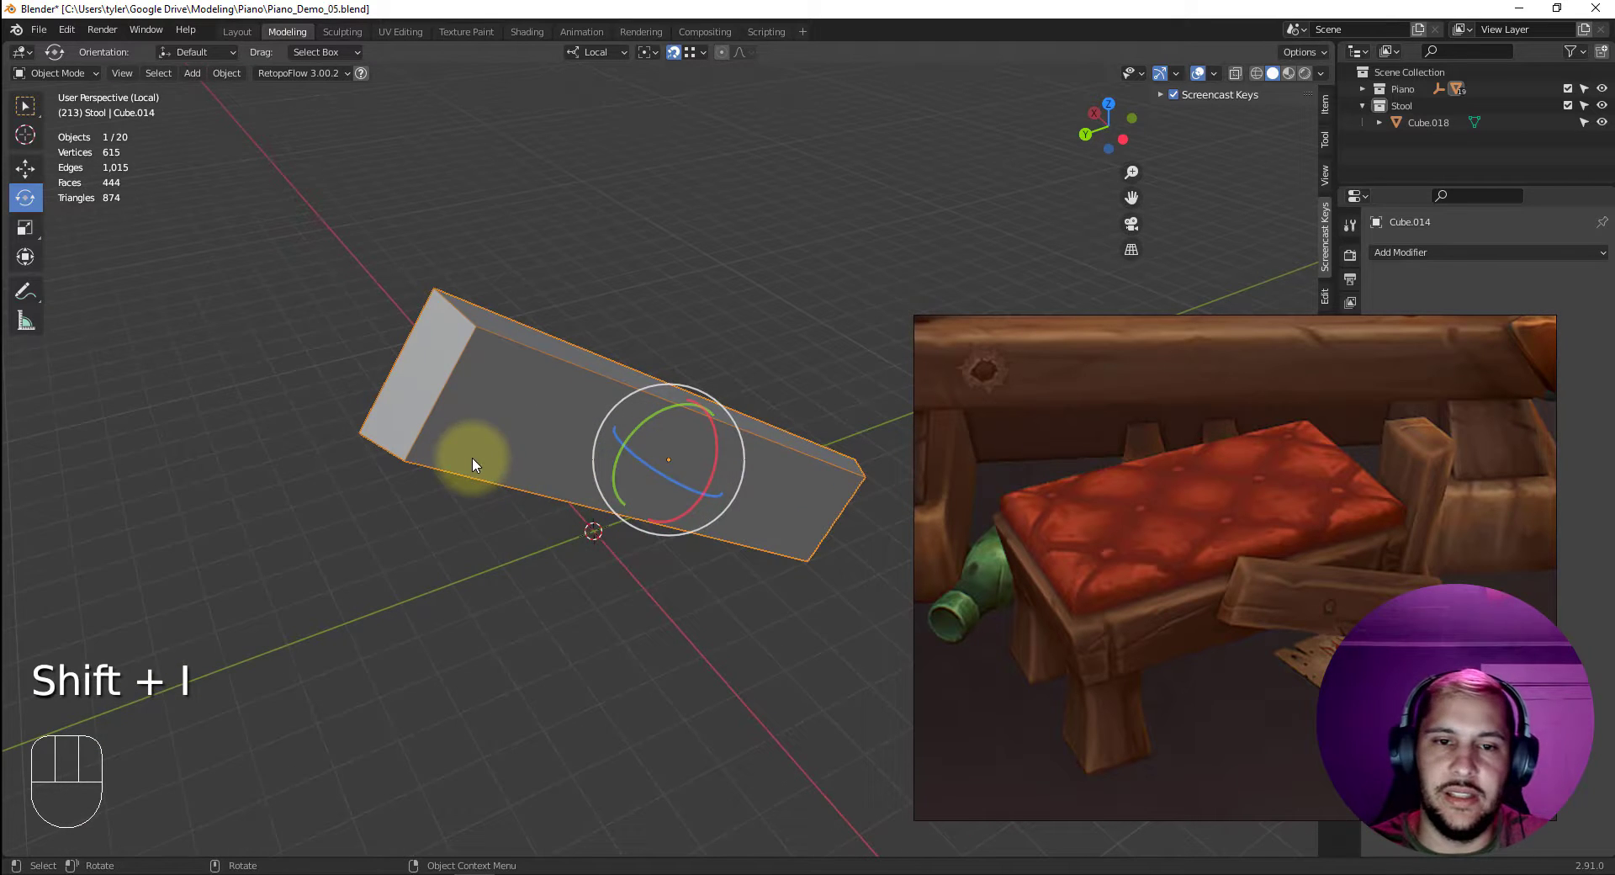
# Edit the first board, select its unseen back face and delete it.
pyautogui.press('space')
pyautogui.moveTo(351, 566); pyautogui.dragTo(601, 510)
pyautogui.press('3')
pyautogui.press('4')
pyautogui.click(783, 477)
pyautogui.press('3')
pyautogui.click(783, 467)
pyautogui.press('Delete')
# Isolate the second slanted board and delete its hidden back face.
pyautogui.press('shift+i')
pyautogui.click(656, 461)
pyautogui.press('4')
pyautogui.moveTo(604, 442); pyautogui.dragTo(667, 454)
pyautogui.press('shift+i')
pyautogui.moveTo(640, 496); pyautogui.dragTo(742, 472)
pyautogui.press('4')
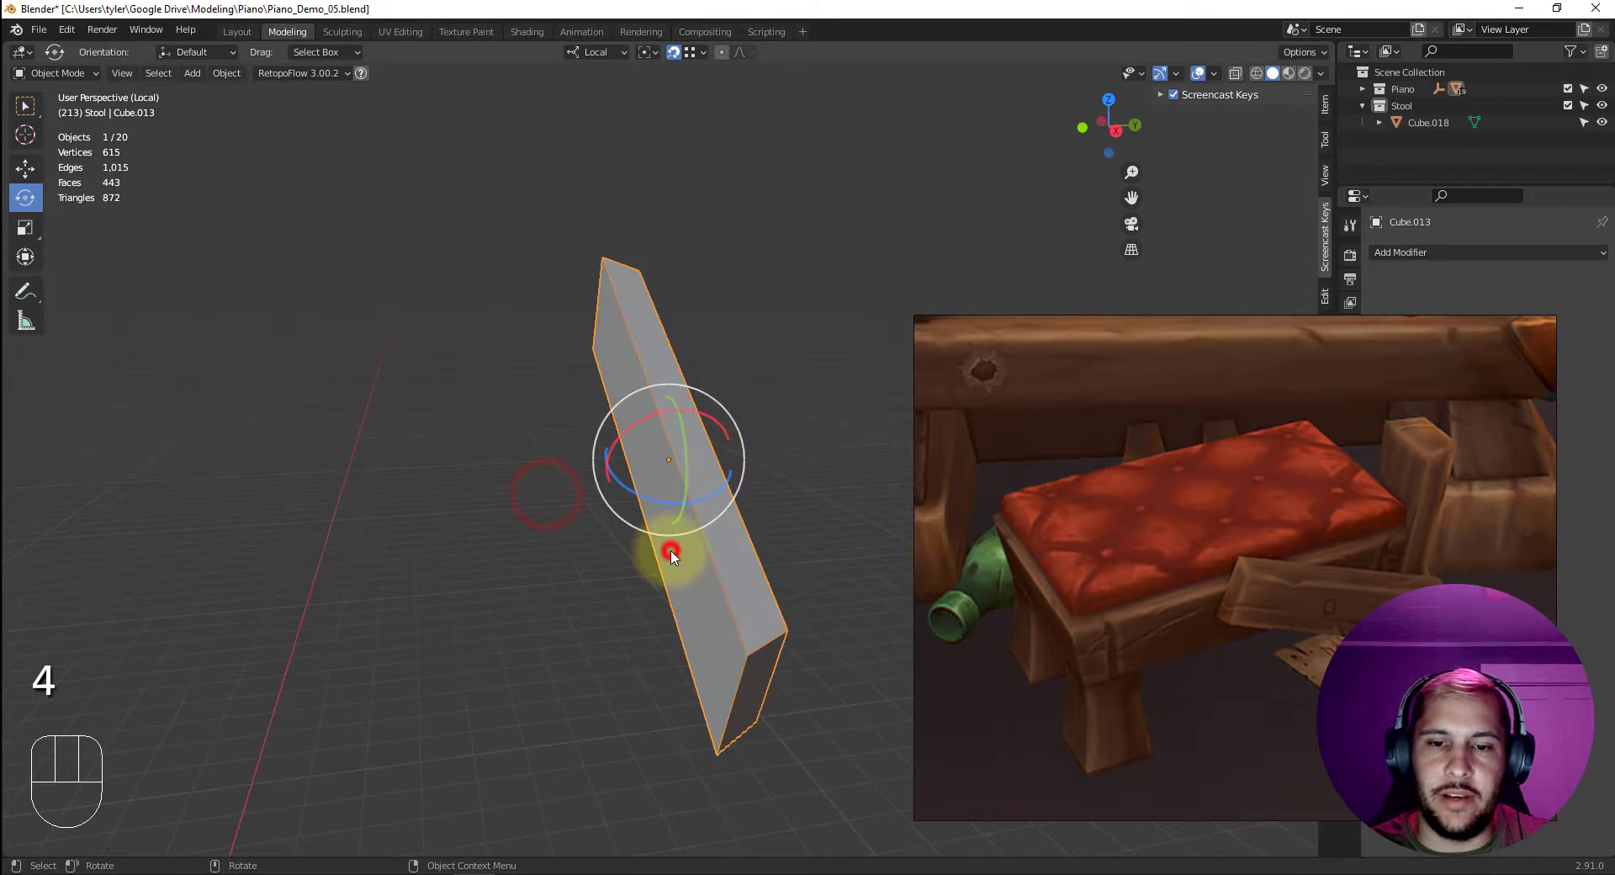
pyautogui.press('3')
pyautogui.click(672, 544)
pyautogui.press('Delete')
# Isolate the third slanted board and delete its hidden back face.
pyautogui.press('shift+i')
pyautogui.press('4')
pyautogui.press('5')
pyautogui.press('4')
pyautogui.click(604, 511)
pyautogui.moveTo(632, 535); pyautogui.dragTo(690, 526)
pyautogui.press('shift+i')
pyautogui.moveTo(622, 537); pyautogui.dragTo(731, 531)
pyautogui.press('4')
pyautogui.press('3')
pyautogui.click(773, 482)
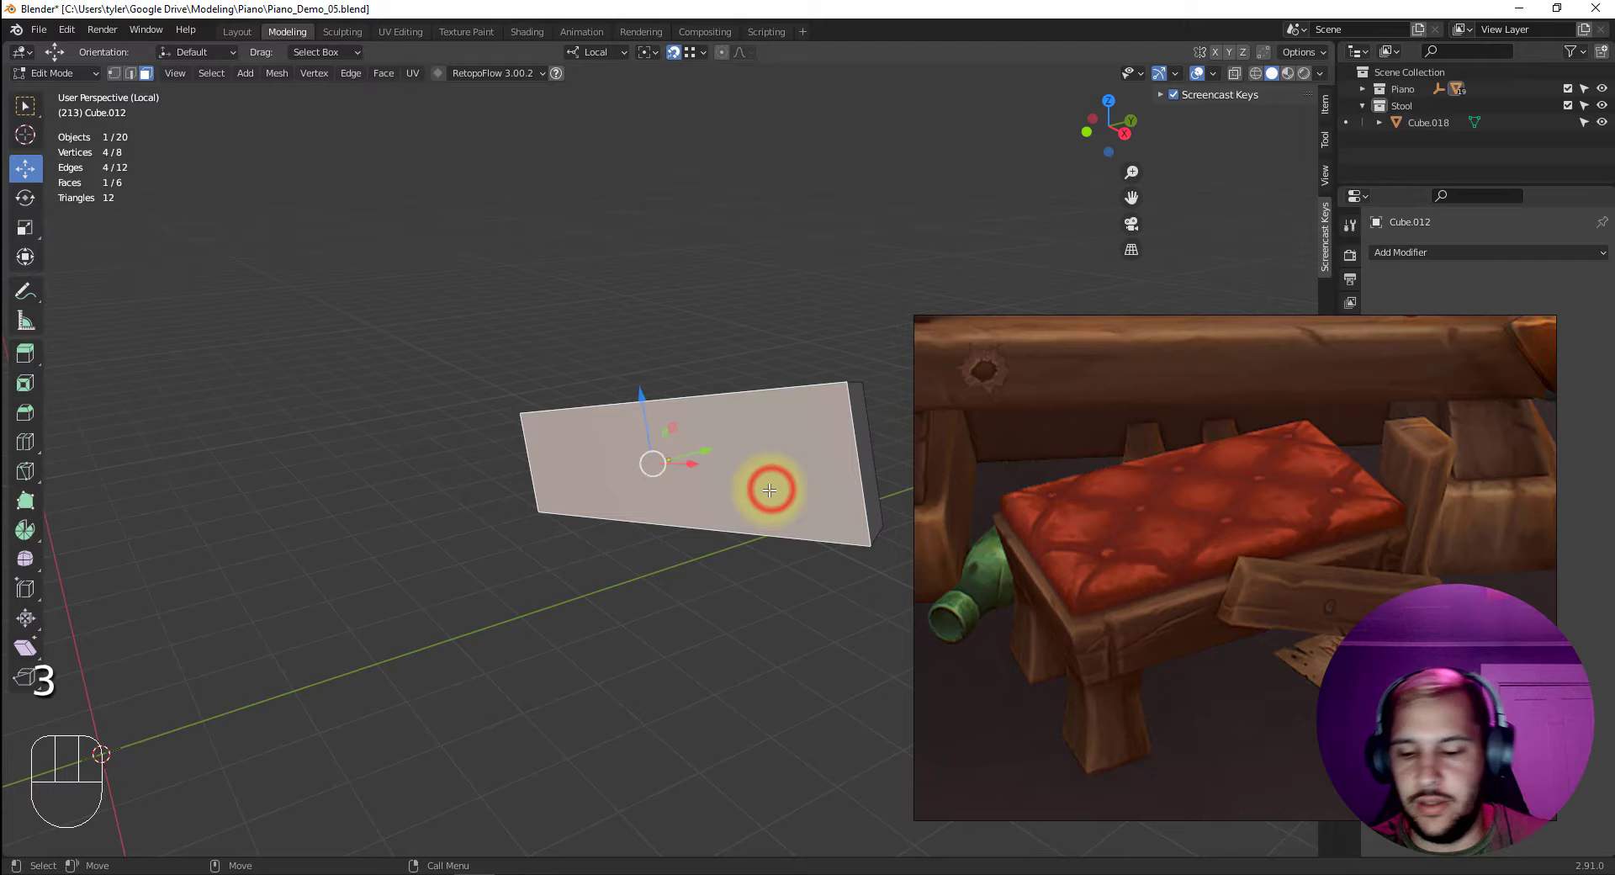
pyautogui.press('Delete')
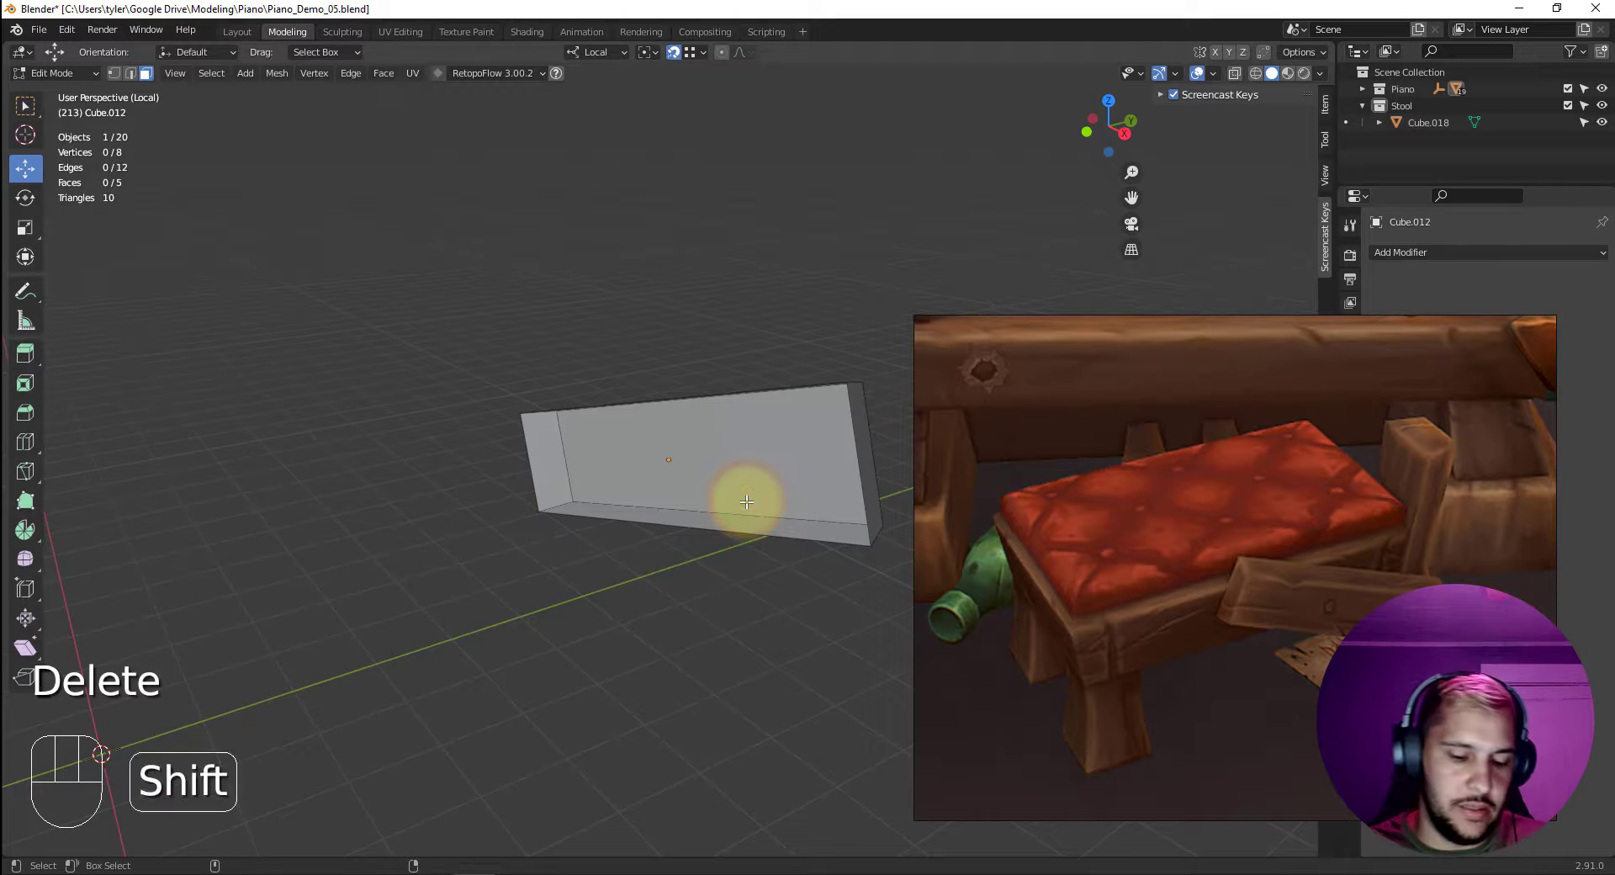
# Leave Local View and look at the whole piano straight from behind.
pyautogui.press('shift+i')
pyautogui.moveTo(702, 500); pyautogui.dragTo(672, 414)
pyautogui.moveTo(716, 408); pyautogui.dragTo(646, 491)
pyautogui.press('v')
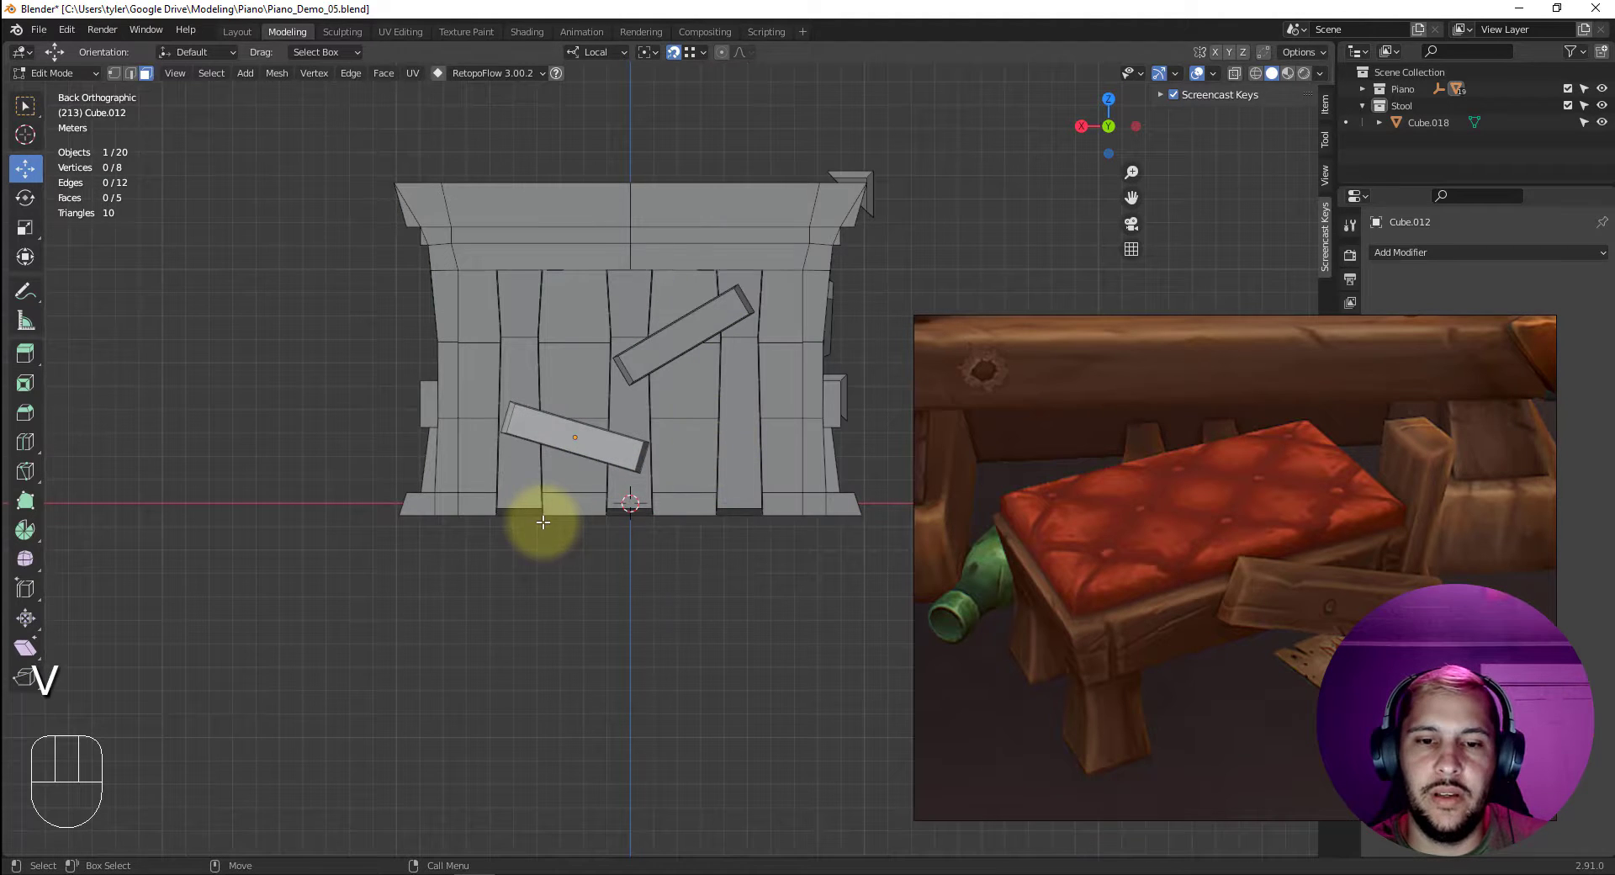
pyautogui.press('4')
pyautogui.click(535, 516)
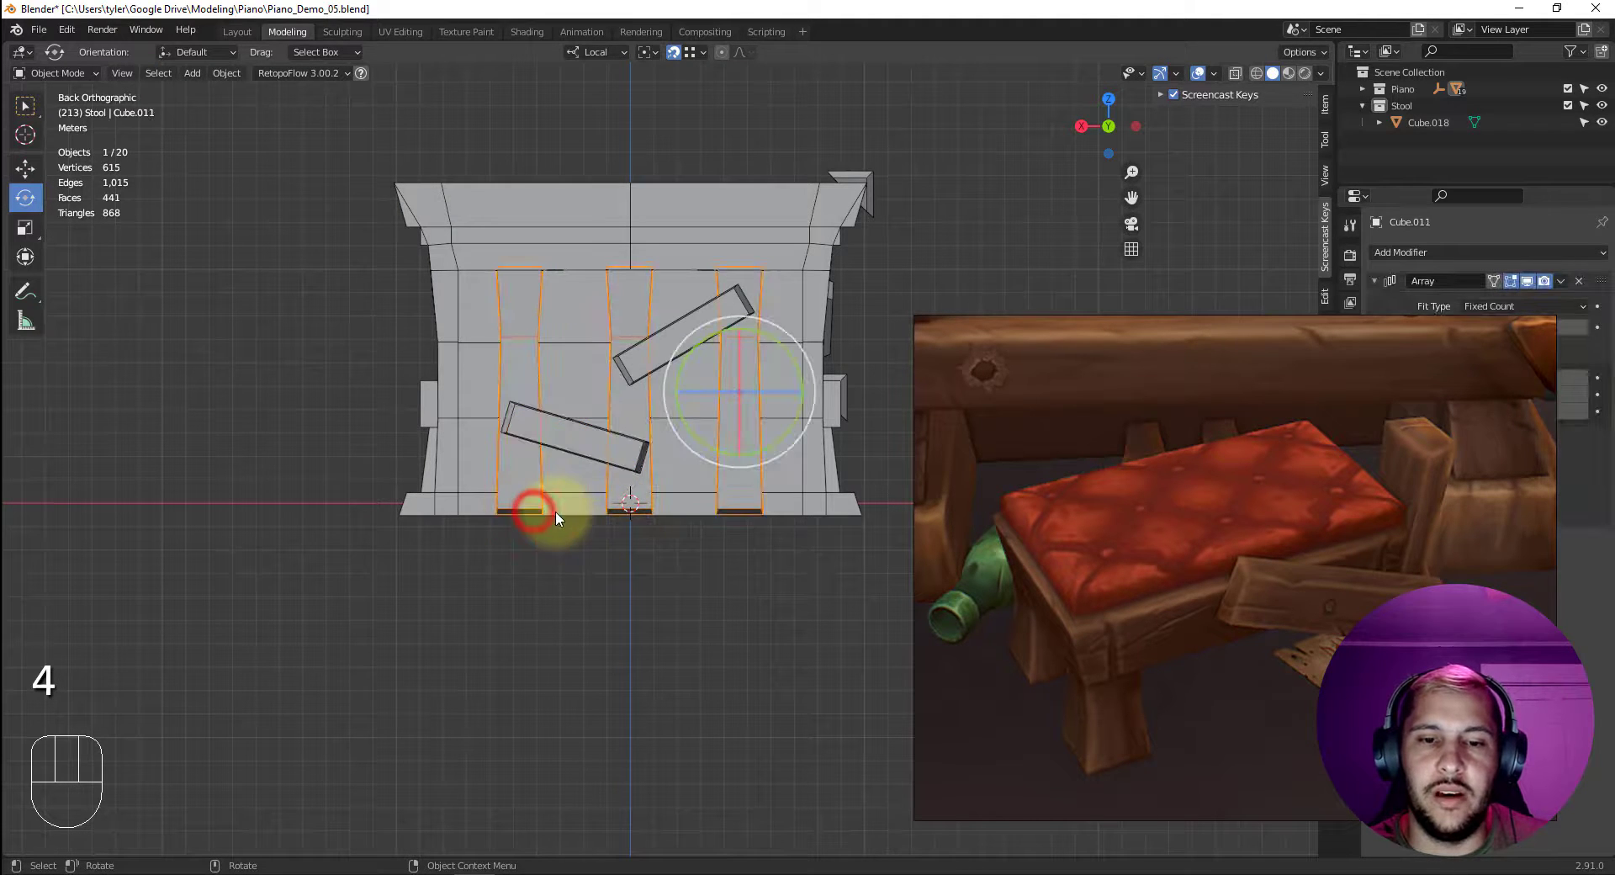
pyautogui.press('3')
pyautogui.click(520, 505)
pyautogui.press('5')
pyautogui.press('4')
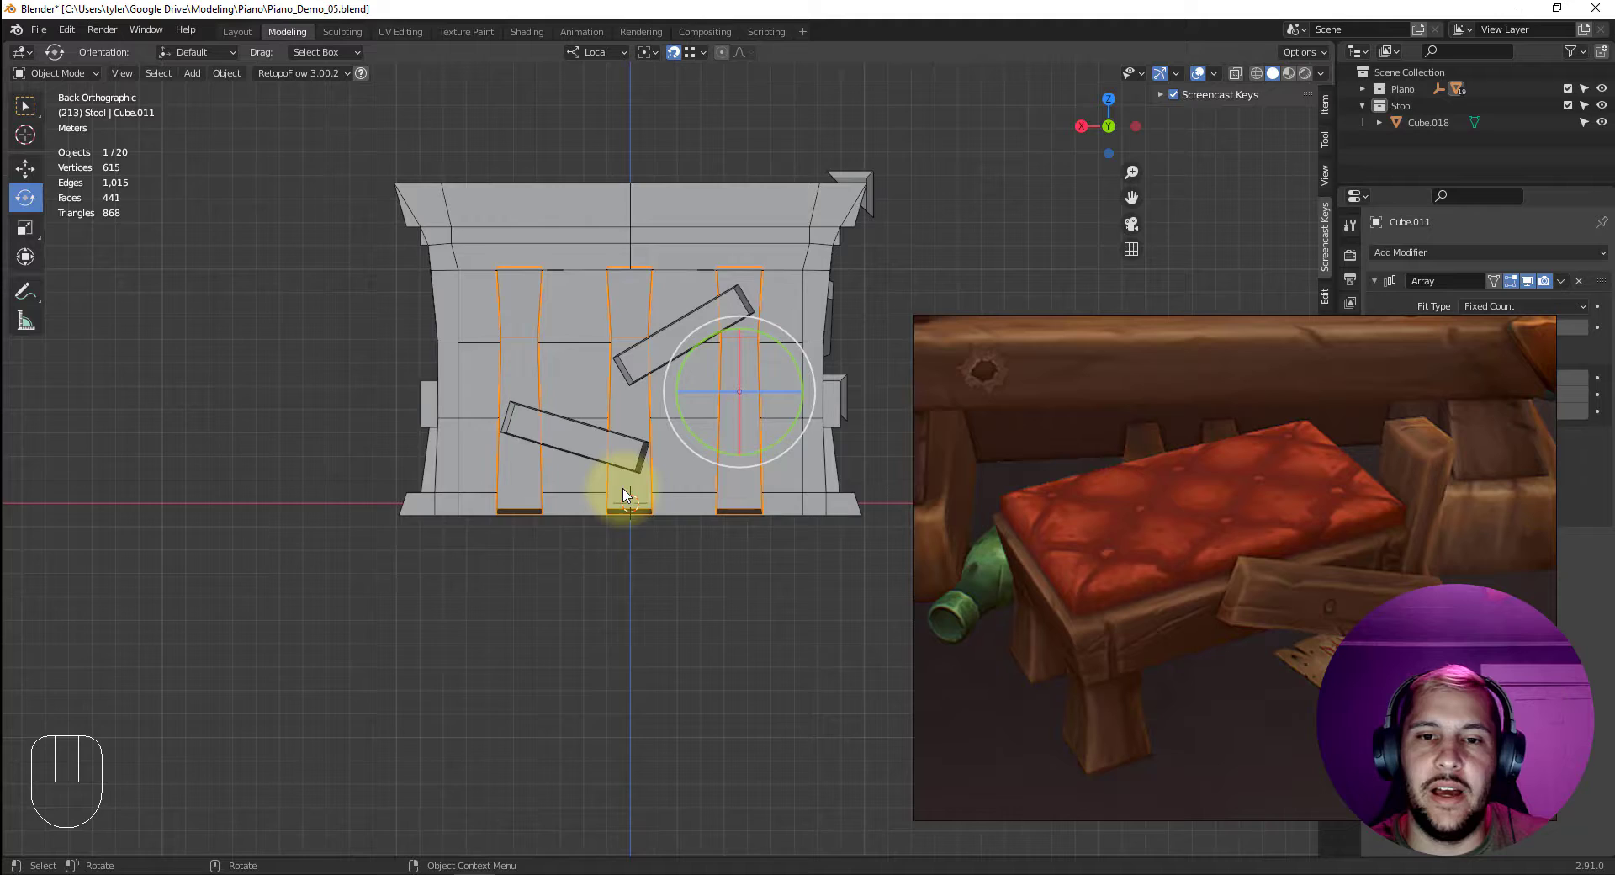
pyautogui.moveTo(584, 483); pyautogui.dragTo(641, 502)
pyautogui.press('shift+i')
pyautogui.moveTo(560, 481); pyautogui.dragTo(606, 457)
pyautogui.press('shift+z')
pyautogui.press('shift+i')
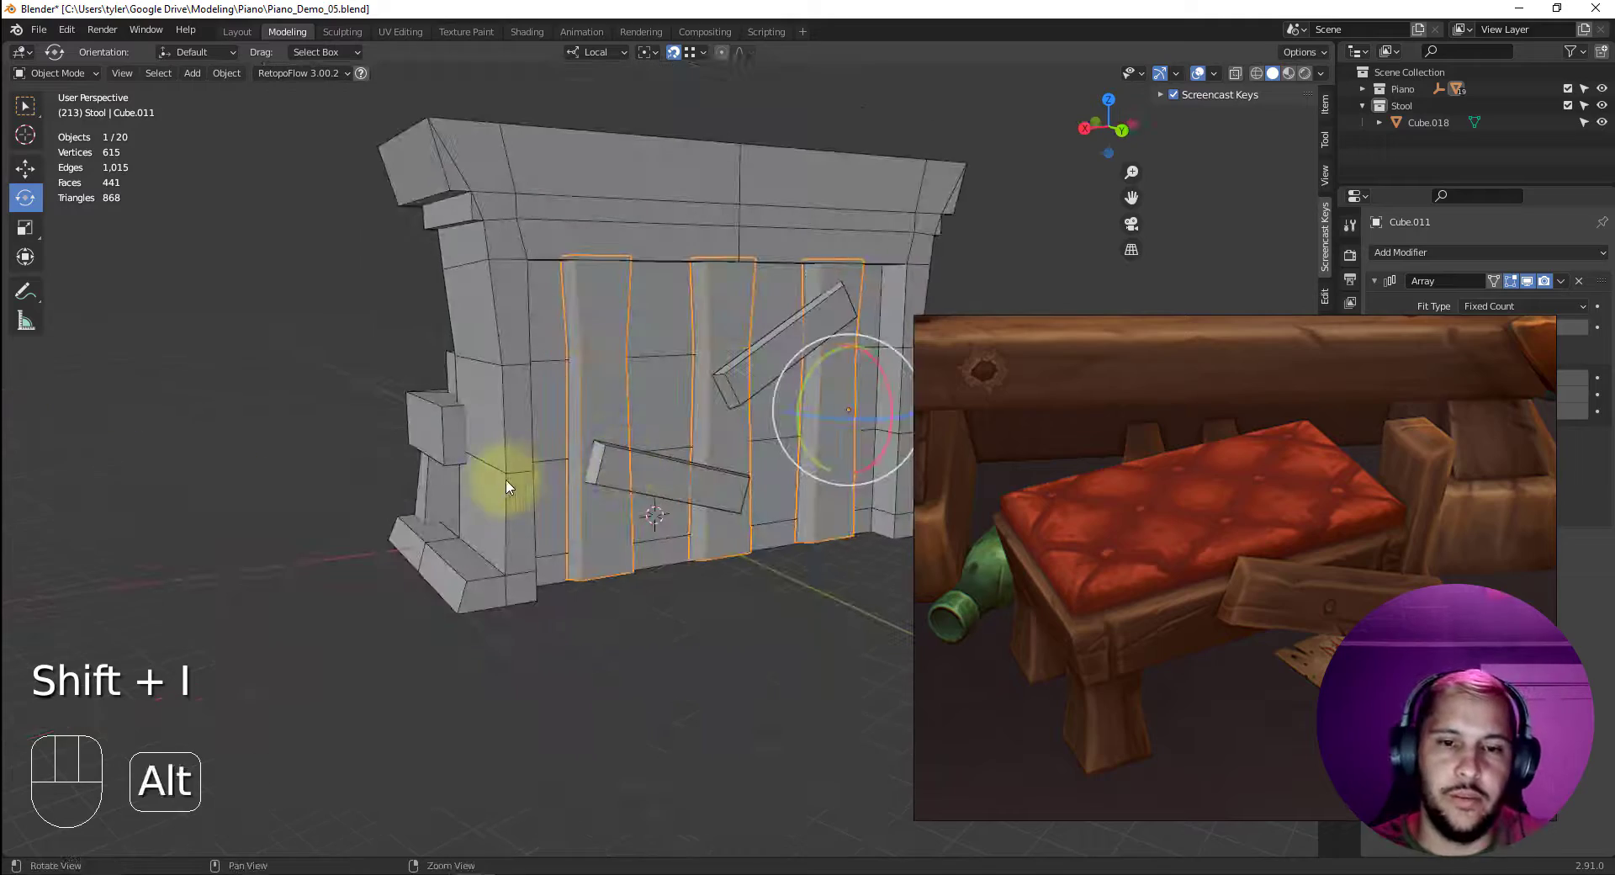
pyautogui.moveTo(510, 489); pyautogui.dragTo(653, 456)
pyautogui.moveTo(562, 456); pyautogui.dragTo(423, 506)
pyautogui.press('alt+s')
pyautogui.click(509, 506)
pyautogui.middleClick(661, 381)
pyautogui.moveTo(556, 476); pyautogui.dragTo(574, 489)
pyautogui.click(535, 429)
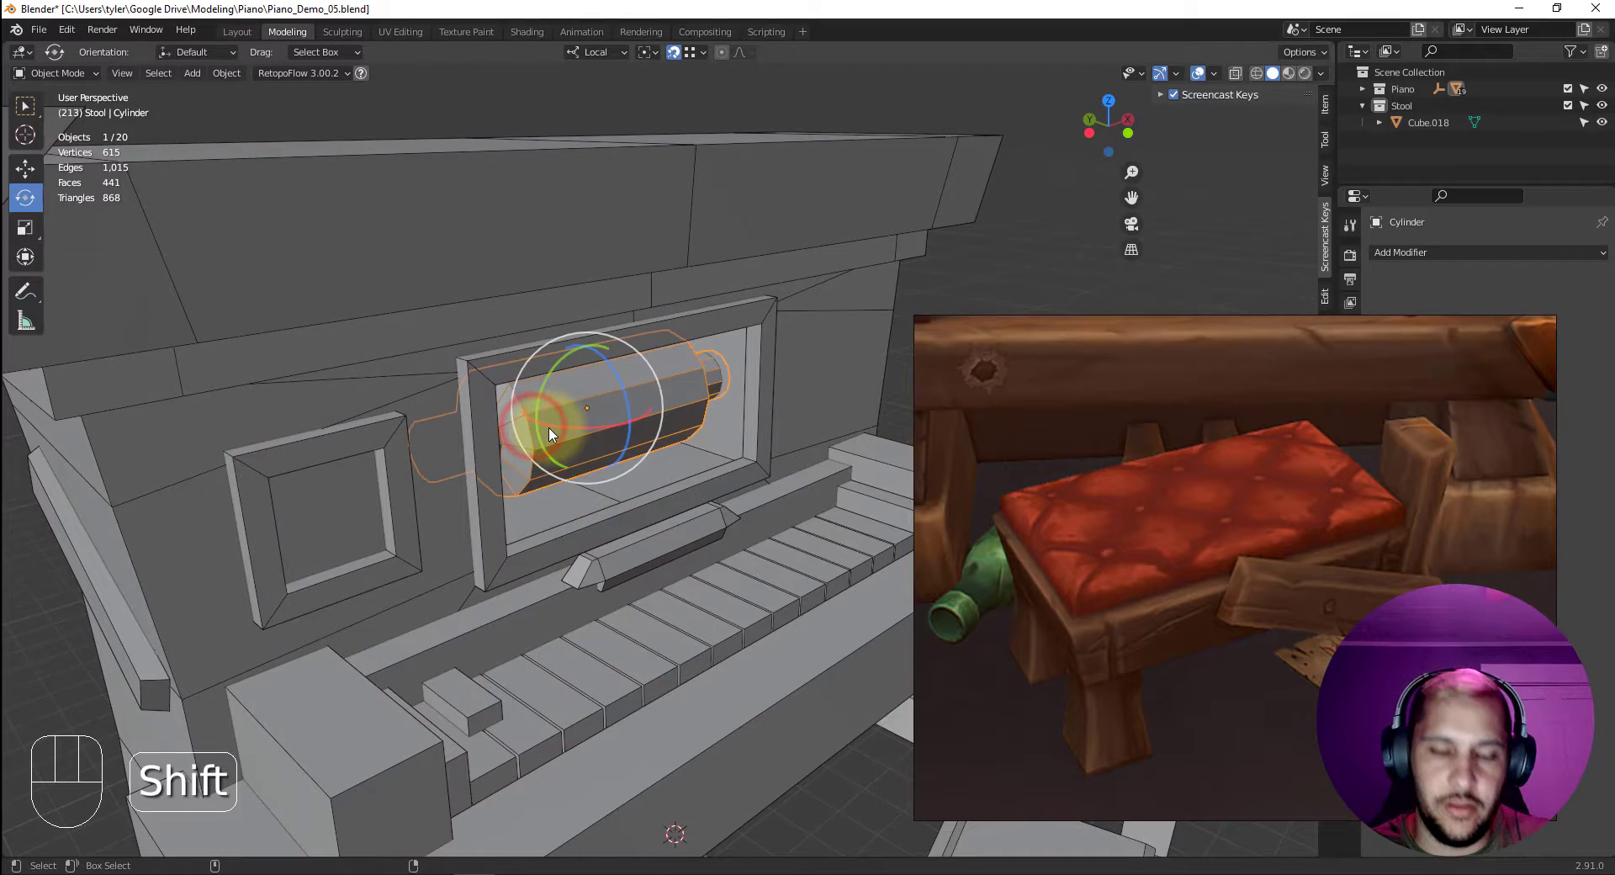
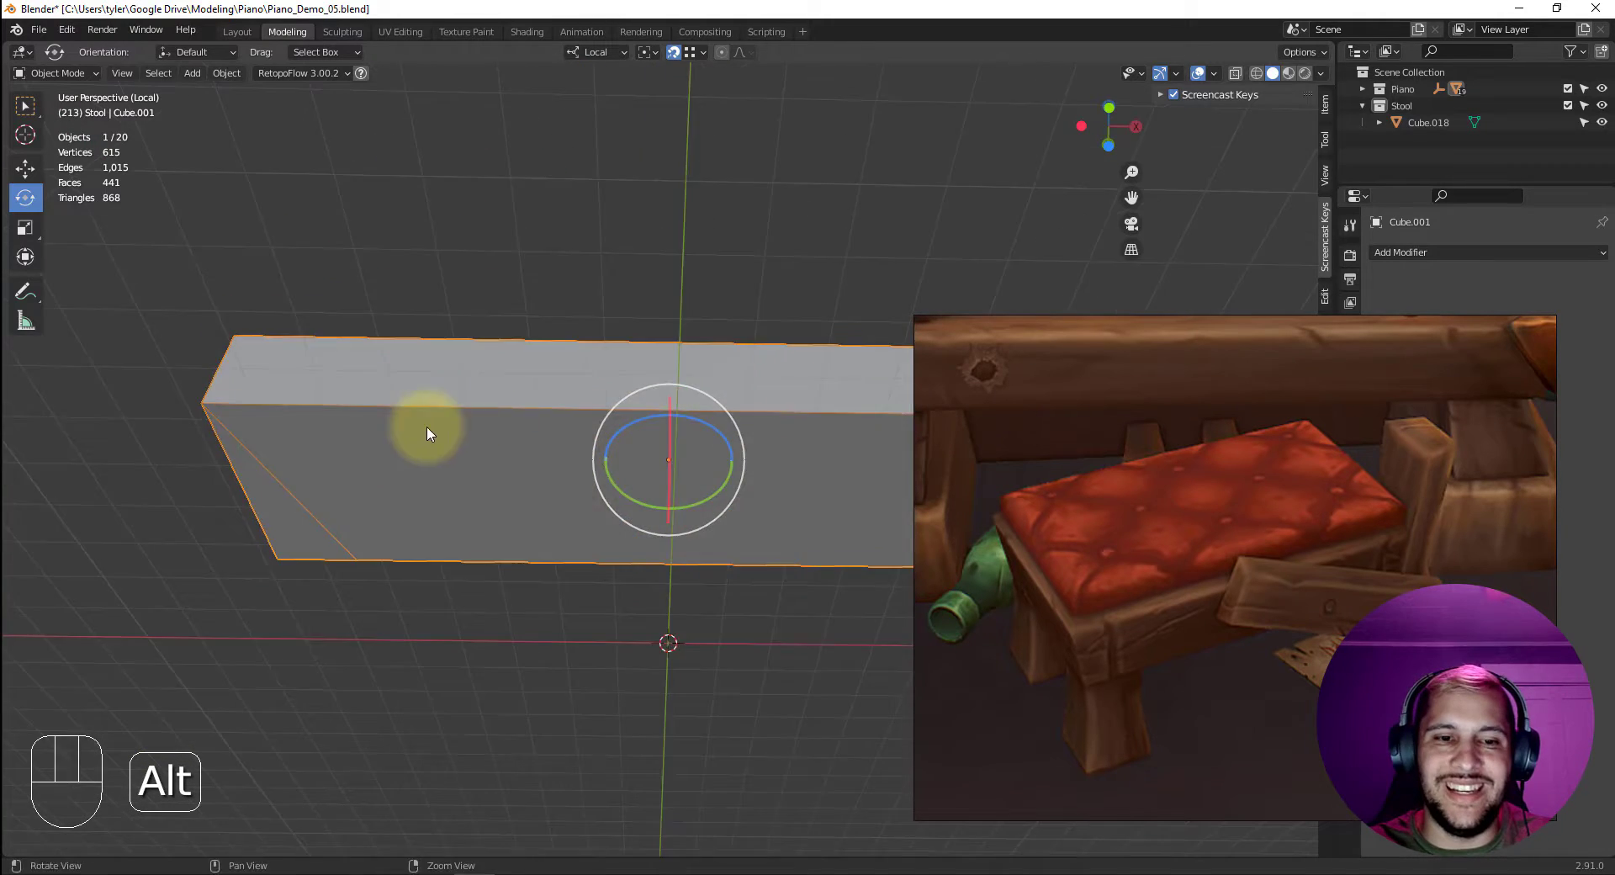
# Exit Local View, select the main piano body Cube and isolate it on its own.
pyautogui.moveTo(441, 434); pyautogui.dragTo(300, 421)
pyautogui.moveTo(533, 426); pyautogui.dragTo(539, 421)
pyautogui.middleClick(518, 446)
pyautogui.press('shift+i')
pyautogui.middleClick(416, 476)
pyautogui.click(424, 486)
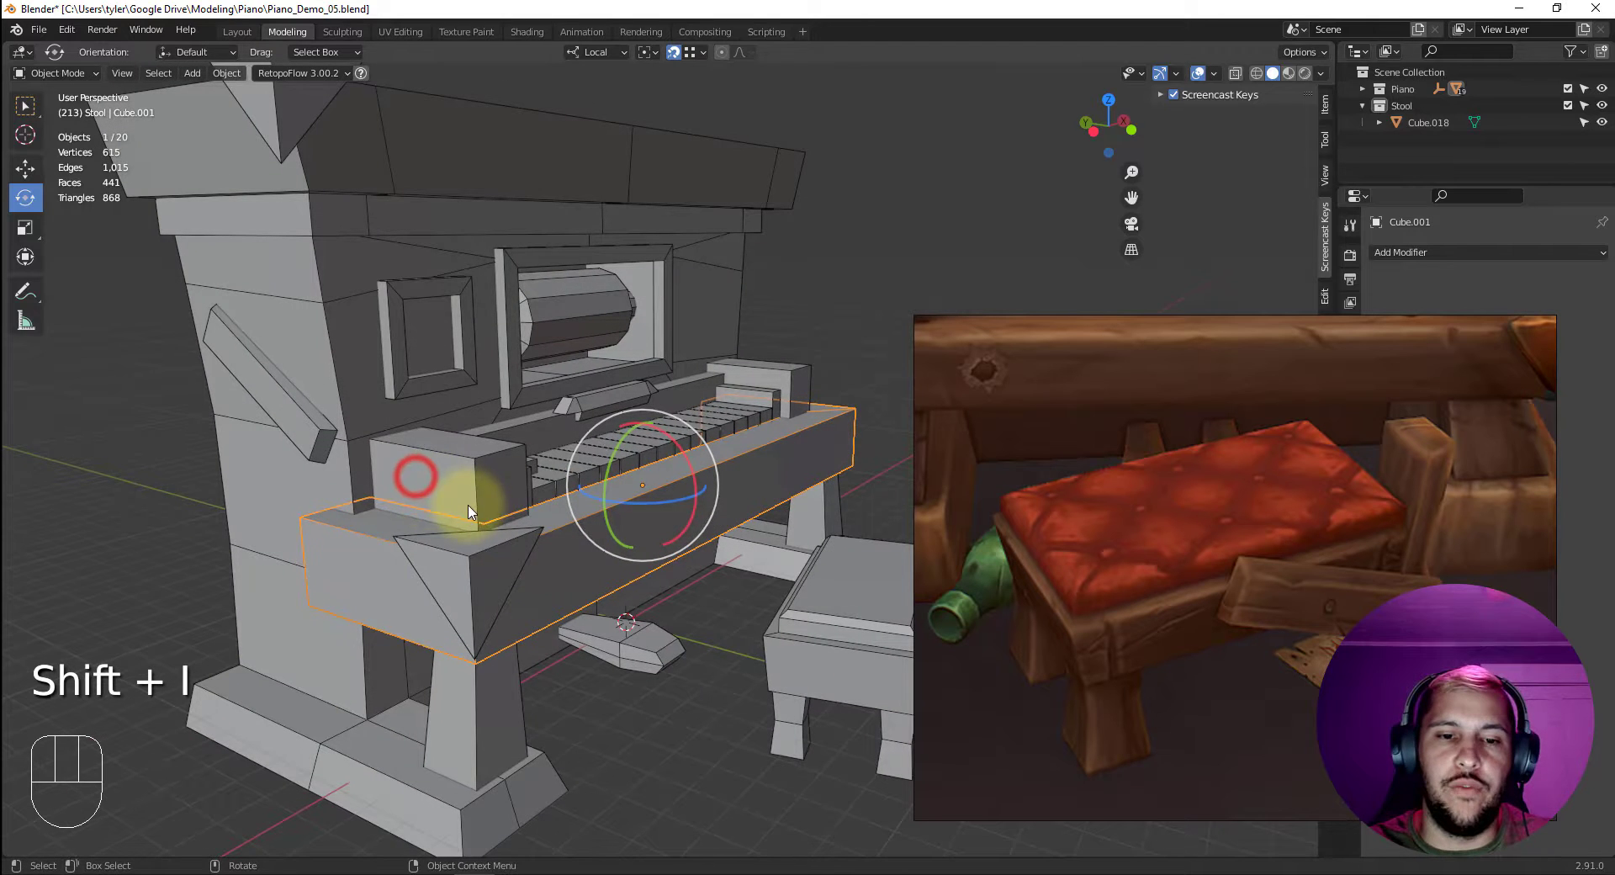
pyautogui.moveTo(534, 506); pyautogui.dragTo(548, 402)
pyautogui.click(536, 508)
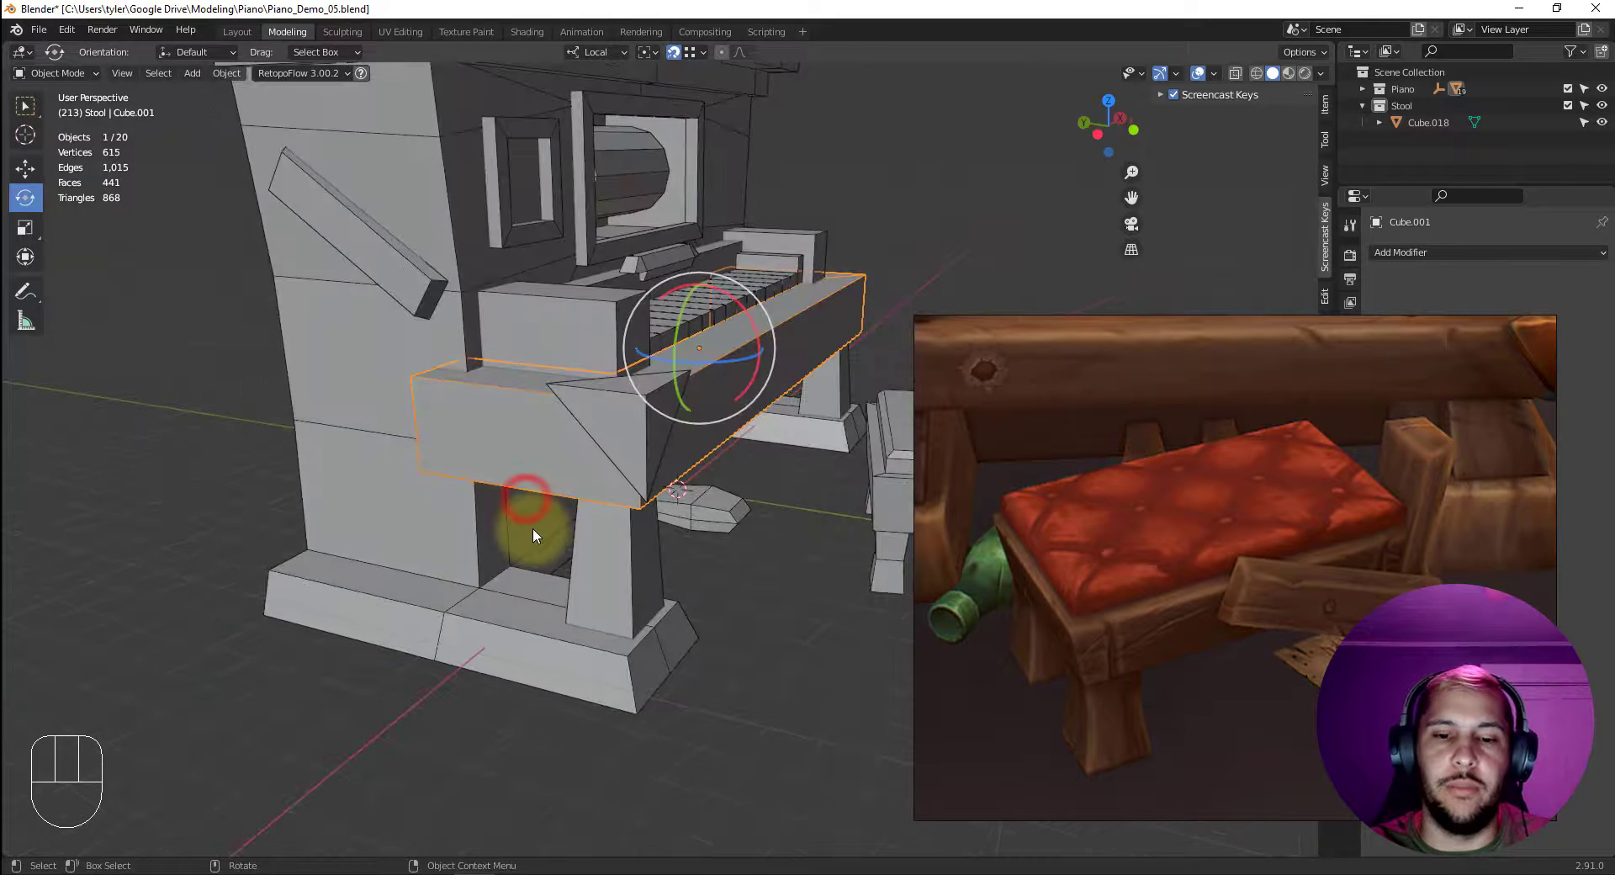
pyautogui.press('4')
pyautogui.click(430, 514)
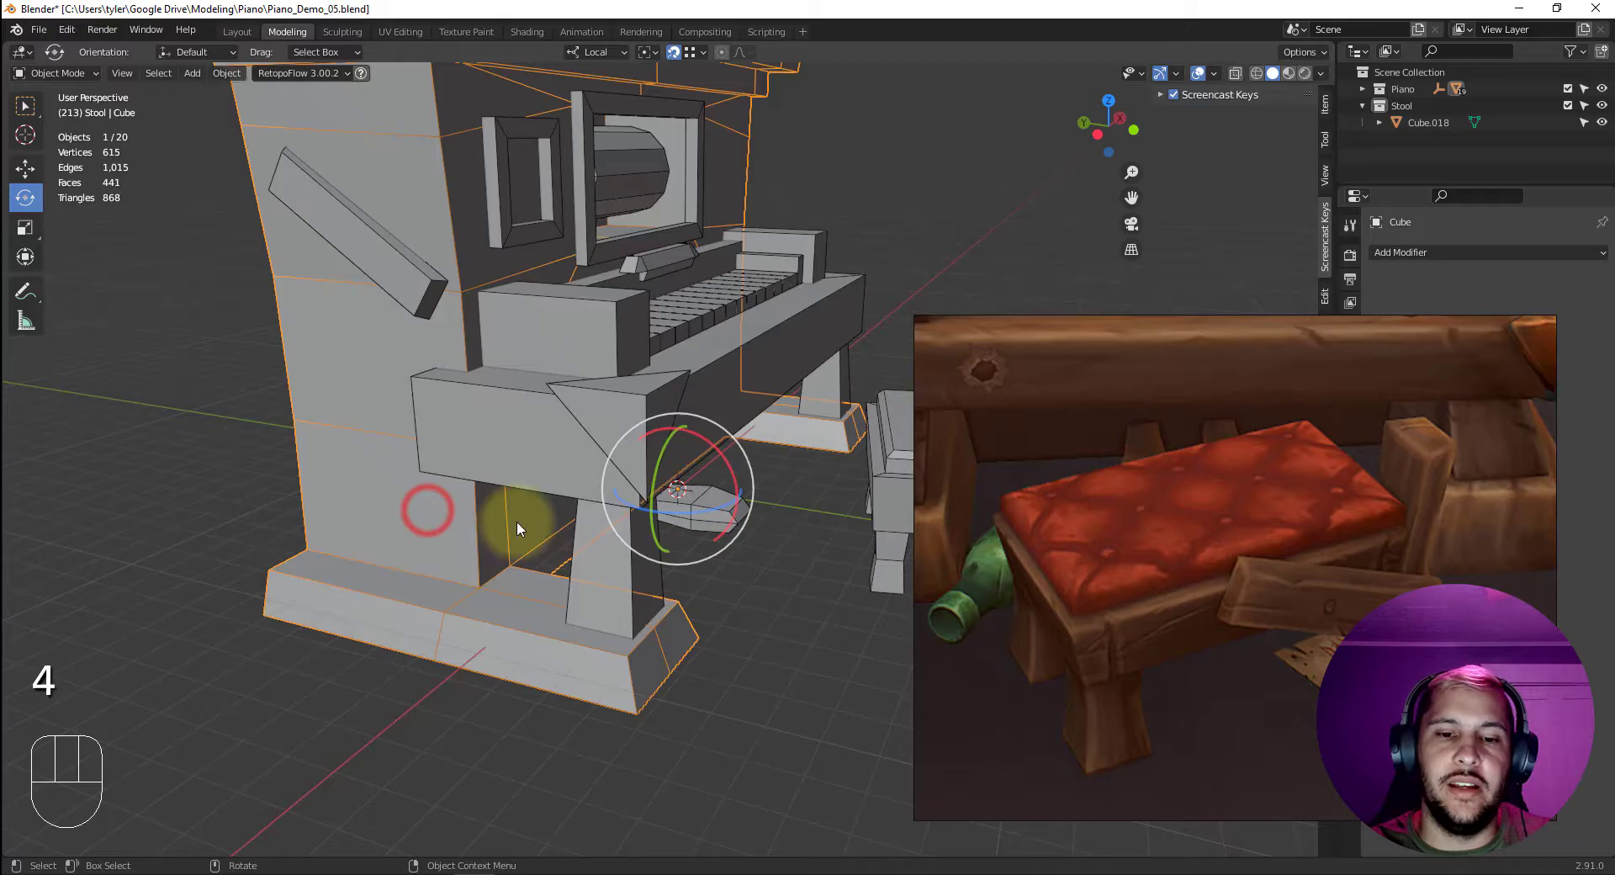
pyautogui.moveTo(652, 559); pyautogui.dragTo(660, 567)
pyautogui.press('shift+i')
# Orbit the isolated body to find and start picking its hidden underside faces.
pyautogui.moveTo(585, 460); pyautogui.dragTo(535, 418)
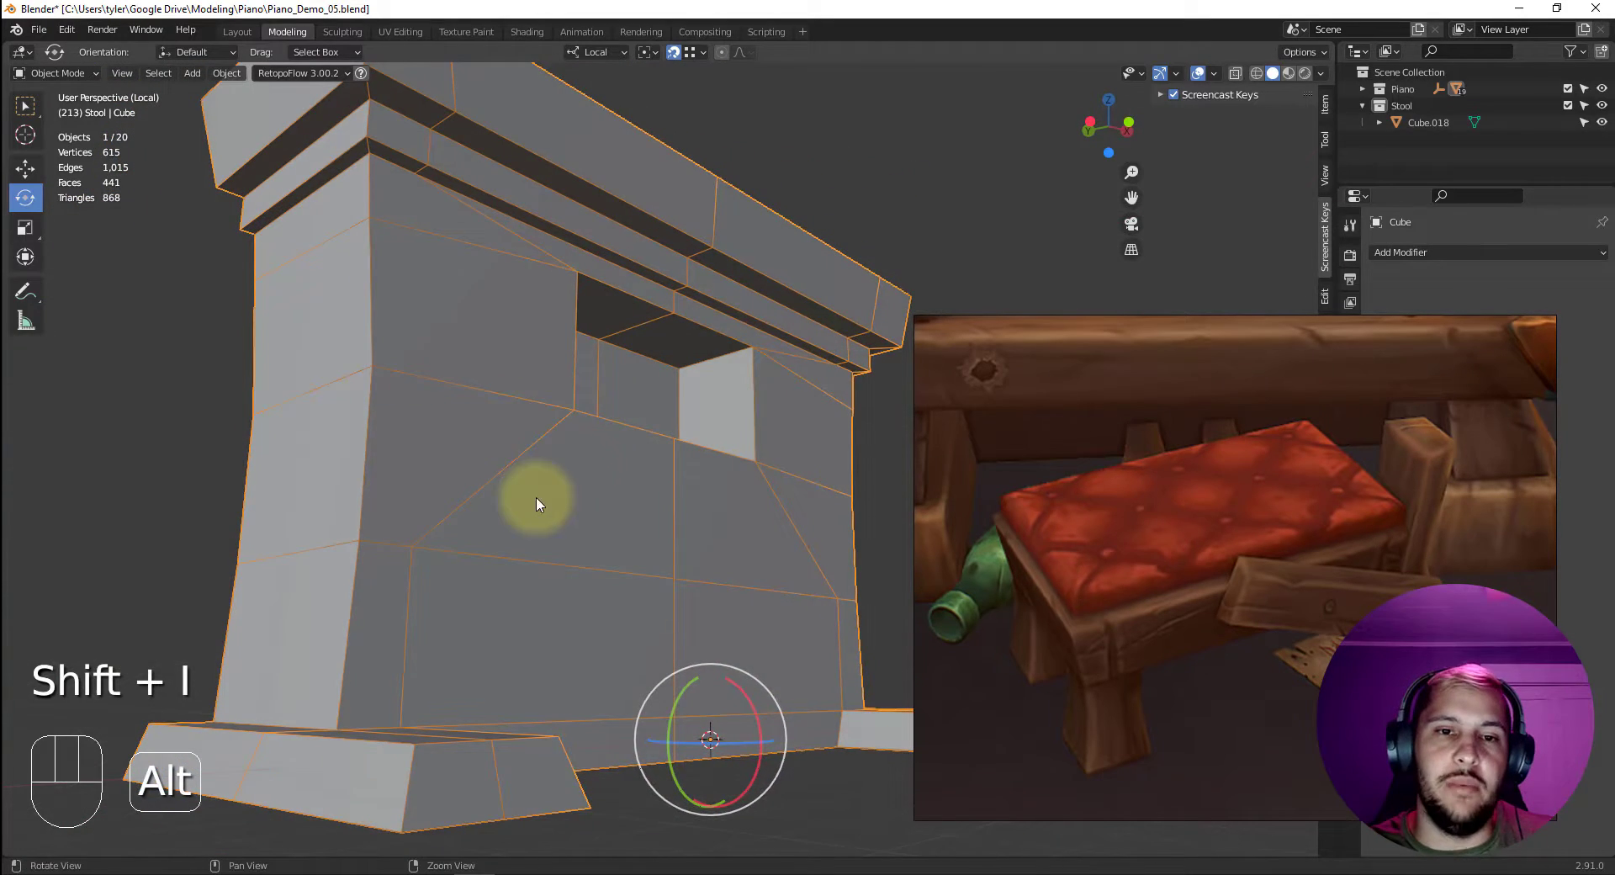
pyautogui.moveTo(507, 318); pyautogui.dragTo(478, 409)
pyautogui.moveTo(314, 378); pyautogui.dragTo(294, 389)
pyautogui.moveTo(516, 376); pyautogui.dragTo(1127, 390)
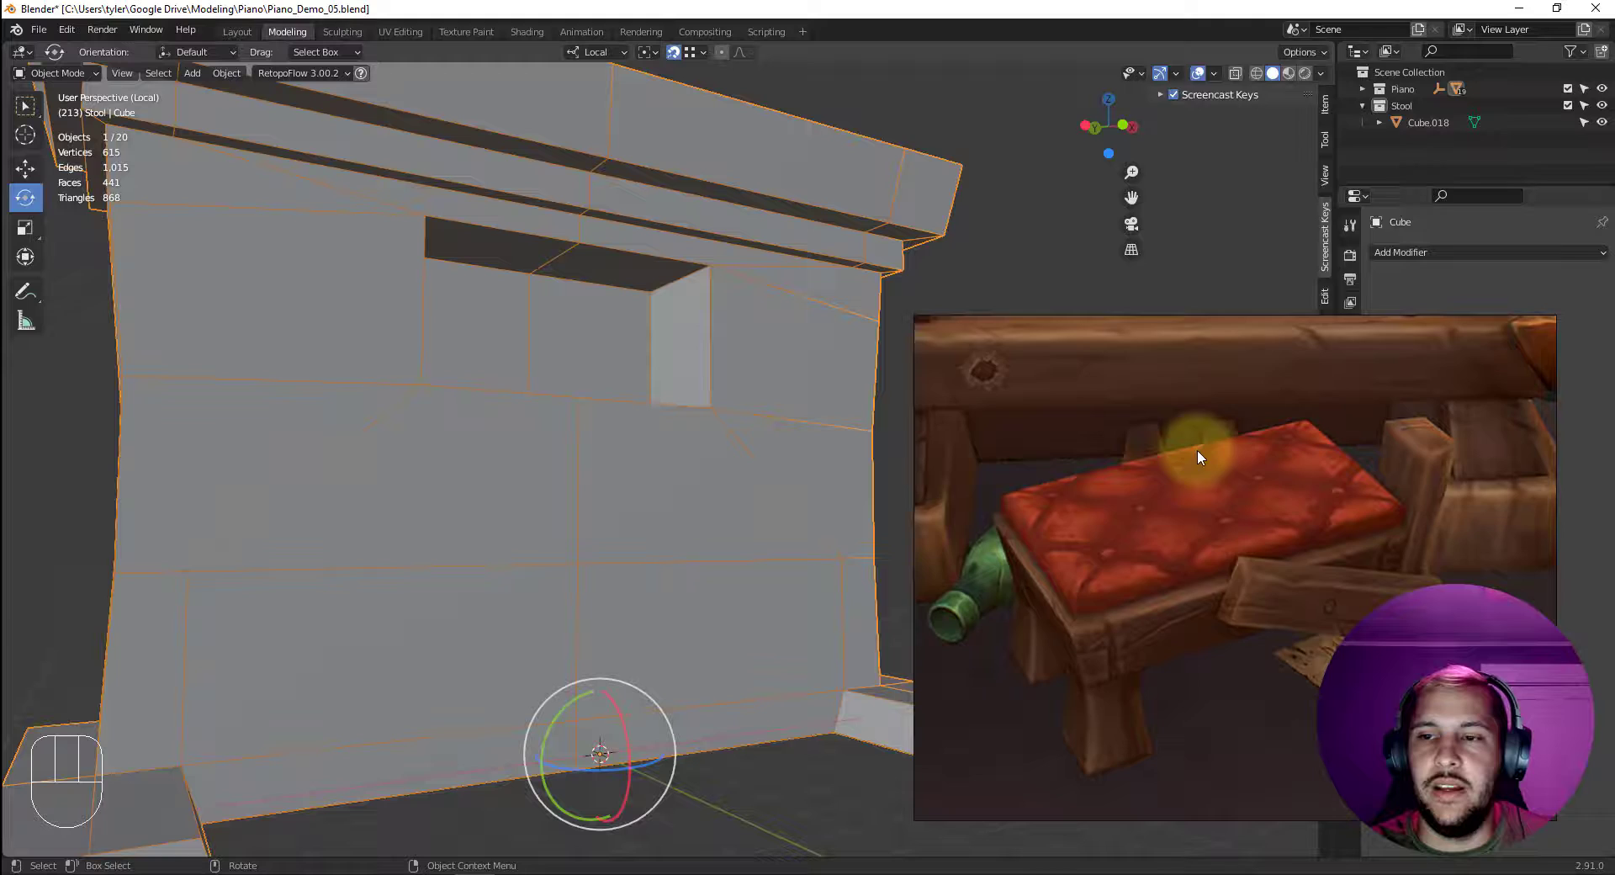
pyautogui.click(757, 420)
pyautogui.moveTo(798, 453); pyautogui.dragTo(752, 481)
pyautogui.click(749, 483)
pyautogui.press('4')
pyautogui.click(780, 366)
pyautogui.click(1080, 386)
# Select the group of unseen underside faces and delete them, leaving 100 faces.
pyautogui.press('4')
pyautogui.click(853, 429)
pyautogui.click(976, 440)
pyautogui.press('3')
pyautogui.press('4')
pyautogui.click(799, 299)
pyautogui.press('2')
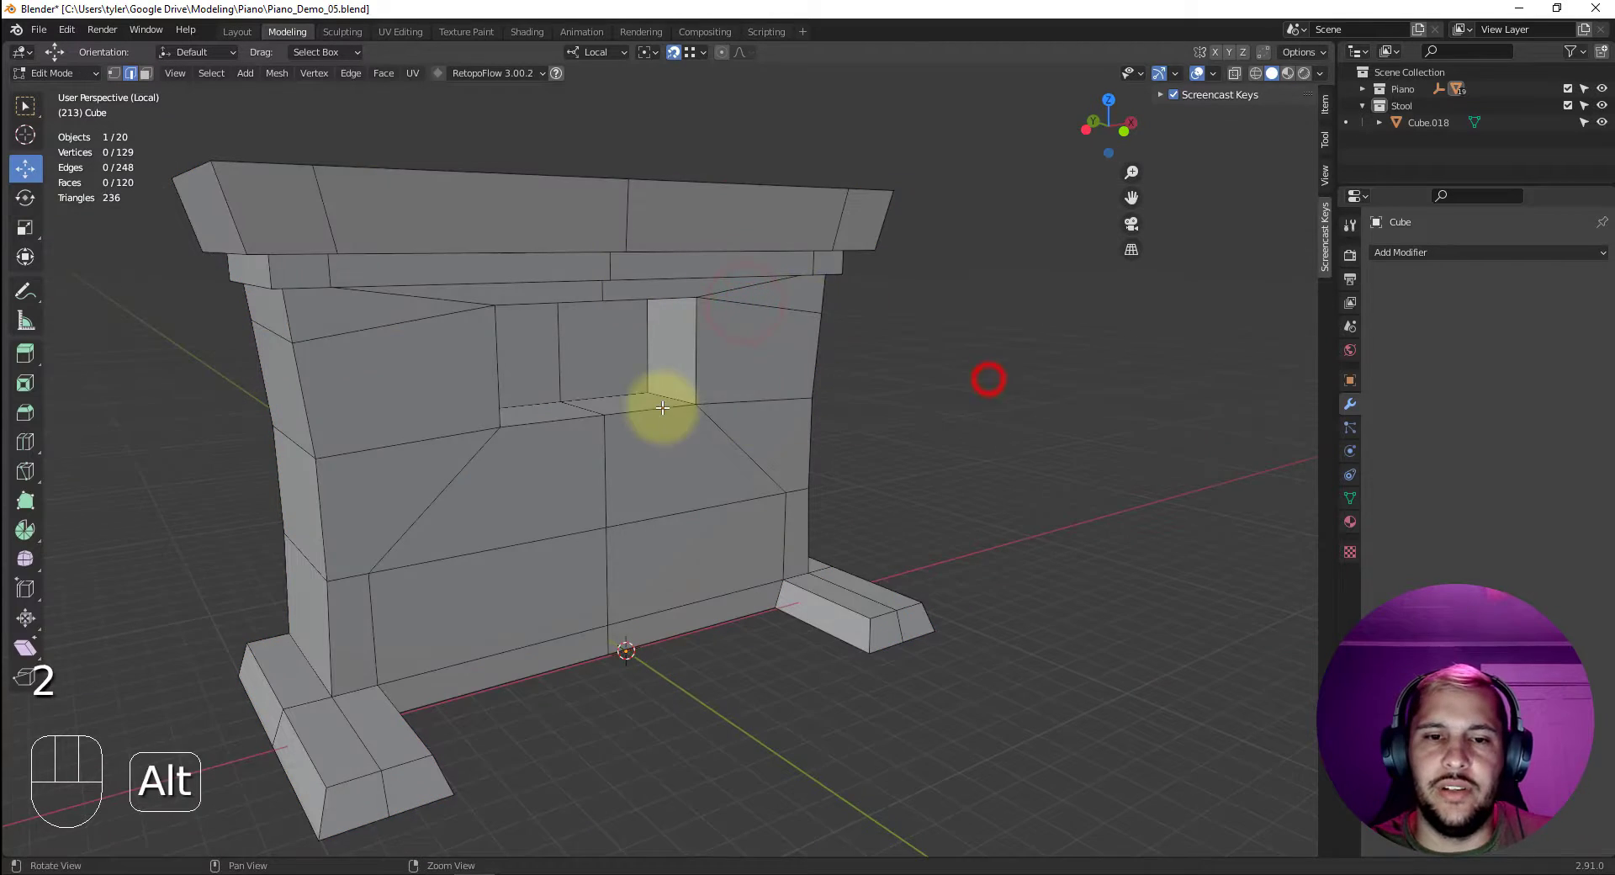
pyautogui.moveTo(653, 390); pyautogui.dragTo(953, 373)
pyautogui.click(724, 469)
pyautogui.moveTo(886, 409); pyautogui.dragTo(570, 404)
pyautogui.press('ctrl+BackSpace')
# Select an edge loop across the piano body and delete it, undoing a stray move first.
pyautogui.moveTo(744, 430); pyautogui.dragTo(685, 445)
pyautogui.moveTo(517, 433); pyautogui.dragTo(664, 407)
pyautogui.scroll(-3)
pyautogui.moveTo(815, 413); pyautogui.dragTo(805, 426)
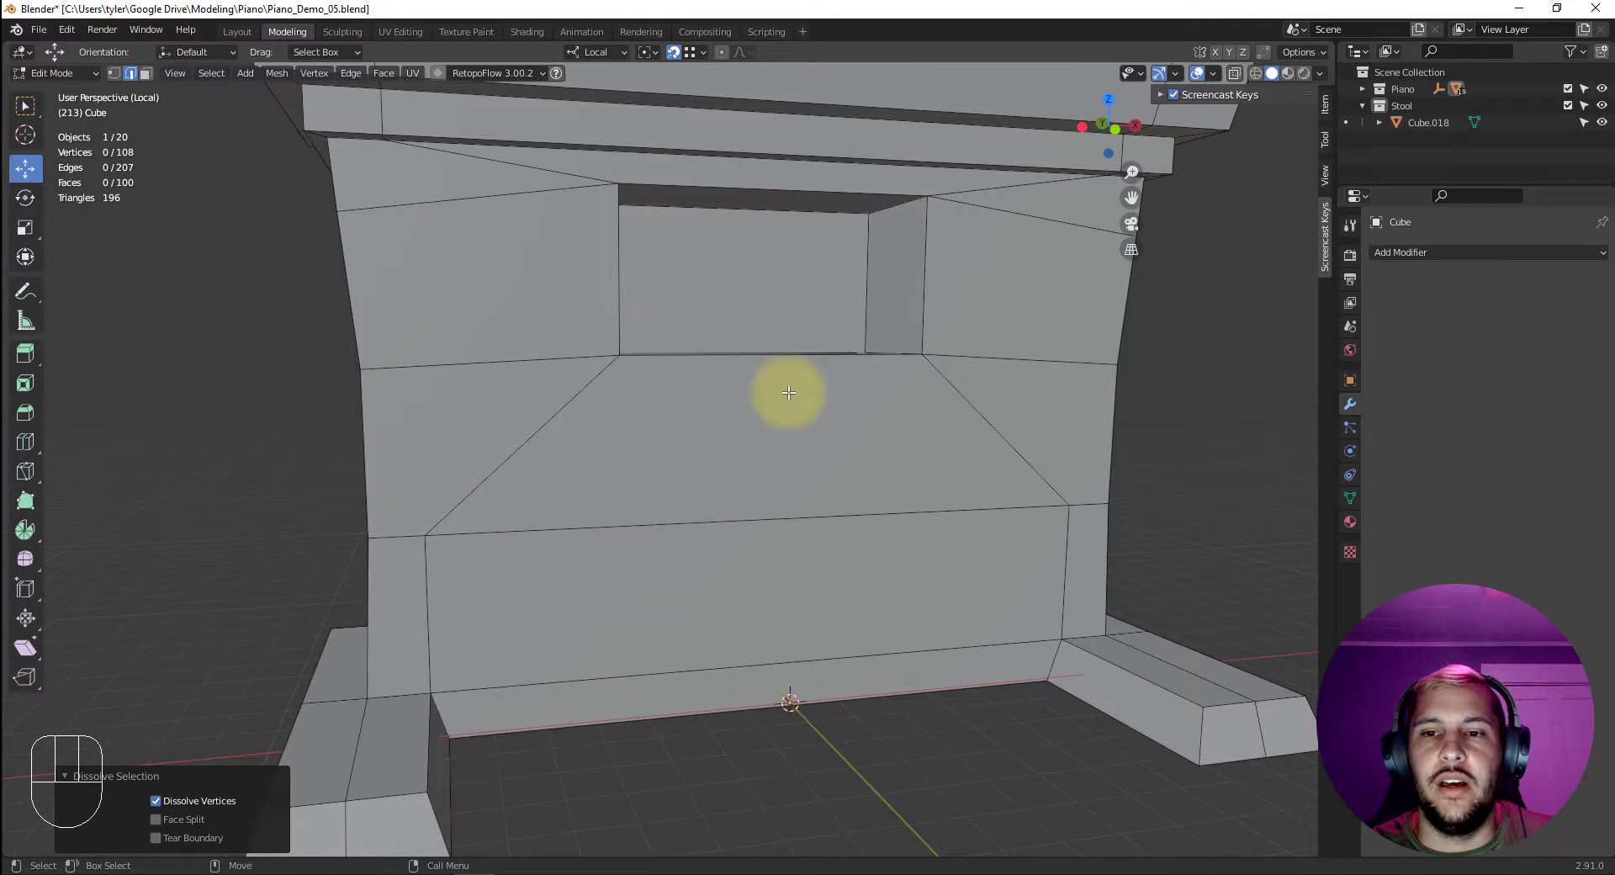
pyautogui.press('ctrl+z')
pyautogui.click(1104, 391)
pyautogui.press('4')
pyautogui.click(844, 485)
pyautogui.click(819, 510)
pyautogui.doubleClick(793, 490)
pyautogui.moveTo(896, 523); pyautogui.dragTo(1187, 537)
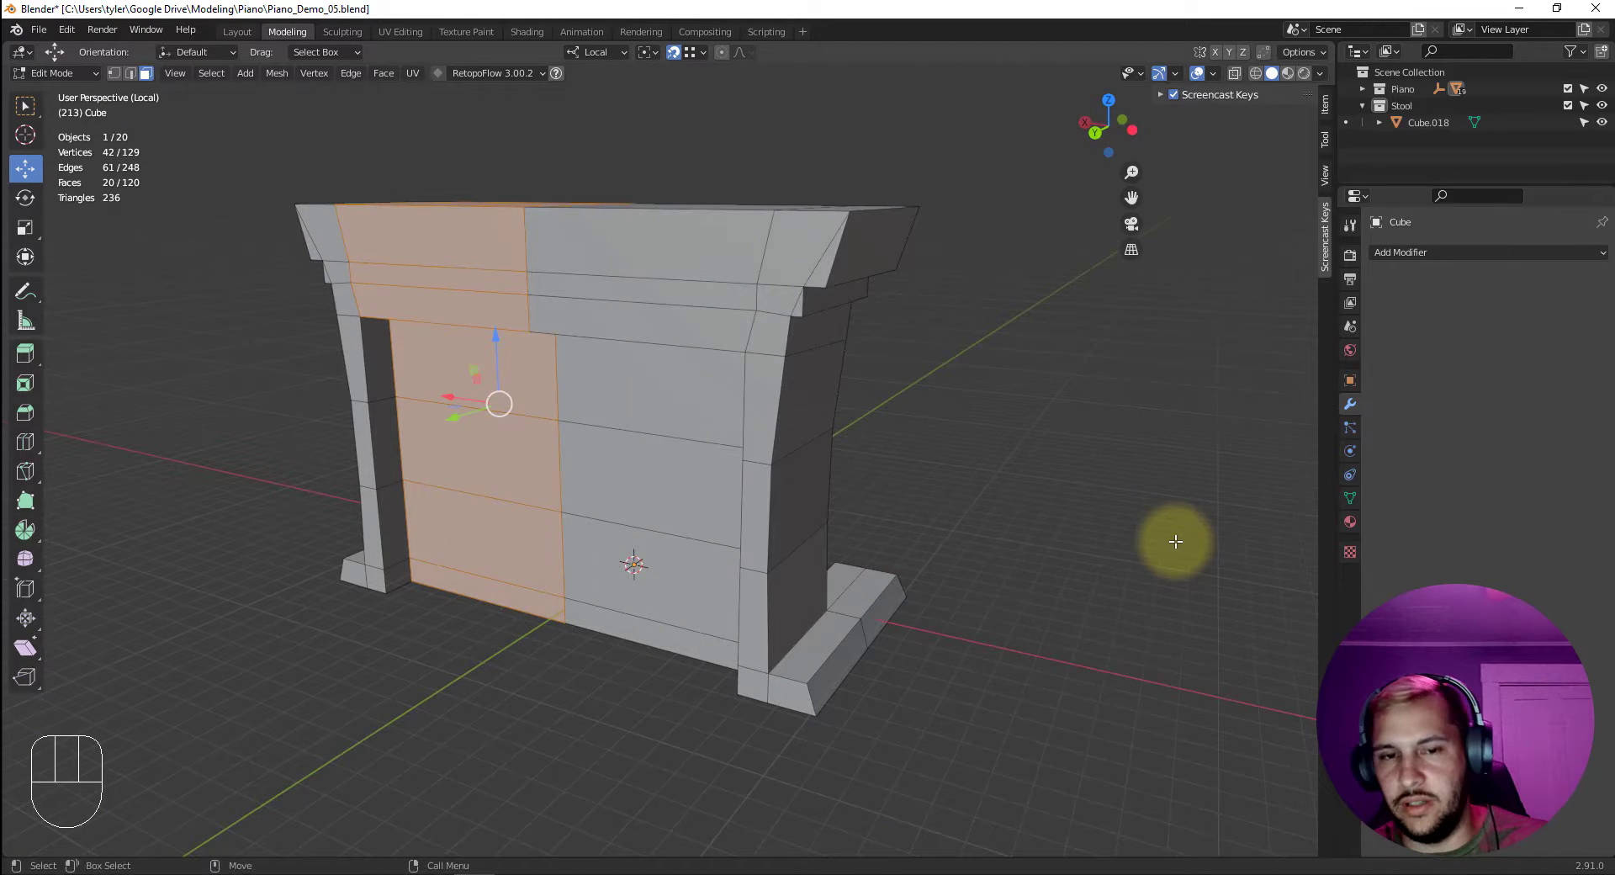
pyautogui.press('Delete')
pyautogui.press('Delete')
pyautogui.press('Delete')
# Extend the loop selection to cover one half of the body and delete those vertices.
pyautogui.doubleClick(453, 379)
pyautogui.press('Up')
pyautogui.press('Up')
pyautogui.press('Up')
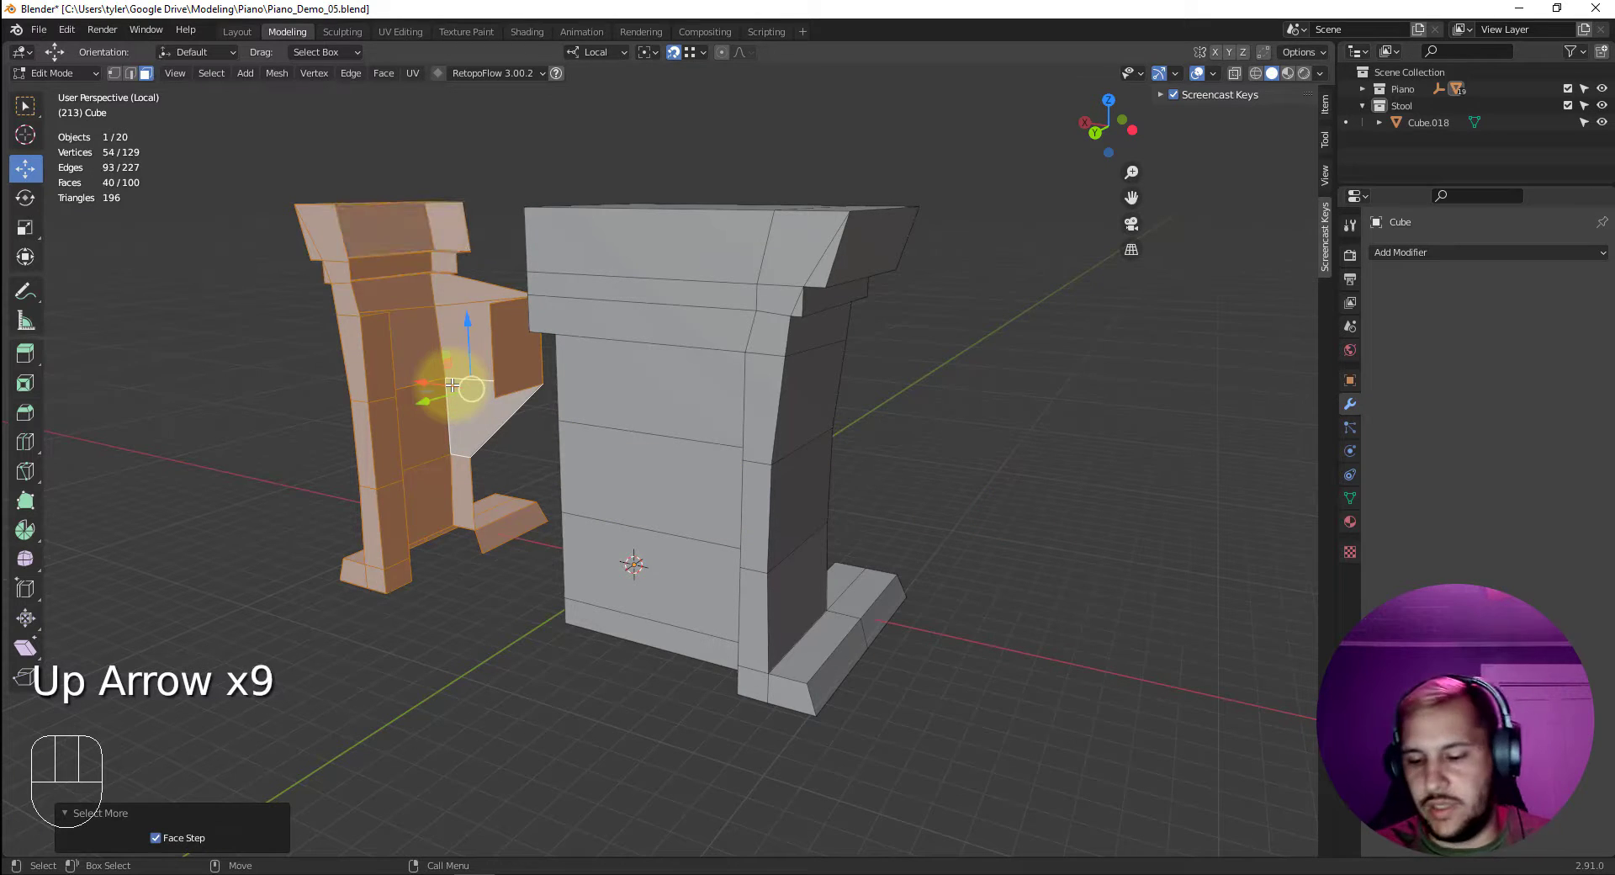
pyautogui.press('Delete')
pyautogui.moveTo(918, 404); pyautogui.dragTo(623, 366)
pyautogui.moveTo(626, 335); pyautogui.dragTo(683, 355)
pyautogui.middleClick(720, 335)
pyautogui.moveTo(714, 426); pyautogui.dragTo(606, 444)
# Remove the remaining geometry of that half, leaving 60 faces, and return to vertex selection.
pyautogui.click(628, 328)
pyautogui.press('2')
pyautogui.click(627, 325)
pyautogui.moveTo(626, 397); pyautogui.dragTo(638, 464)
pyautogui.moveTo(743, 475); pyautogui.dragTo(587, 450)
pyautogui.press('1')
pyautogui.click(543, 385)
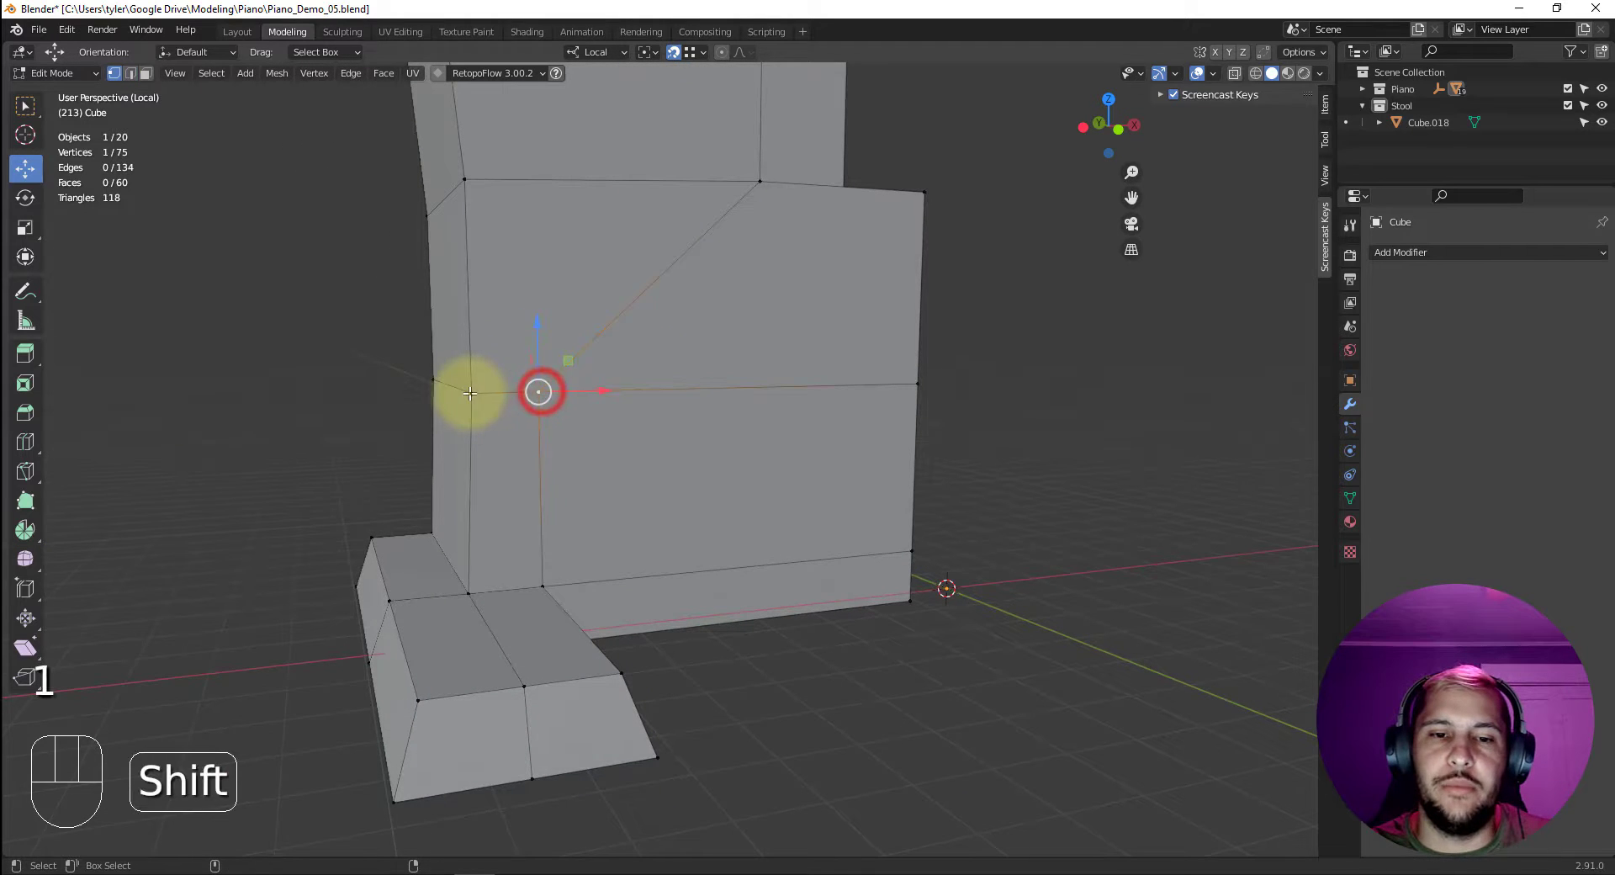
# Box-select and inspect stray vertices along the side panel from several angles.
pyautogui.click(473, 387)
pyautogui.moveTo(489, 400); pyautogui.dragTo(580, 693)
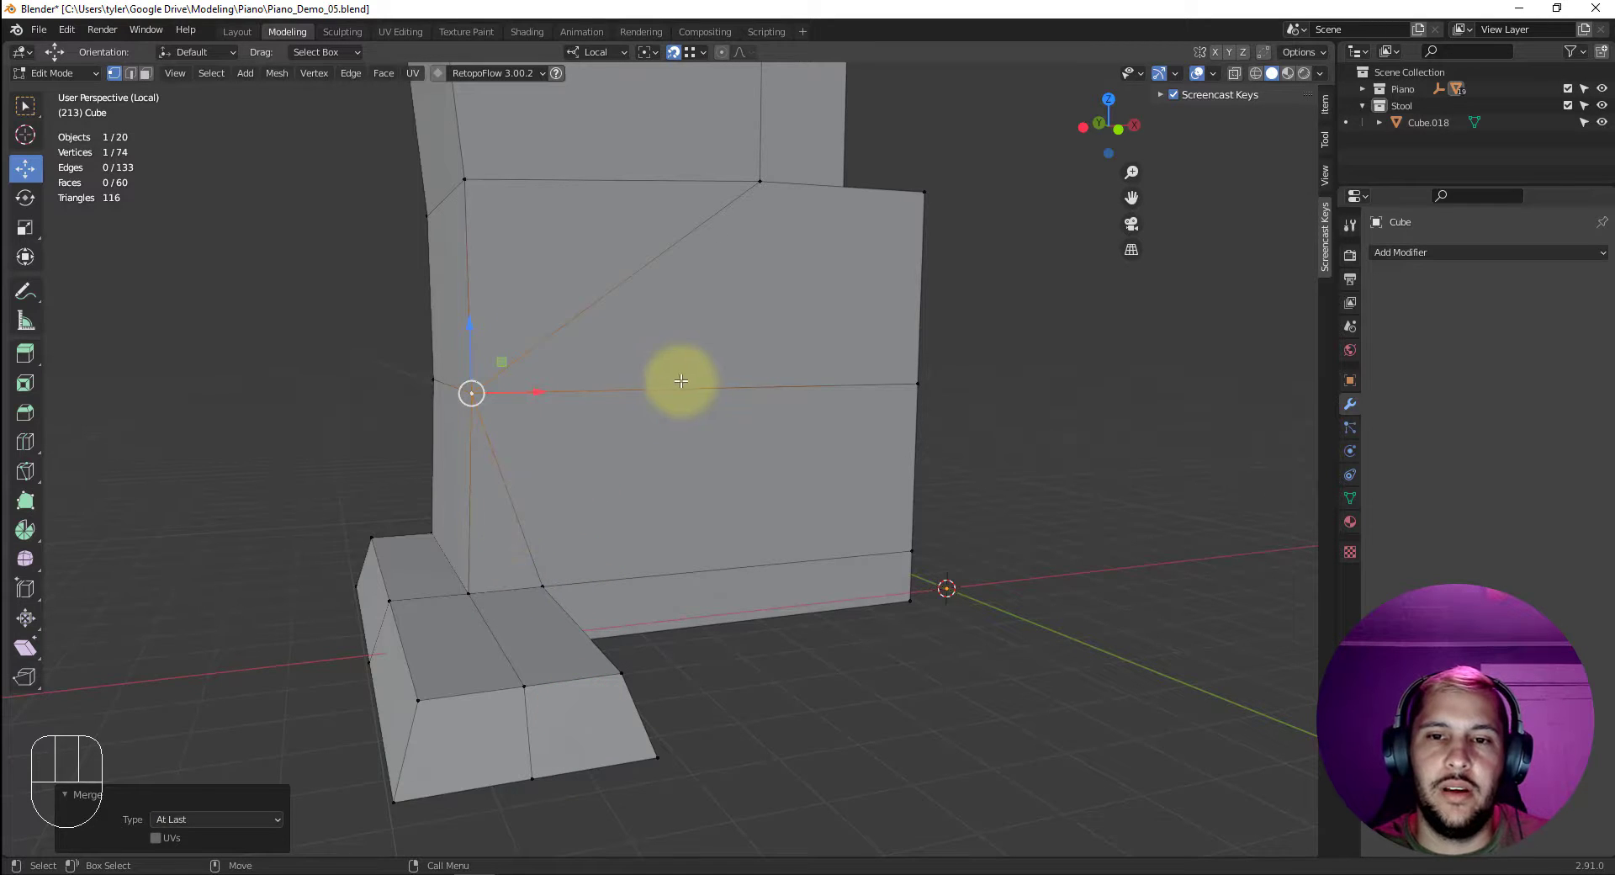
pyautogui.moveTo(735, 311); pyautogui.dragTo(707, 377)
pyautogui.moveTo(699, 366); pyautogui.dragTo(639, 347)
pyautogui.moveTo(742, 492); pyautogui.dragTo(817, 515)
pyautogui.moveTo(777, 467); pyautogui.dragTo(702, 395)
pyautogui.click(755, 511)
pyautogui.click(756, 553)
pyautogui.moveTo(755, 553); pyautogui.dragTo(842, 576)
pyautogui.click(891, 458)
pyautogui.moveTo(865, 468); pyautogui.dragTo(615, 562)
# Move stray side-panel and bottom-edge vertices onto their neighbours at the lower corner.
pyautogui.press('w')
pyautogui.click(547, 513)
pyautogui.press('2')
pyautogui.click(533, 514)
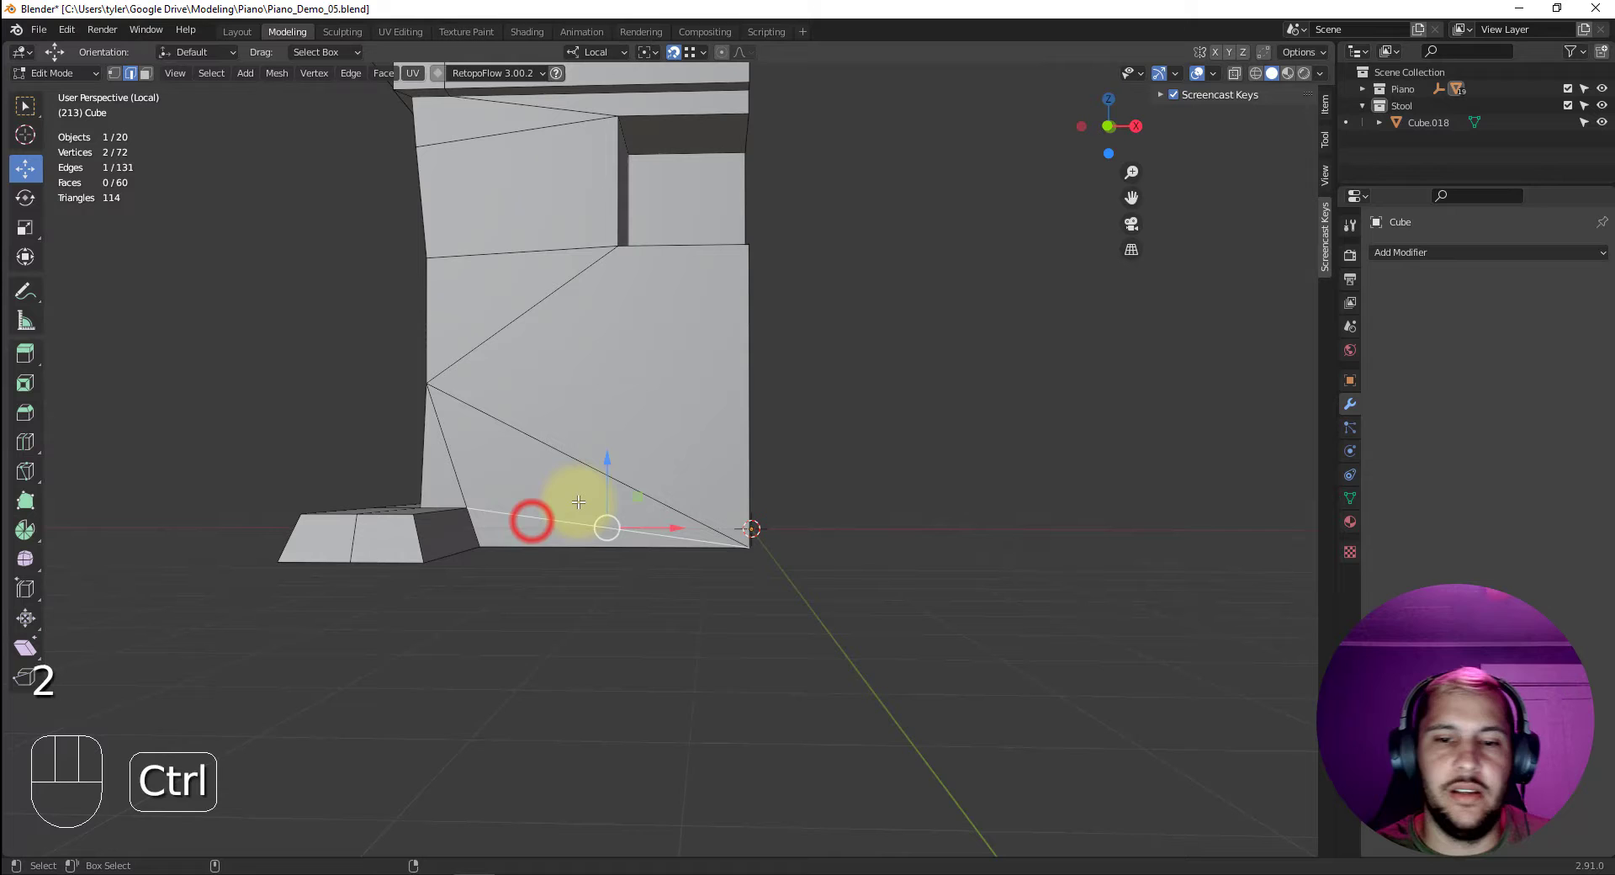
pyautogui.press('ctrl+BackSpace')
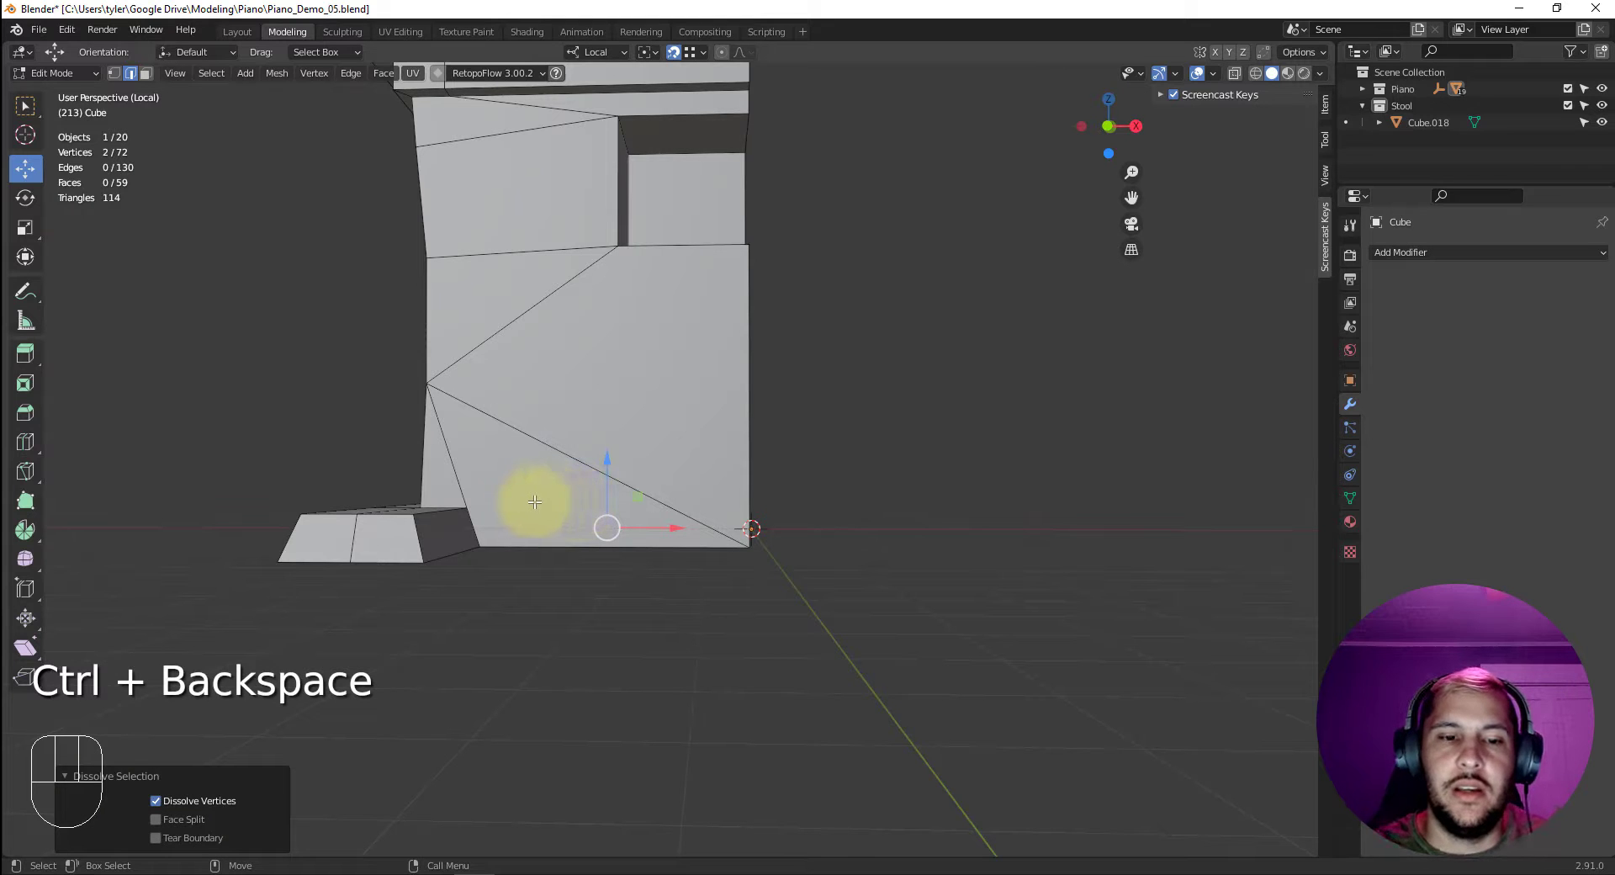
pyautogui.moveTo(531, 525); pyautogui.dragTo(472, 477)
pyautogui.click(524, 420)
pyautogui.click(670, 529)
pyautogui.click(495, 511)
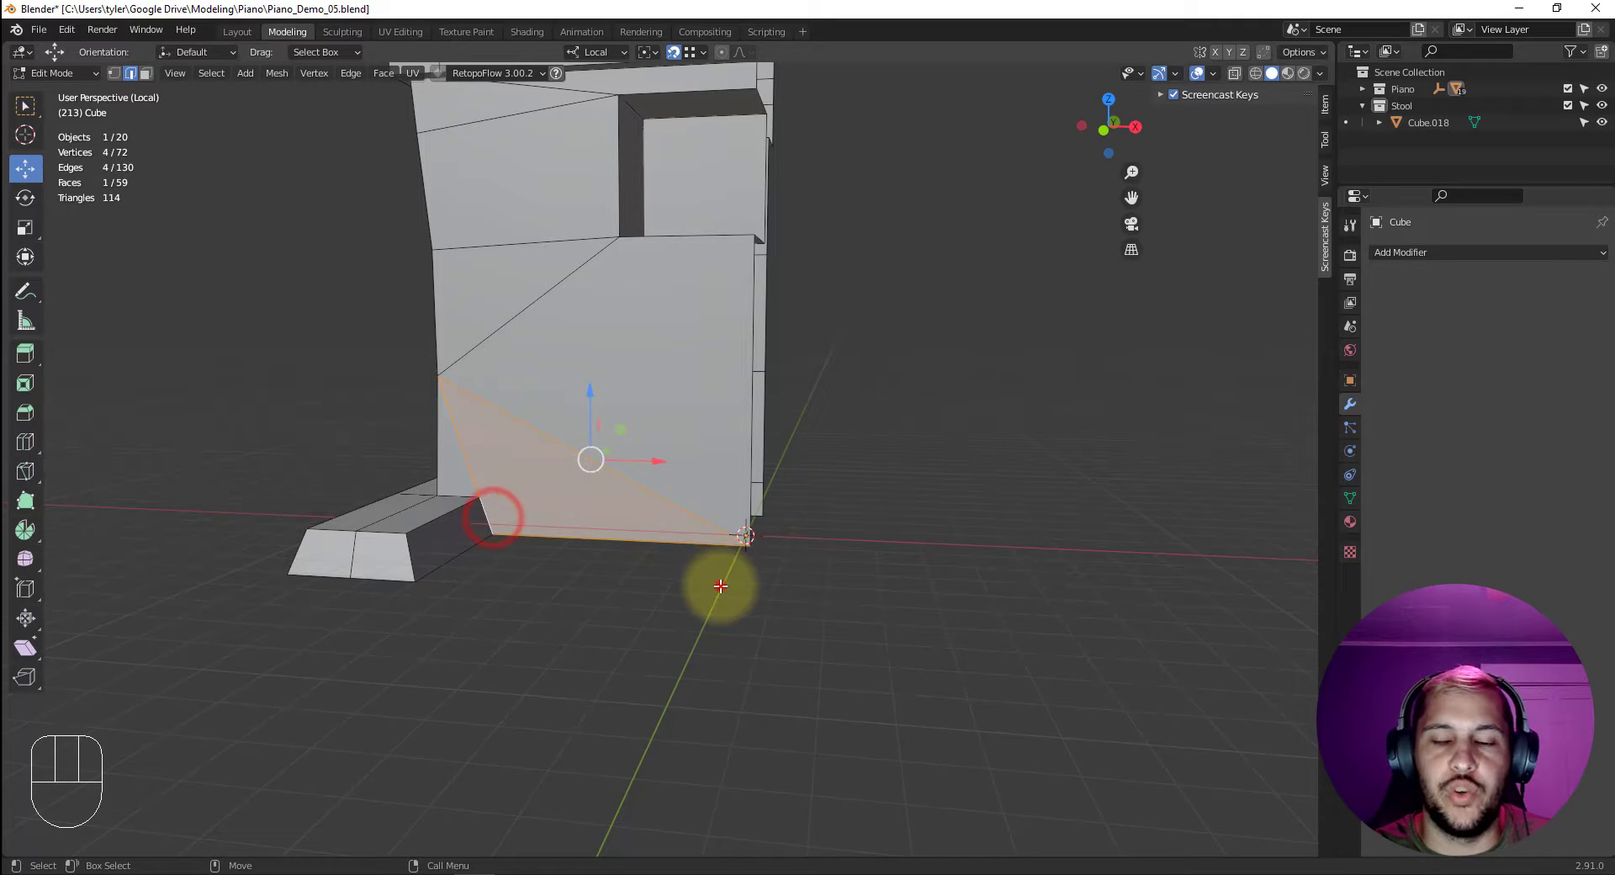
pyautogui.click(674, 235)
pyautogui.click(635, 464)
pyautogui.moveTo(603, 382); pyautogui.dragTo(549, 301)
# Orbit to the upper trim and snap the top corner vertex onto its neighbour.
pyautogui.middleClick(599, 362)
pyautogui.middleClick(565, 371)
pyautogui.moveTo(591, 372); pyautogui.dragTo(818, 368)
pyautogui.moveTo(795, 387); pyautogui.dragTo(603, 353)
pyautogui.moveTo(630, 286); pyautogui.dragTo(566, 265)
pyautogui.press('1')
pyautogui.click(525, 243)
pyautogui.moveTo(562, 259); pyautogui.dragTo(576, 216)
# Merge the duplicate corner vertices under the trim into one point, leaving 70 vertices.
pyautogui.click(545, 131)
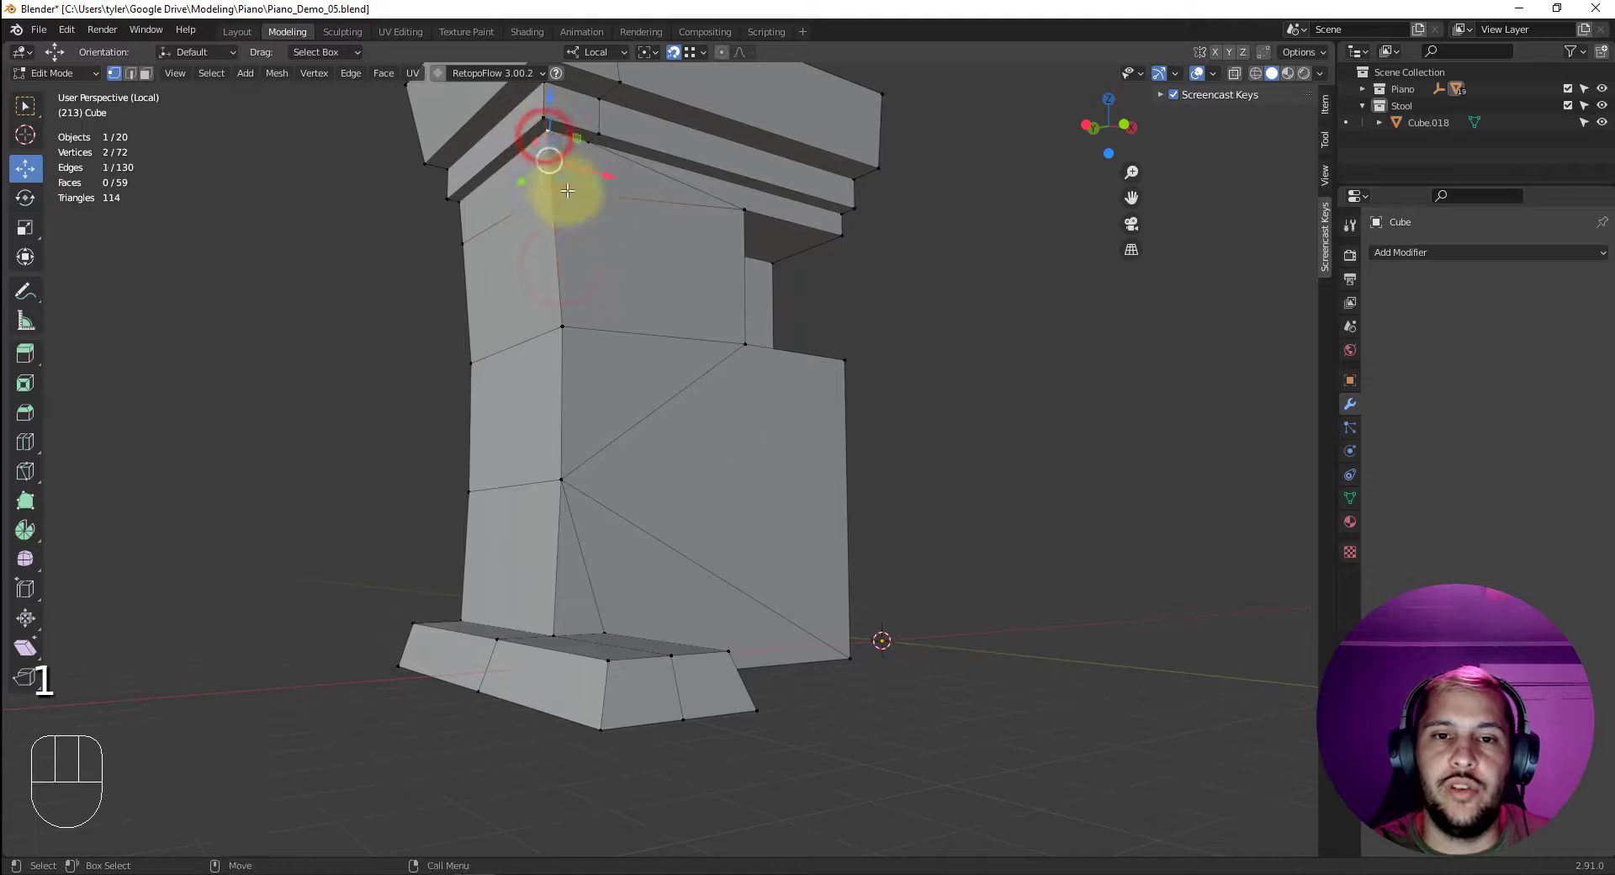
pyautogui.click(554, 191)
pyautogui.click(591, 141)
pyautogui.click(599, 128)
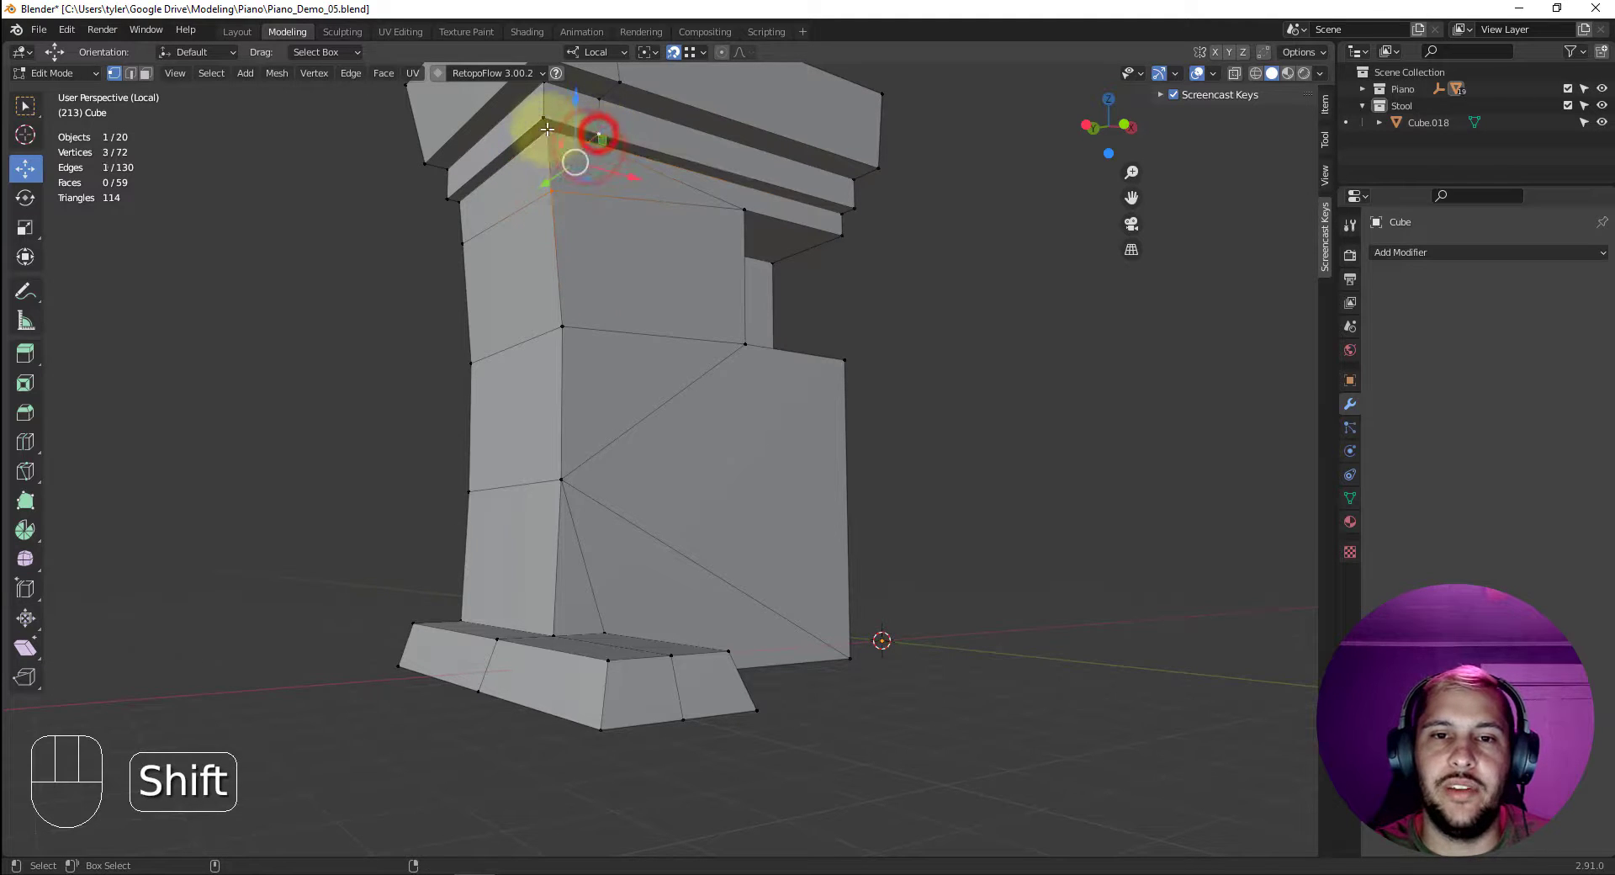
pyautogui.click(600, 127)
pyautogui.click(549, 128)
pyautogui.moveTo(556, 153); pyautogui.dragTo(644, 365)
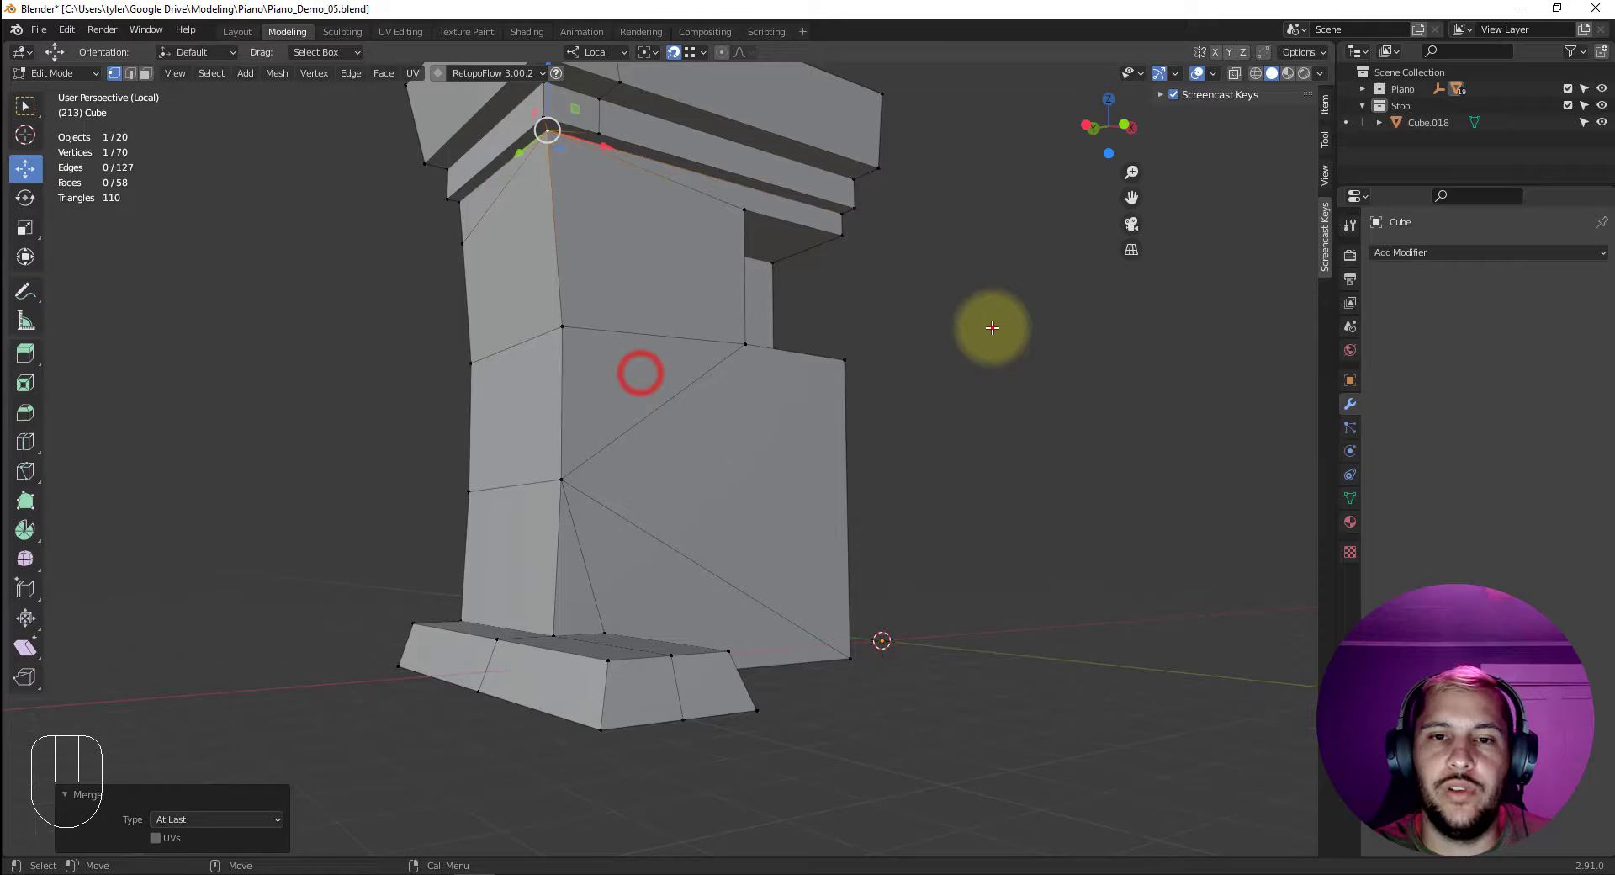
# Move two redundant trim vertices on the piano's side onto their neighbours.
pyautogui.moveTo(1011, 325); pyautogui.dragTo(1165, 334)
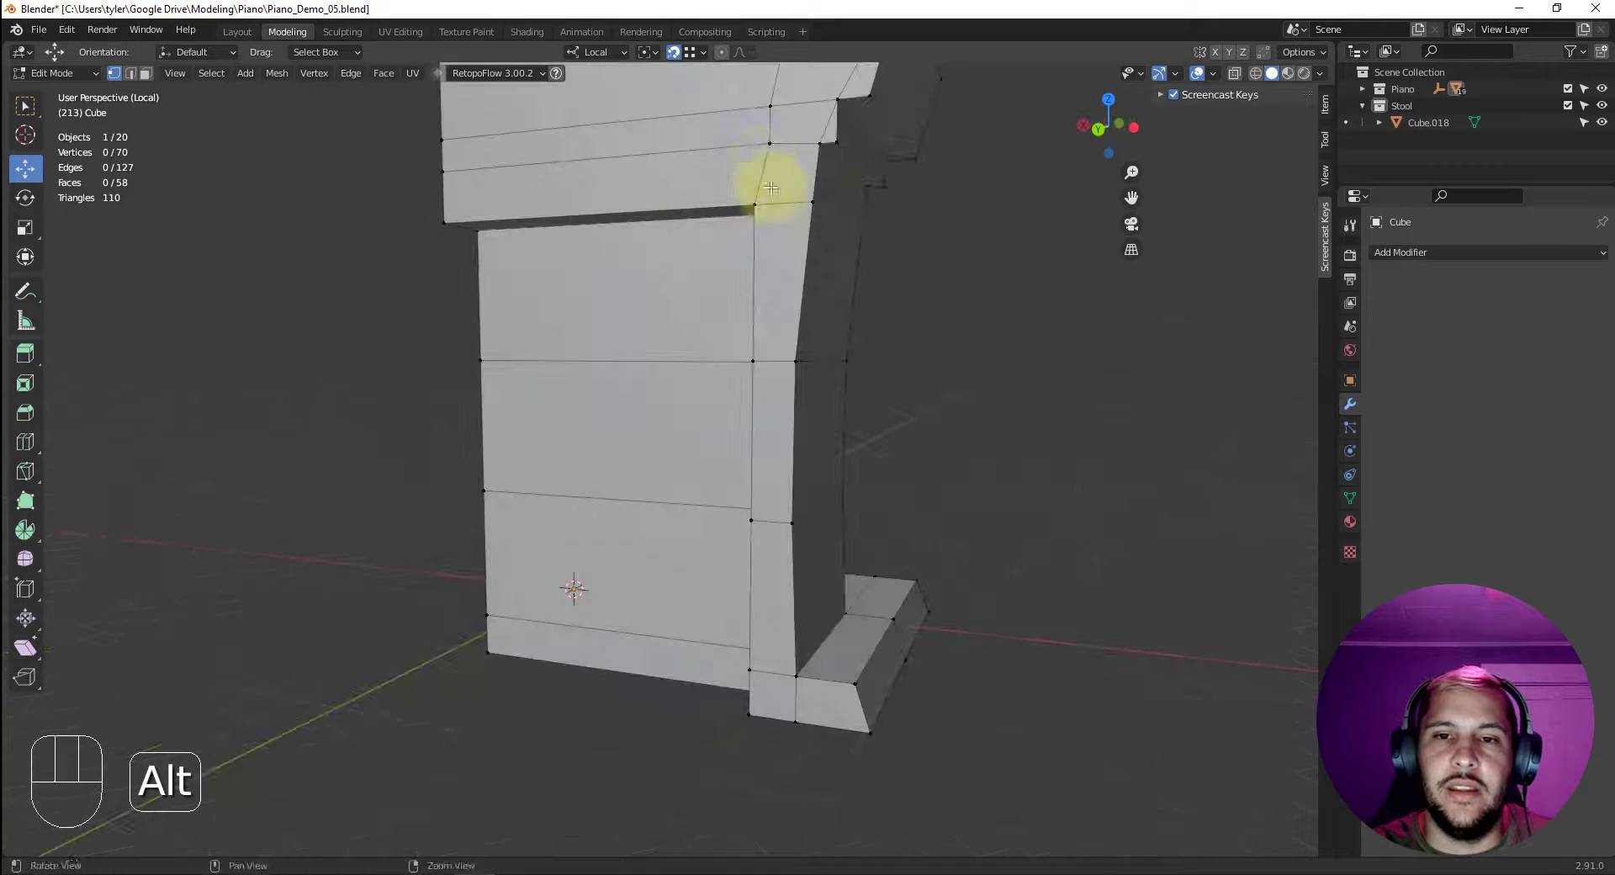
pyautogui.moveTo(823, 143); pyautogui.dragTo(905, 357)
pyautogui.click(1024, 333)
pyautogui.moveTo(892, 284); pyautogui.dragTo(914, 210)
pyautogui.middleClick(870, 266)
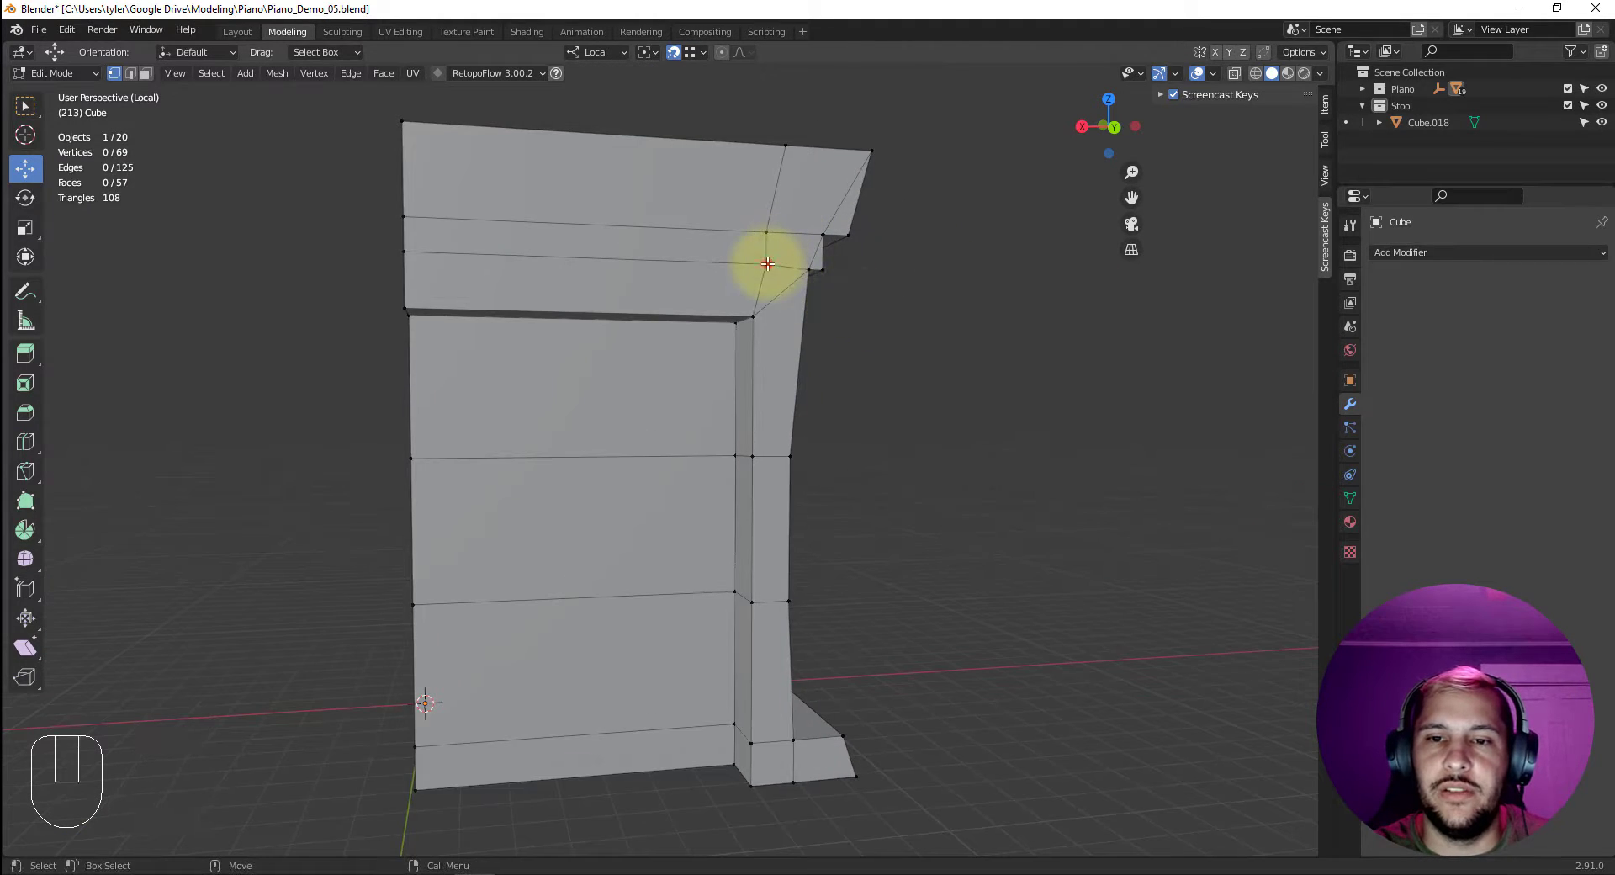
pyautogui.click(806, 261)
pyautogui.moveTo(806, 261); pyautogui.dragTo(863, 343)
pyautogui.moveTo(866, 301); pyautogui.dragTo(842, 380)
# Slide two more redundant vertices into the trim corner after checking it from several angles.
pyautogui.middleClick(765, 249)
pyautogui.moveTo(730, 298); pyautogui.dragTo(700, 254)
pyautogui.moveTo(704, 216); pyautogui.dragTo(691, 310)
pyautogui.moveTo(711, 306); pyautogui.dragTo(681, 328)
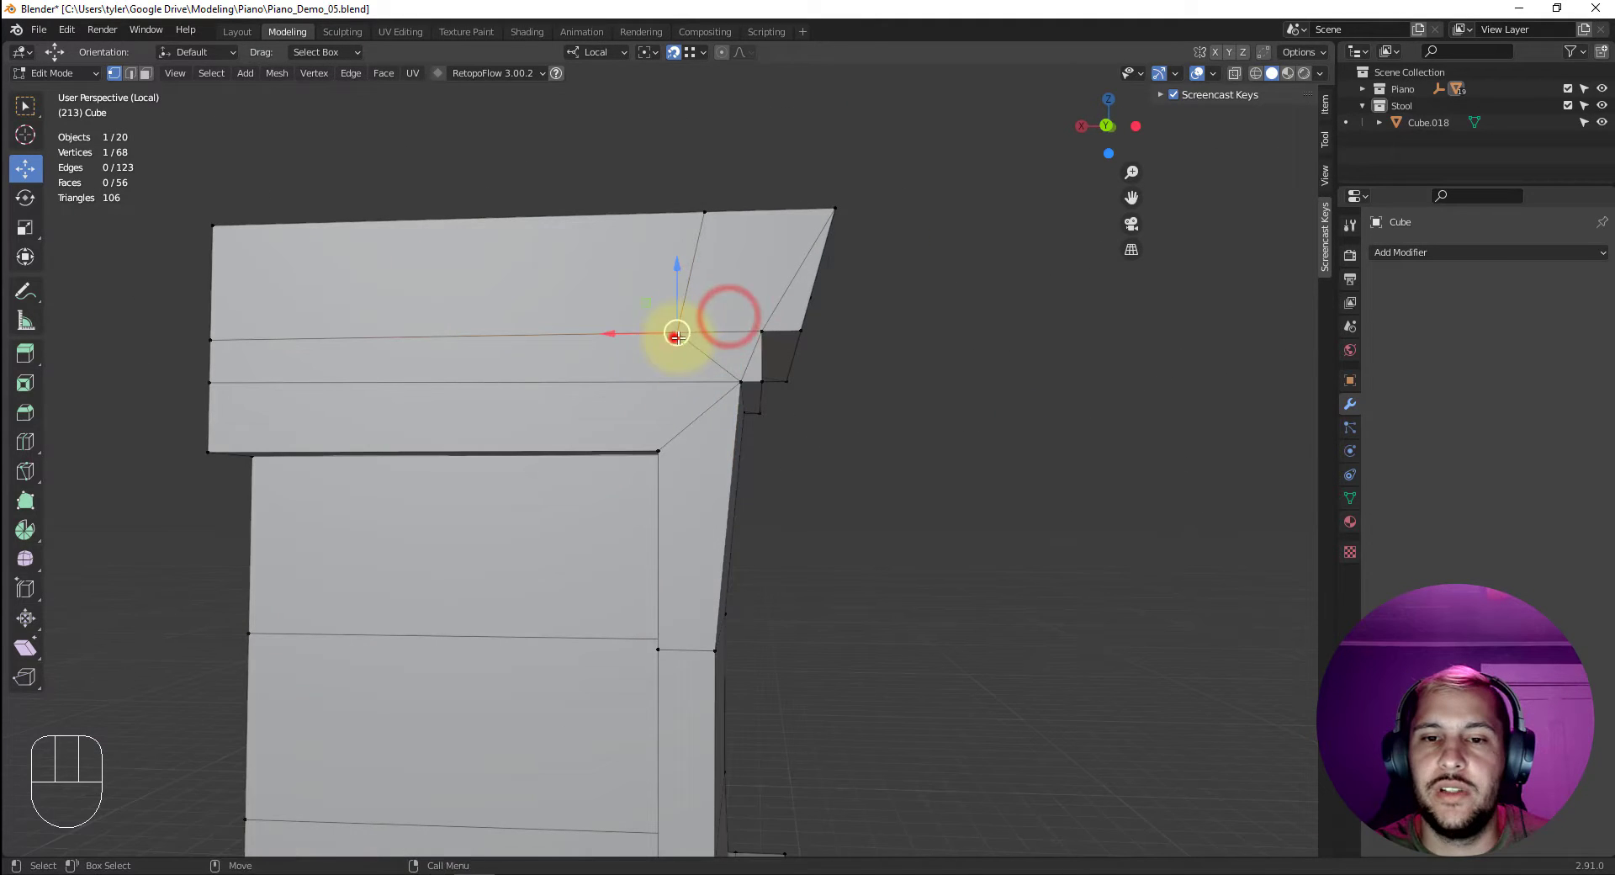
pyautogui.click(760, 326)
pyautogui.moveTo(756, 335); pyautogui.dragTo(840, 353)
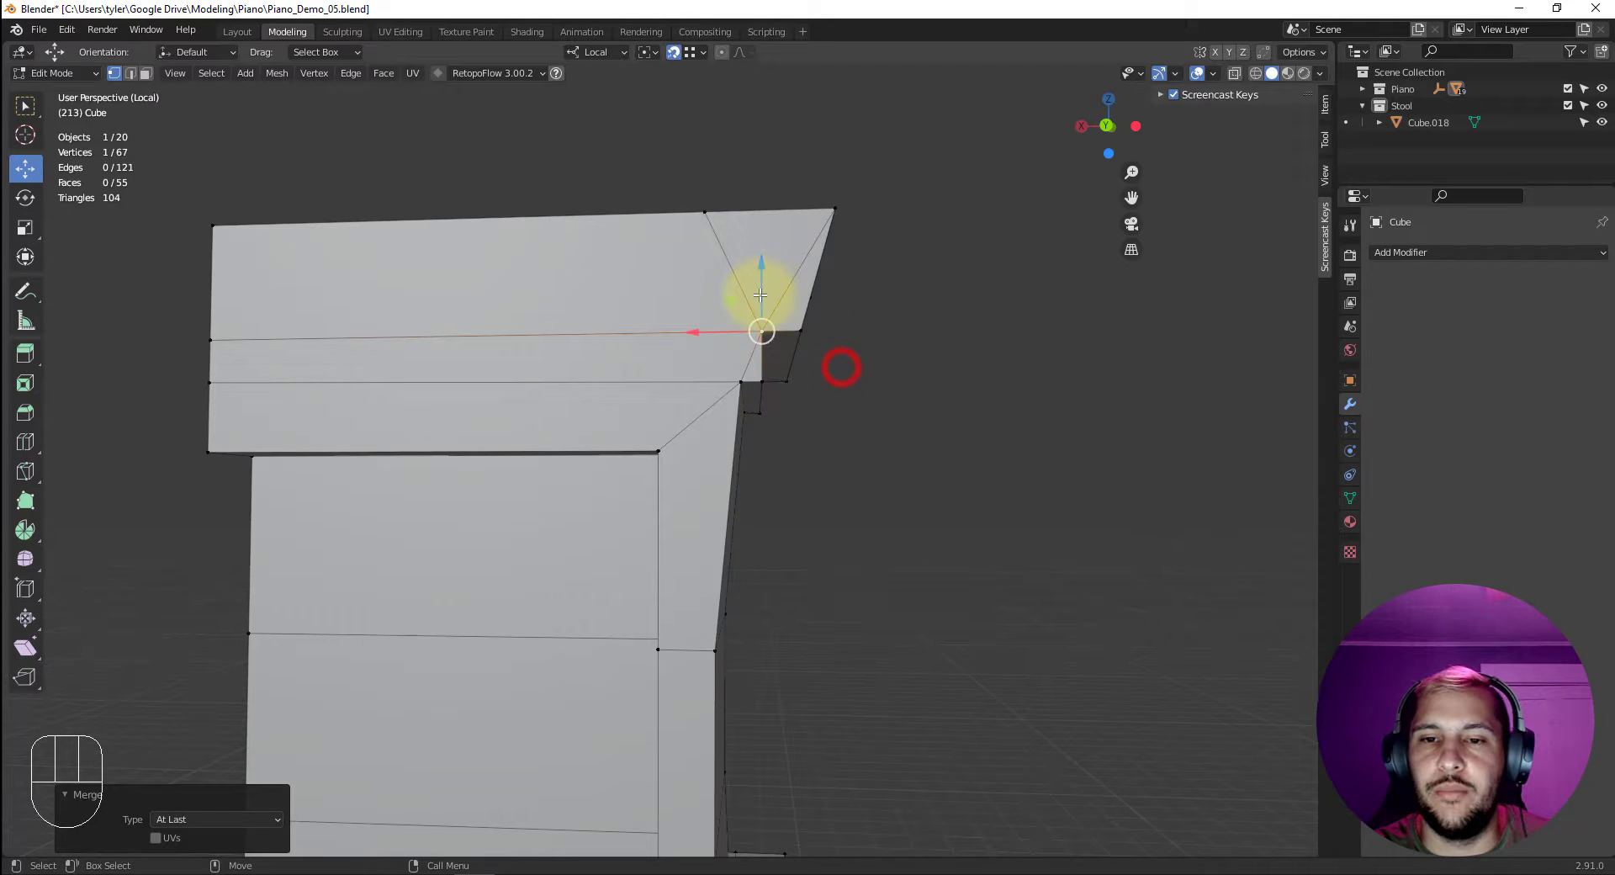
pyautogui.click(707, 210)
pyautogui.moveTo(814, 267); pyautogui.dragTo(703, 366)
# Merge a group of top-trim vertices onto a neighbour, viewed from above and below the cornice.
pyautogui.moveTo(708, 353); pyautogui.dragTo(824, 354)
pyautogui.moveTo(896, 336); pyautogui.dragTo(721, 312)
pyautogui.click(696, 272)
pyautogui.click(511, 273)
pyautogui.click(558, 278)
pyautogui.moveTo(591, 289); pyautogui.dragTo(680, 376)
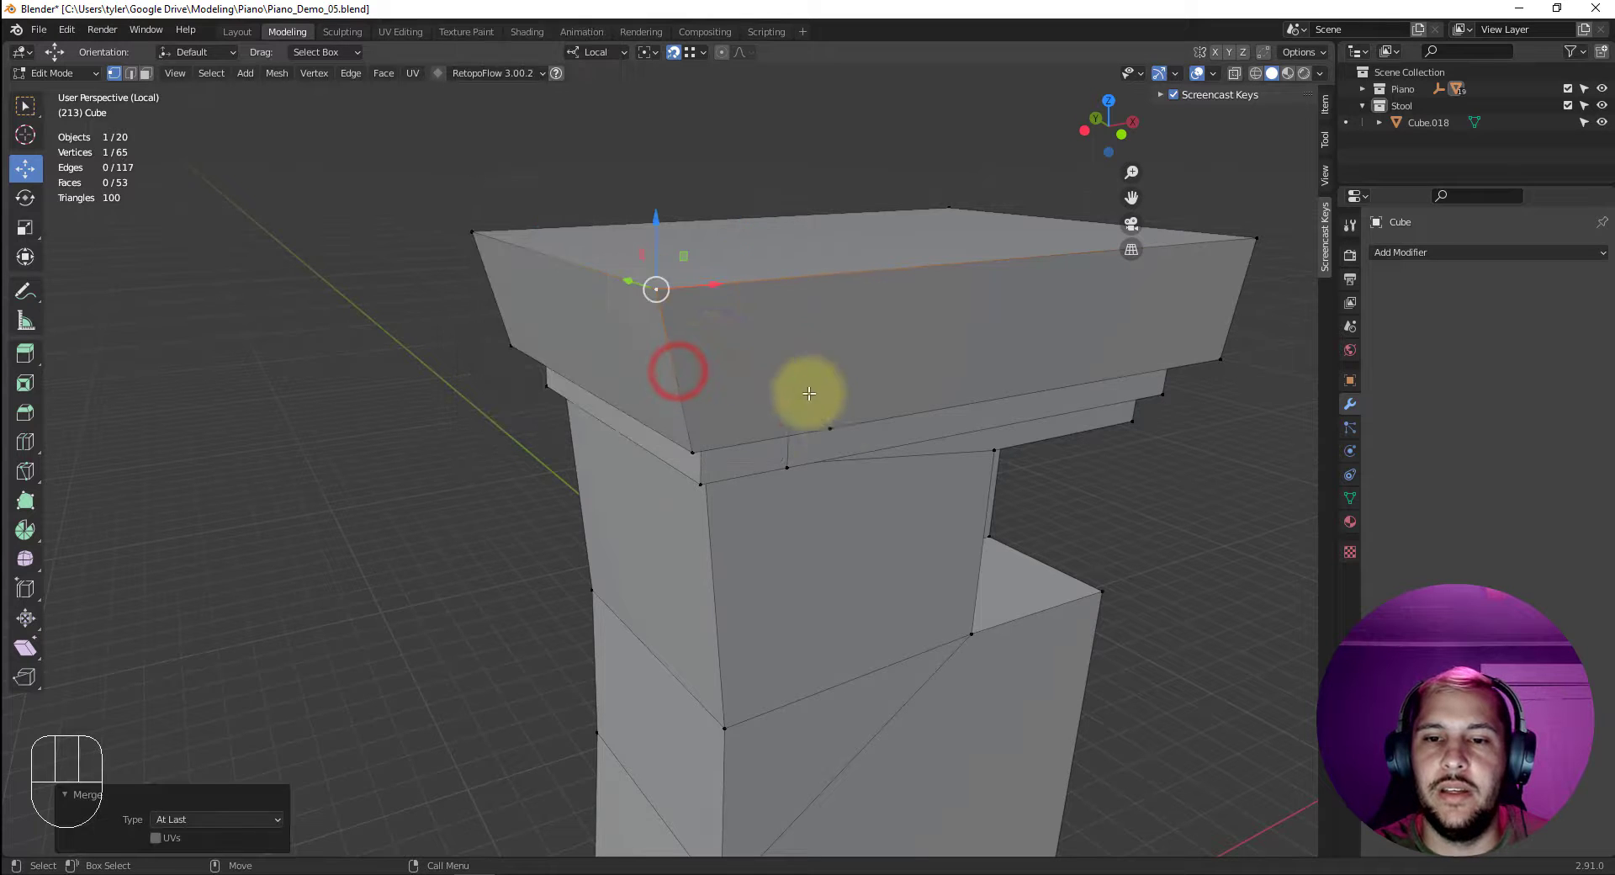
pyautogui.moveTo(846, 394); pyautogui.dragTo(791, 236)
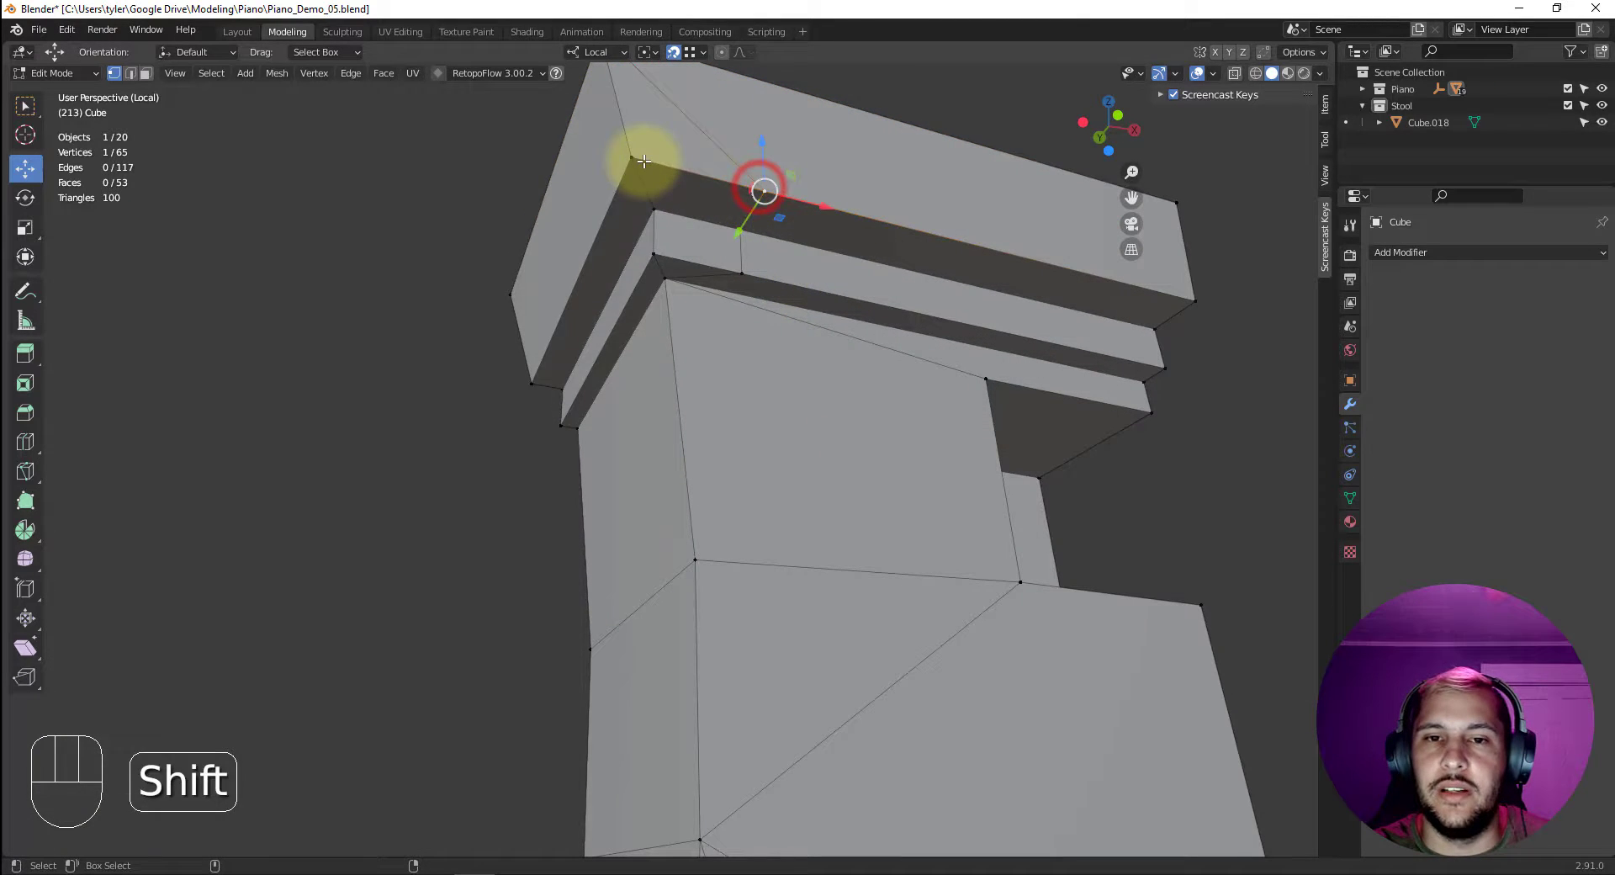
pyautogui.moveTo(641, 162); pyautogui.dragTo(721, 345)
# Merge a redundant vertex under the trim into the corner, bringing the mesh to 63 vertices.
pyautogui.click(744, 226)
pyautogui.click(657, 206)
pyautogui.moveTo(694, 236); pyautogui.dragTo(764, 360)
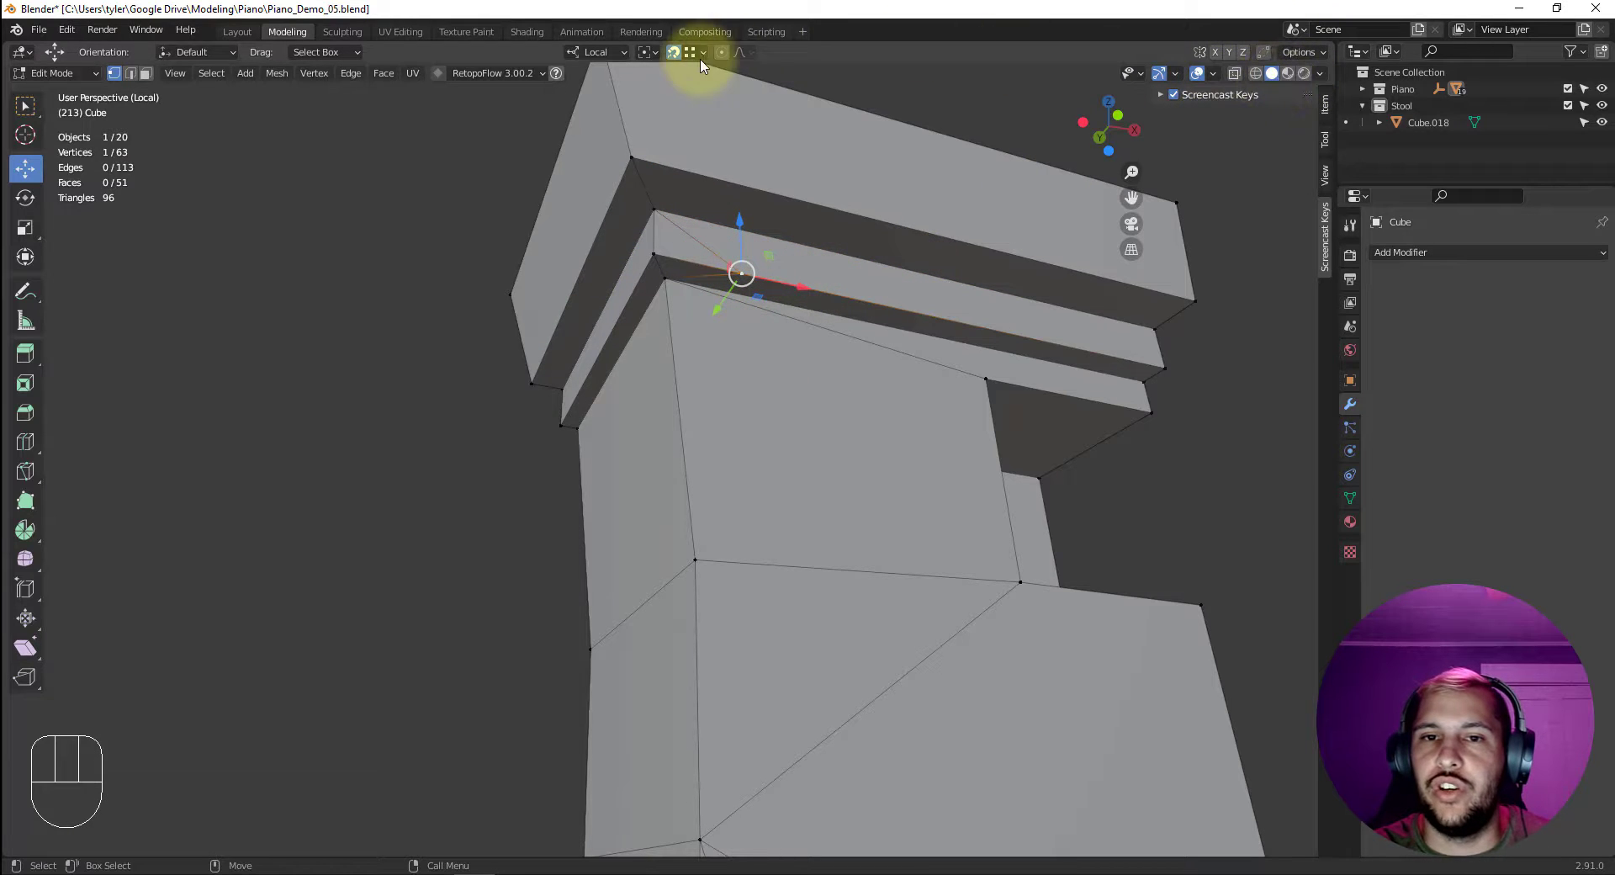
pyautogui.moveTo(1324, 83); pyautogui.dragTo(1215, 77)
pyautogui.moveTo(1215, 78); pyautogui.dragTo(1338, 65)
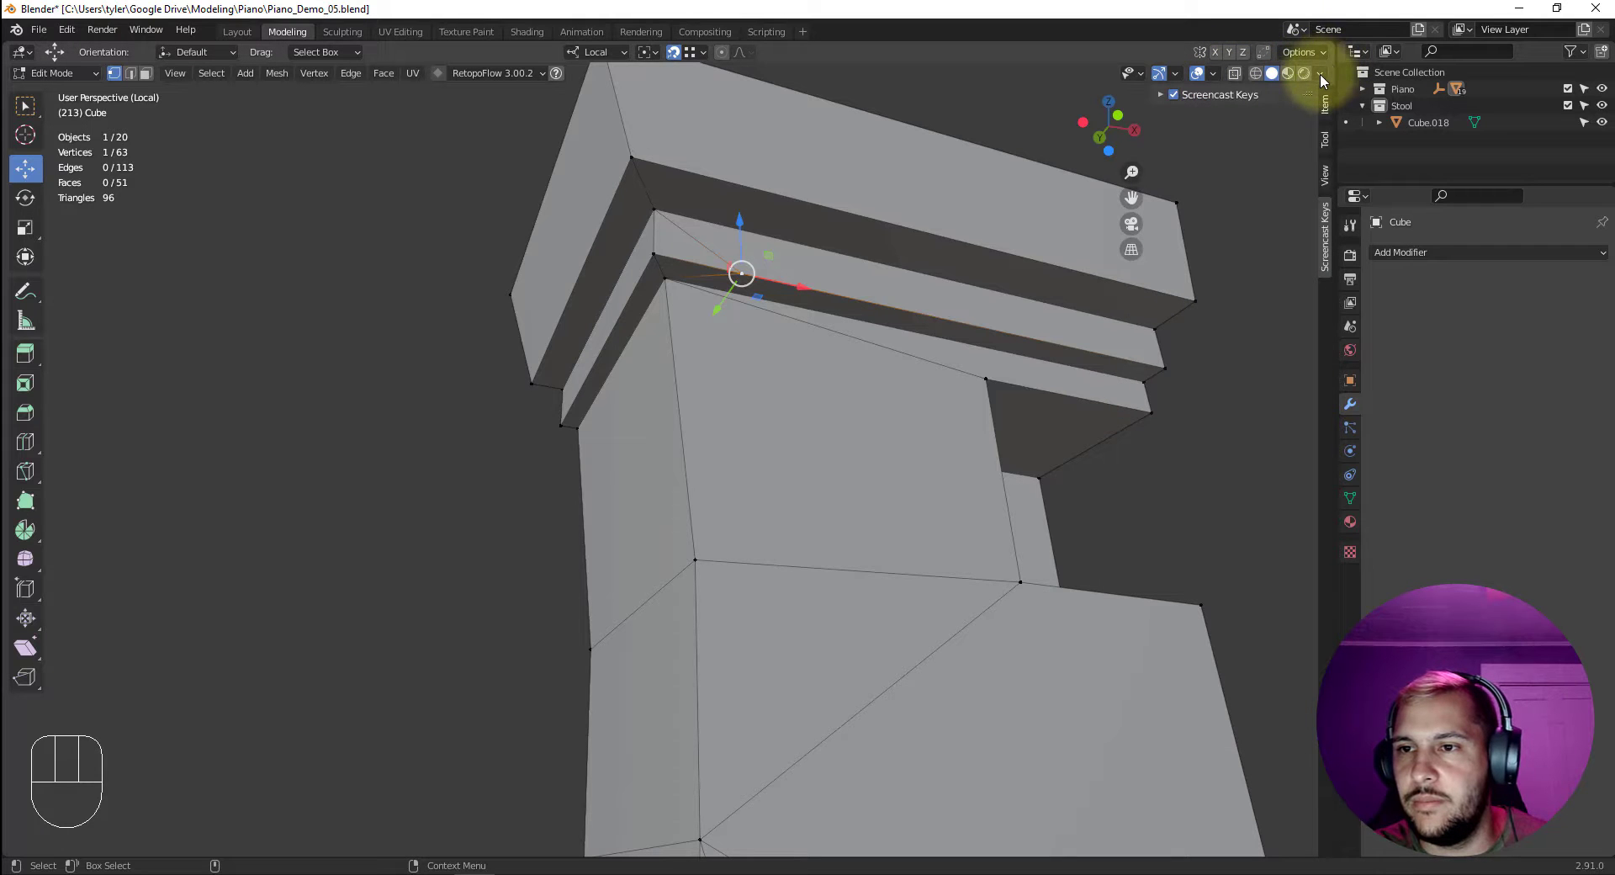
# Enable Auto Merge in the Tool sidebar options and snap two trim vertices onto neighbours.
pyautogui.click(1324, 109)
pyautogui.click(1331, 128)
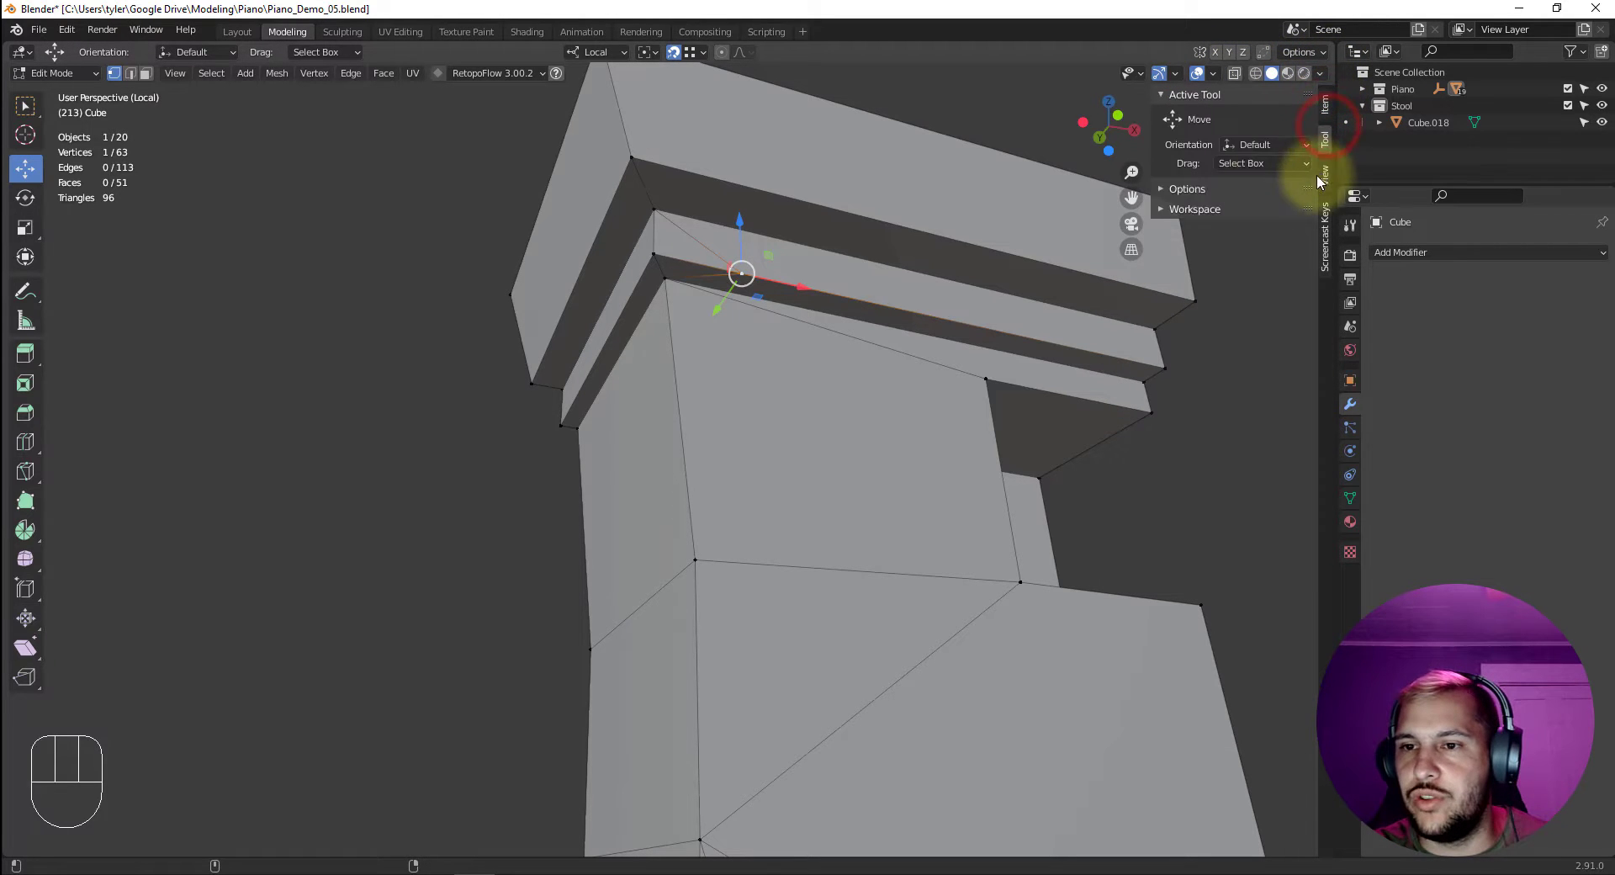
pyautogui.click(1180, 192)
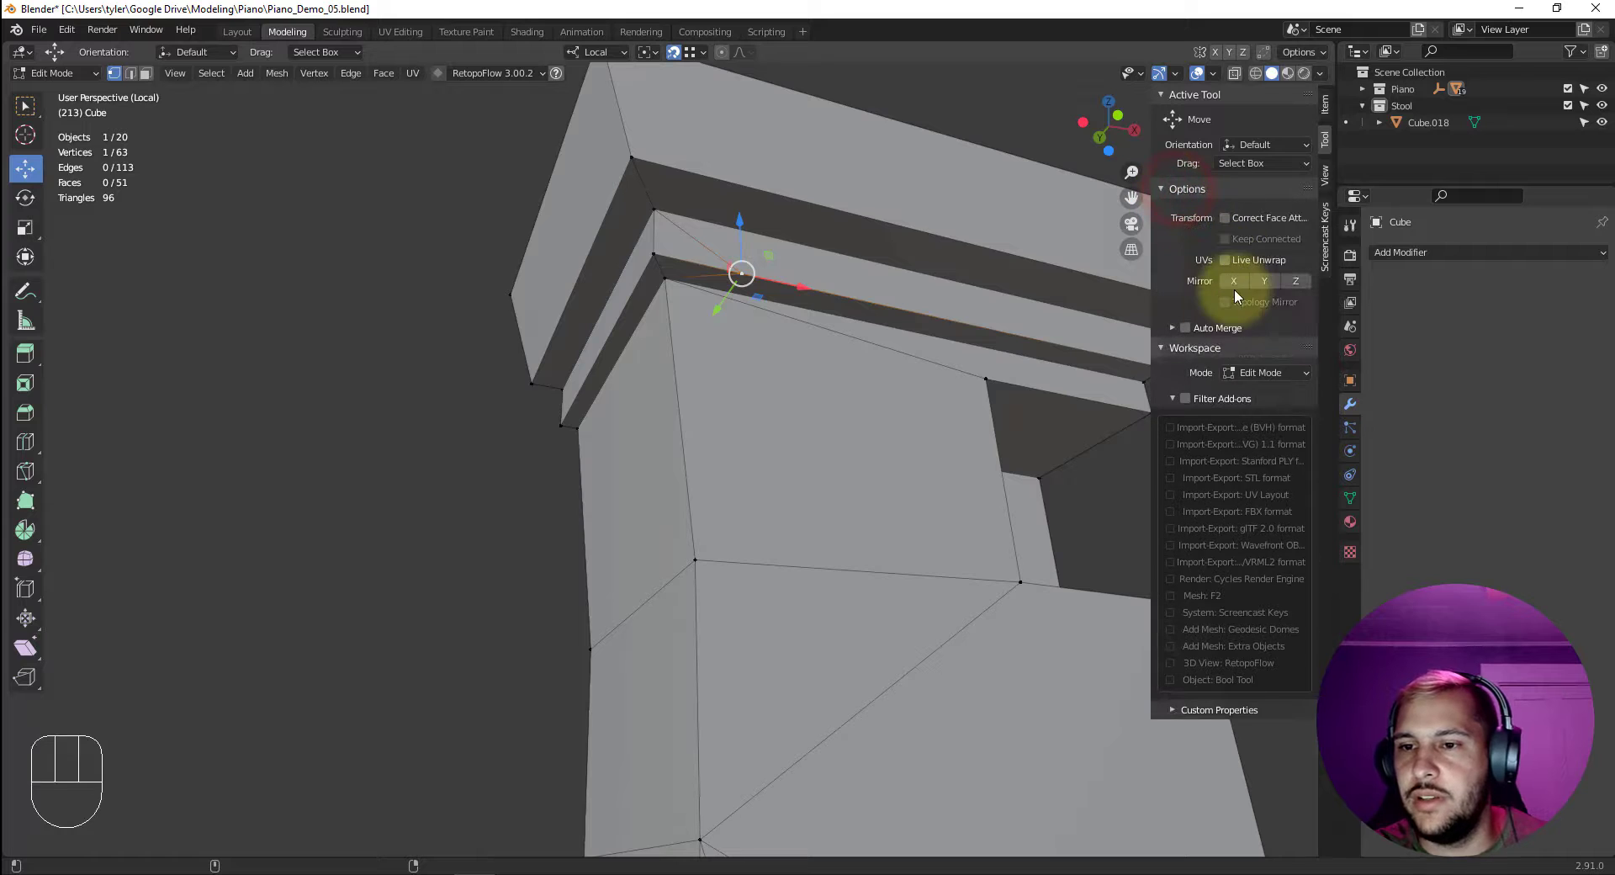
pyautogui.click(1183, 330)
pyautogui.click(738, 268)
pyautogui.moveTo(741, 268); pyautogui.dragTo(655, 267)
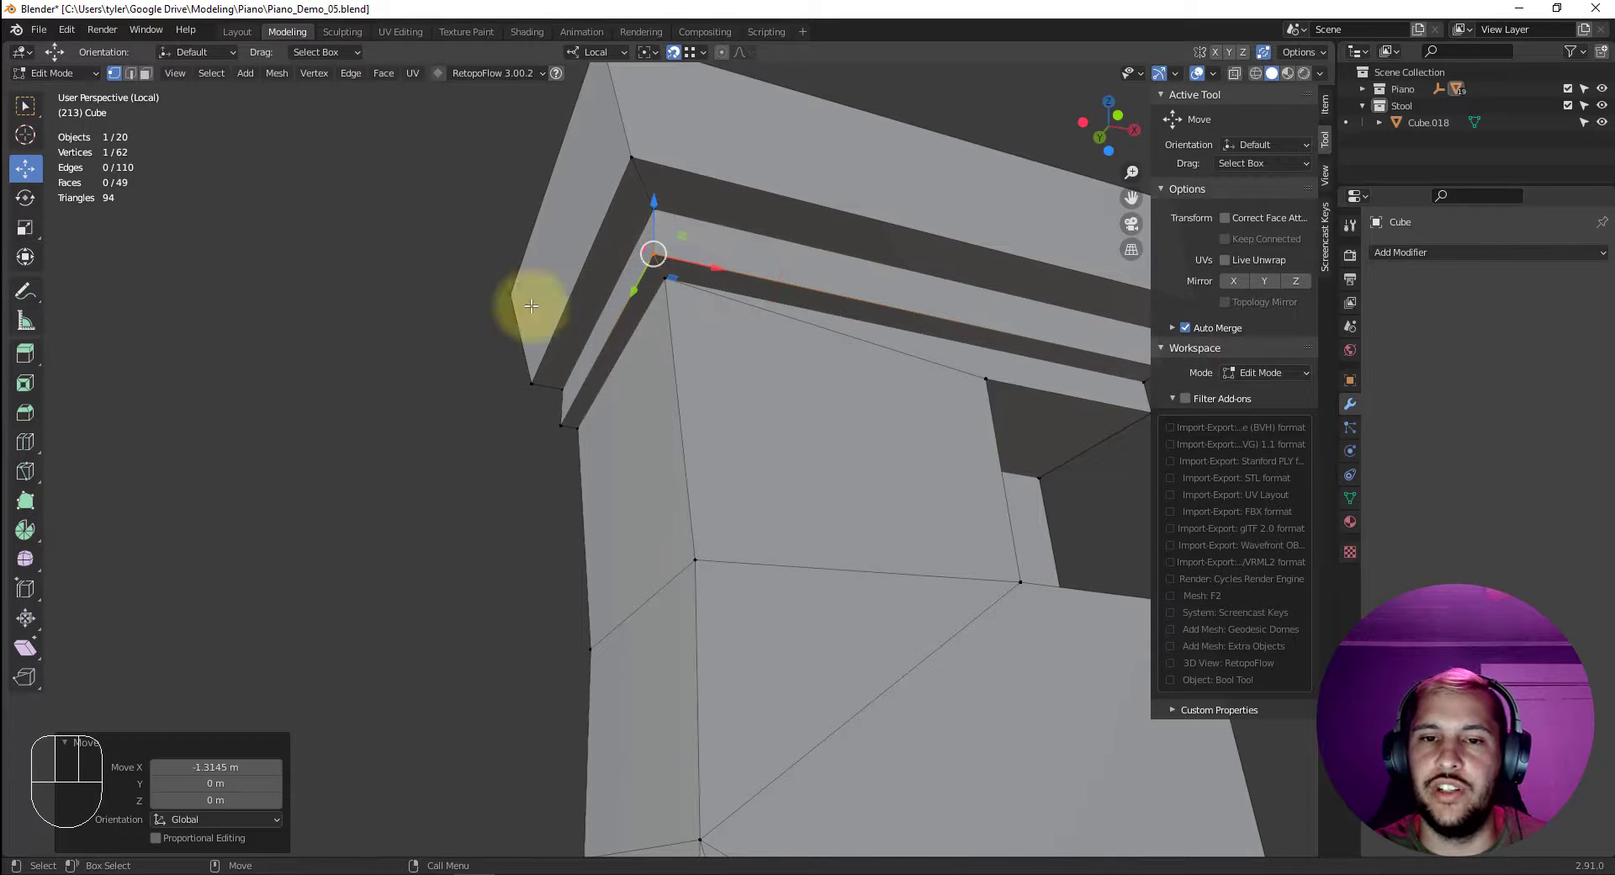
pyautogui.click(360, 340)
pyautogui.moveTo(579, 370); pyautogui.dragTo(686, 353)
# Orbit down the side panel and merge stray panel vertices into its corners.
pyautogui.middleClick(843, 387)
pyautogui.moveTo(796, 387); pyautogui.dragTo(774, 446)
pyautogui.middleClick(856, 298)
pyautogui.moveTo(812, 331); pyautogui.dragTo(823, 299)
pyautogui.moveTo(783, 341); pyautogui.dragTo(739, 371)
pyautogui.moveTo(774, 369); pyautogui.dragTo(833, 362)
pyautogui.click(833, 374)
pyautogui.moveTo(829, 377); pyautogui.dragTo(826, 234)
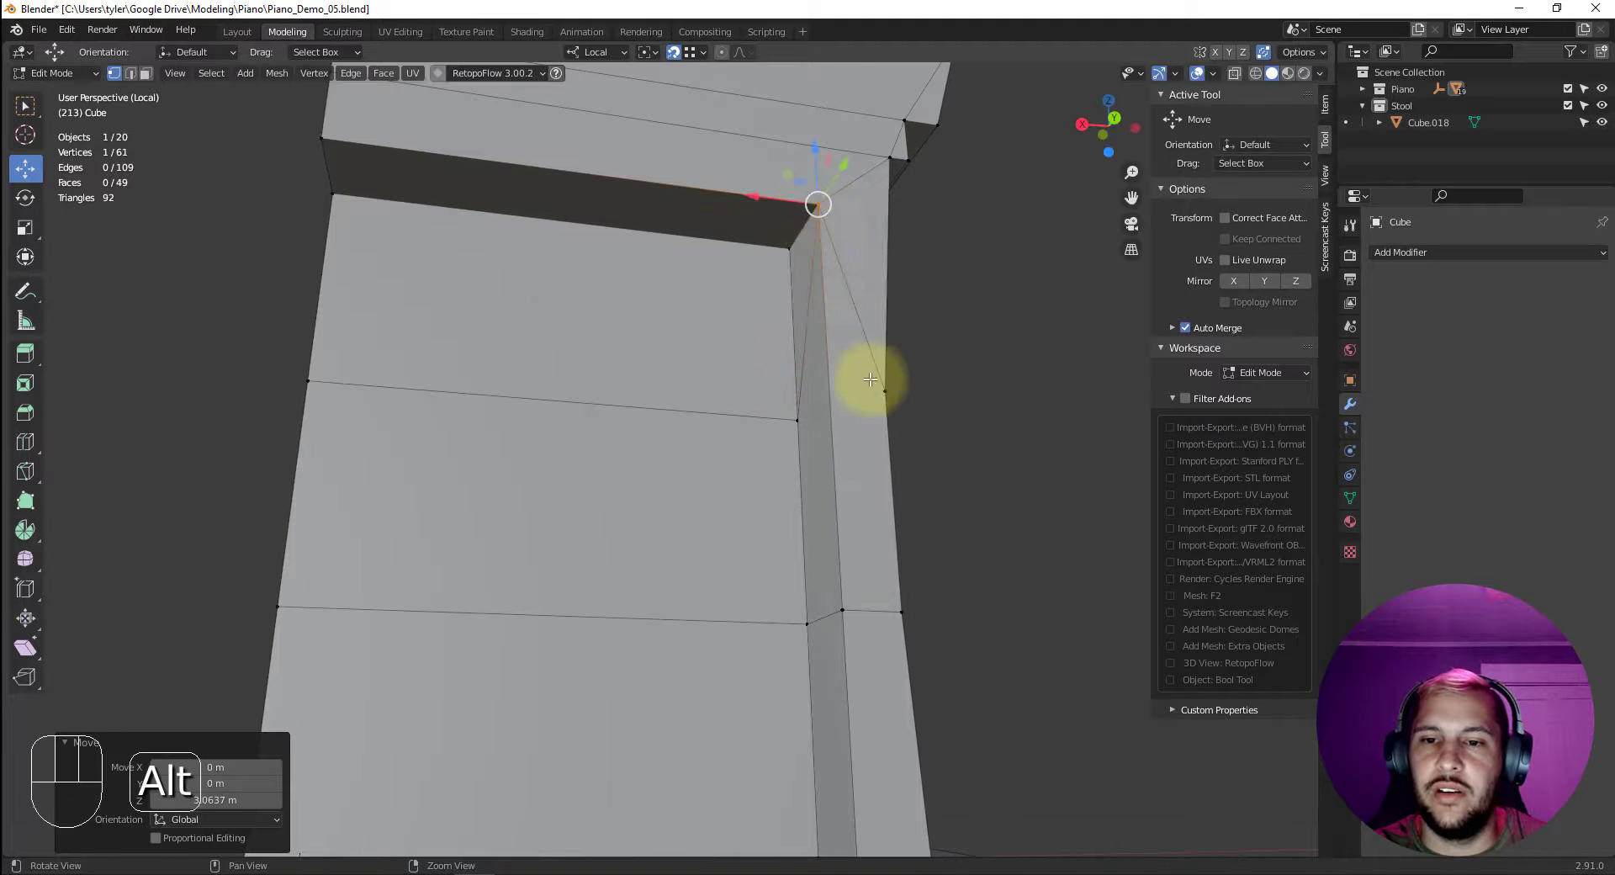
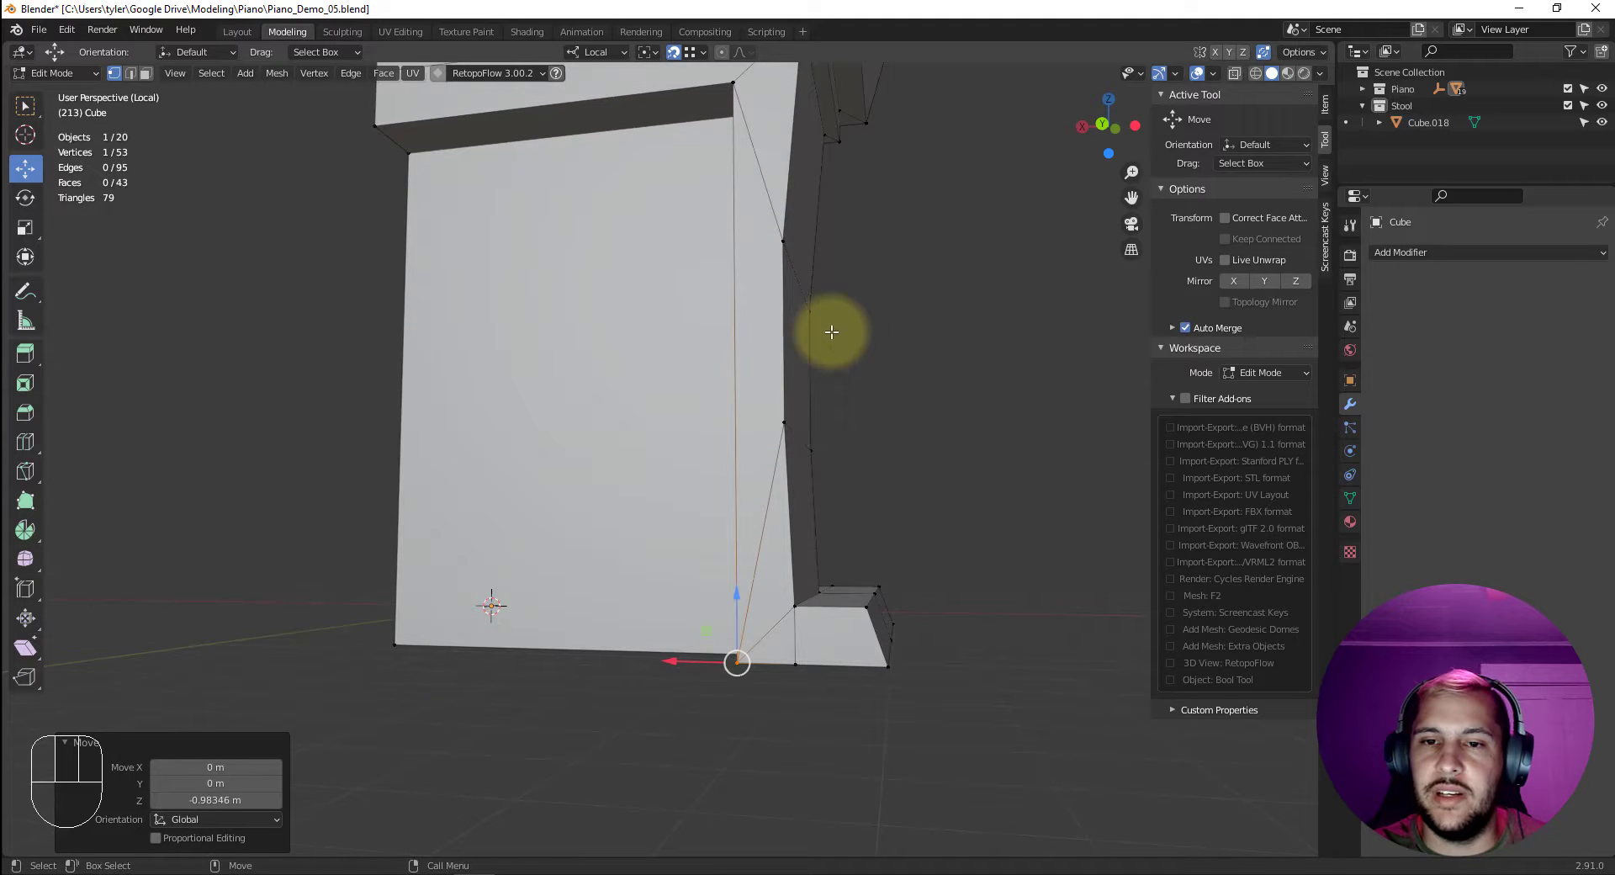
pyautogui.moveTo(919, 445); pyautogui.dragTo(930, 455)
# Collapse the cluster of vertices near the piano's foot into one point.
pyautogui.press('2')
pyautogui.click(837, 550)
pyautogui.moveTo(856, 558); pyautogui.dragTo(856, 533)
pyautogui.write('2')
pyautogui.press('ctrl+BackSpace')
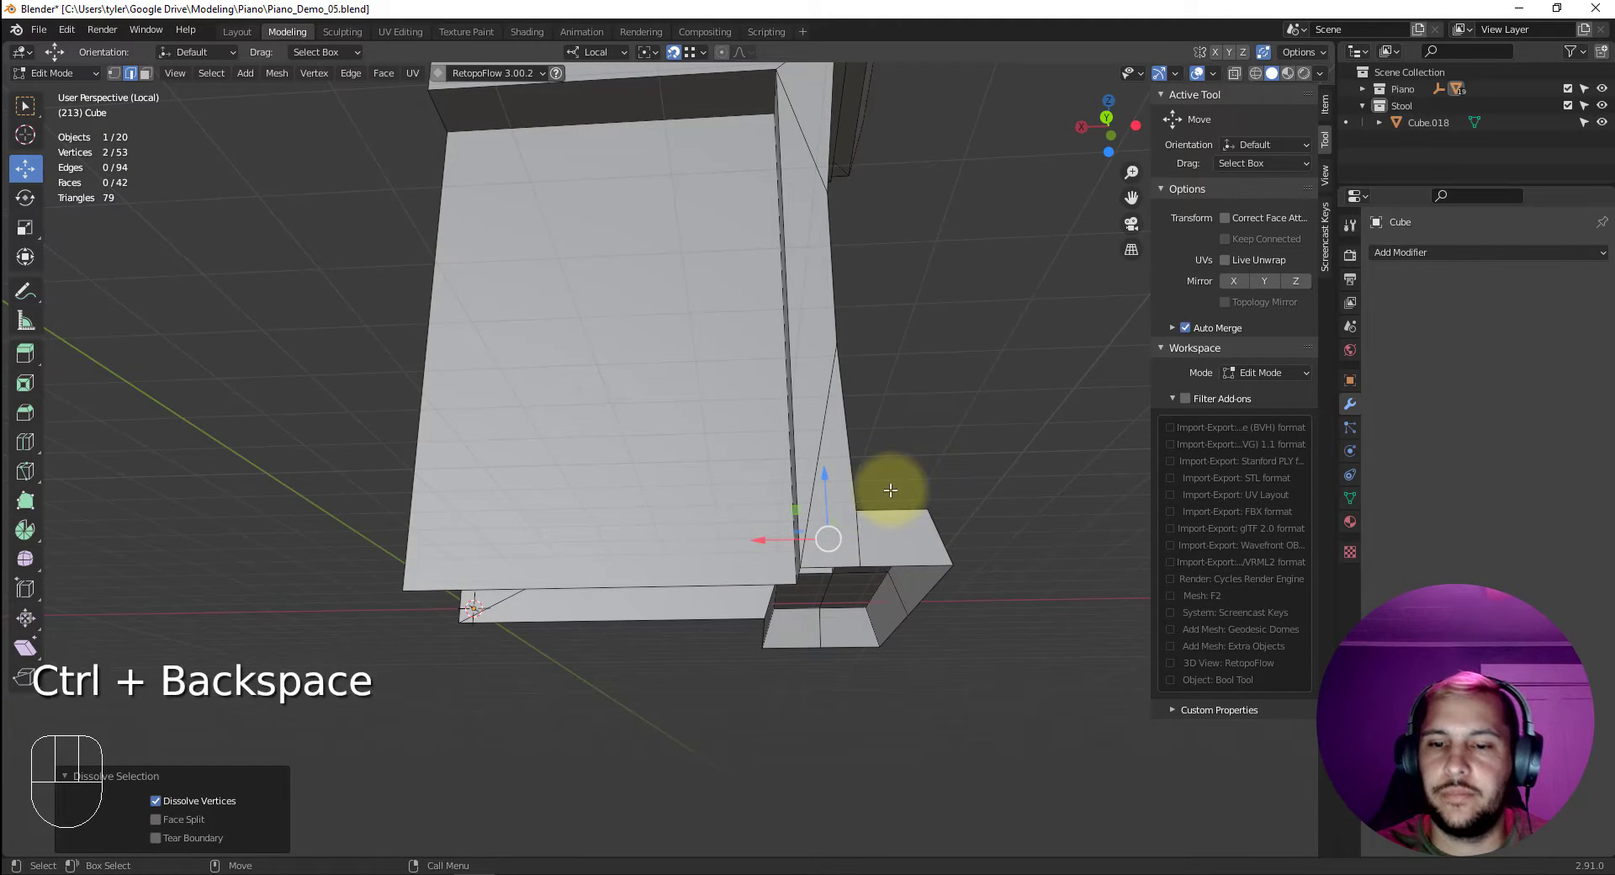
pyautogui.write('2')
pyautogui.click(817, 446)
pyautogui.click(850, 435)
pyautogui.click(858, 528)
pyautogui.click(842, 551)
pyautogui.moveTo(914, 541); pyautogui.dragTo(1005, 576)
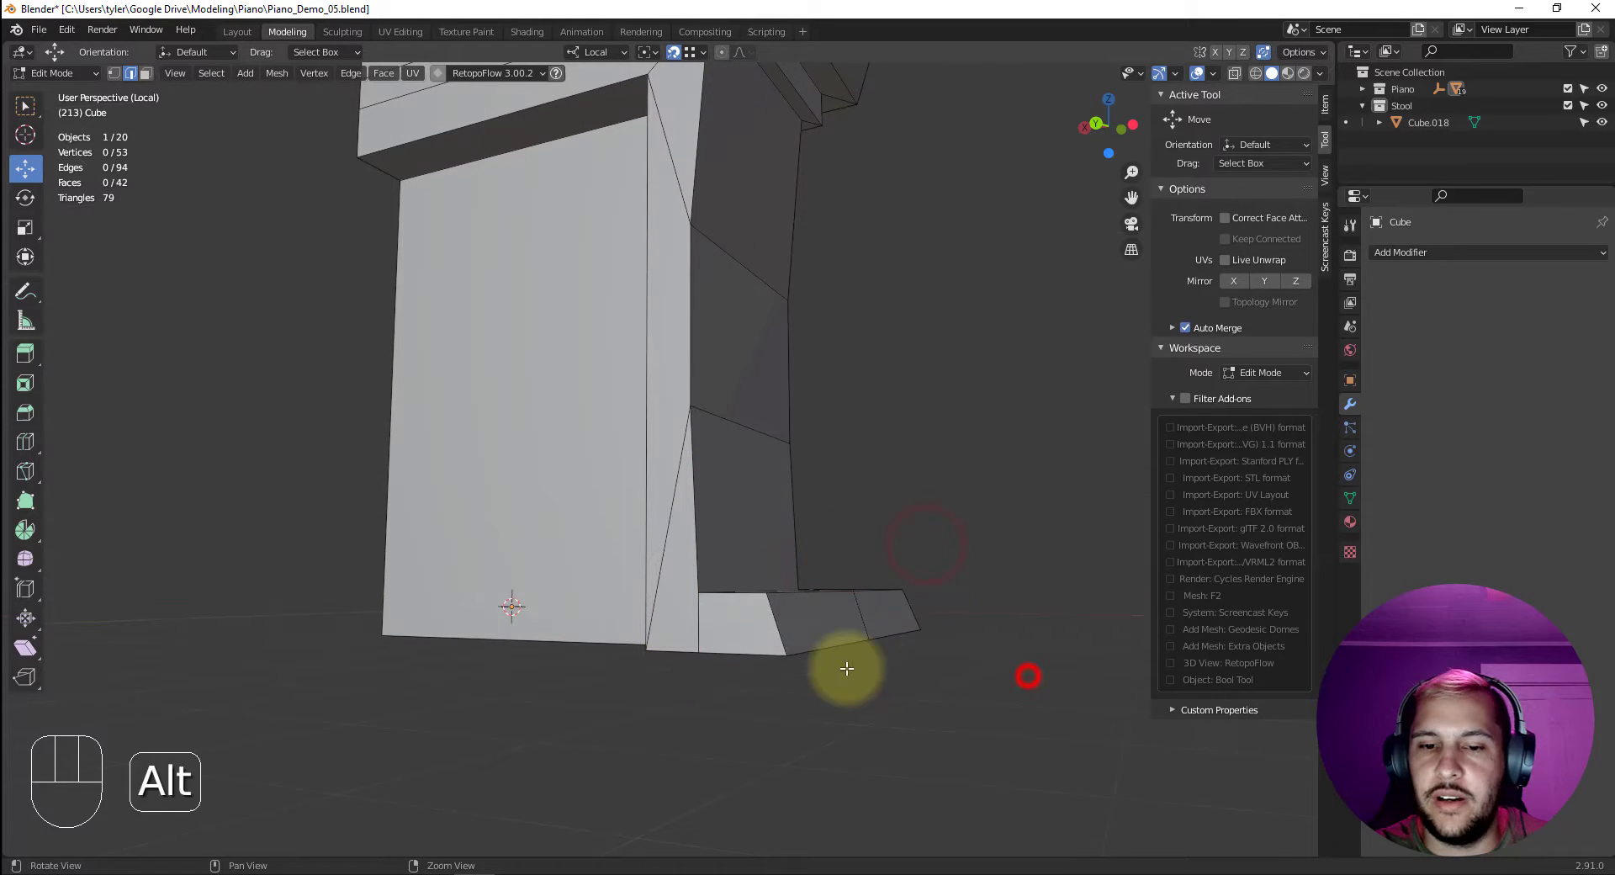
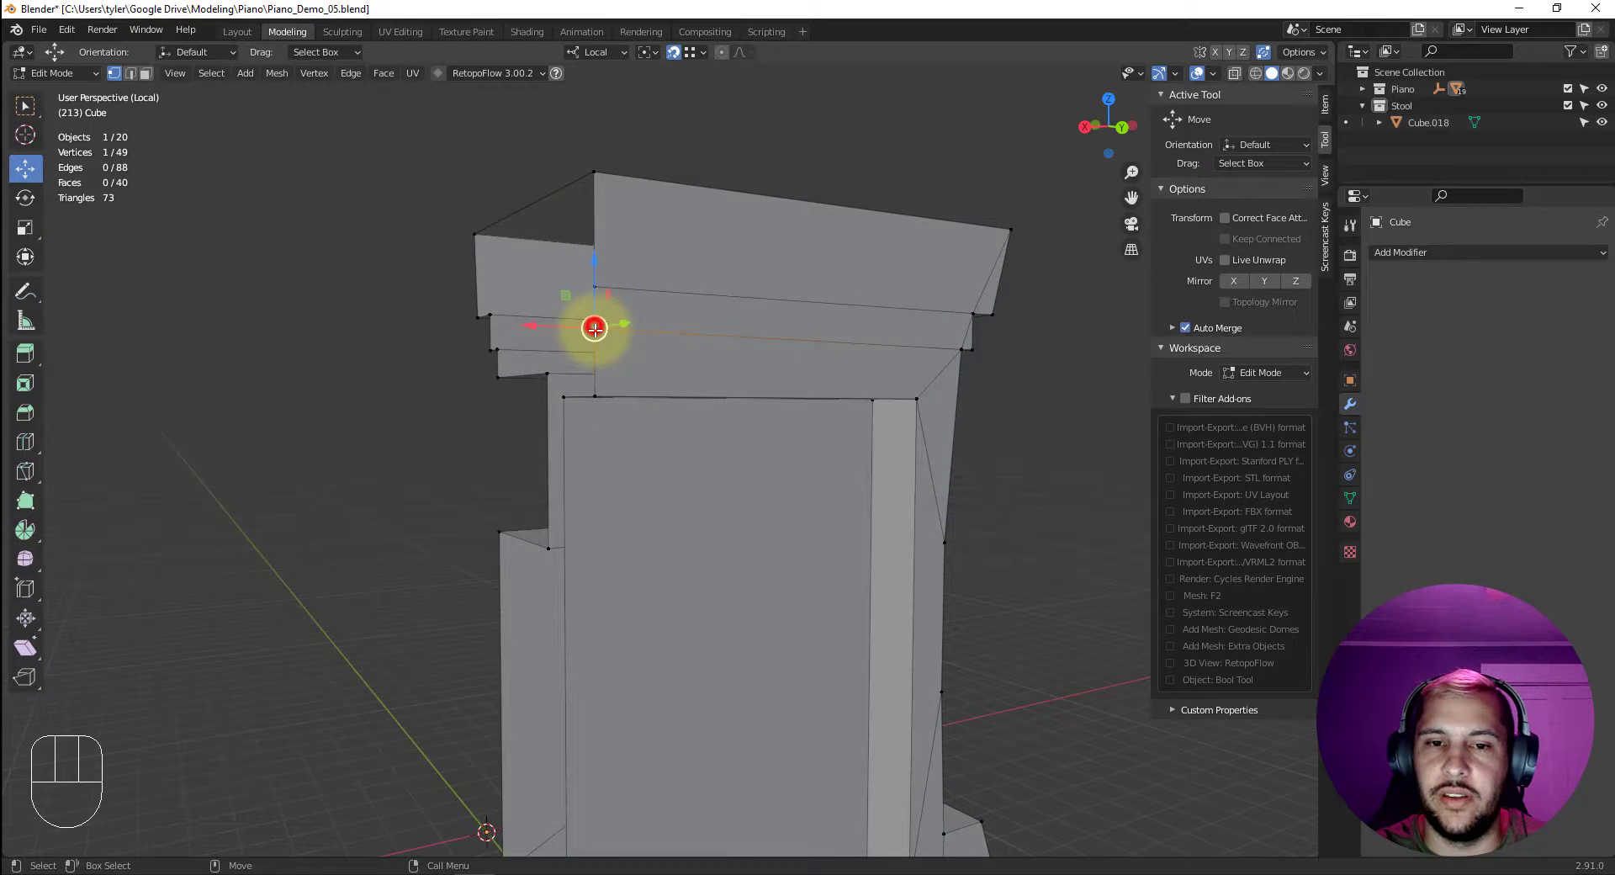
# Merge the remaining top-trim vertices onto neighbours, leaving 47 vertices, and zoom out to the full scene.
pyautogui.moveTo(598, 327); pyautogui.dragTo(601, 376)
pyautogui.click(600, 280)
pyautogui.moveTo(601, 276); pyautogui.dragTo(595, 178)
pyautogui.moveTo(810, 289); pyautogui.dragTo(771, 297)
pyautogui.moveTo(910, 353); pyautogui.dragTo(743, 338)
pyautogui.moveTo(794, 359); pyautogui.dragTo(744, 351)
pyautogui.press('shift+i')
pyautogui.moveTo(769, 358); pyautogui.dragTo(793, 430)
pyautogui.moveTo(753, 411); pyautogui.dragTo(820, 353)
# Select the pedal beneath the keyboard and isolate it in local view.
pyautogui.press('4')
pyautogui.click(910, 255)
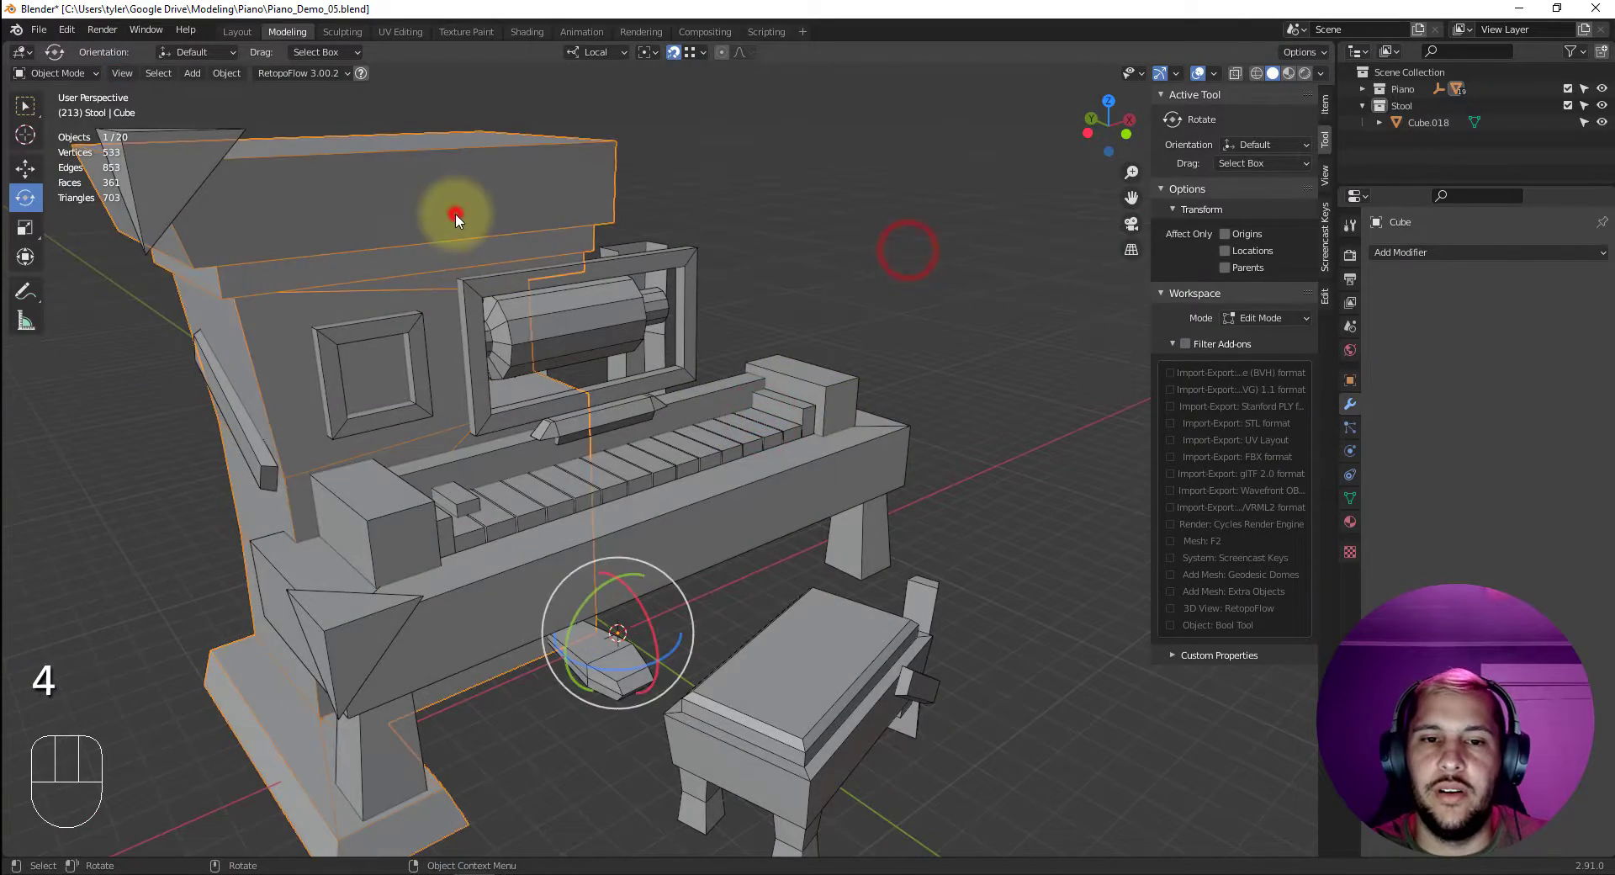
pyautogui.moveTo(859, 260); pyautogui.dragTo(836, 266)
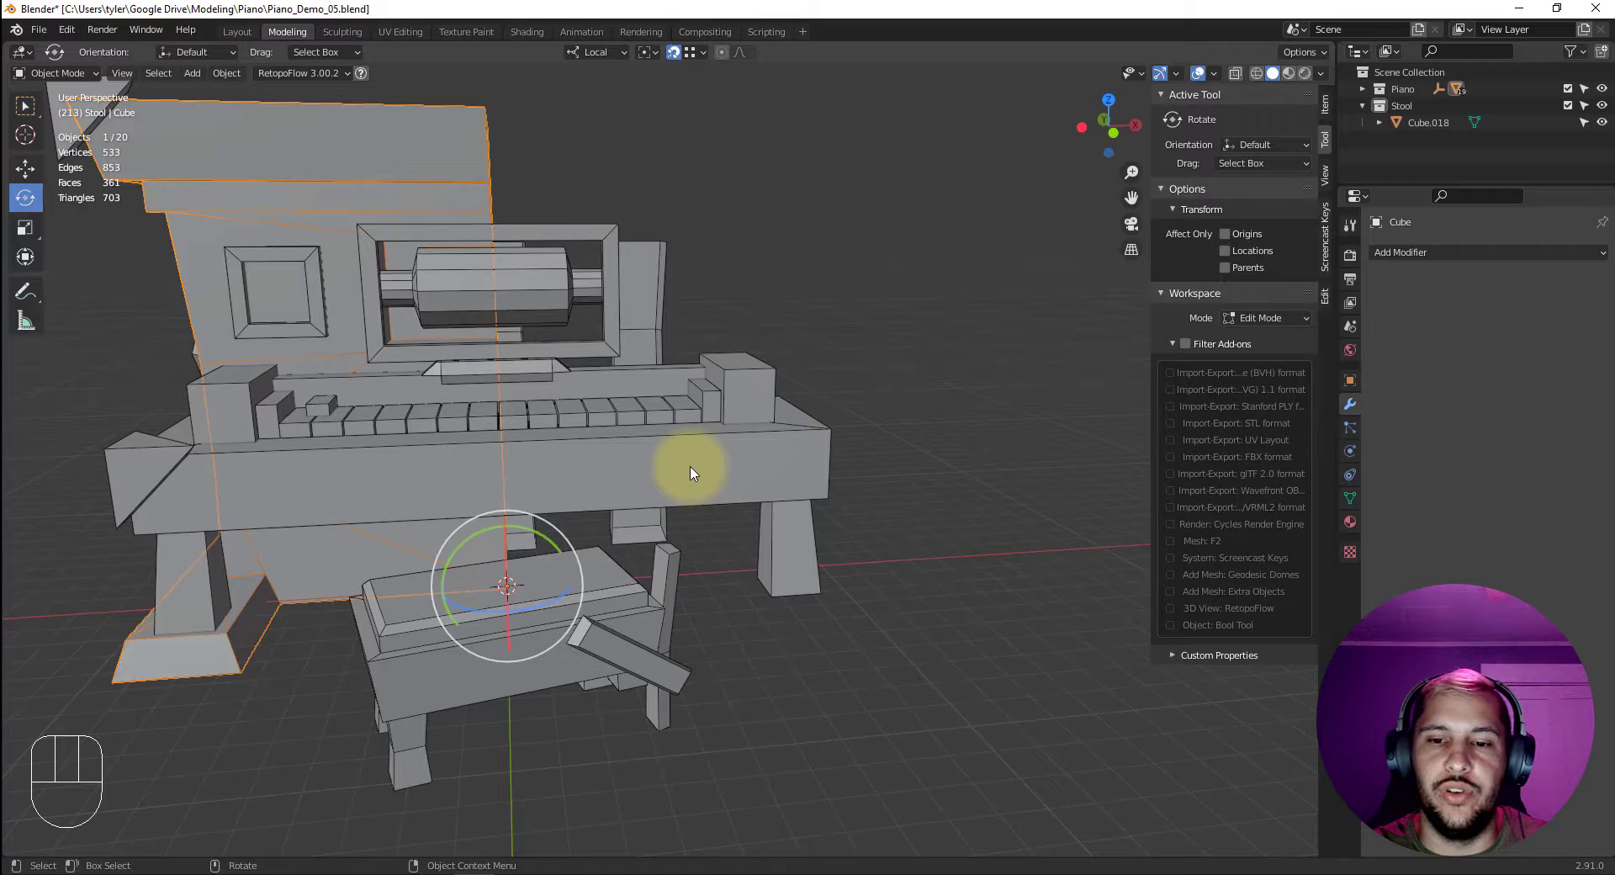
pyautogui.moveTo(646, 462); pyautogui.dragTo(692, 428)
pyautogui.moveTo(777, 341); pyautogui.dragTo(815, 288)
pyautogui.moveTo(833, 351); pyautogui.dragTo(770, 438)
pyautogui.click(760, 485)
pyautogui.press('shift+i')
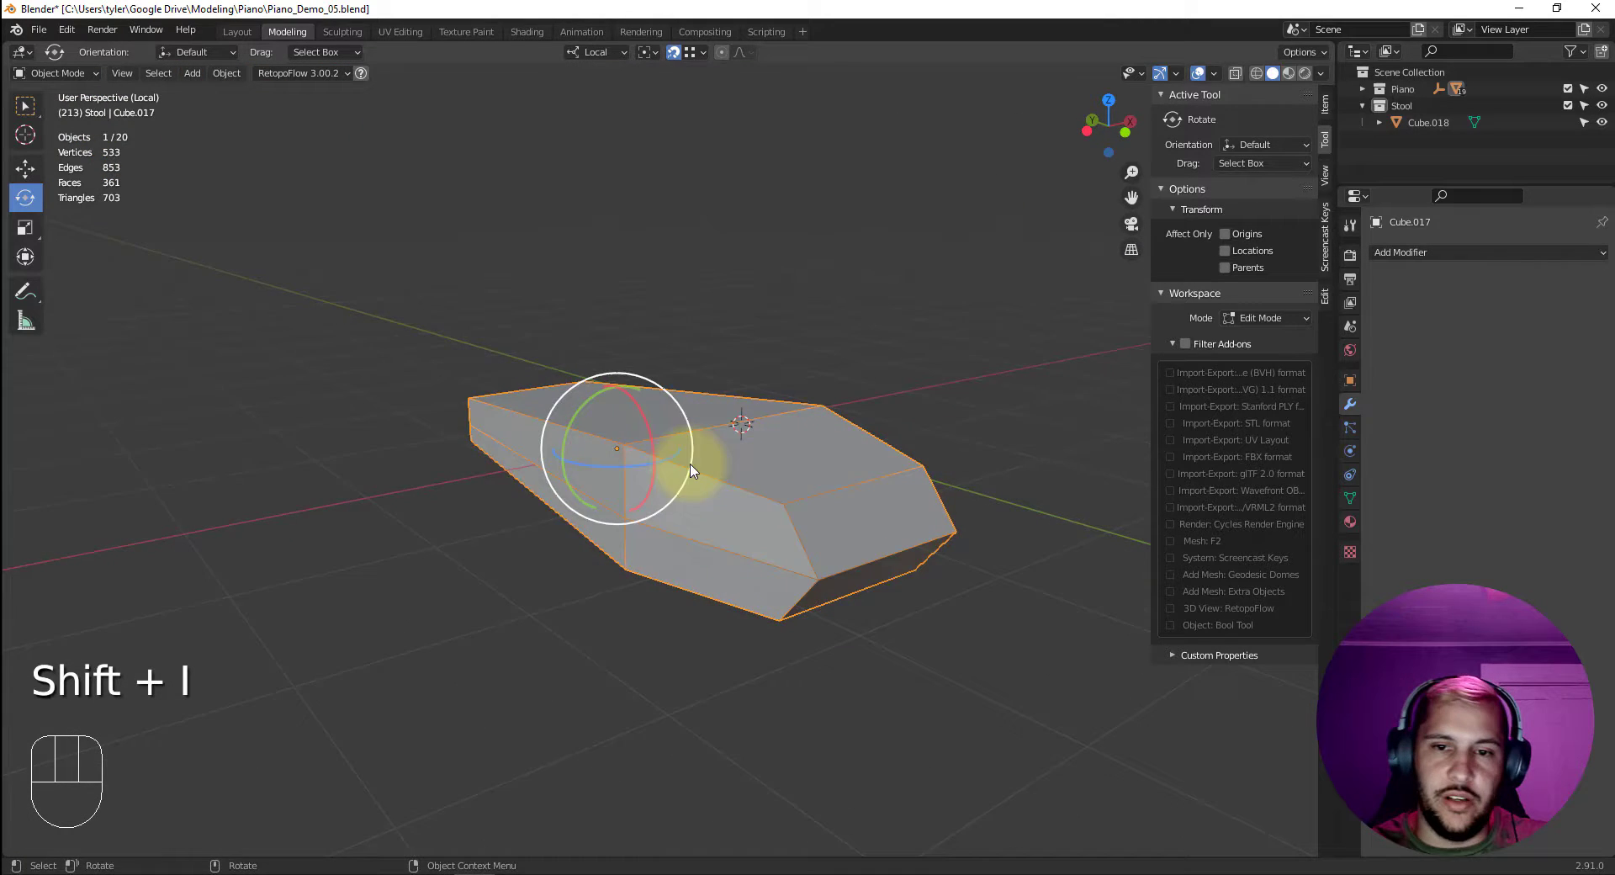
pyautogui.moveTo(704, 470); pyautogui.dragTo(773, 520)
# Edit the pedal mesh, tapering its front and pulling the tip vertex into a point.
pyautogui.press('2')
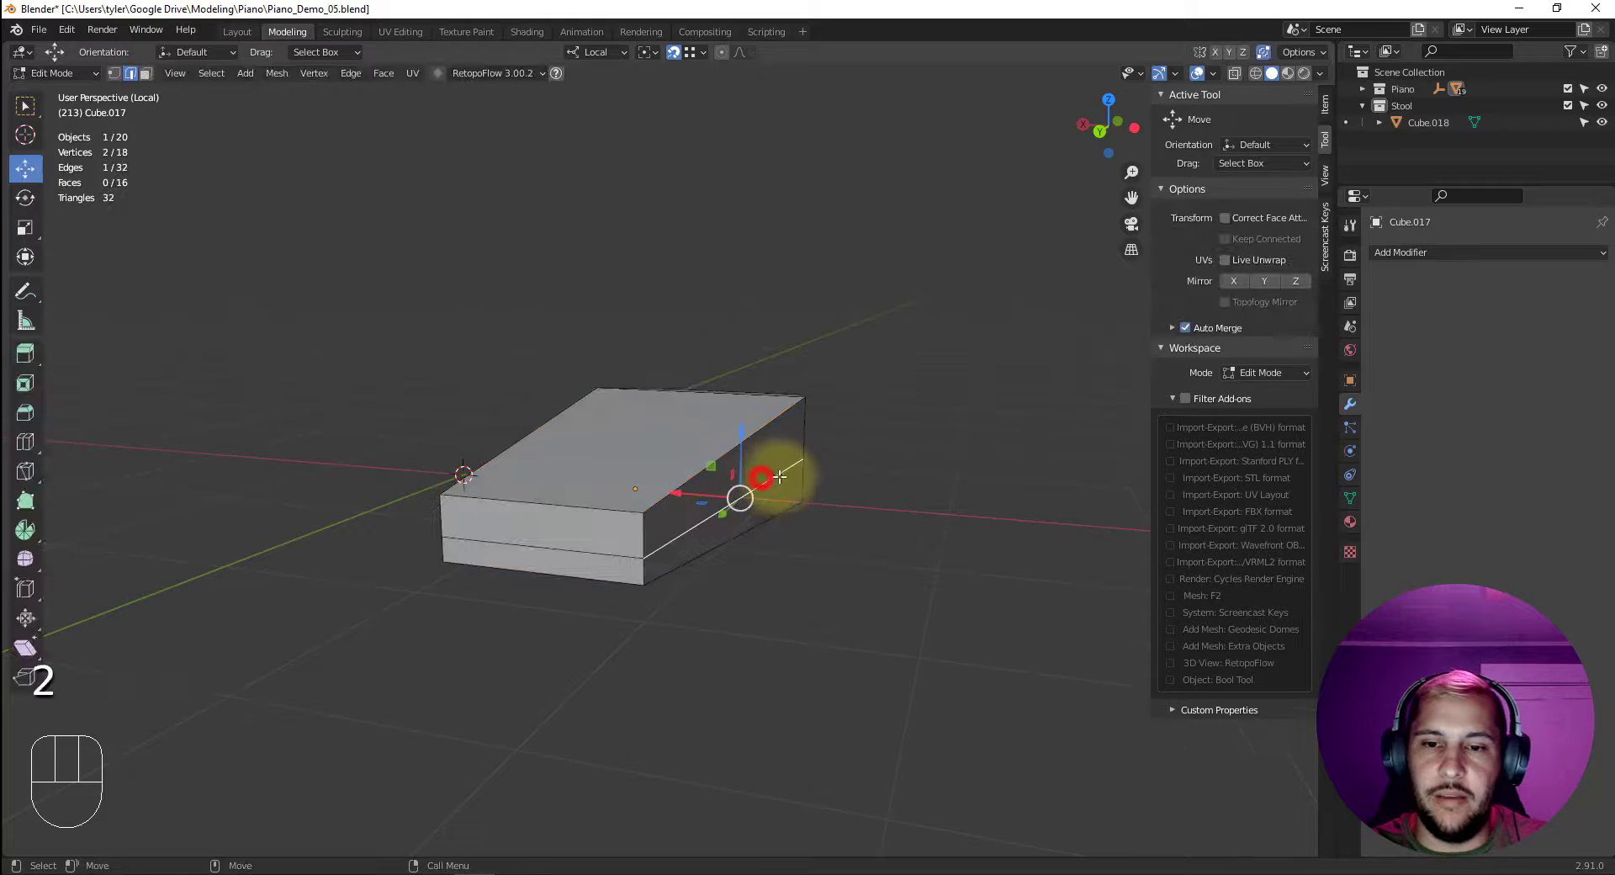
pyautogui.moveTo(790, 478); pyautogui.dragTo(720, 484)
pyautogui.moveTo(727, 486); pyautogui.dragTo(741, 479)
pyautogui.click(660, 462)
pyautogui.moveTo(731, 469); pyautogui.dragTo(838, 478)
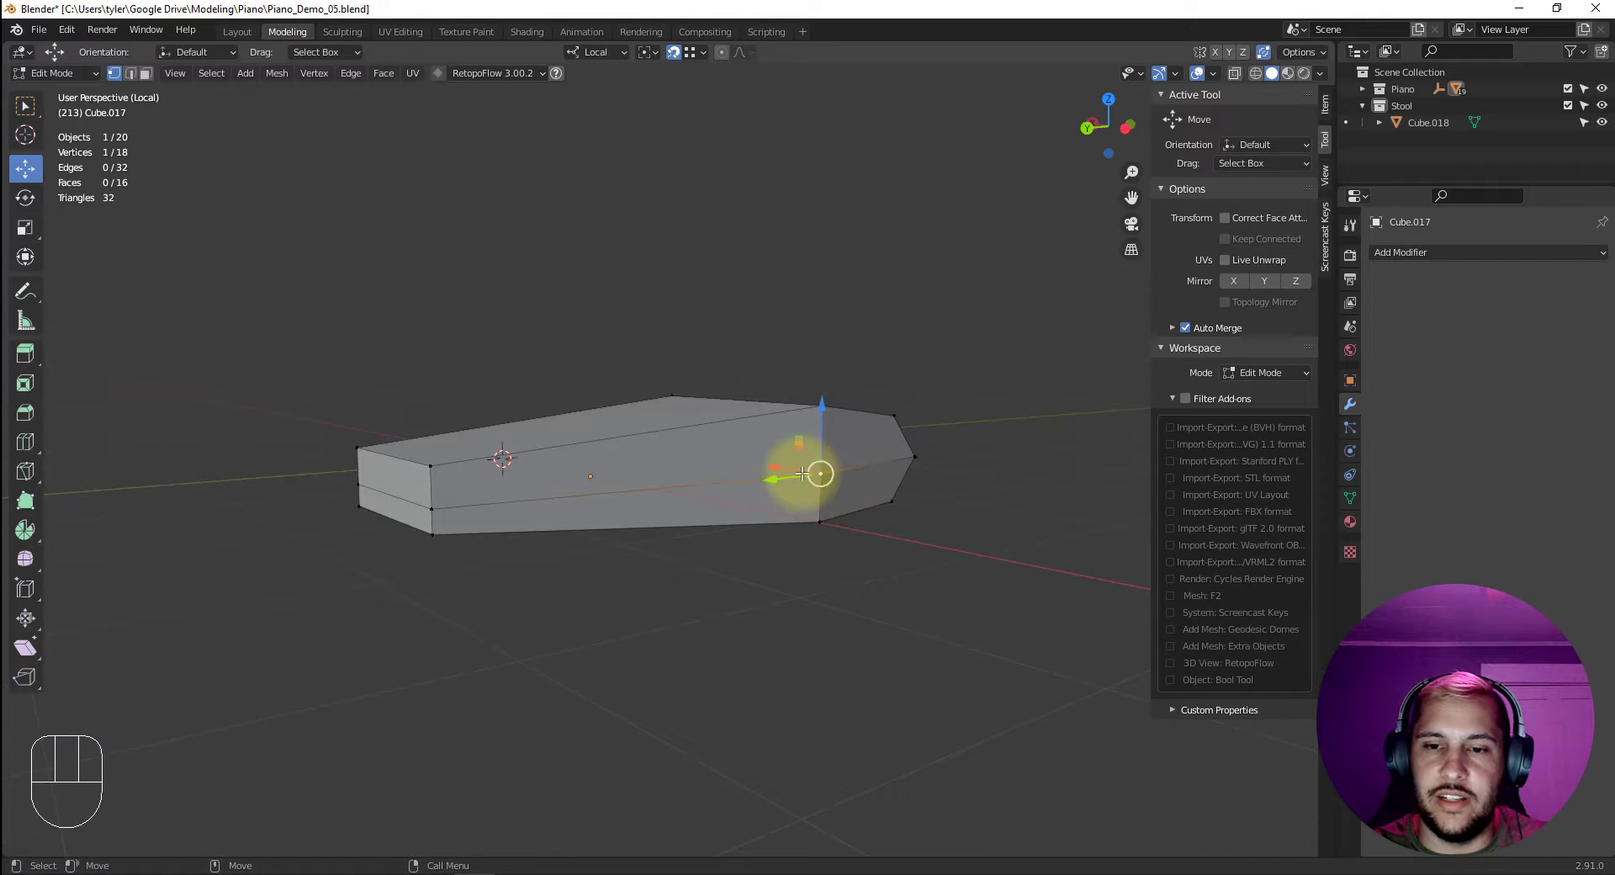
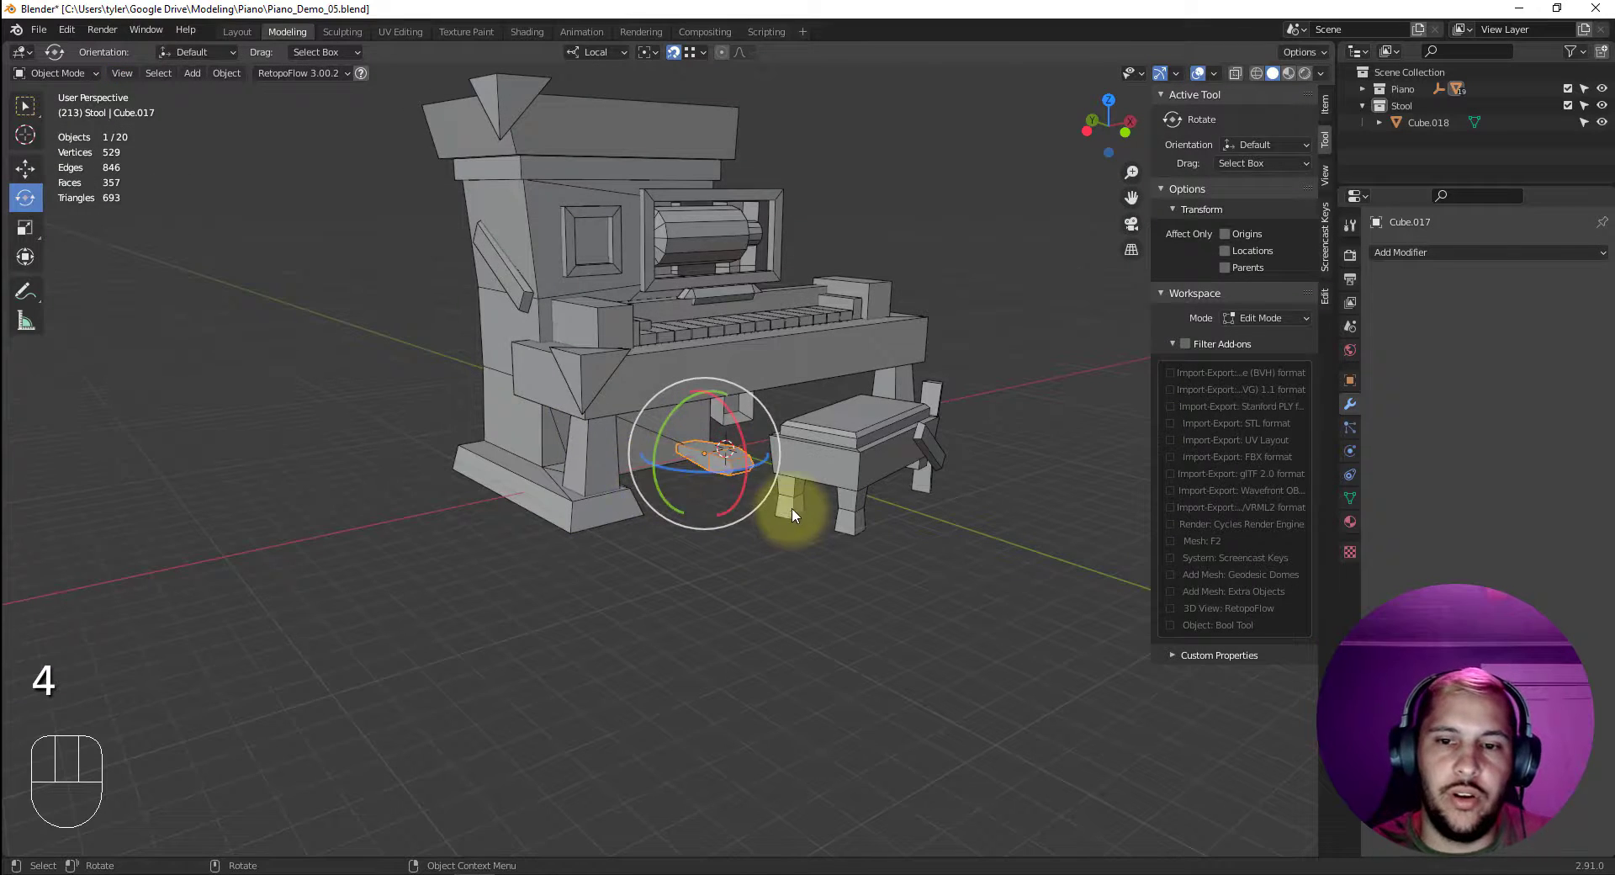
pyautogui.click(728, 587)
pyautogui.moveTo(769, 523); pyautogui.dragTo(694, 562)
pyautogui.moveTo(683, 555); pyautogui.dragTo(565, 348)
pyautogui.moveTo(589, 305); pyautogui.dragTo(638, 413)
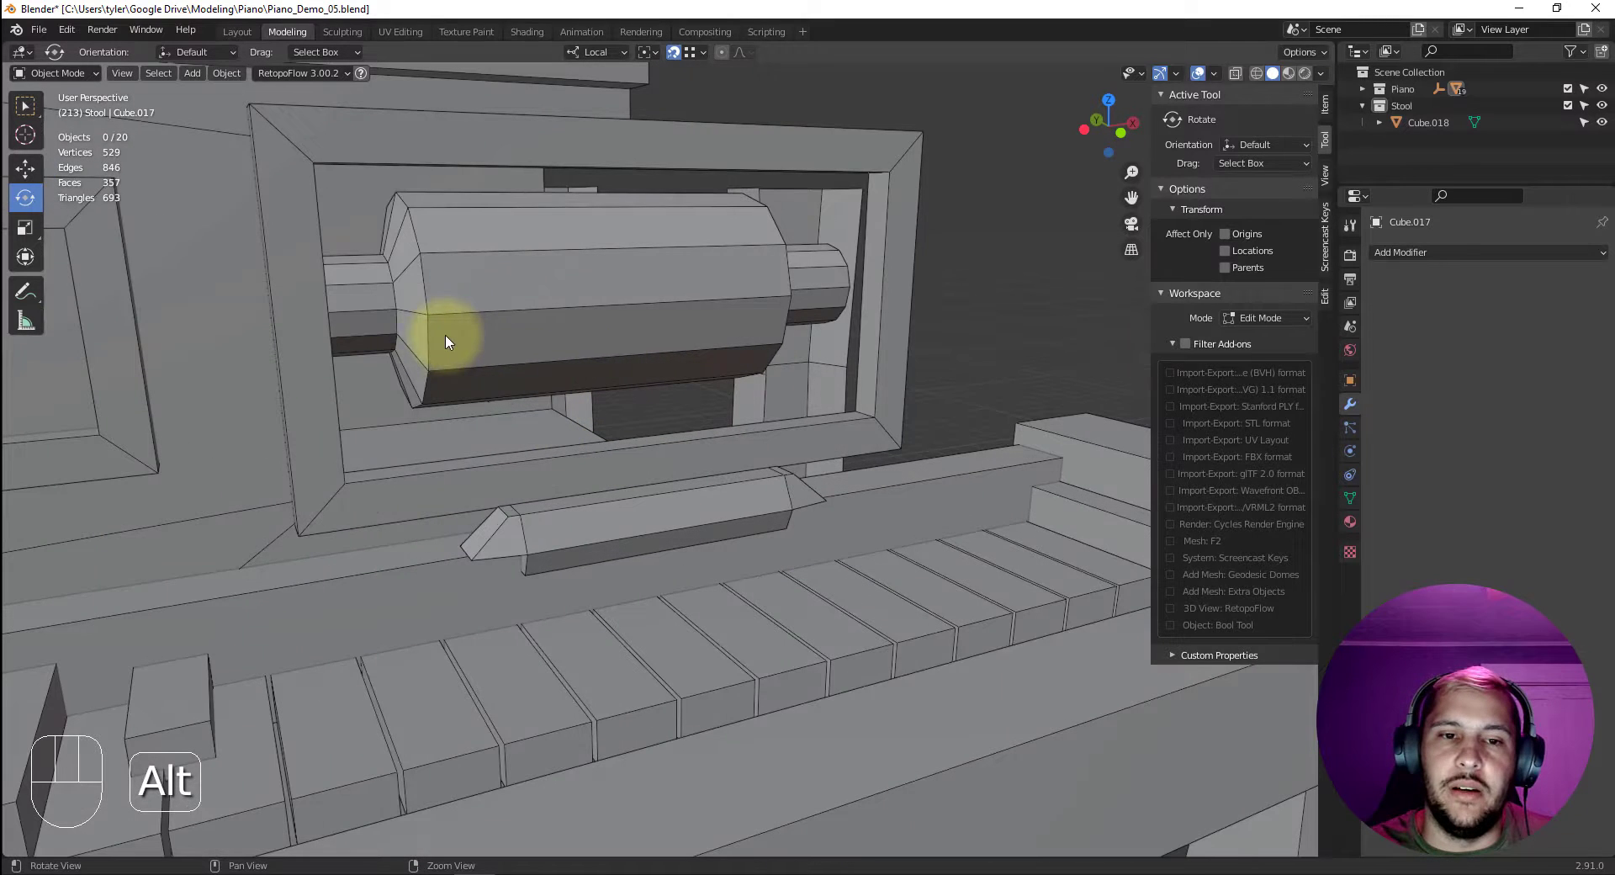
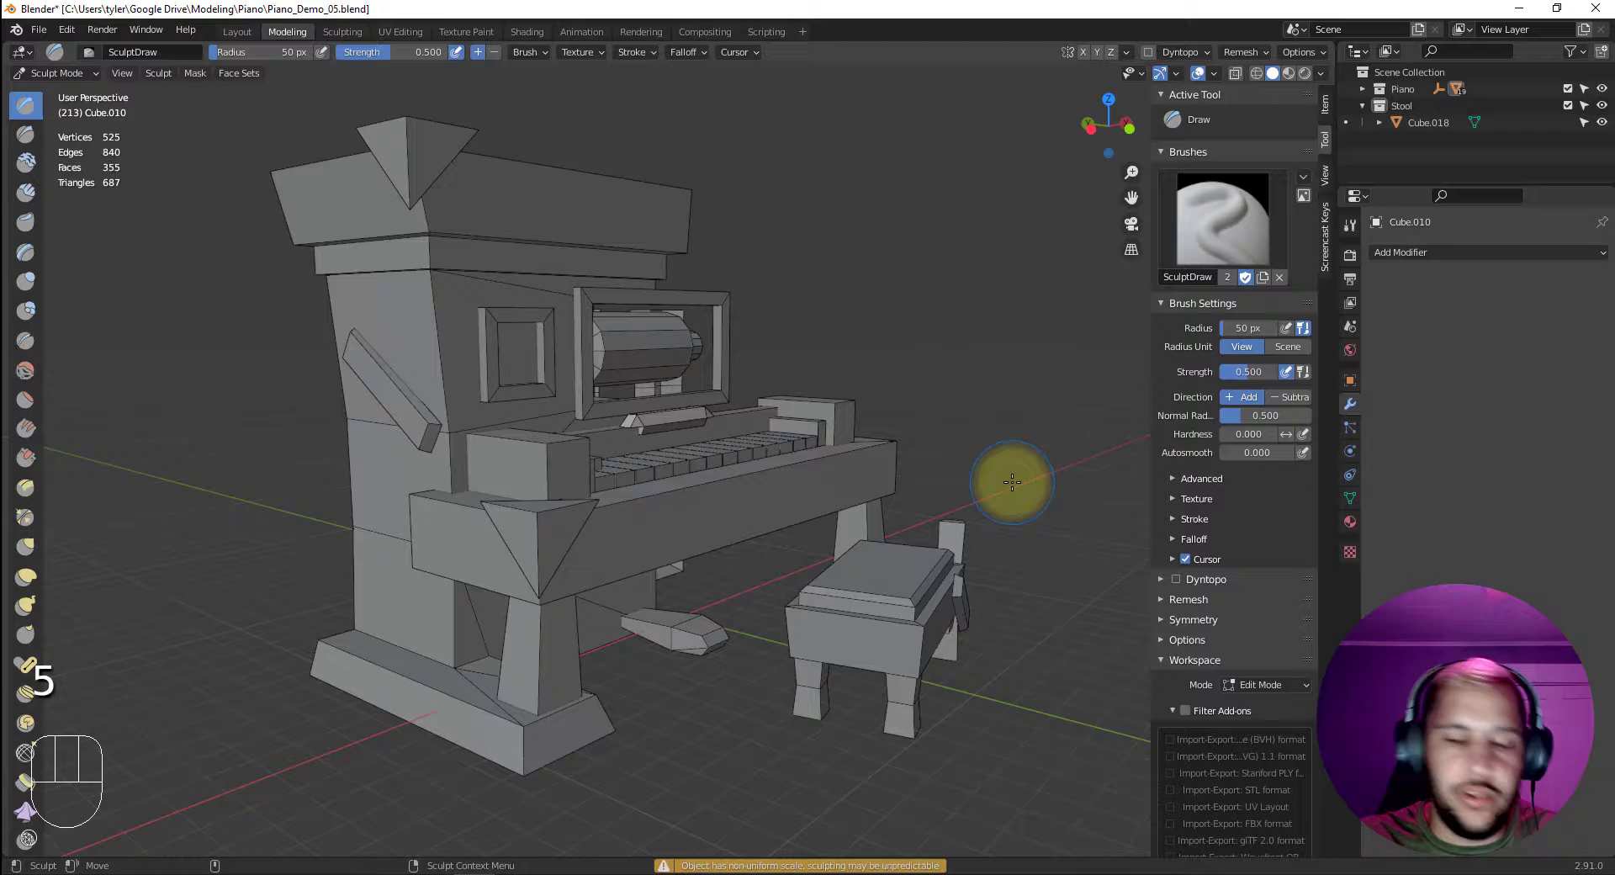
pyautogui.press('4')
pyautogui.click(1025, 438)
pyautogui.moveTo(999, 473); pyautogui.dragTo(960, 477)
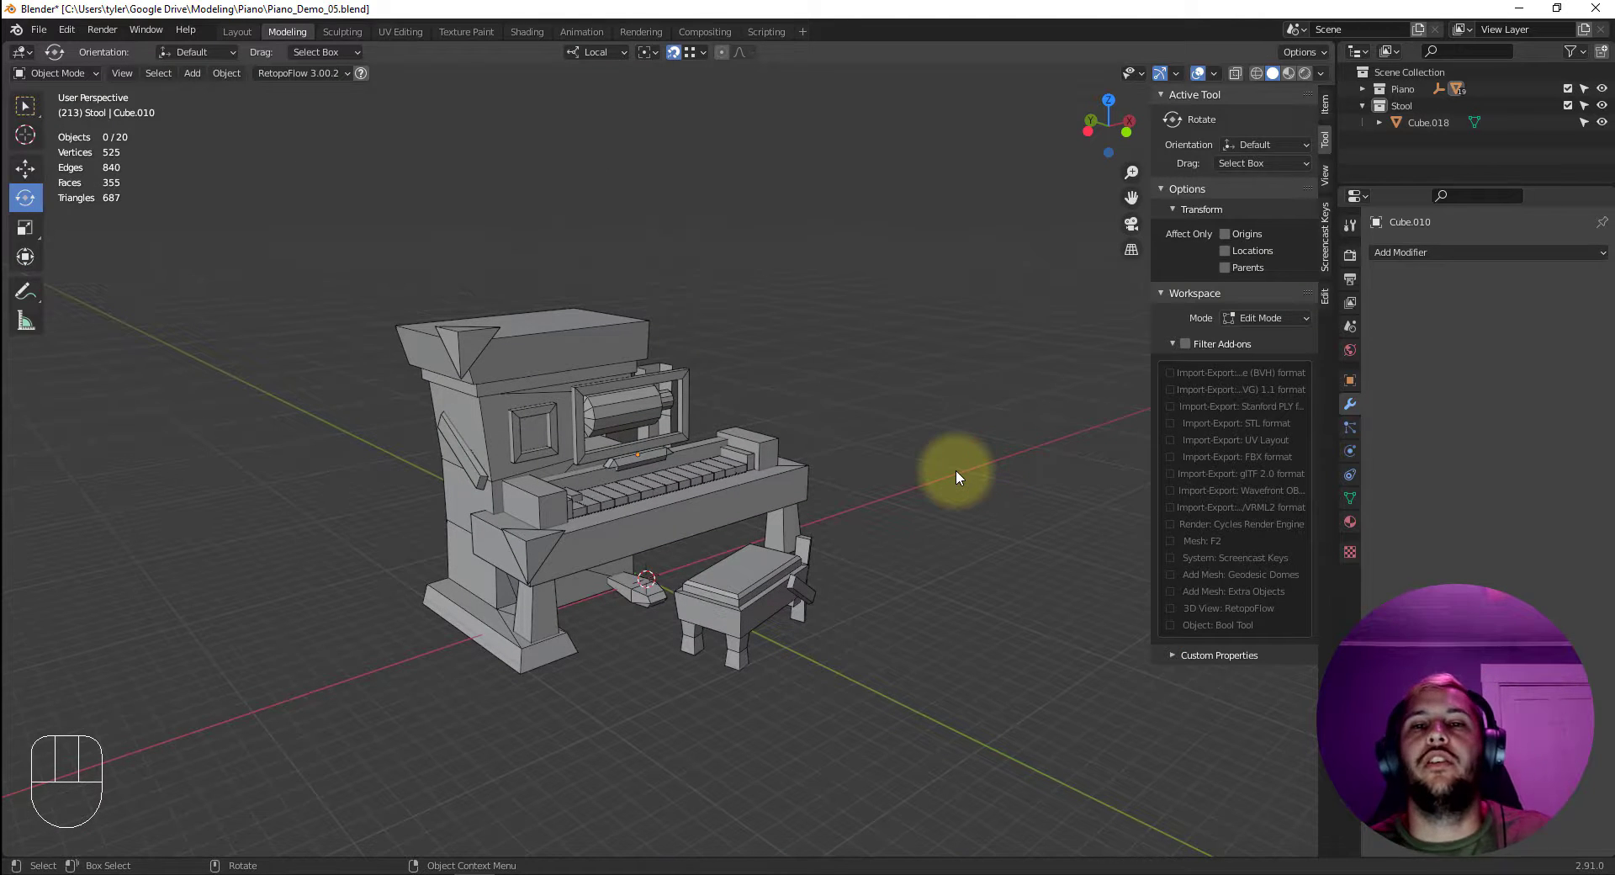